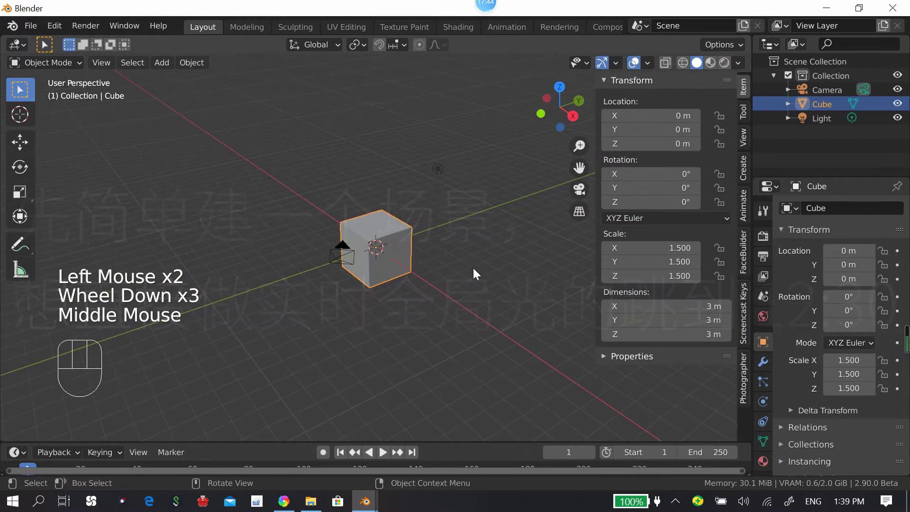
# Step: Stretch the cube wide on X/Y and add a Solidify modifier, 0.51 m thick, Even Thickness on
pyautogui.press('s')
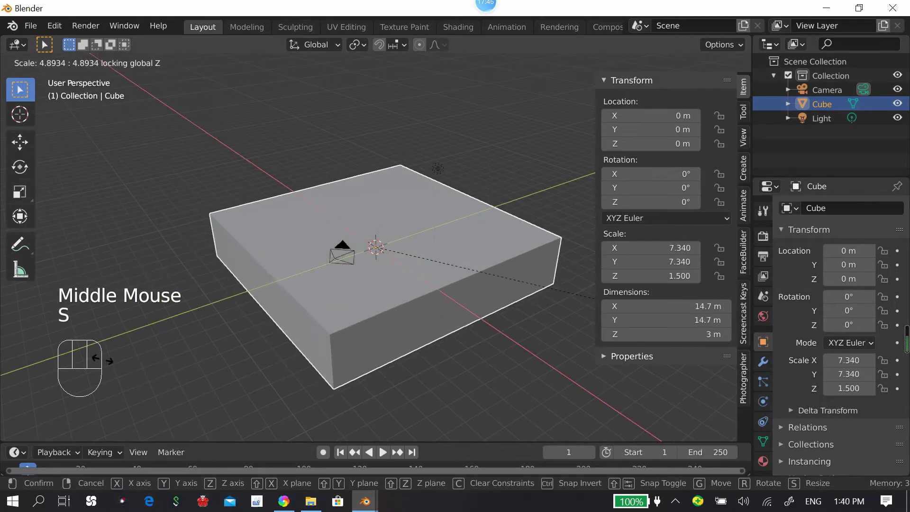
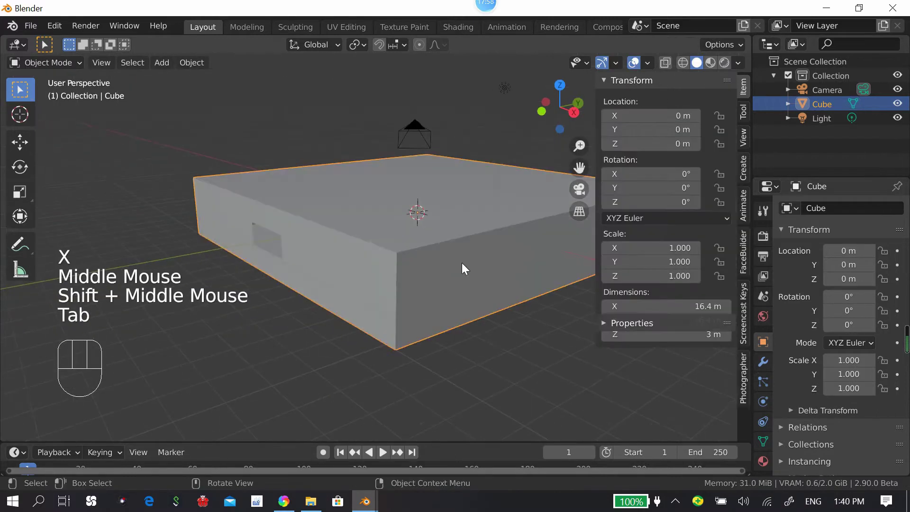
pyautogui.click(771, 358)
pyautogui.moveTo(788, 239); pyautogui.dragTo(601, 395)
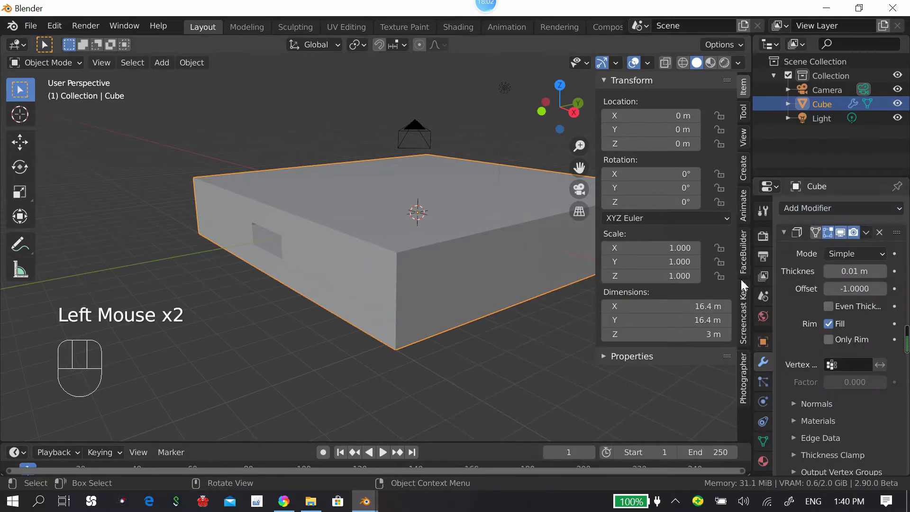
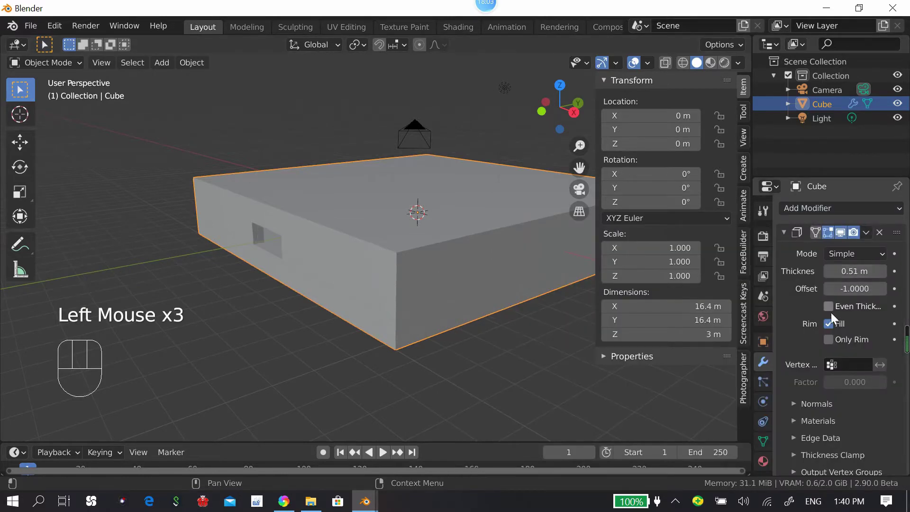
pyautogui.click(832, 315)
# Step: Fly the viewport inside the box and look around the room's interior walls
pyautogui.middleClick(525, 268)
pyautogui.scroll(3)
pyautogui.middleClick(472, 268)
pyautogui.middleClick(414, 266)
pyautogui.scroll(3)
pyautogui.middleClick(436, 286)
pyautogui.middleClick(456, 263)
pyautogui.middleClick(367, 292)
pyautogui.middleClick(382, 261)
pyautogui.middleClick(384, 263)
# Step: Look through the scene camera and walk it into the room to frame a wall-and-floor corner
pyautogui.press('n')
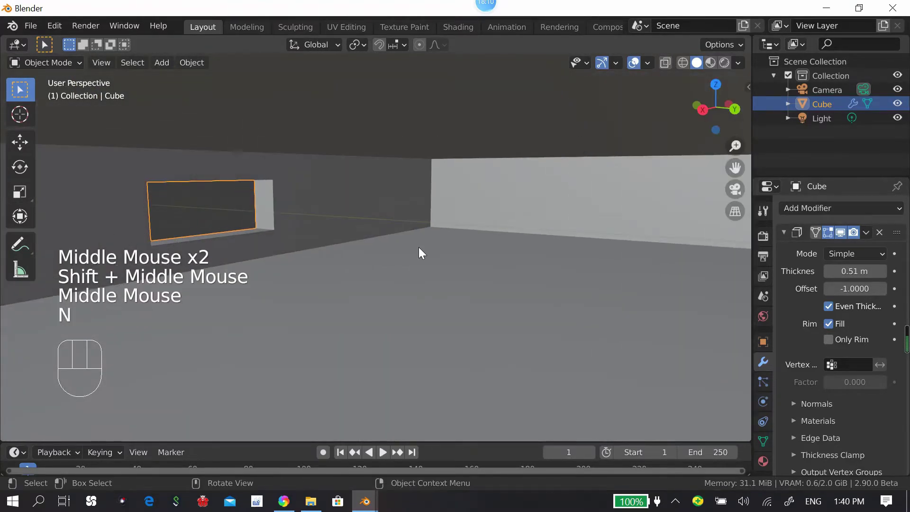
pyautogui.press('ctrl+alt+KP_0')
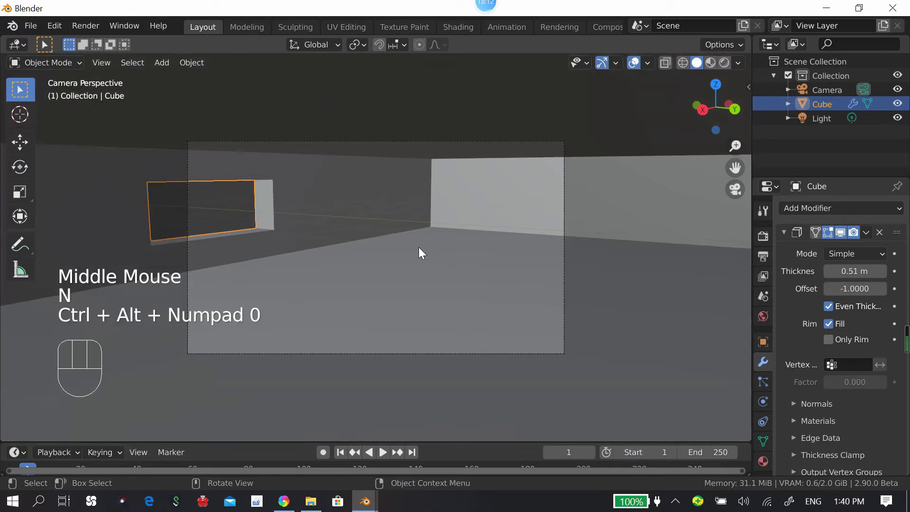
pyautogui.press('shift+`')
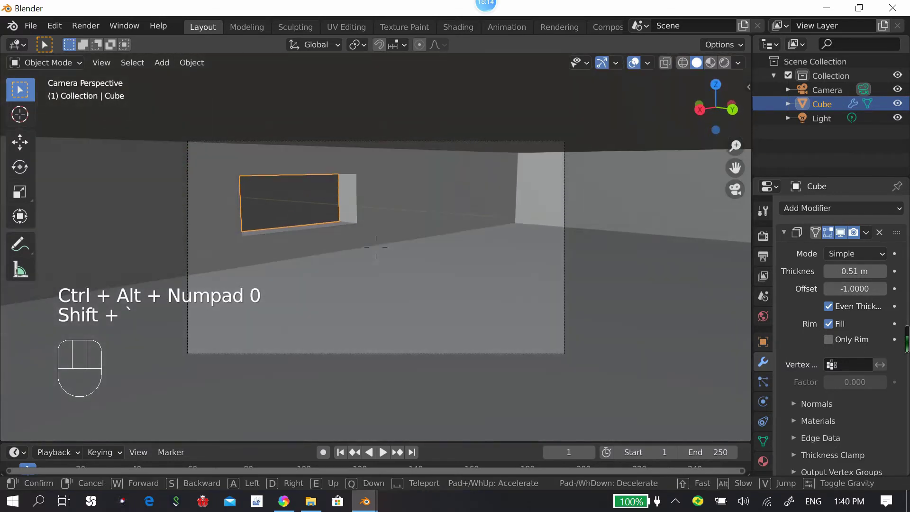
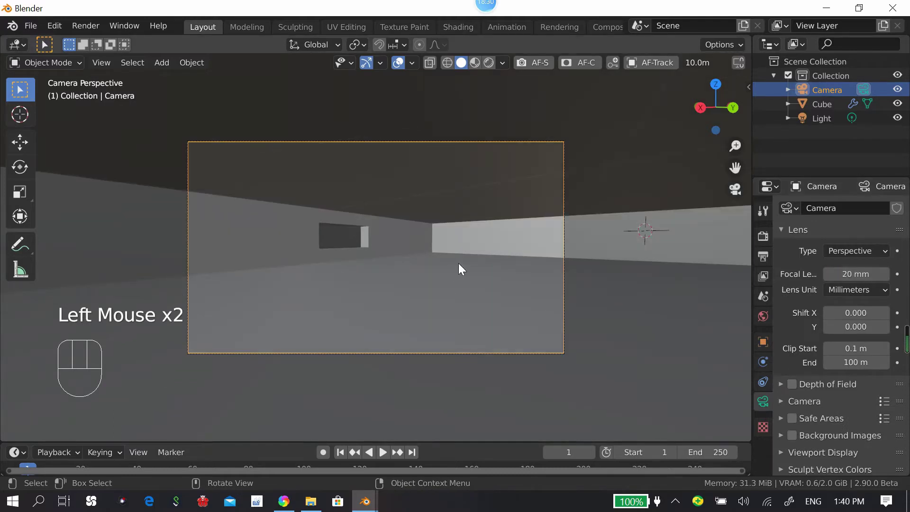
pyautogui.press('shift+`')
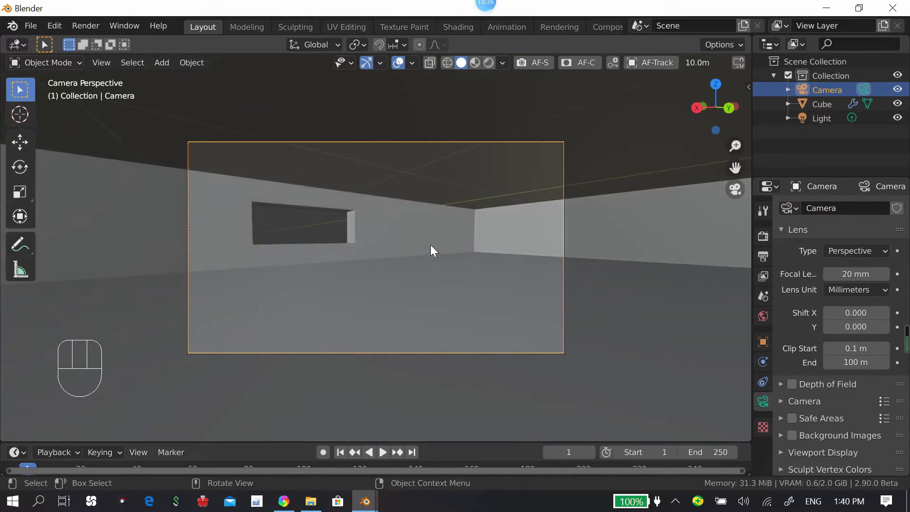
# Step: Give the light a Damped Track constraint on the Cube along -Z and shift it along Y
pyautogui.click(834, 125)
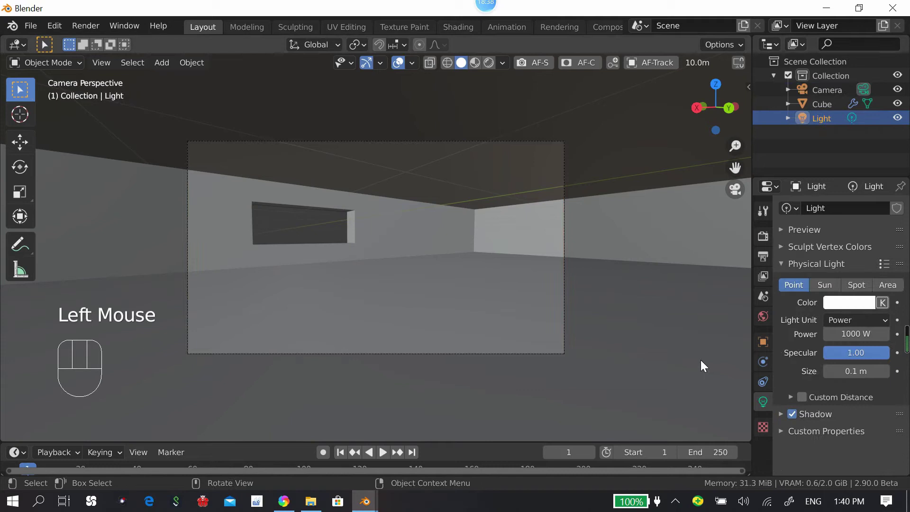
pyautogui.press('alt+g')
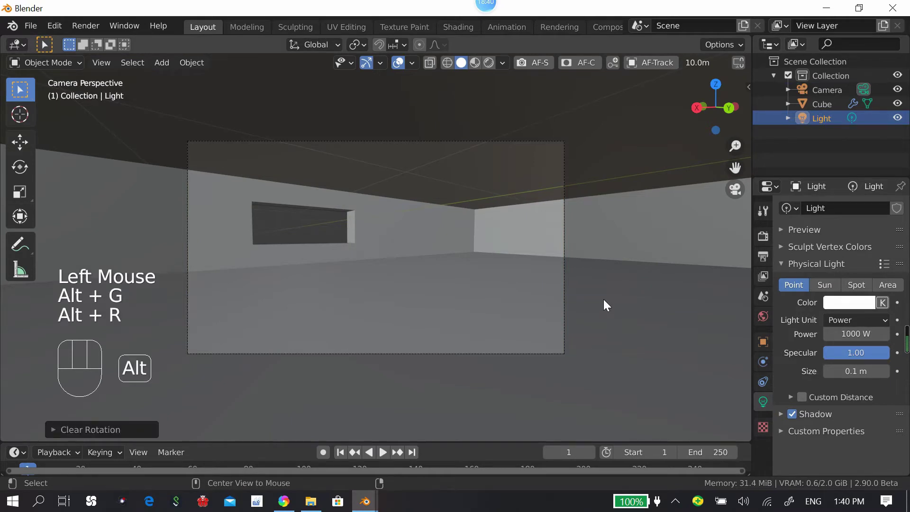
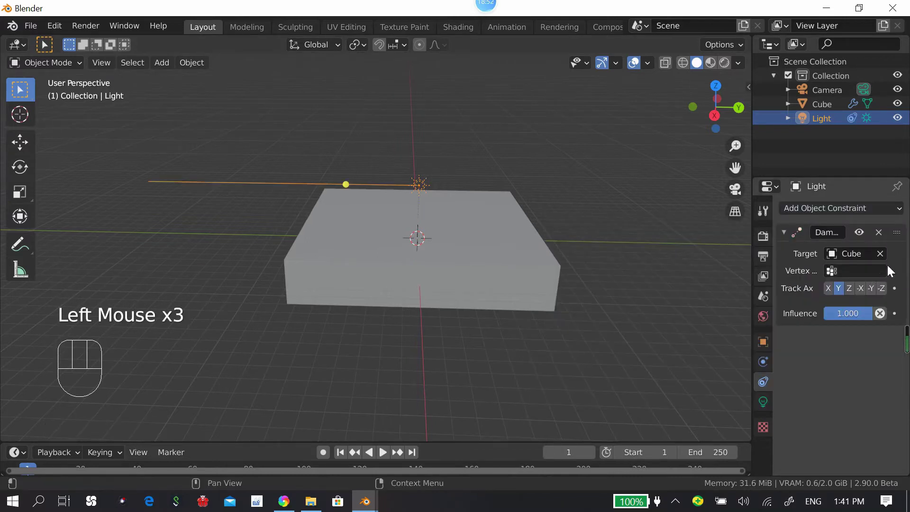
pyautogui.click(819, 294)
pyautogui.press('g')
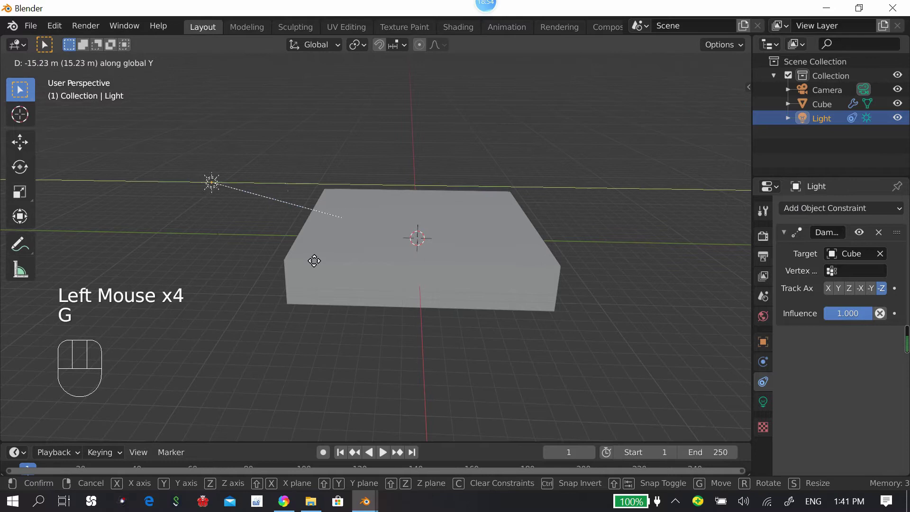
# Step: Return to camera view and switch the viewport to Rendered shading
pyautogui.press('KP_0')
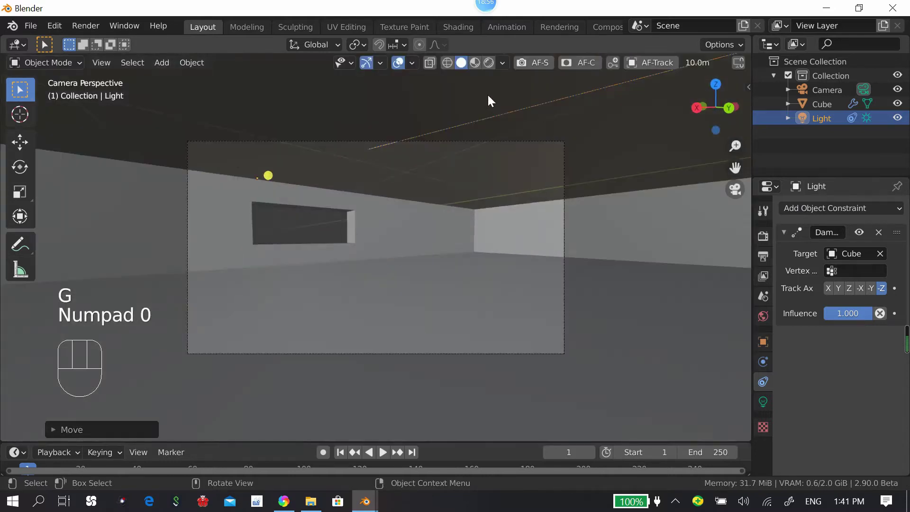
pyautogui.scroll(3)
pyautogui.moveTo(763, 316); pyautogui.dragTo(826, 287)
pyautogui.click(767, 245)
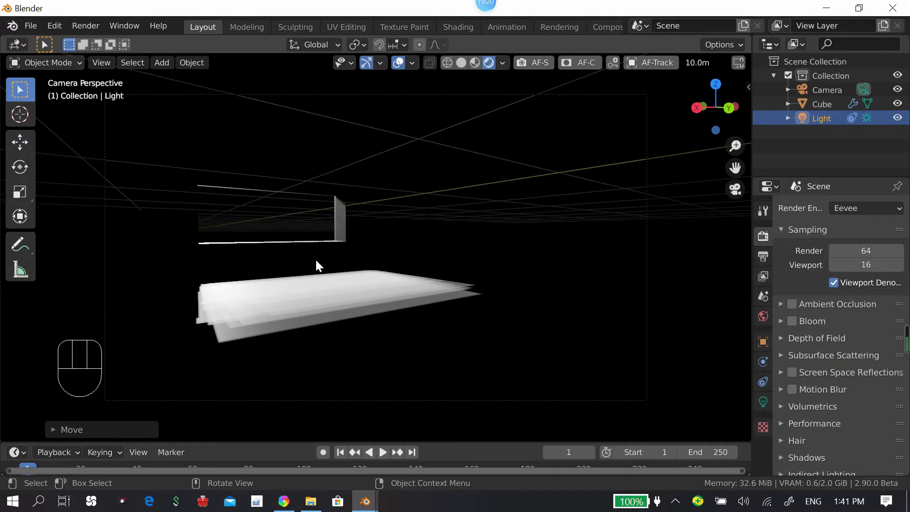
# Step: Enable Screen Space Reflections with Refraction on and Half Res Trace off in Eevee
pyautogui.scroll(-3)
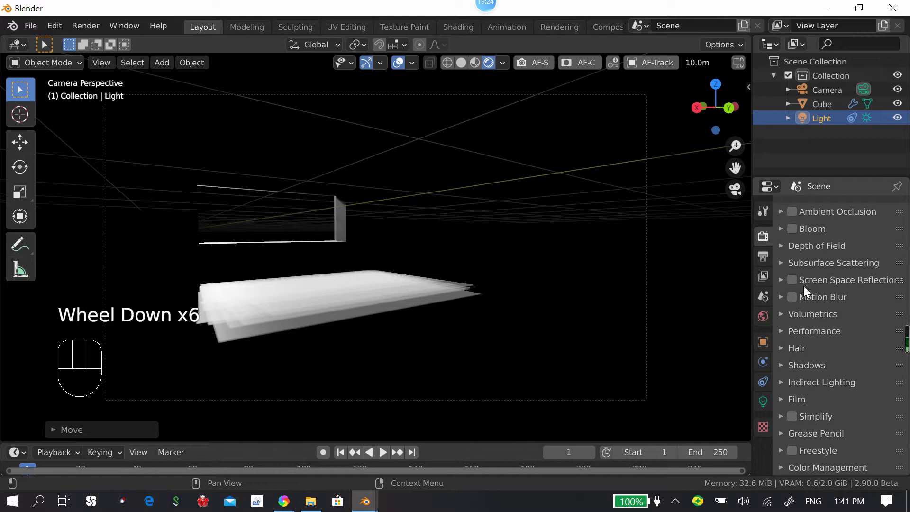
pyautogui.click(798, 287)
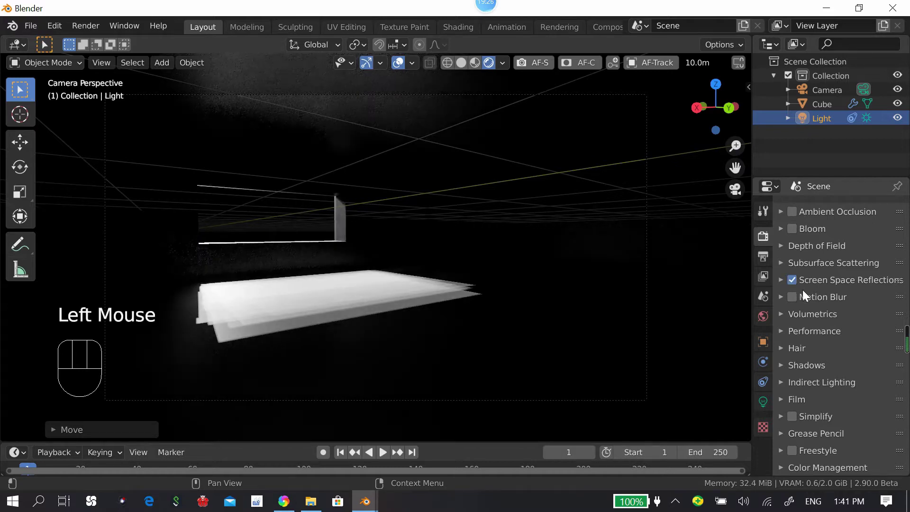
pyautogui.click(785, 287)
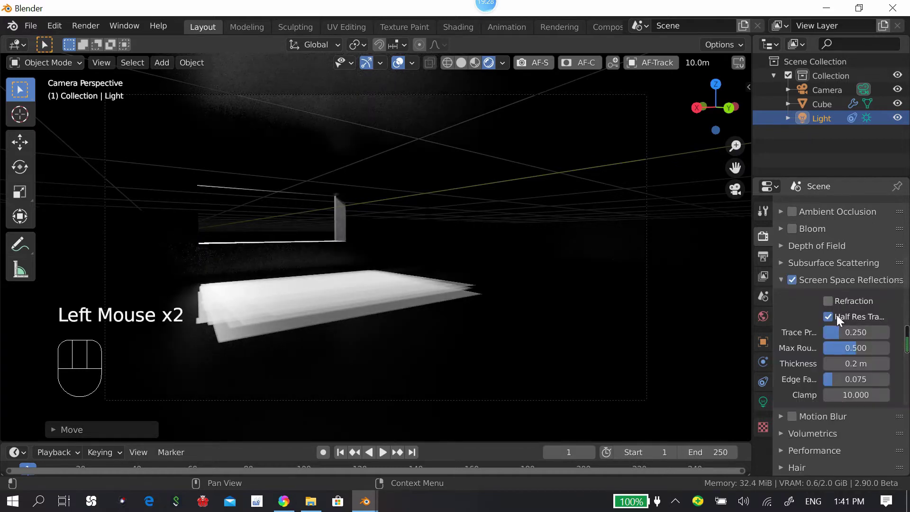
pyautogui.click(835, 319)
pyautogui.click(855, 306)
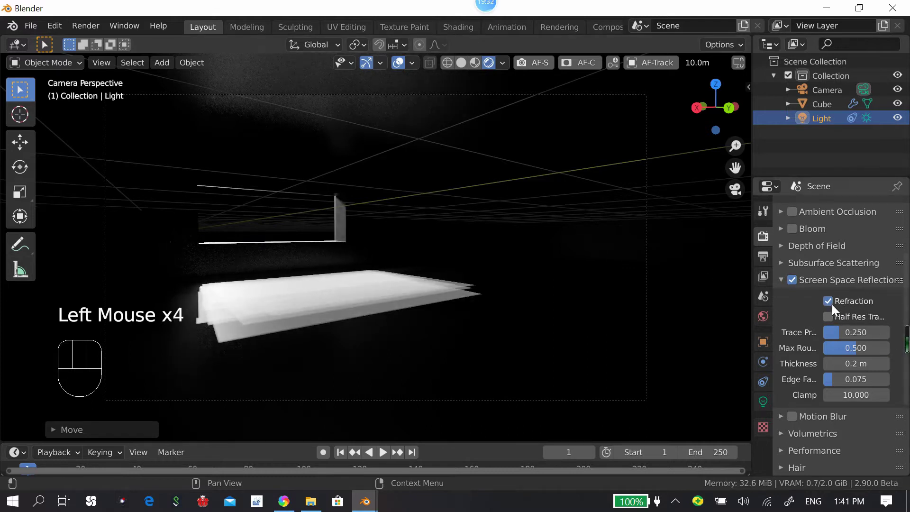
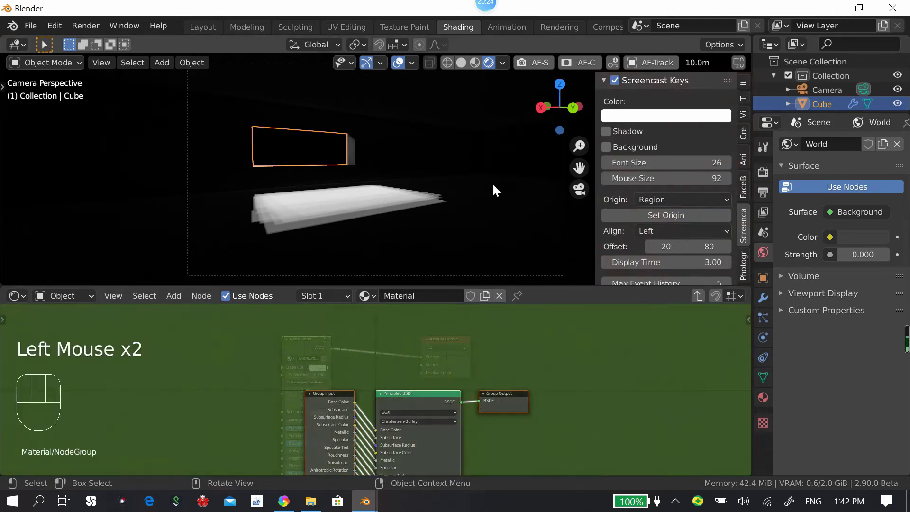
# Step: Insert a Mix Shader on the link between the Principled BSDF and the Group Output
pyautogui.press('n')
pyautogui.middleClick(443, 342)
pyautogui.click(493, 409)
pyautogui.click(258, 342)
pyautogui.moveTo(416, 332); pyautogui.dragTo(593, 333)
pyautogui.click(583, 330)
pyautogui.moveTo(540, 358); pyautogui.dragTo(523, 354)
pyautogui.moveTo(484, 362); pyautogui.dragTo(481, 375)
pyautogui.press('shift+a')
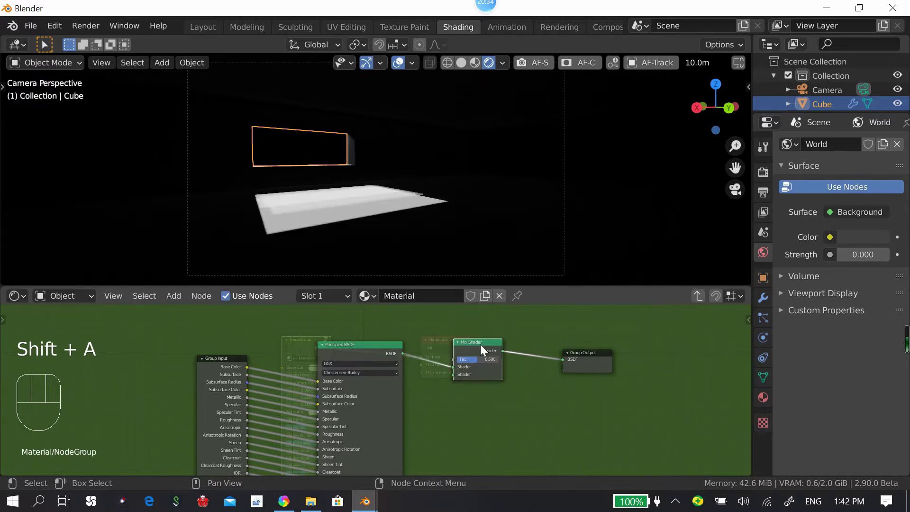
pyautogui.moveTo(495, 318); pyautogui.dragTo(469, 336)
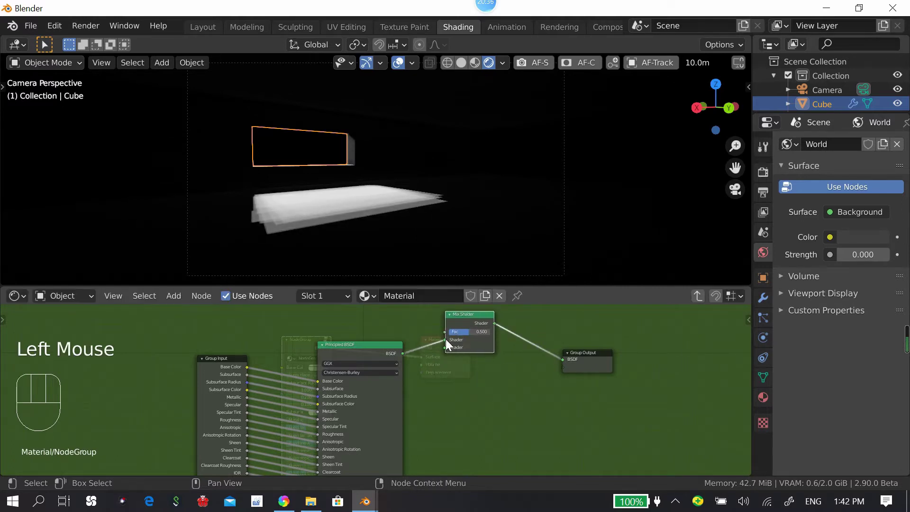
pyautogui.moveTo(447, 344); pyautogui.dragTo(453, 349)
pyautogui.moveTo(455, 374); pyautogui.dragTo(476, 368)
pyautogui.click(482, 344)
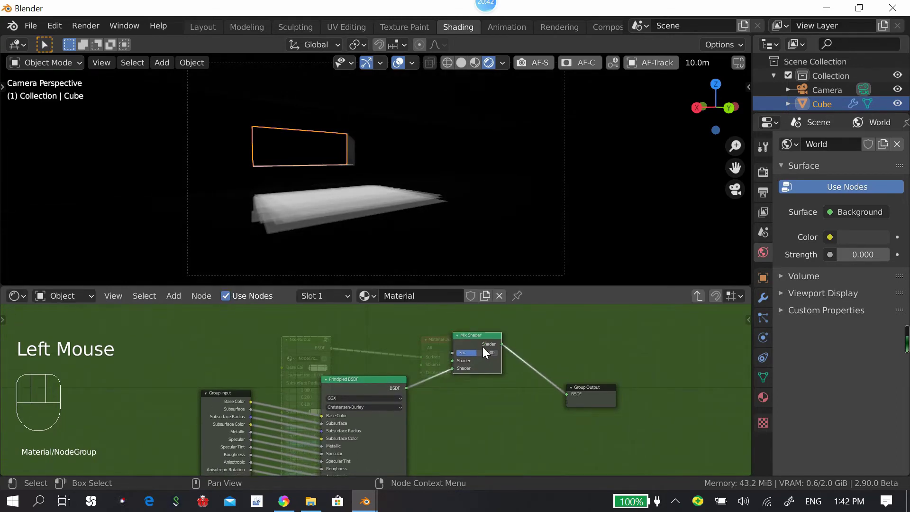
pyautogui.moveTo(442, 356); pyautogui.dragTo(368, 357)
# Step: Add a Glossy BSDF above the Principled BSDF and wire it into the Mix Shader's other input
pyautogui.press('shift+a')
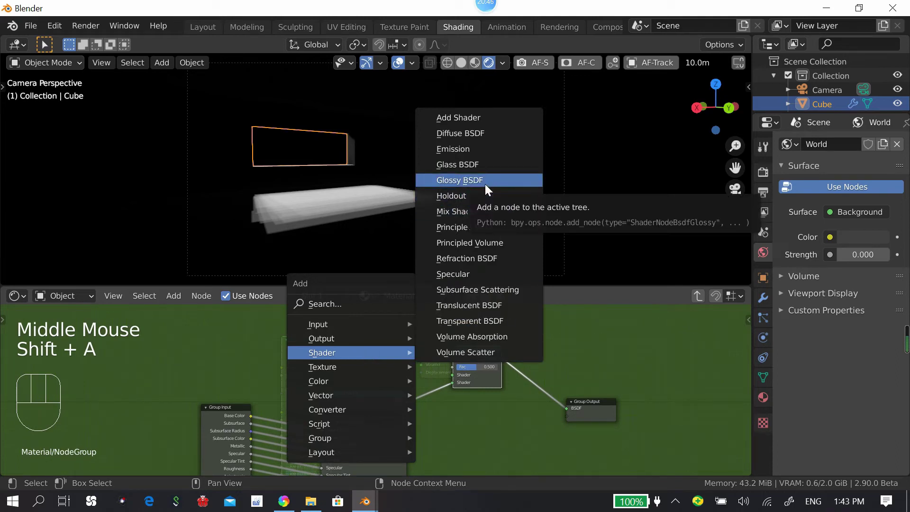
pyautogui.click(365, 321)
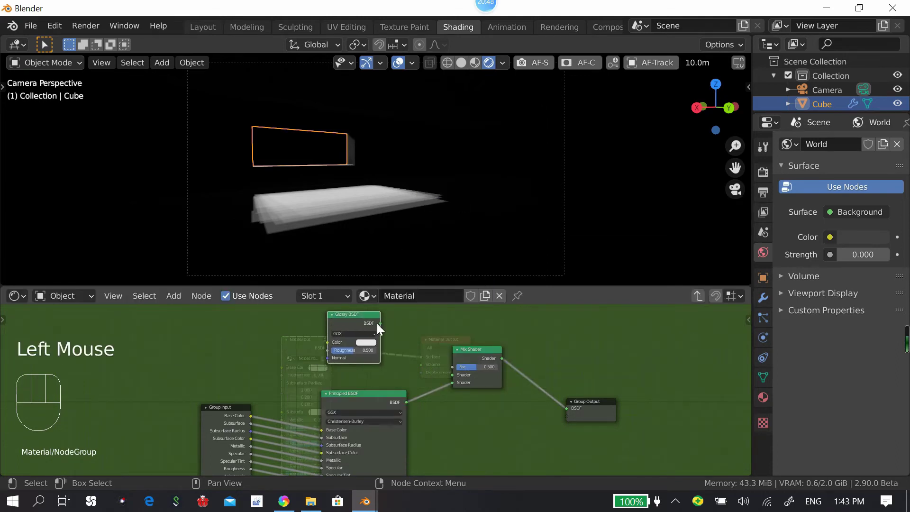
pyautogui.moveTo(383, 328); pyautogui.dragTo(367, 371)
pyautogui.moveTo(373, 368); pyautogui.dragTo(299, 413)
pyautogui.click(299, 365)
pyautogui.moveTo(304, 364); pyautogui.dragTo(346, 342)
pyautogui.moveTo(335, 355); pyautogui.dragTo(324, 402)
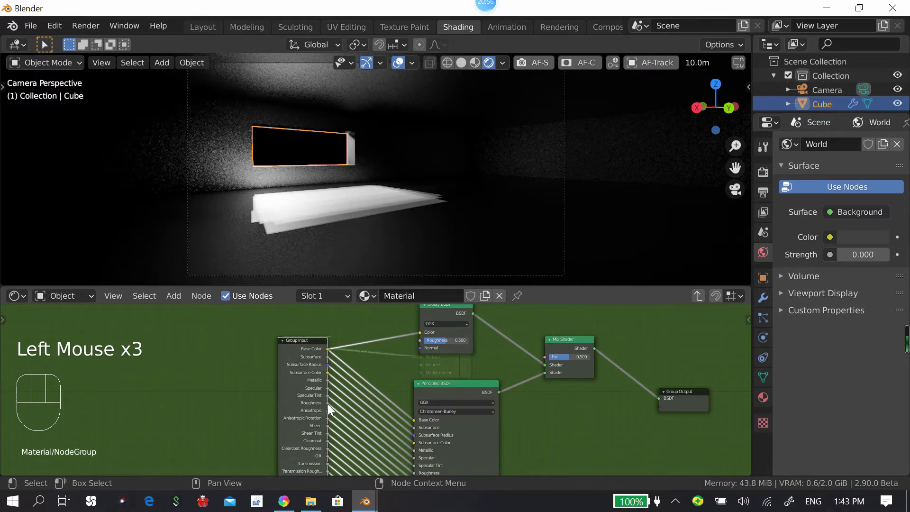
pyautogui.moveTo(343, 396); pyautogui.dragTo(315, 391)
pyautogui.moveTo(296, 347); pyautogui.dragTo(309, 446)
pyautogui.moveTo(310, 390); pyautogui.dragTo(299, 453)
pyautogui.moveTo(315, 446); pyautogui.dragTo(432, 323)
pyautogui.moveTo(347, 380); pyautogui.dragTo(392, 100)
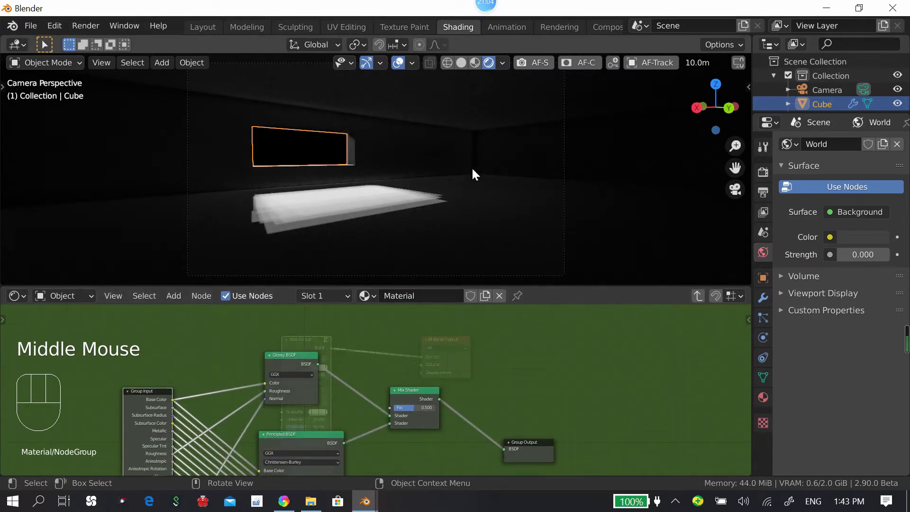
# Step: Select the shader nodes and join them into a frame with Ctrl+J
pyautogui.middleClick(453, 365)
pyautogui.scroll(-3)
pyautogui.click(388, 411)
pyautogui.click(362, 381)
pyautogui.moveTo(392, 403); pyautogui.dragTo(292, 329)
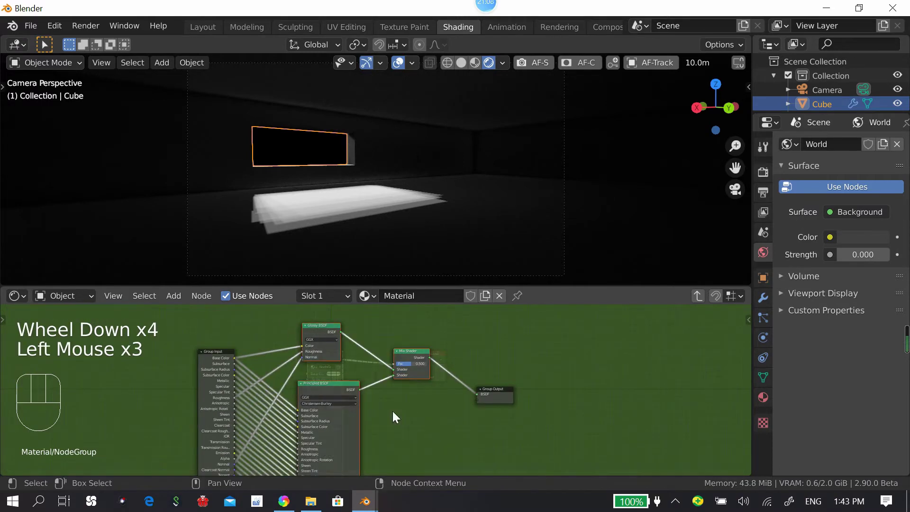
pyautogui.click(349, 373)
pyautogui.press('ctrl+j')
pyautogui.moveTo(390, 353); pyautogui.dragTo(405, 347)
pyautogui.moveTo(402, 341); pyautogui.dragTo(404, 240)
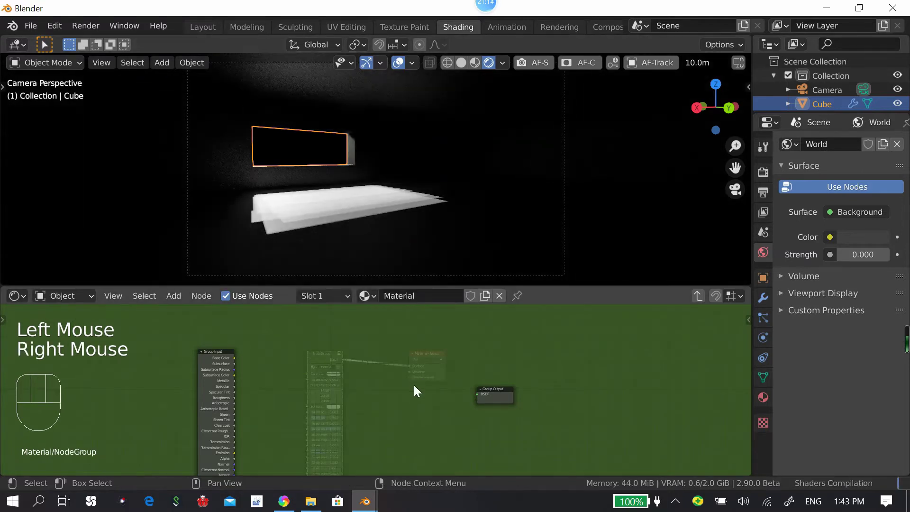
# Step: Undo the last change and adjust the frame around the Glossy, Principled and Mix Shader nodes
pyautogui.press('ctrl+z')
pyautogui.moveTo(394, 341); pyautogui.dragTo(433, 342)
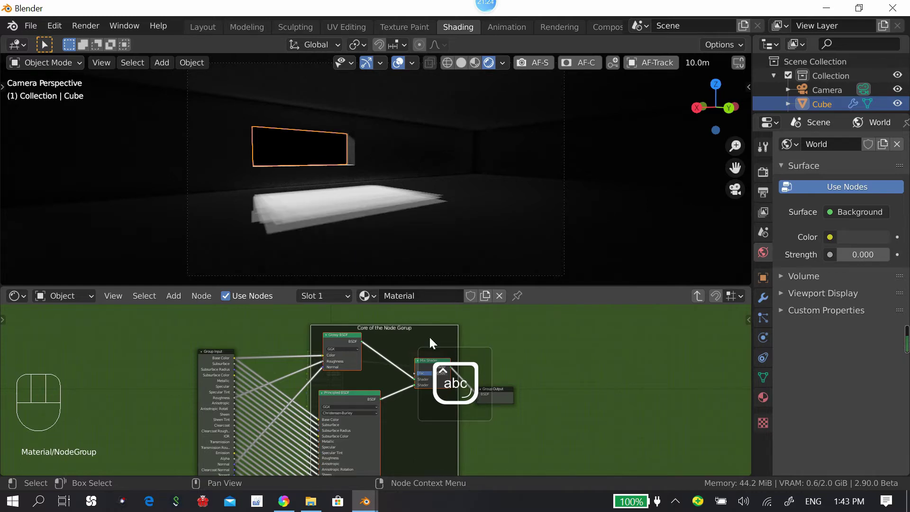
pyautogui.moveTo(510, 357); pyautogui.dragTo(505, 362)
pyautogui.scroll(3)
pyautogui.middleClick(441, 381)
pyautogui.scroll(3)
pyautogui.moveTo(414, 390); pyautogui.dragTo(420, 408)
pyautogui.moveTo(403, 406); pyautogui.dragTo(404, 417)
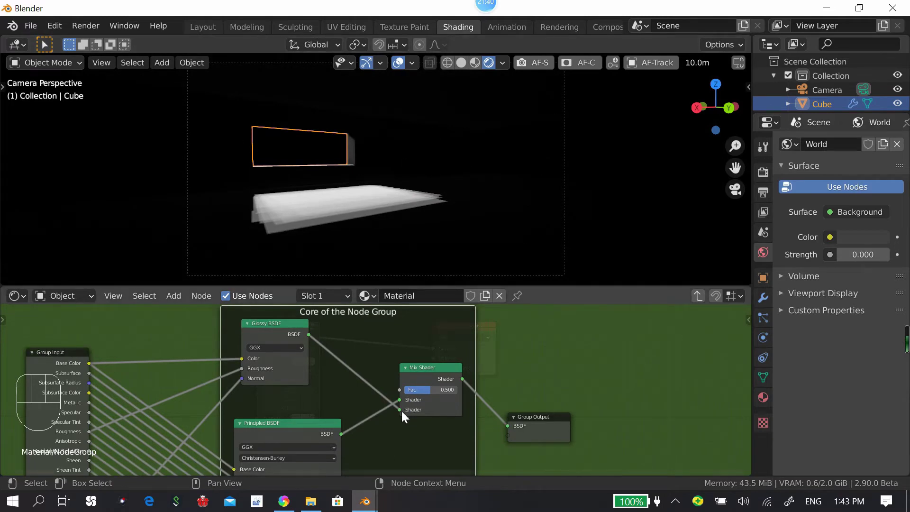
pyautogui.click(403, 411)
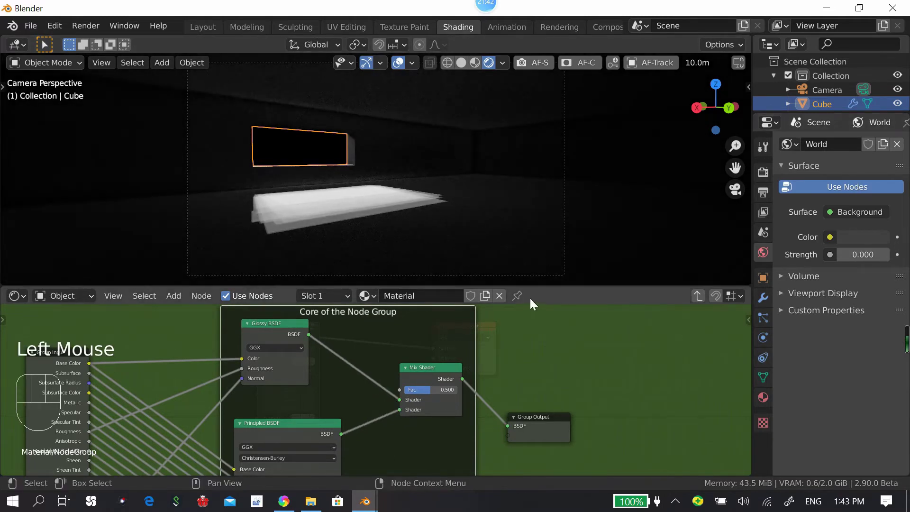
pyautogui.click(336, 154)
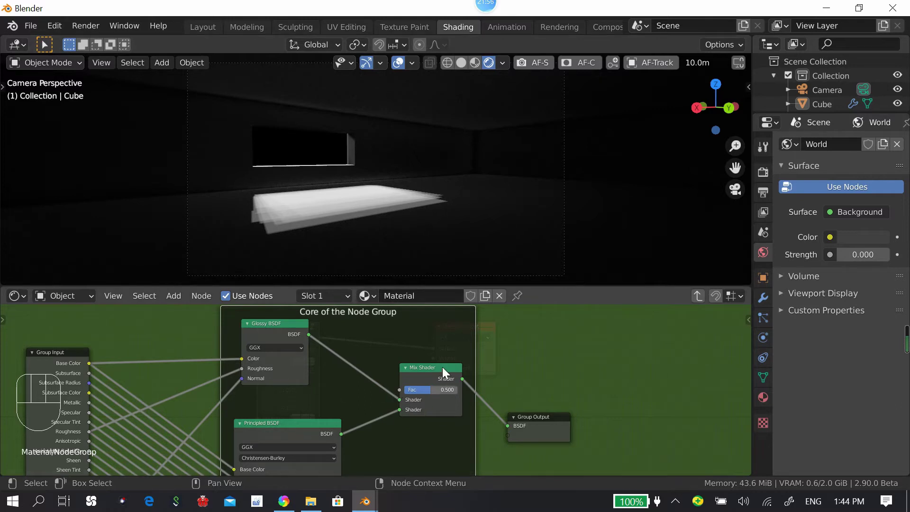
pyautogui.click(444, 377)
# Step: Move the Group Output beside the Mix Shader so its incoming link runs straight across
pyautogui.moveTo(411, 348); pyautogui.dragTo(520, 401)
pyautogui.moveTo(597, 390); pyautogui.dragTo(486, 388)
pyautogui.click(590, 373)
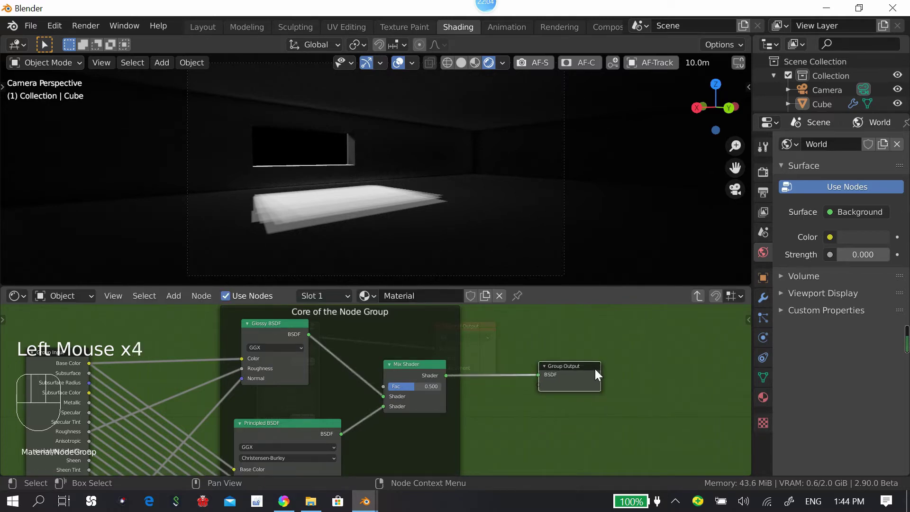
pyautogui.moveTo(466, 368); pyautogui.dragTo(500, 401)
pyautogui.scroll(-3)
pyautogui.middleClick(493, 390)
pyautogui.click(496, 464)
pyautogui.scroll(3)
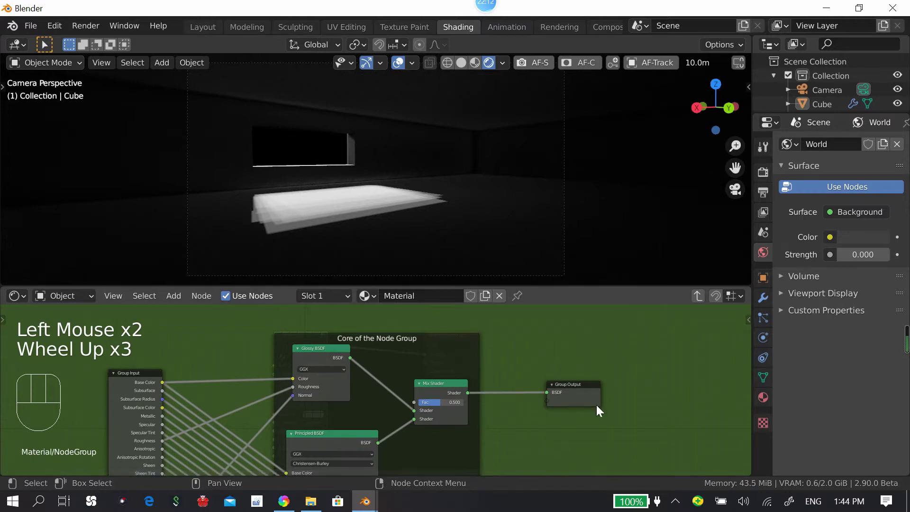
pyautogui.moveTo(631, 357); pyautogui.dragTo(589, 391)
# Step: Pan and zoom around the node group to review the Principled BSDF inputs and frame layout
pyautogui.scroll(-3)
pyautogui.moveTo(534, 372); pyautogui.dragTo(475, 387)
pyautogui.moveTo(425, 396); pyautogui.dragTo(509, 376)
pyautogui.click(544, 356)
pyautogui.click(422, 409)
pyautogui.scroll(3)
pyautogui.moveTo(499, 371); pyautogui.dragTo(493, 356)
pyautogui.middleClick(515, 378)
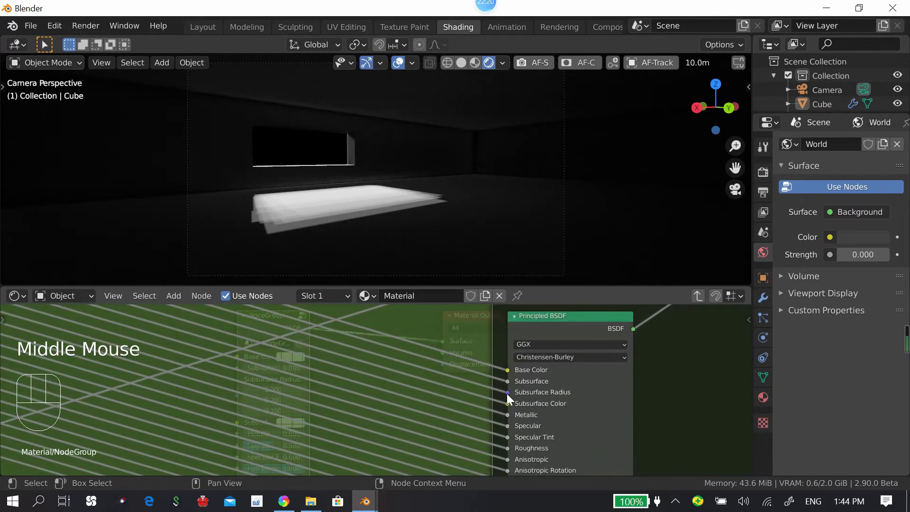
pyautogui.click(407, 374)
pyautogui.moveTo(402, 438); pyautogui.dragTo(403, 378)
pyautogui.scroll(-3)
pyautogui.middleClick(421, 352)
pyautogui.middleClick(426, 341)
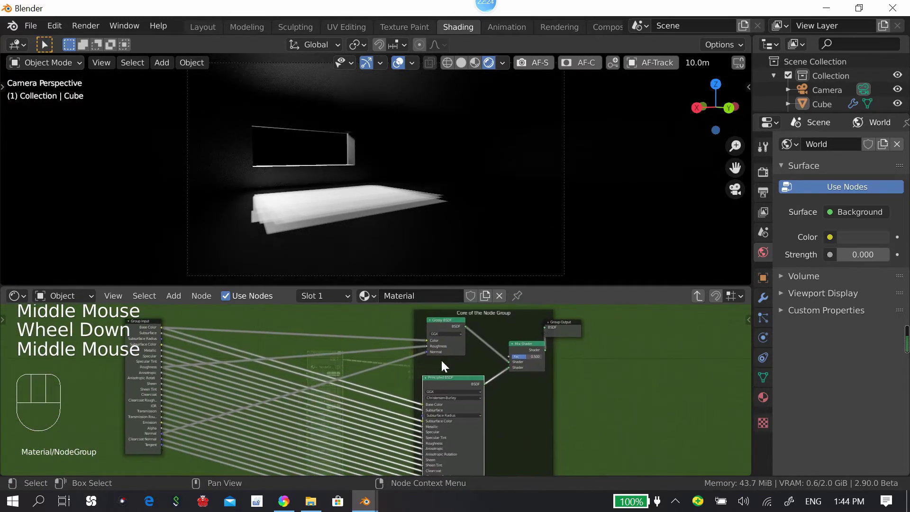
pyautogui.moveTo(367, 362); pyautogui.dragTo(385, 350)
pyautogui.middleClick(388, 357)
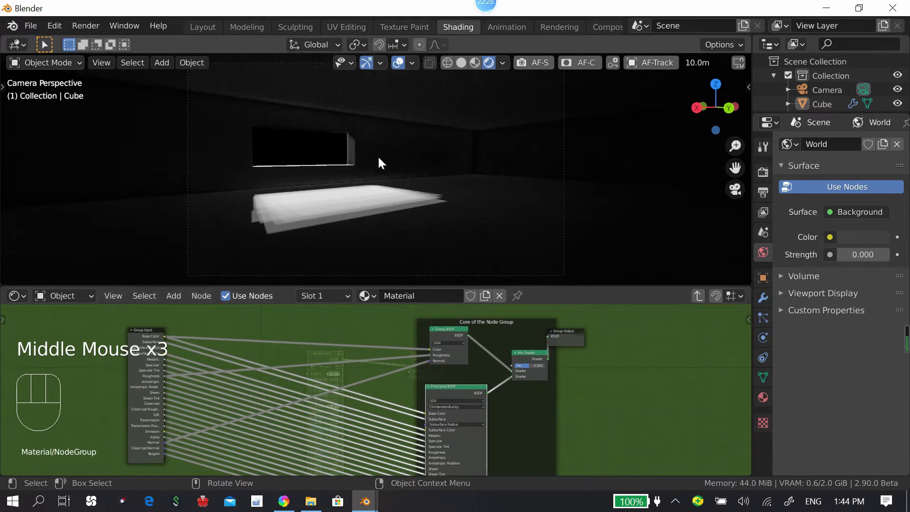
pyautogui.click(508, 402)
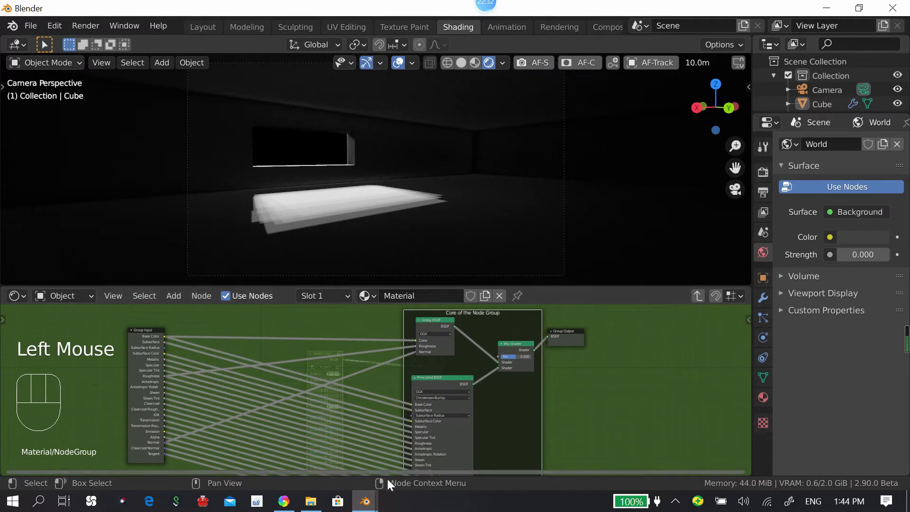
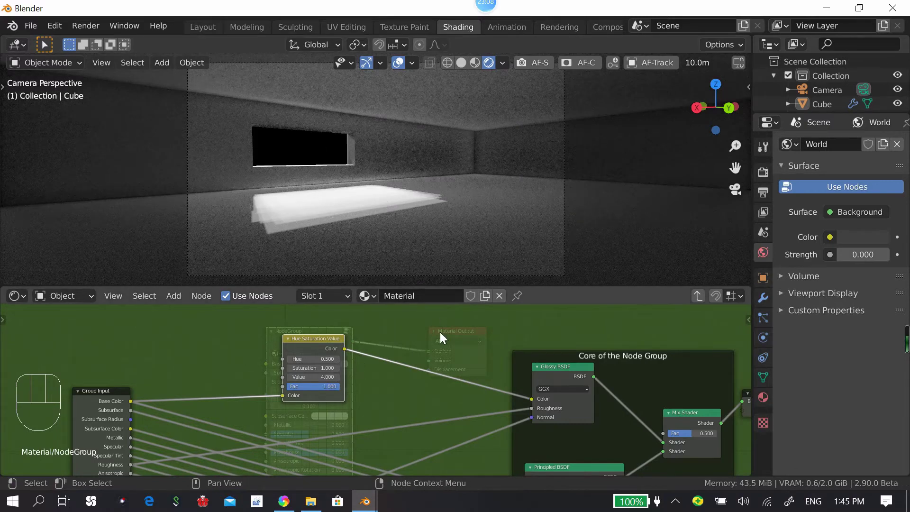
# Step: Pan the Shader Editor to the area where the colour node will go
pyautogui.moveTo(426, 340); pyautogui.dragTo(393, 374)
pyautogui.middleClick(407, 375)
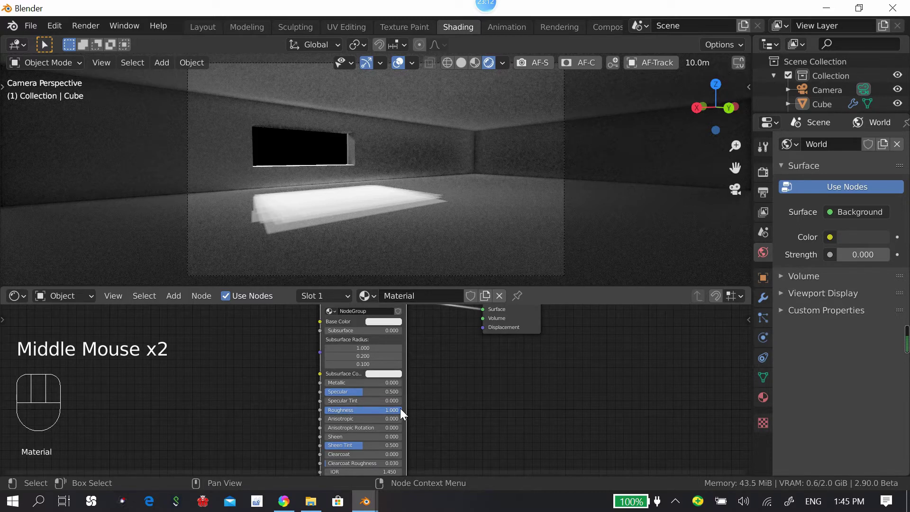
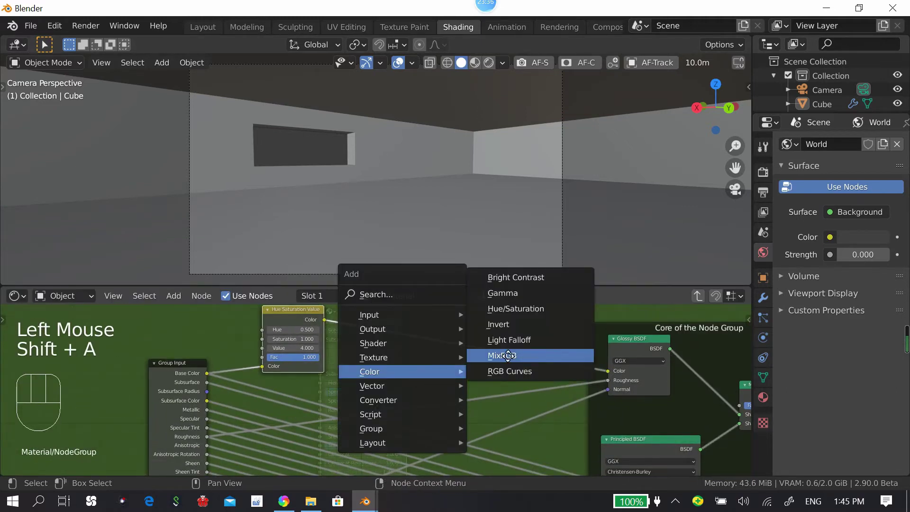
# Step: Add a MixRGB node feeding the Glossy BSDF colour and link a wire into its Fac socket
pyautogui.moveTo(396, 316); pyautogui.dragTo(360, 381)
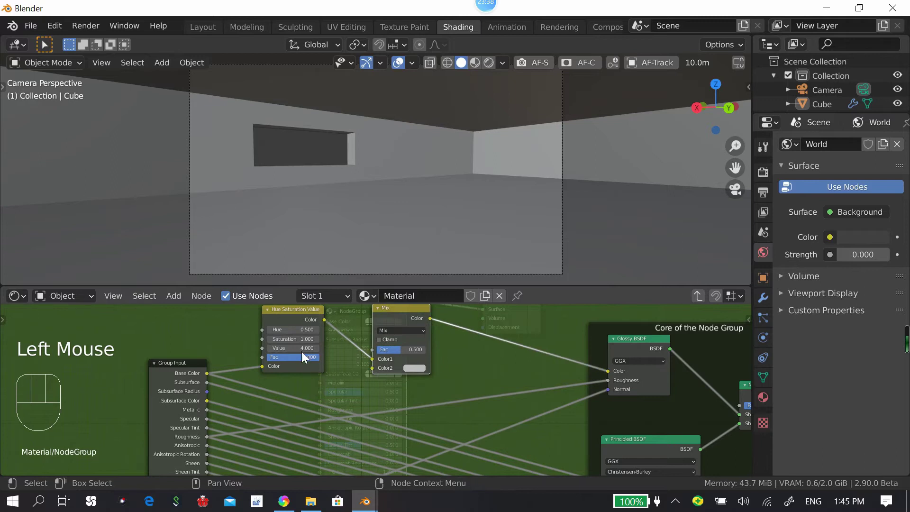
pyautogui.click(302, 322)
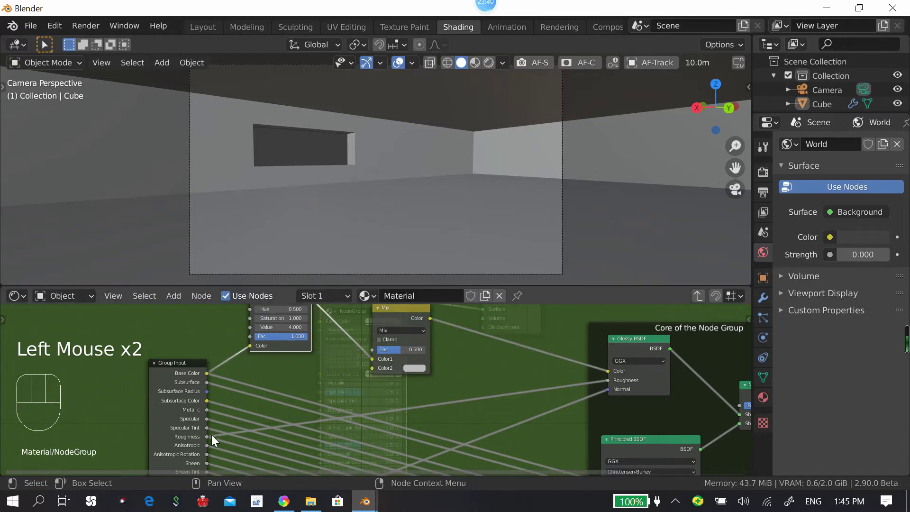
pyautogui.moveTo(216, 438); pyautogui.dragTo(698, 424)
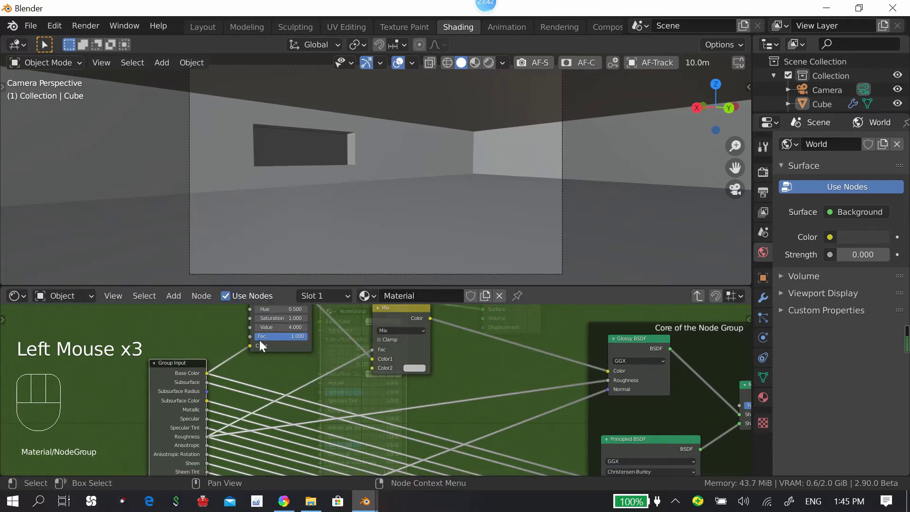
pyautogui.moveTo(403, 326); pyautogui.dragTo(391, 333)
# Step: Pan the node tree to bring the new Mix node and its links into view
pyautogui.middleClick(402, 400)
pyautogui.click(397, 378)
pyautogui.middleClick(403, 345)
pyautogui.click(255, 409)
pyautogui.moveTo(291, 401); pyautogui.dragTo(362, 388)
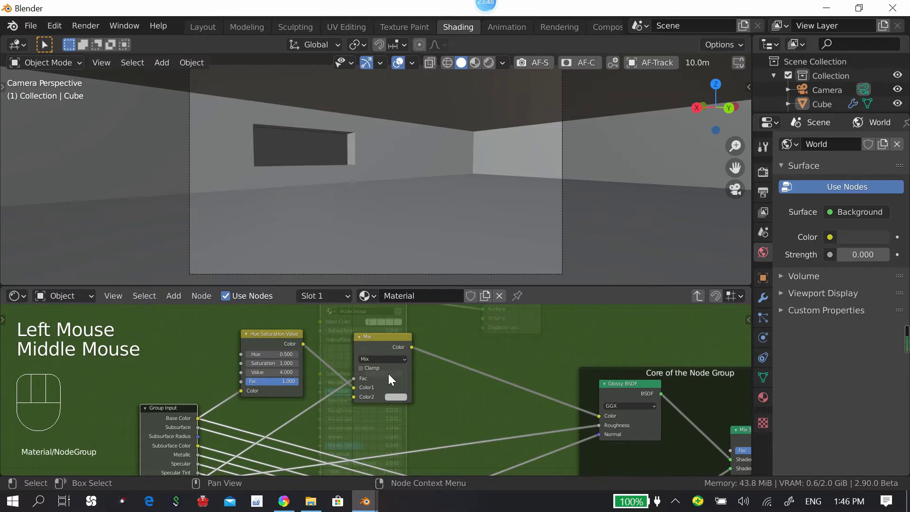
pyautogui.moveTo(277, 346); pyautogui.dragTo(292, 356)
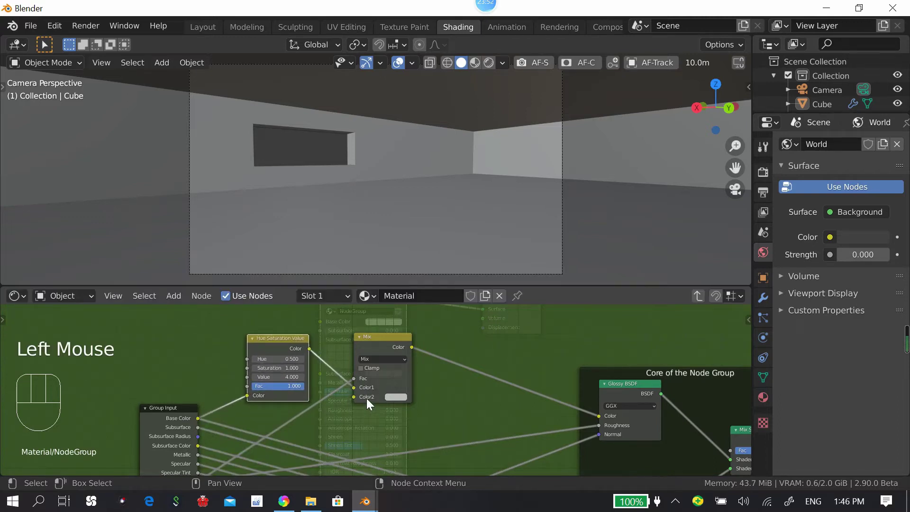
# Step: Move the incoming colour link from the Mix node's Color1 to Color2, leaving Color1 white
pyautogui.click(355, 392)
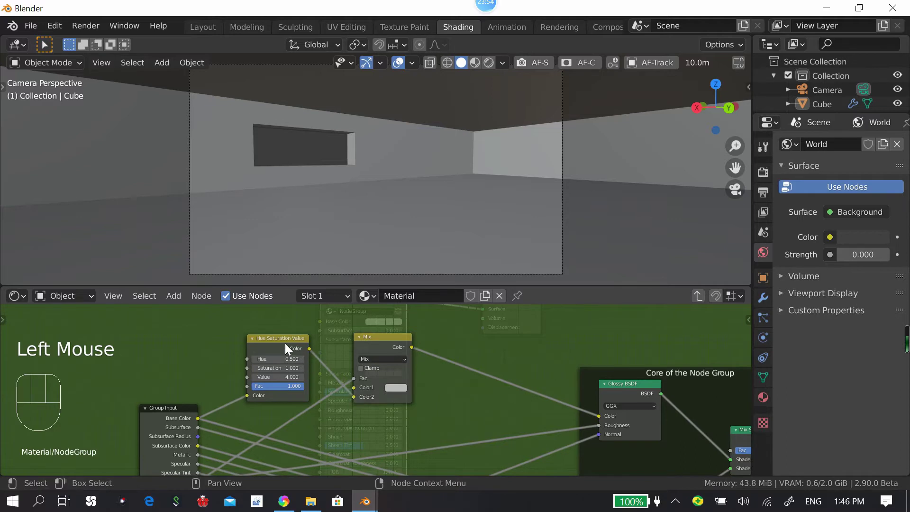
pyautogui.click(303, 388)
pyautogui.click(307, 396)
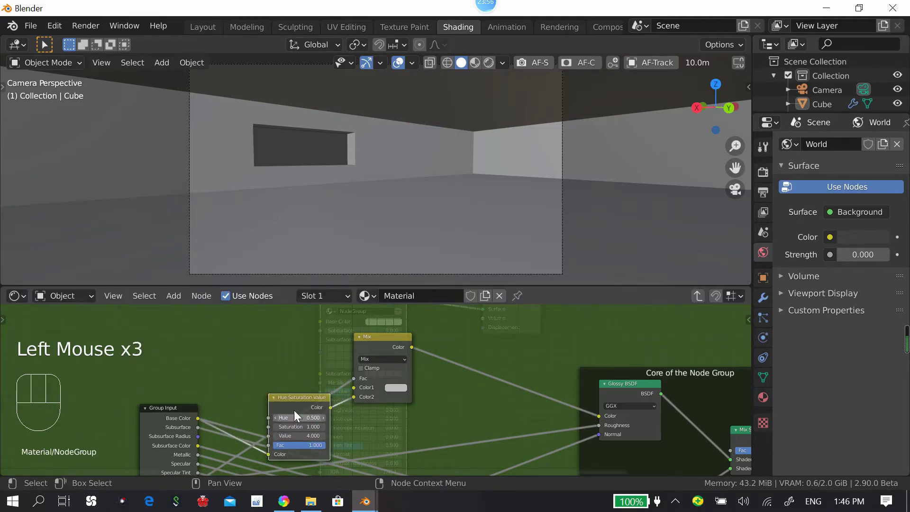
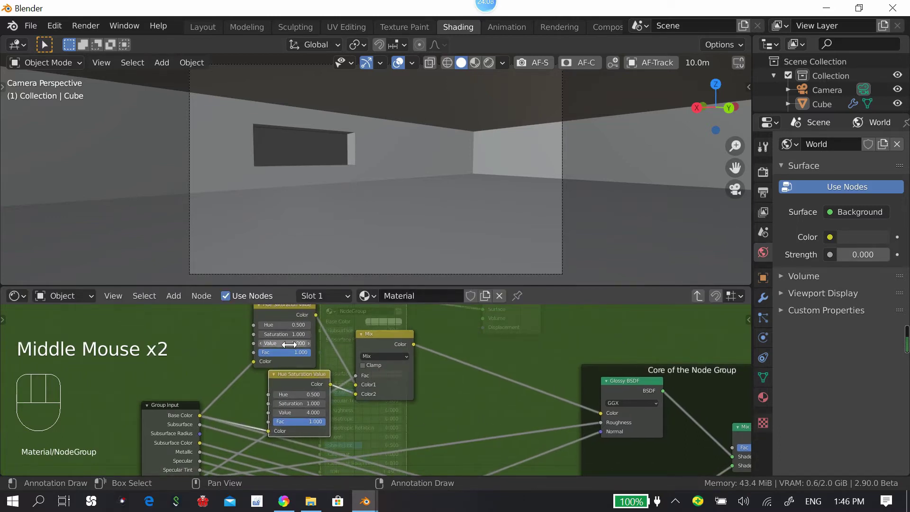
pyautogui.moveTo(346, 329); pyautogui.dragTo(365, 351)
pyautogui.click(358, 356)
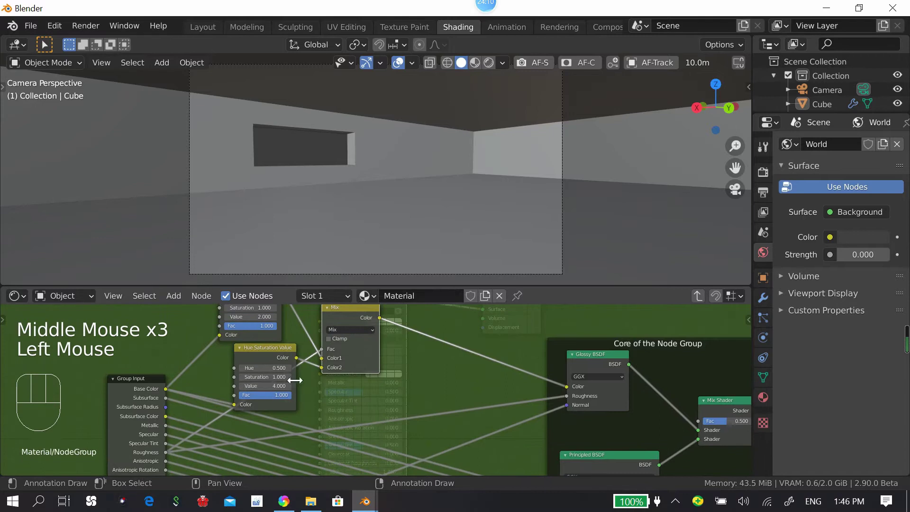
pyautogui.middleClick(352, 370)
pyautogui.click(268, 373)
# Step: Switch the viewport to Rendered shading to preview the room while shaders compile
pyautogui.click(417, 228)
pyautogui.scroll(-3)
pyautogui.scroll(3)
pyautogui.scroll(-3)
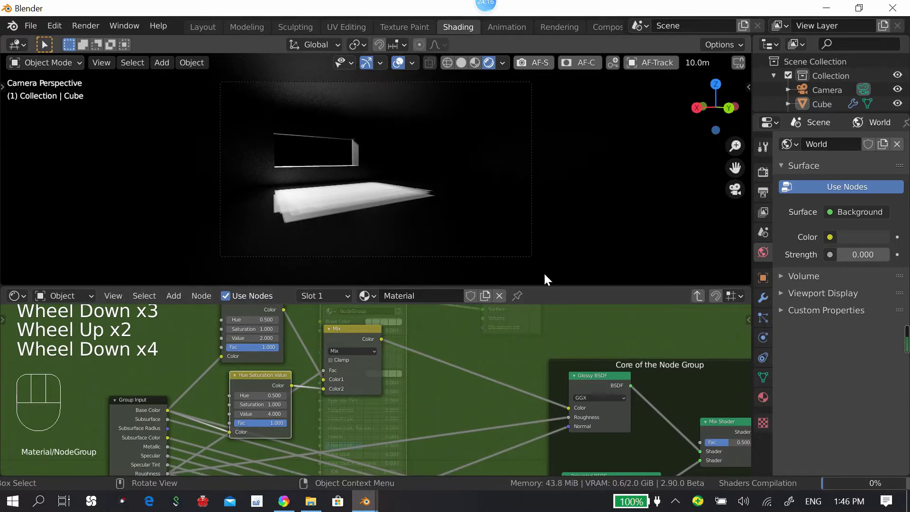
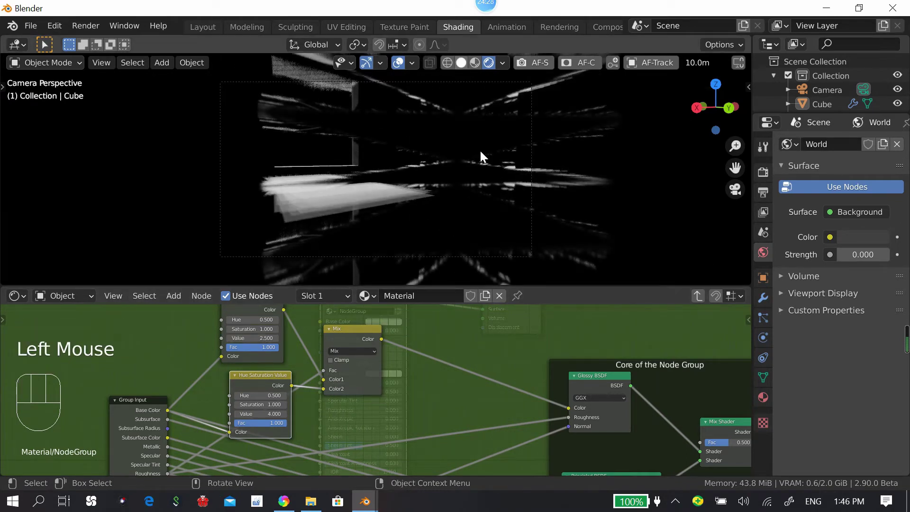
# Step: In Render Properties, enable Screen Space Reflections with Refraction and set viewport samples to 16
pyautogui.scroll(-3)
pyautogui.scroll(3)
pyautogui.scroll(-3)
pyautogui.scroll(-3)
pyautogui.scroll(3)
pyautogui.click(774, 196)
pyautogui.click(796, 316)
pyautogui.click(795, 315)
pyautogui.click(813, 327)
pyautogui.click(832, 338)
pyautogui.doubleClick(832, 337)
pyautogui.click(832, 336)
pyautogui.scroll(-3)
pyautogui.scroll(3)
# Step: Recheck the reflection settings and return inside the node group with the core frame in view
pyautogui.moveTo(367, 350); pyautogui.dragTo(349, 384)
pyautogui.press('Tab')
pyautogui.moveTo(347, 414); pyautogui.dragTo(449, 176)
pyautogui.scroll(-3)
pyautogui.scroll(-3)
pyautogui.scroll(-3)
pyautogui.click(830, 334)
pyautogui.click(829, 334)
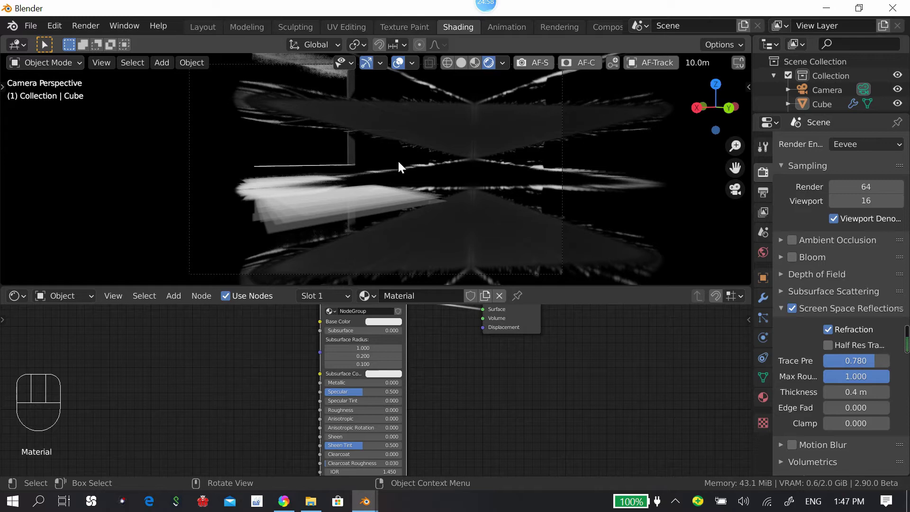
pyautogui.click(370, 346)
pyautogui.moveTo(375, 370); pyautogui.dragTo(276, 356)
pyautogui.scroll(-3)
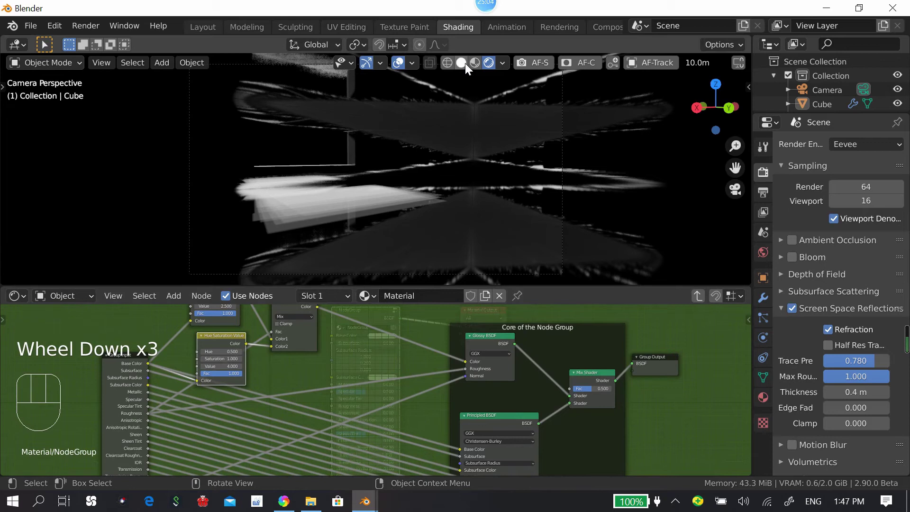
# Step: Orbit outside the room in Material Preview to inspect the walls, then leave the group view
pyautogui.moveTo(469, 77); pyautogui.dragTo(458, 174)
pyautogui.middleClick(483, 226)
pyautogui.scroll(-3)
pyautogui.middleClick(617, 131)
pyautogui.click(551, 157)
pyautogui.middleClick(529, 188)
pyautogui.scroll(3)
pyautogui.middleClick(508, 189)
pyautogui.press('Tab')
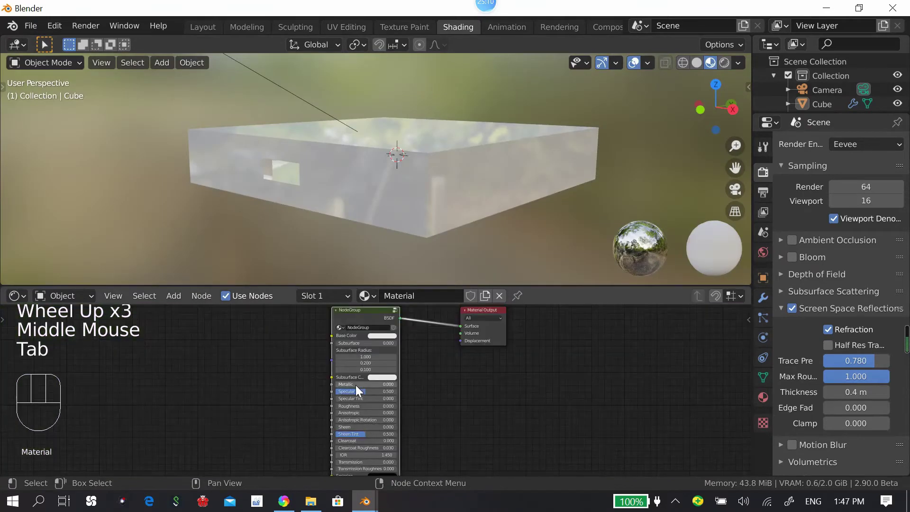
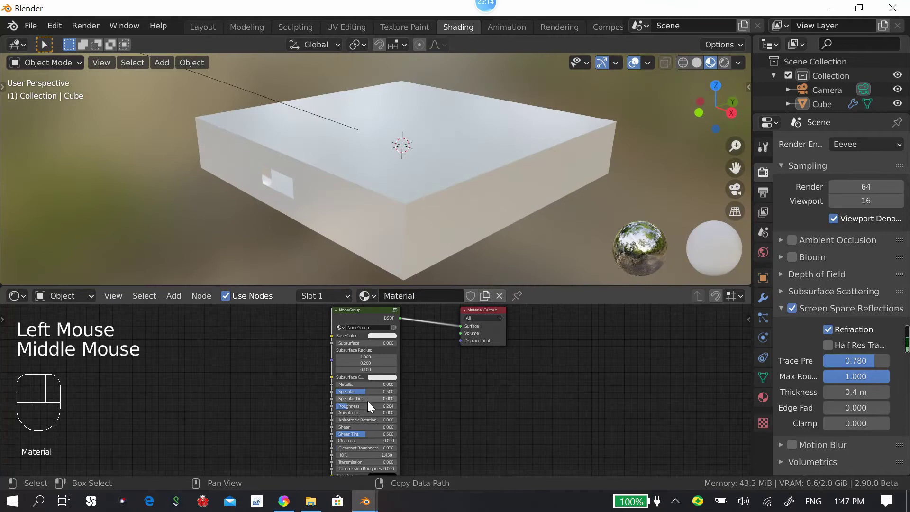
# Step: Lower the group-node input to about 0.2, link Result to Glossy Color, and return to camera view
pyautogui.moveTo(370, 409); pyautogui.dragTo(340, 249)
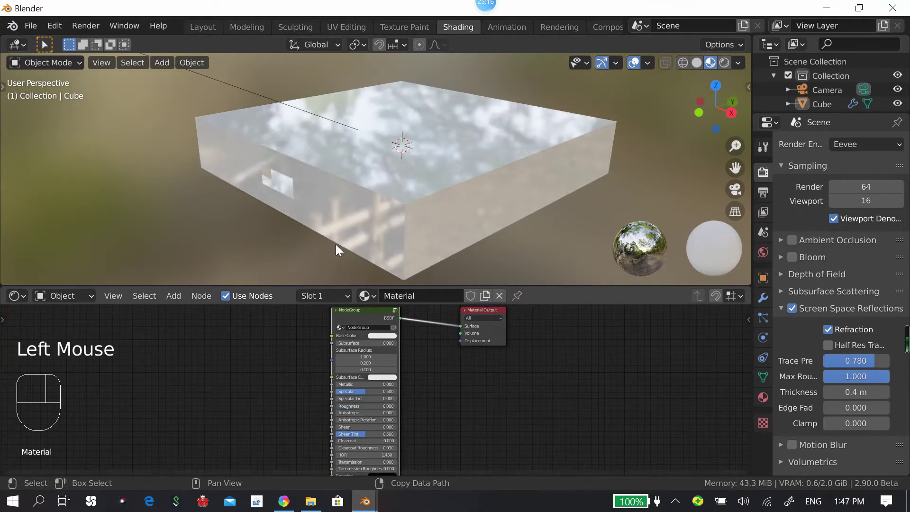
pyautogui.moveTo(327, 207); pyautogui.dragTo(447, 213)
pyautogui.moveTo(442, 176); pyautogui.dragTo(427, 201)
pyautogui.press('KP_0')
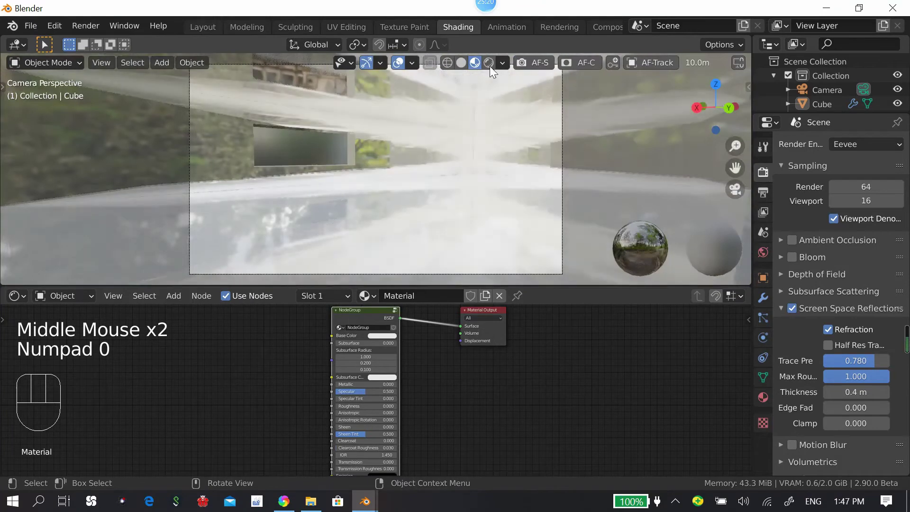
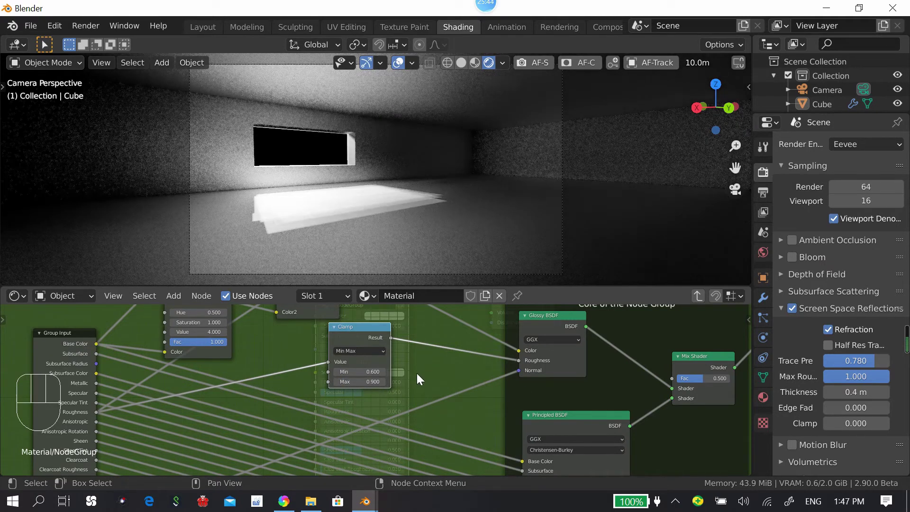
pyautogui.moveTo(471, 82); pyautogui.dragTo(443, 156)
pyautogui.middleClick(480, 174)
pyautogui.scroll(-3)
pyautogui.middleClick(534, 166)
pyautogui.scroll(-3)
pyautogui.moveTo(482, 234); pyautogui.dragTo(469, 226)
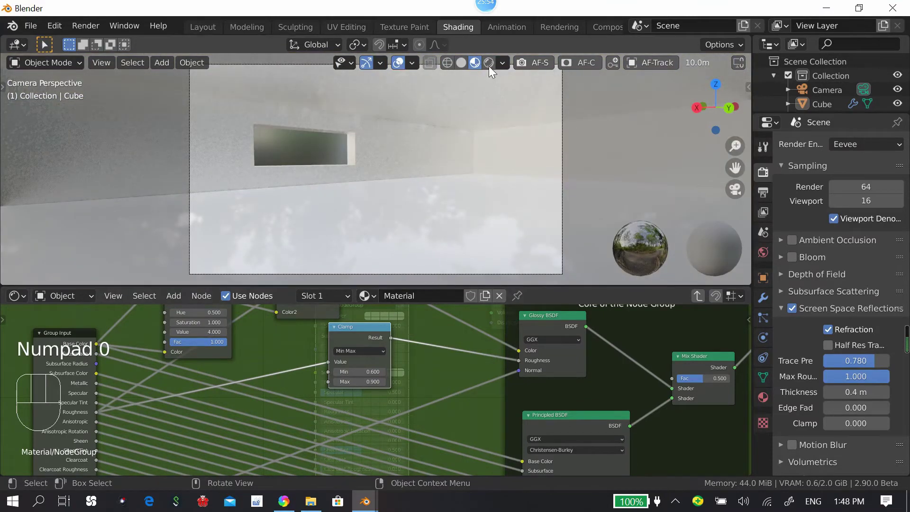
pyautogui.click(436, 381)
pyautogui.press('Tab')
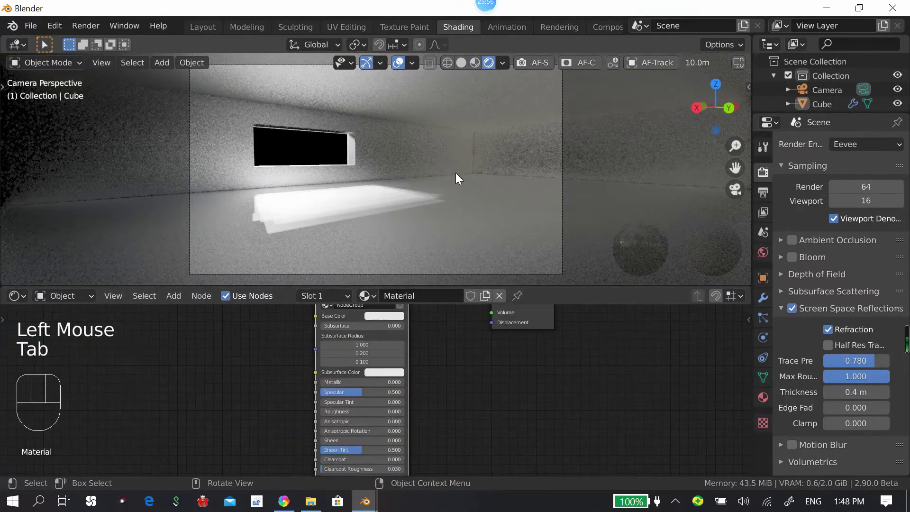
pyautogui.scroll(-3)
pyautogui.scroll(3)
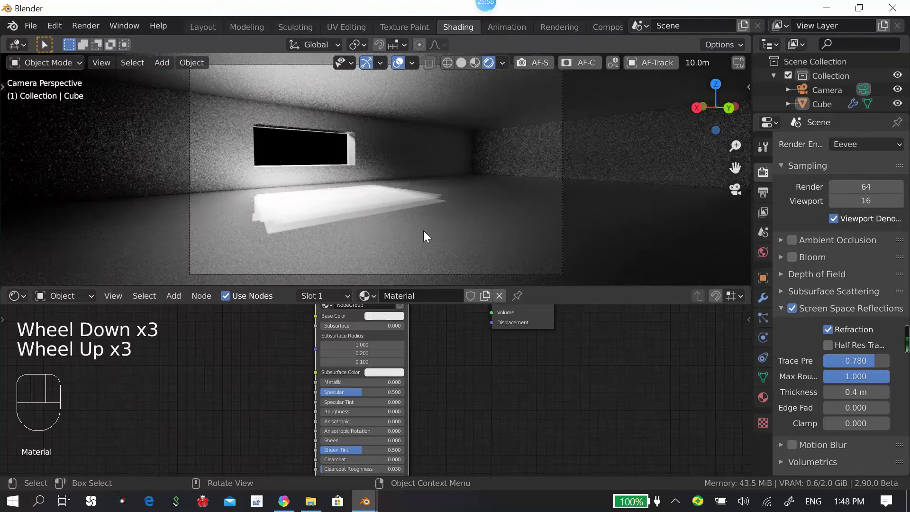
pyautogui.scroll(3)
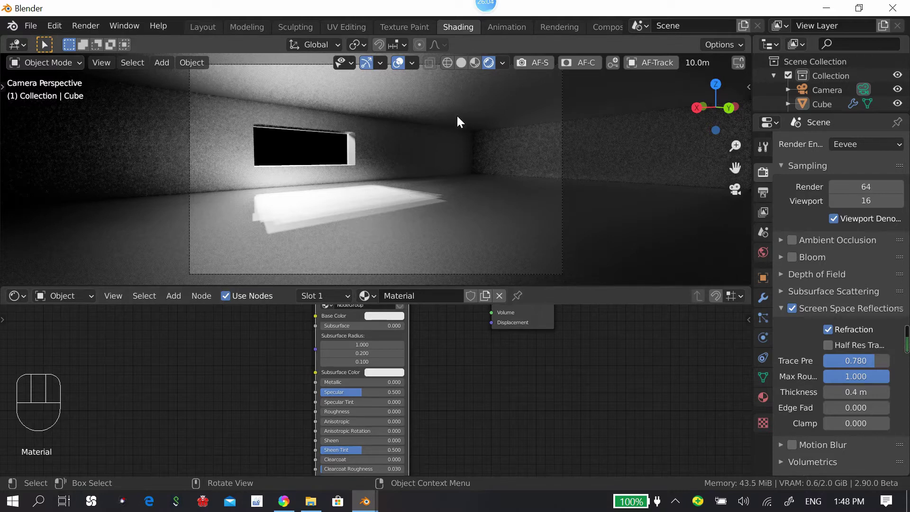
pyautogui.moveTo(464, 86); pyautogui.dragTo(367, 189)
pyautogui.click(480, 66)
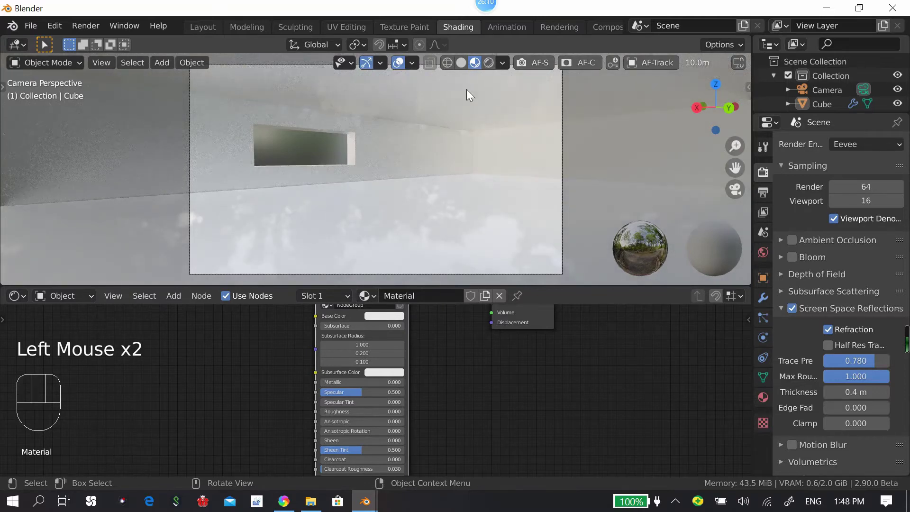
pyautogui.moveTo(492, 66); pyautogui.dragTo(476, 170)
pyautogui.scroll(-3)
pyautogui.scroll(3)
pyautogui.scroll(3)
pyautogui.scroll(-3)
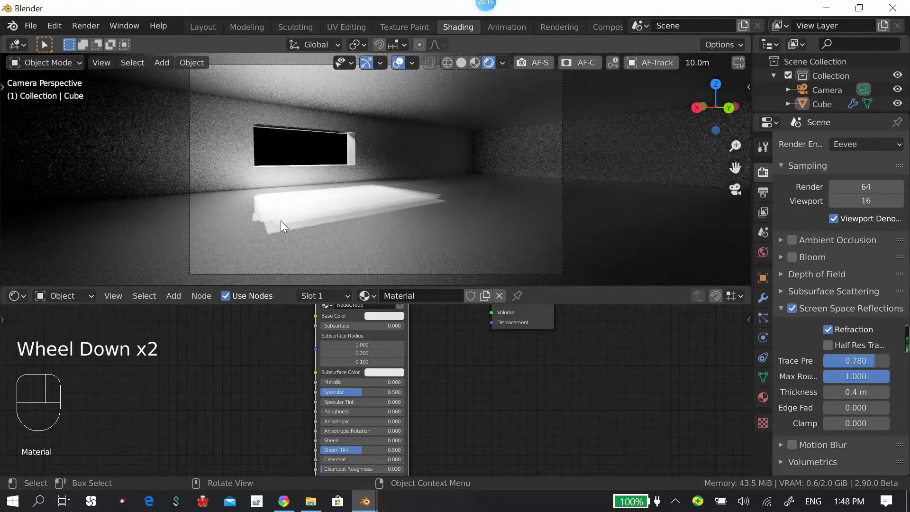
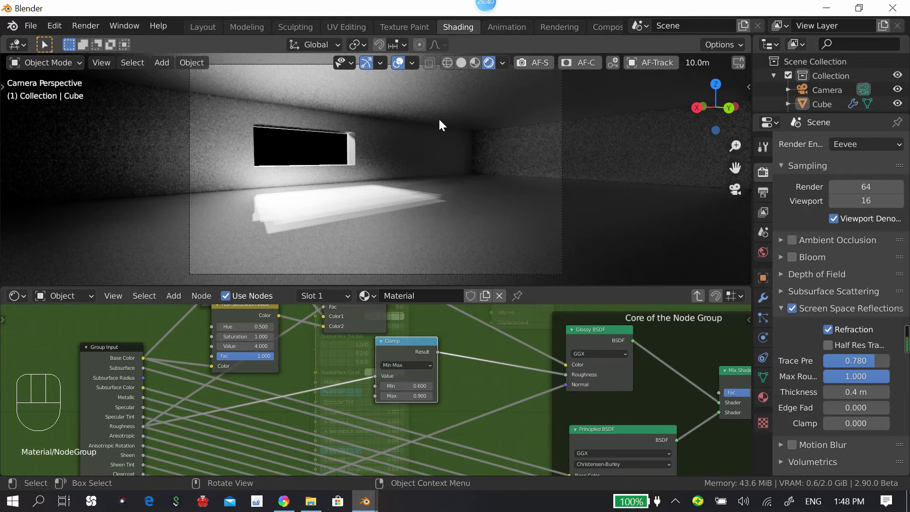
# Step: Select ReflectionPlane and nudge it slightly down along Z, confirming the new height
pyautogui.scroll(-3)
pyautogui.scroll(3)
pyautogui.press('shift+a')
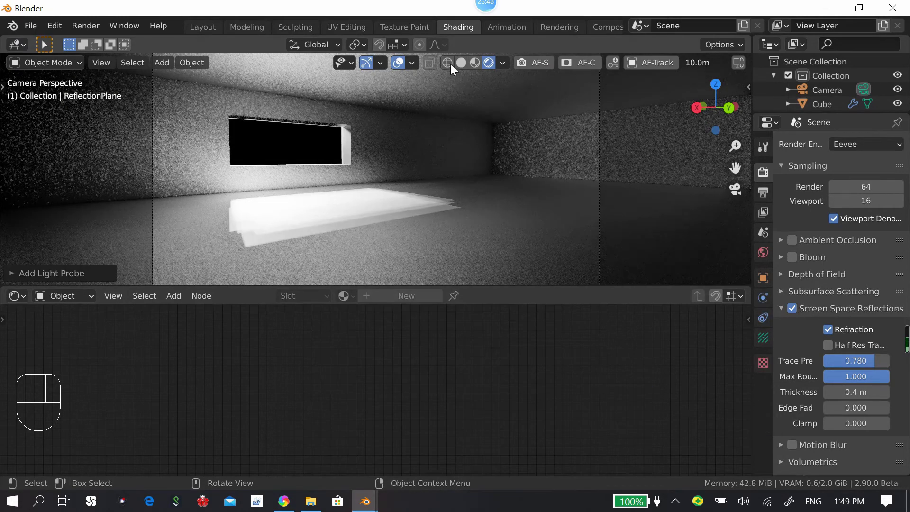
pyautogui.click(461, 97)
pyautogui.middleClick(470, 148)
pyautogui.scroll(-3)
pyautogui.press('s')
pyautogui.scroll(-3)
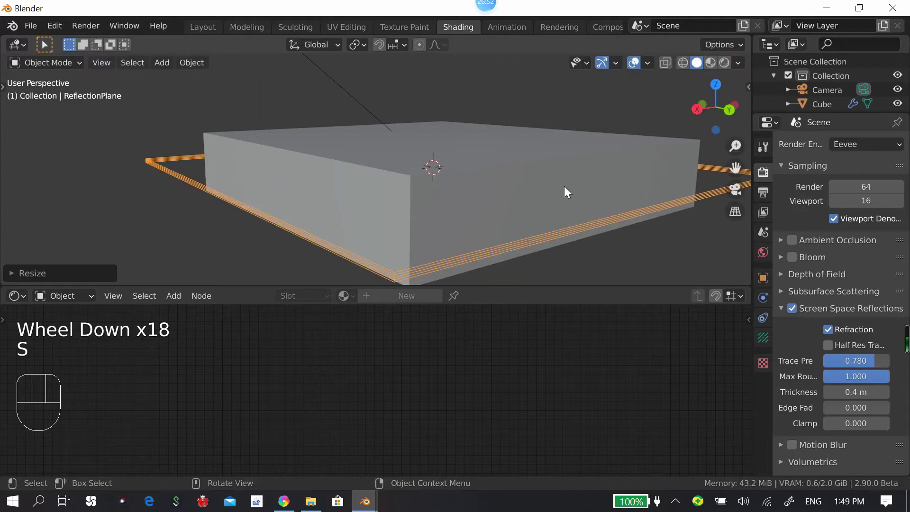
pyautogui.press('KP_0')
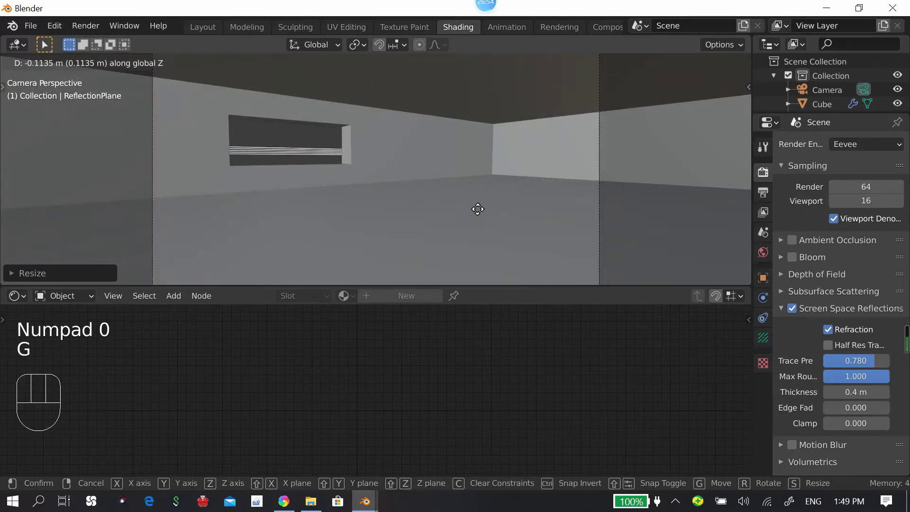
pyautogui.click(481, 58)
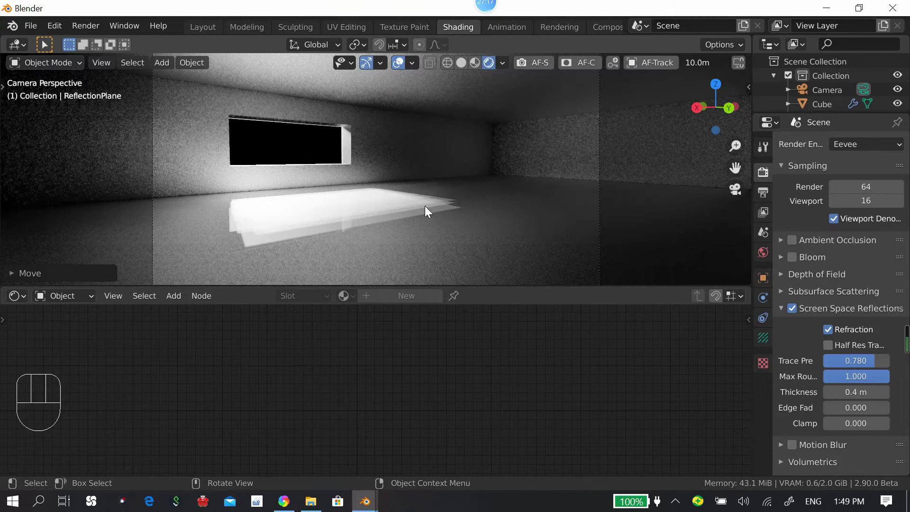
# Step: Compare solid and rendered shading, leave the viewport in solid, and select the room Cube
pyautogui.click(469, 74)
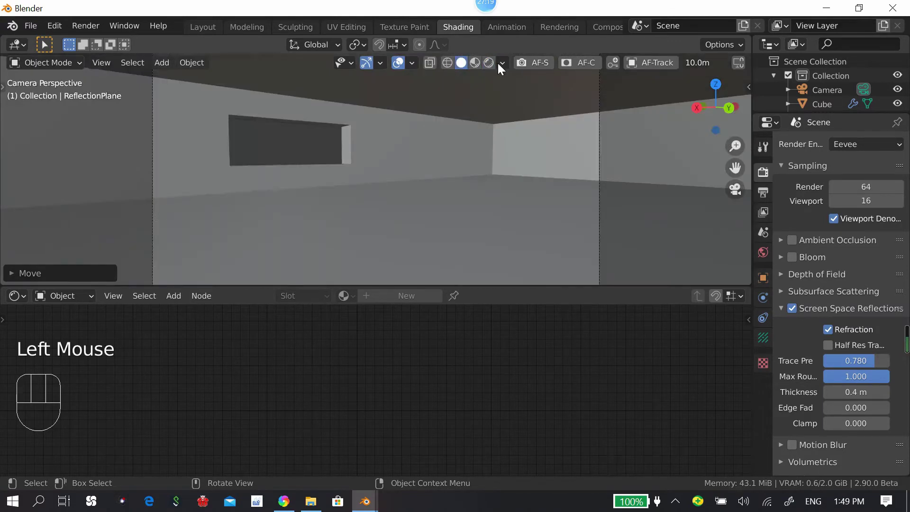
pyautogui.moveTo(498, 69); pyautogui.dragTo(381, 233)
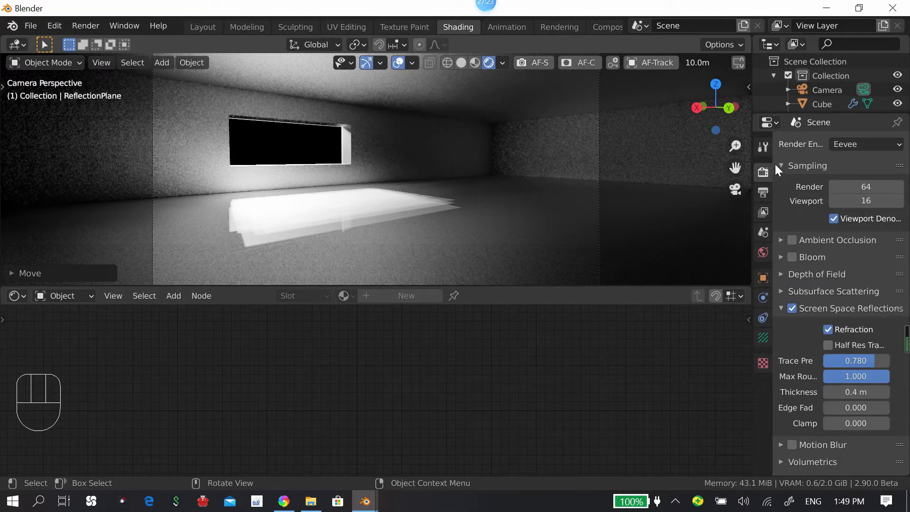
pyautogui.click(468, 69)
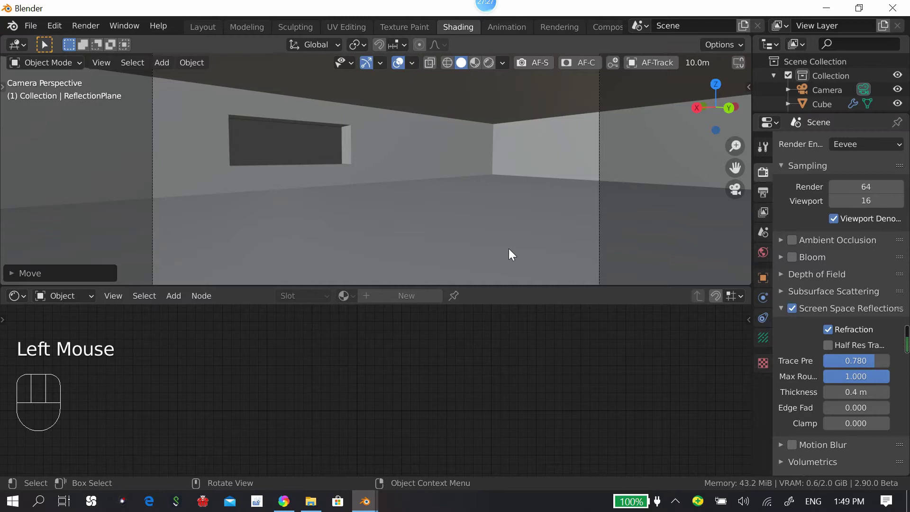
pyautogui.click(380, 151)
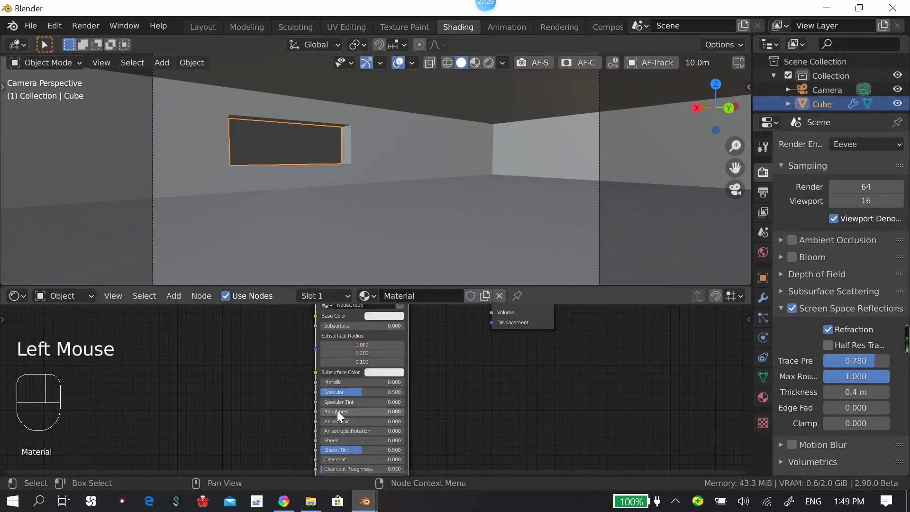
# Step: Leave camera view and inspect the room box from outside in Material Preview shading
pyautogui.moveTo(343, 421); pyautogui.dragTo(409, 408)
pyautogui.middleClick(467, 146)
pyautogui.scroll(-3)
pyautogui.middleClick(524, 170)
pyautogui.middleClick(569, 192)
pyautogui.press('`')
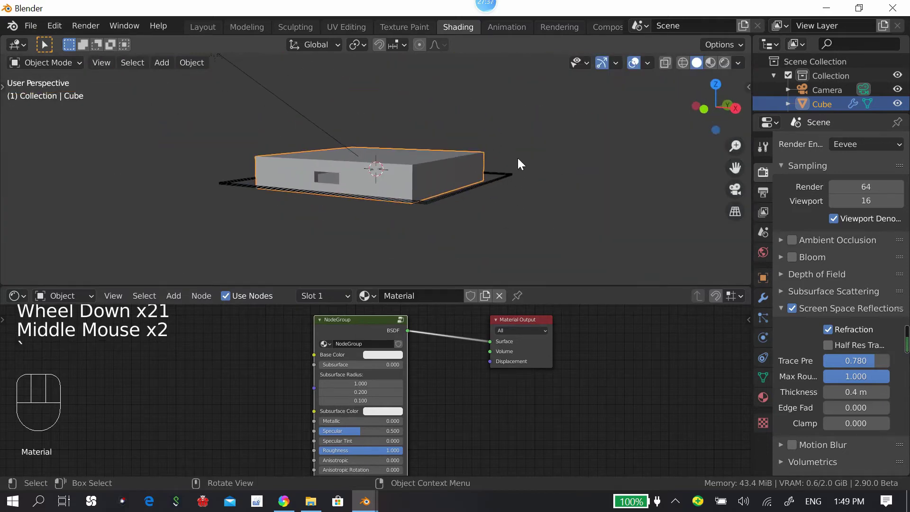
pyautogui.moveTo(562, 167); pyautogui.dragTo(623, 130)
pyautogui.click(522, 210)
pyautogui.scroll(3)
pyautogui.middleClick(526, 195)
pyautogui.click(375, 334)
pyautogui.press('Tab')
pyautogui.click(415, 354)
pyautogui.click(611, 340)
pyautogui.press('Tab')
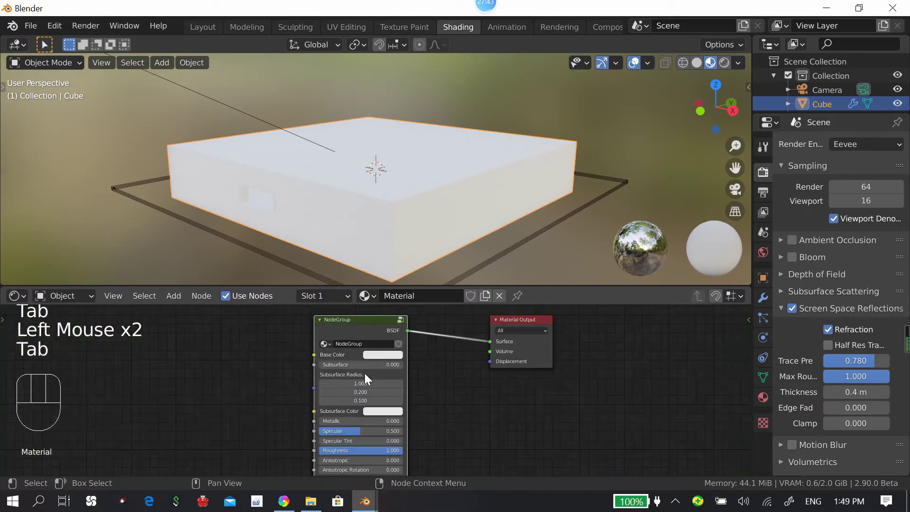
# Step: Orbit around and above the room box to check its materials and lighting from several sides
pyautogui.moveTo(333, 427); pyautogui.dragTo(457, 180)
pyautogui.moveTo(427, 163); pyautogui.dragTo(474, 161)
pyautogui.scroll(-3)
pyautogui.moveTo(475, 171); pyautogui.dragTo(482, 197)
pyautogui.scroll(3)
pyautogui.middleClick(509, 152)
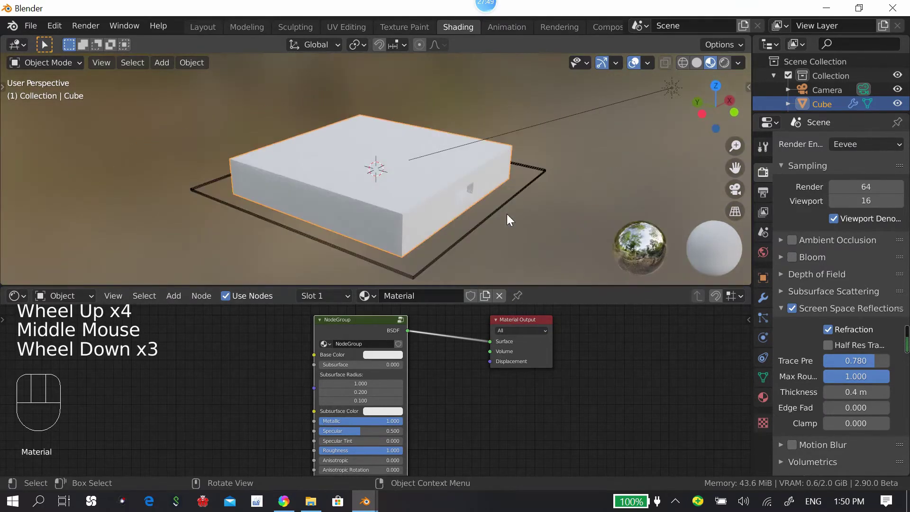
pyautogui.middleClick(508, 192)
pyautogui.middleClick(508, 152)
pyautogui.scroll(3)
pyautogui.moveTo(505, 180); pyautogui.dragTo(450, 317)
pyautogui.moveTo(400, 421); pyautogui.dragTo(395, 412)
pyautogui.moveTo(393, 418); pyautogui.dragTo(467, 153)
pyautogui.scroll(-3)
pyautogui.moveTo(403, 166); pyautogui.dragTo(673, 137)
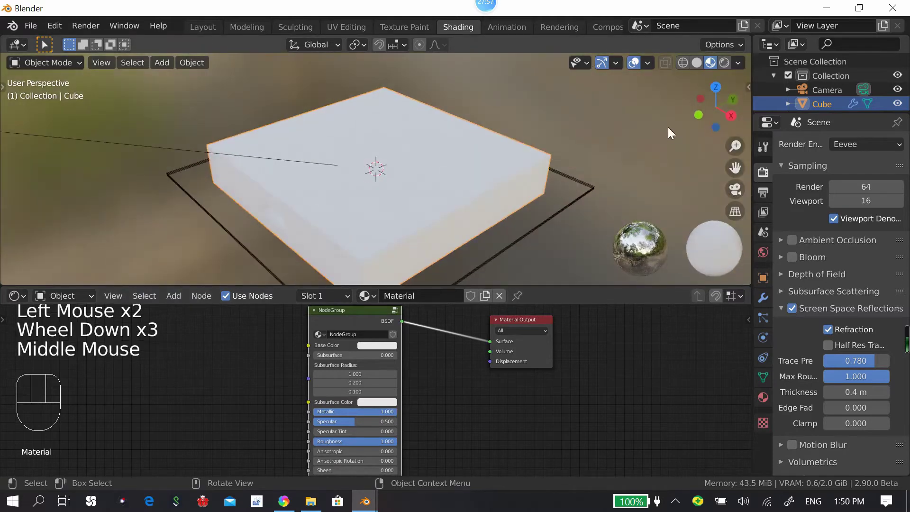
pyautogui.moveTo(579, 155); pyautogui.dragTo(583, 107)
pyautogui.scroll(3)
pyautogui.scroll(-3)
pyautogui.scroll(-3)
pyautogui.moveTo(579, 180); pyautogui.dragTo(371, 367)
# Step: Enter the cube material's node group and bring the Clamp and Glossy BSDF core frame into view
pyautogui.click(347, 323)
pyautogui.press('Tab')
pyautogui.press('Tab')
pyautogui.middleClick(356, 357)
pyautogui.press('Tab')
pyautogui.moveTo(357, 391); pyautogui.dragTo(362, 402)
pyautogui.scroll(-3)
pyautogui.moveTo(380, 379); pyautogui.dragTo(437, 422)
pyautogui.click(347, 390)
pyautogui.middleClick(414, 358)
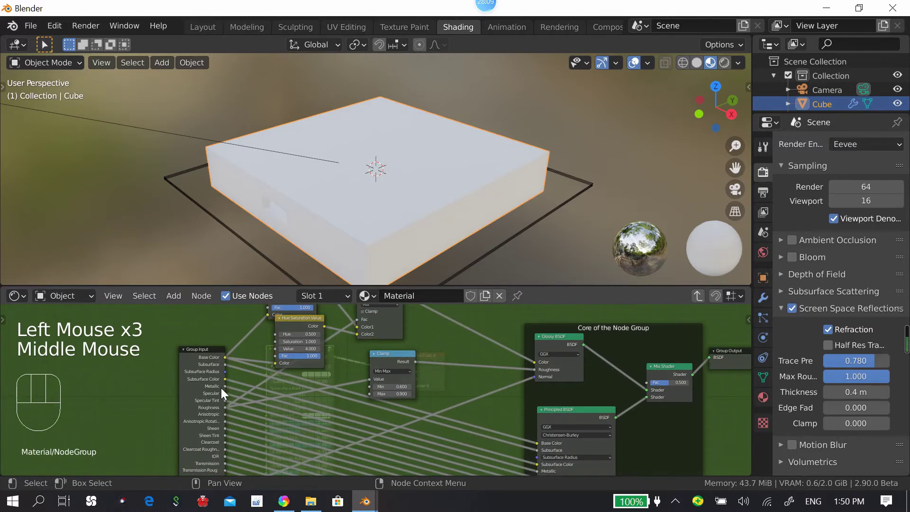
# Step: Add a MixRGB node before the Glossy BSDF and wire a link into its Fac input
pyautogui.click(693, 83)
pyautogui.middleClick(430, 363)
pyautogui.click(386, 367)
pyautogui.moveTo(368, 328); pyautogui.dragTo(382, 349)
pyautogui.moveTo(429, 347); pyautogui.dragTo(401, 364)
pyautogui.moveTo(392, 365); pyautogui.dragTo(423, 385)
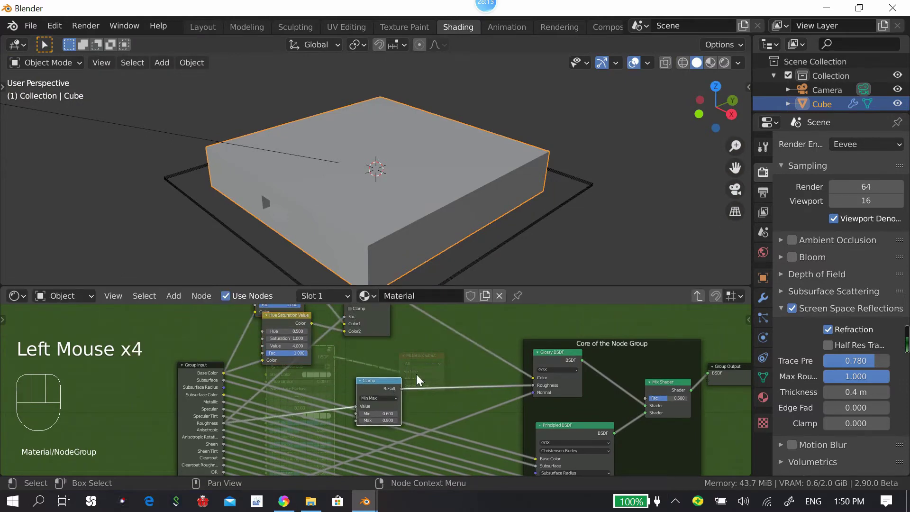
pyautogui.middleClick(391, 357)
pyautogui.click(340, 377)
pyautogui.press('shift+a')
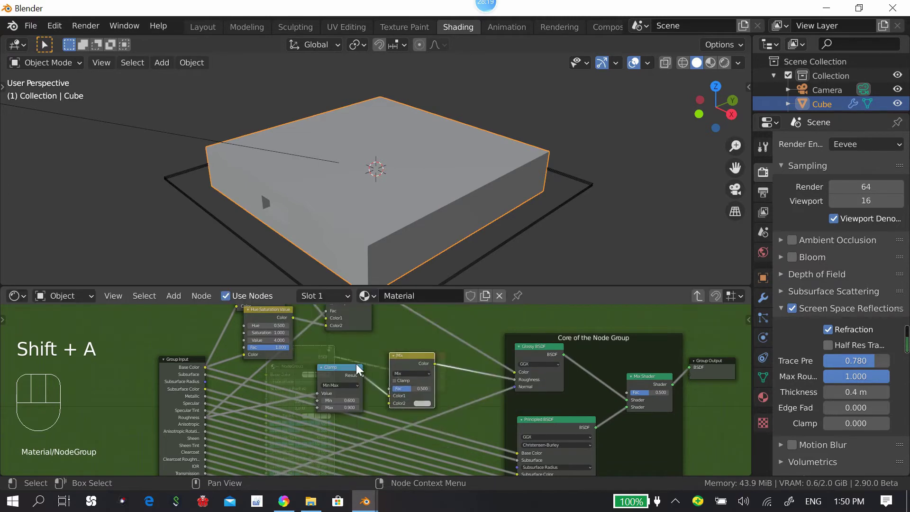
pyautogui.click(344, 366)
pyautogui.middleClick(390, 378)
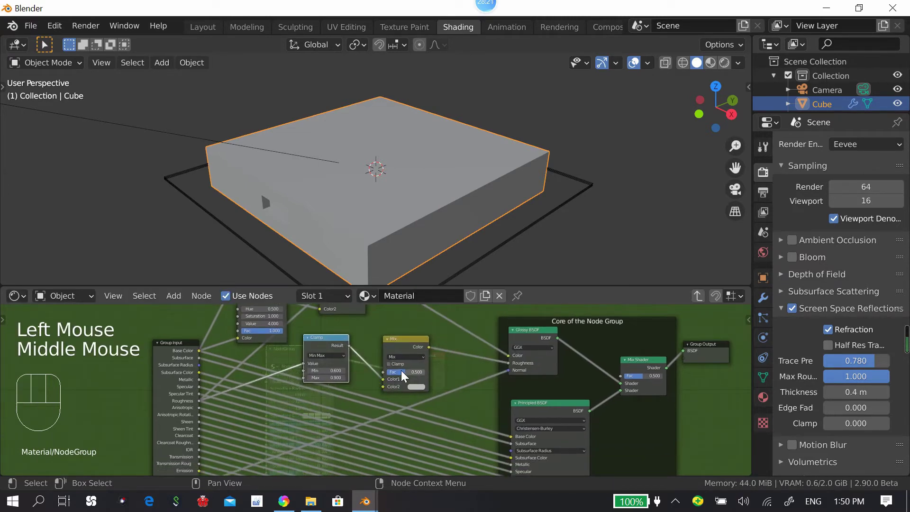
pyautogui.moveTo(214, 381); pyautogui.dragTo(452, 371)
pyautogui.click(408, 333)
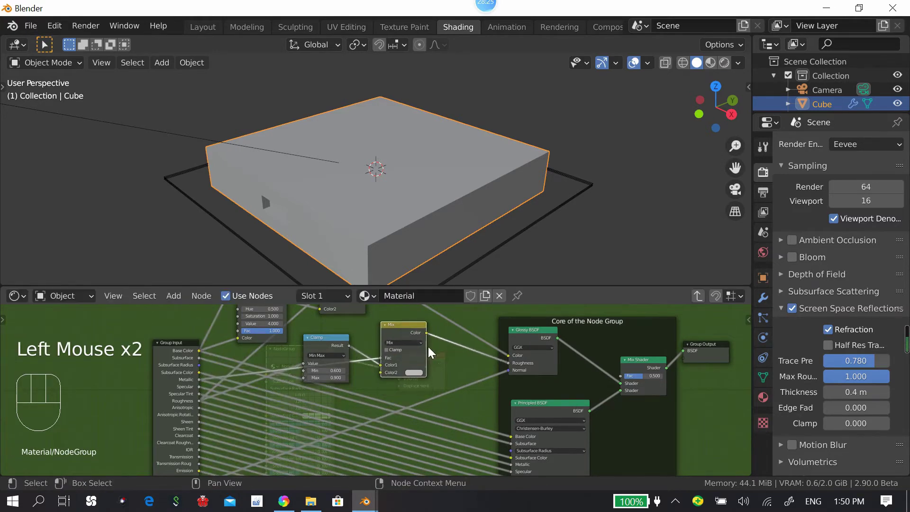
# Step: Link the Mix node's Color to the Glossy BSDF, position it lower, and preview the room in Material Preview
pyautogui.scroll(3)
pyautogui.middleClick(421, 366)
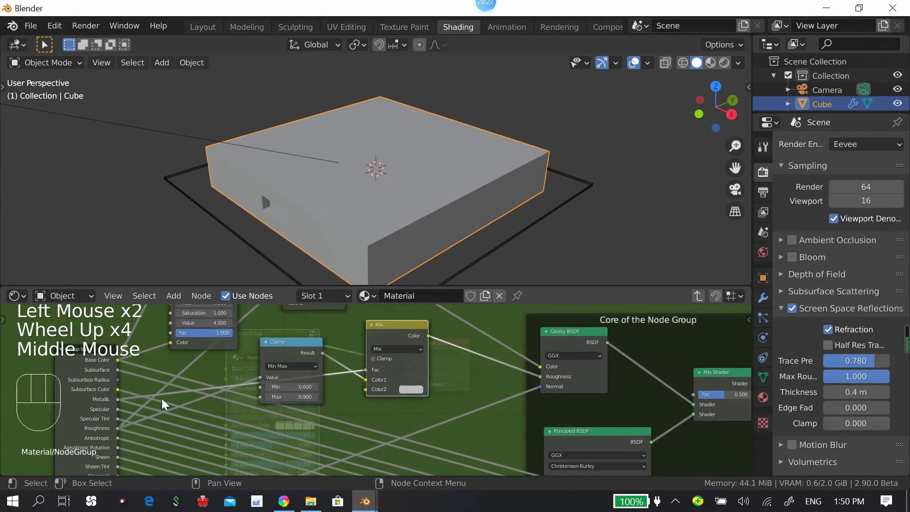
pyautogui.click(302, 376)
pyautogui.click(366, 358)
pyautogui.middleClick(415, 393)
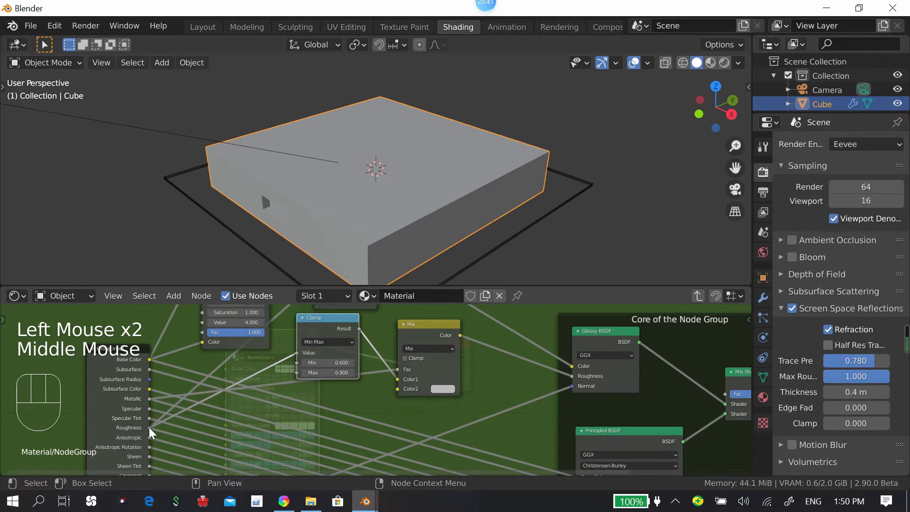
pyautogui.click(151, 435)
pyautogui.moveTo(153, 431); pyautogui.dragTo(481, 380)
pyautogui.moveTo(430, 384); pyautogui.dragTo(435, 395)
pyautogui.click(439, 380)
pyautogui.click(439, 383)
pyautogui.click(320, 362)
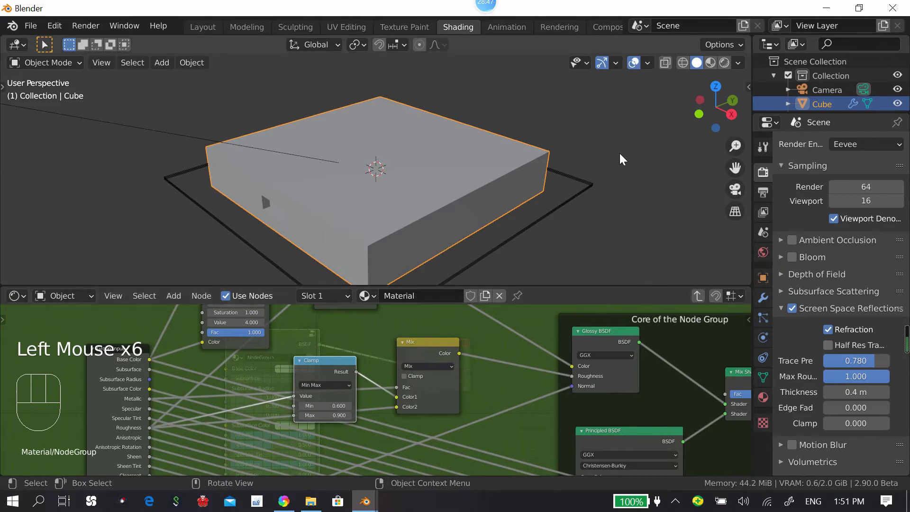
pyautogui.click(468, 194)
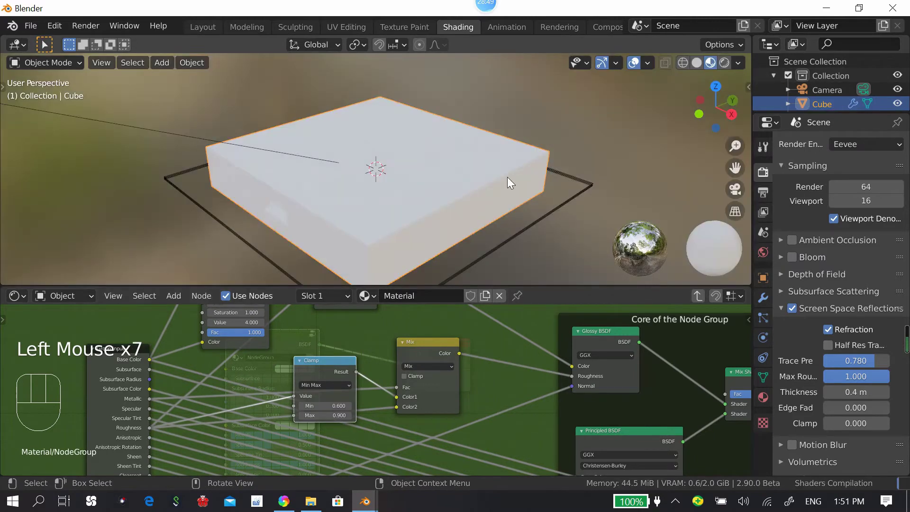
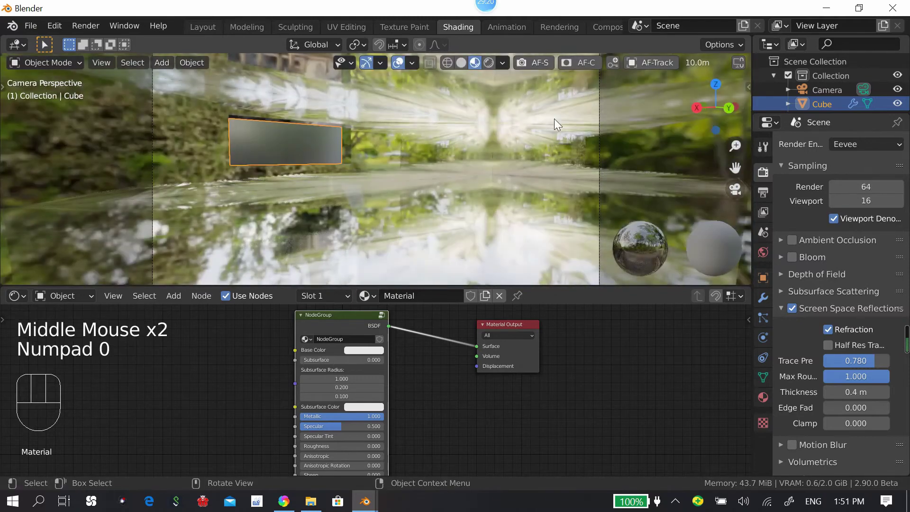
# Step: Enter the node group and bring its upper nodes into view
pyautogui.moveTo(500, 72); pyautogui.dragTo(547, 133)
pyautogui.scroll(3)
pyautogui.scroll(-3)
pyautogui.scroll(-3)
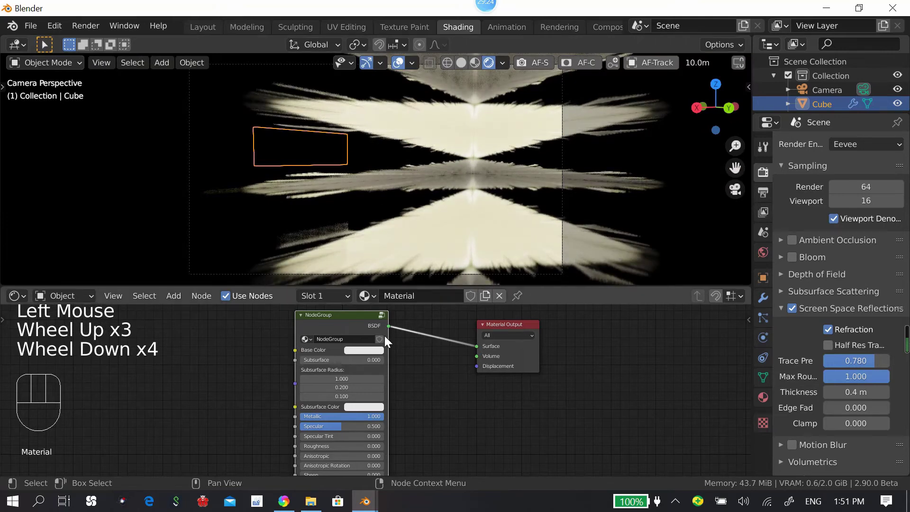
pyautogui.press('Tab')
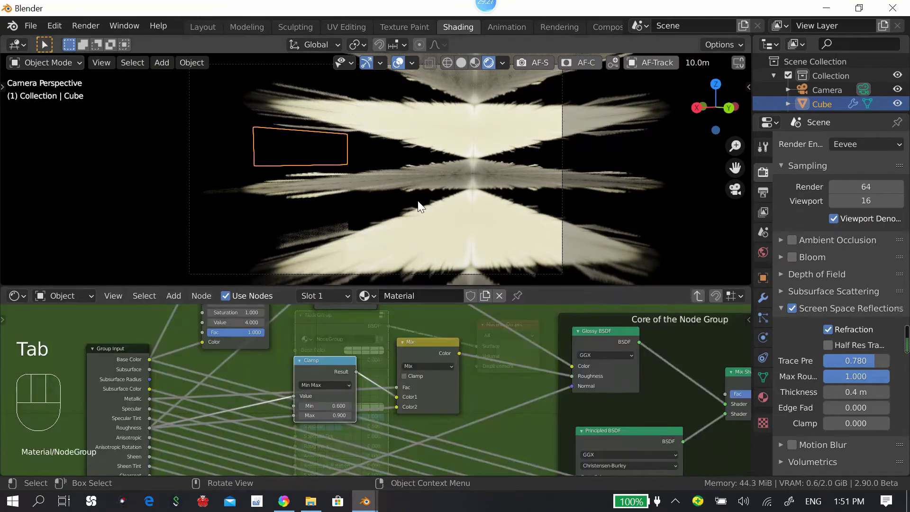
pyautogui.moveTo(418, 391); pyautogui.dragTo(423, 391)
pyautogui.scroll(-3)
pyautogui.middleClick(411, 393)
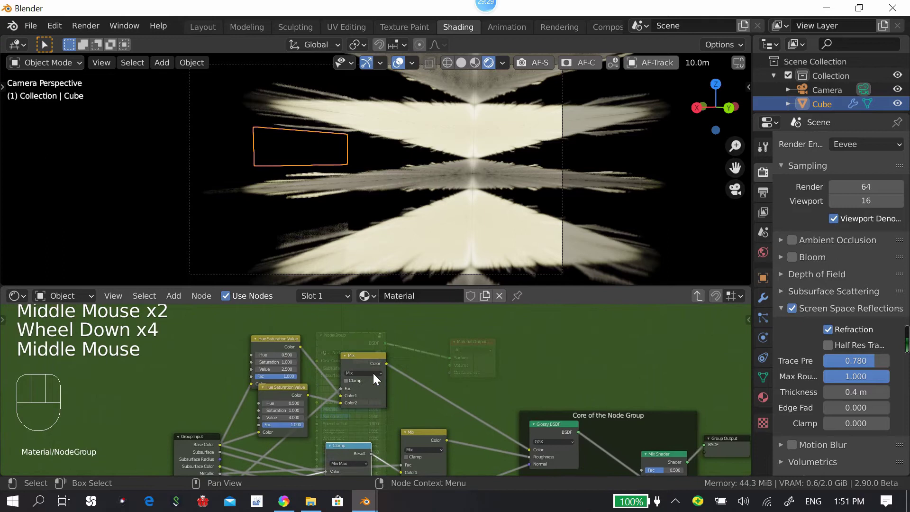
# Step: Duplicate the Mix node, place the copy above the original and wire it into the shader tree
pyautogui.click(378, 362)
pyautogui.press('shift+d')
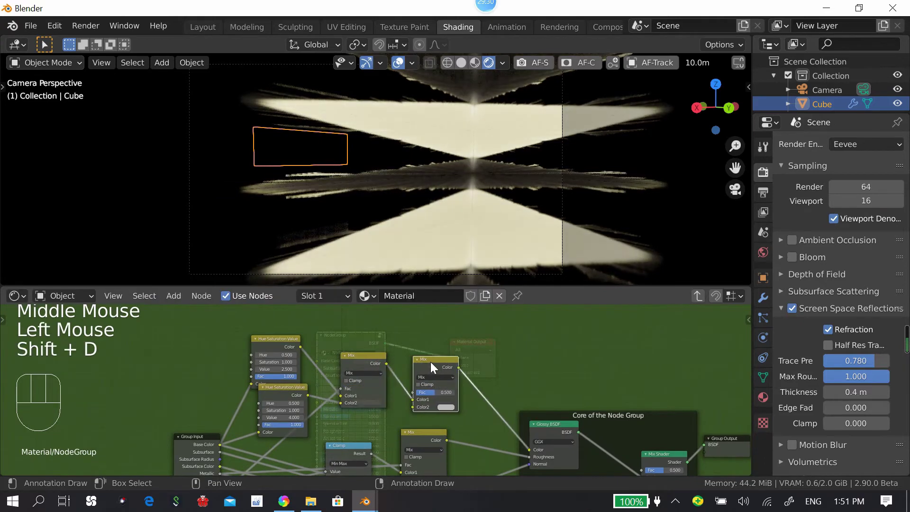
pyautogui.moveTo(440, 355); pyautogui.dragTo(385, 400)
pyautogui.moveTo(385, 400); pyautogui.dragTo(299, 439)
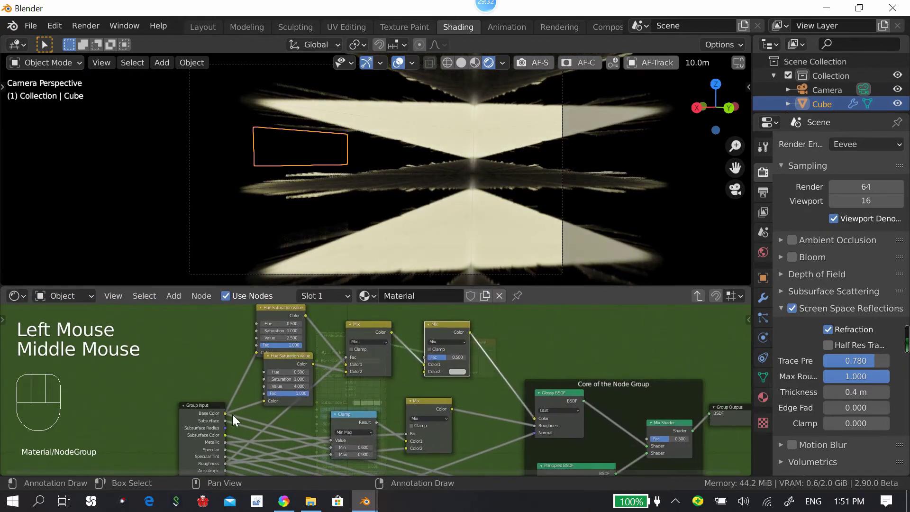
pyautogui.moveTo(242, 413); pyautogui.dragTo(454, 186)
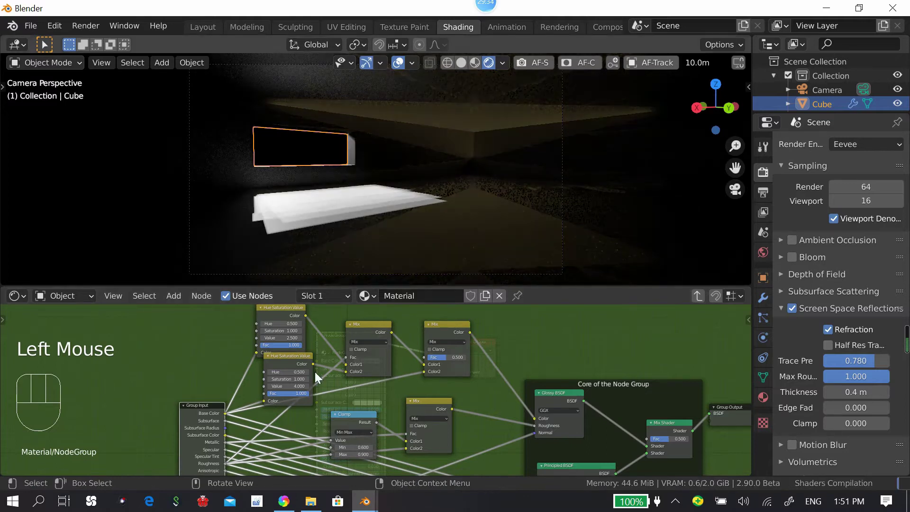
pyautogui.moveTo(228, 447); pyautogui.dragTo(476, 372)
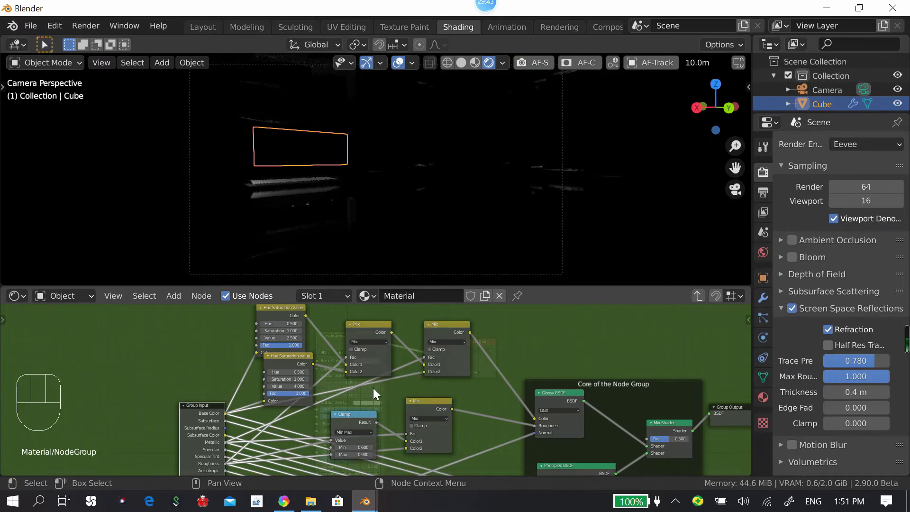
pyautogui.click(278, 358)
pyautogui.click(281, 304)
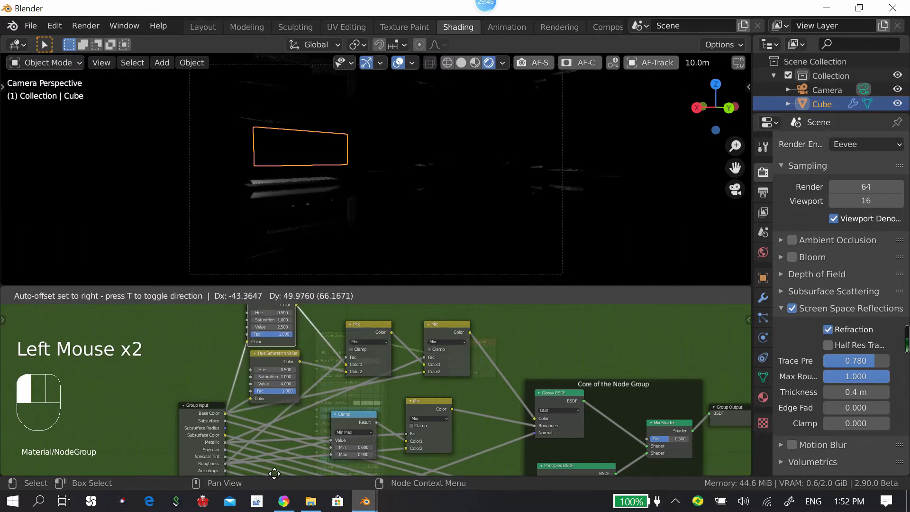
pyautogui.scroll(-3)
pyautogui.scroll(3)
# Step: Leave the node group and bring the Material Output node of the material tree into view
pyautogui.press('Tab')
pyautogui.middleClick(364, 416)
pyautogui.moveTo(336, 409); pyautogui.dragTo(547, 184)
pyautogui.scroll(3)
pyautogui.scroll(-3)
pyautogui.scroll(-3)
pyautogui.scroll(3)
pyautogui.scroll(-3)
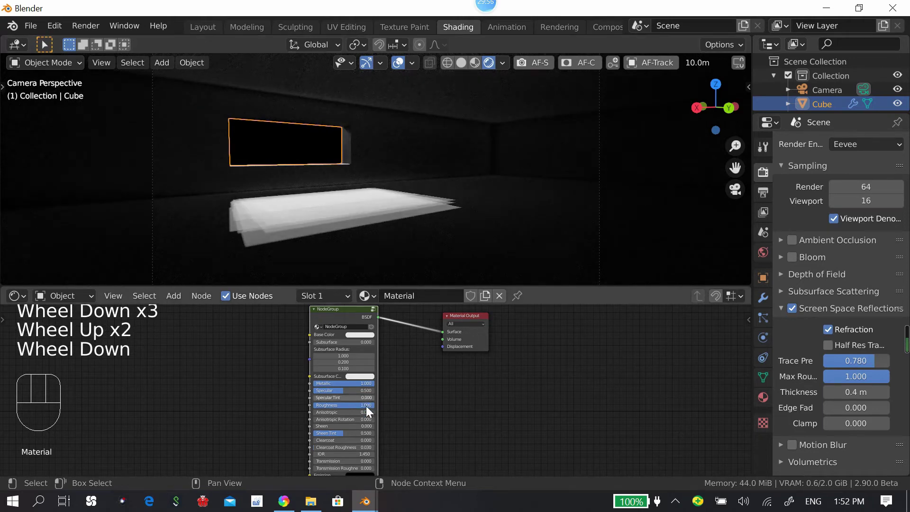
# Step: Toggle the sidebar and bring up the Add list in the node editor, then dismiss it
pyautogui.click(370, 410)
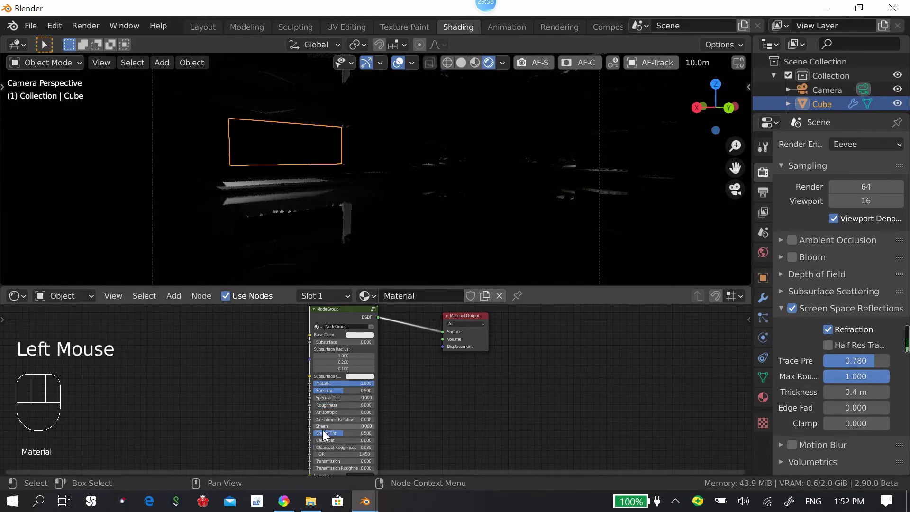
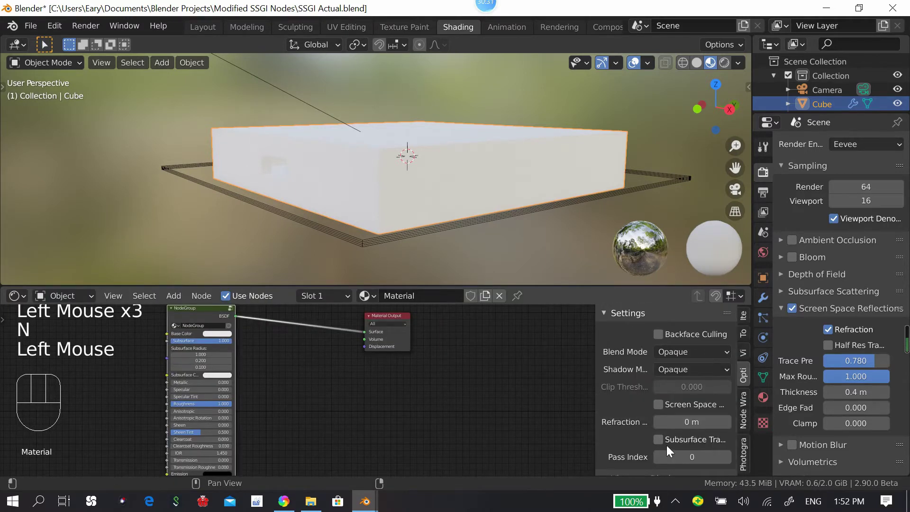
pyautogui.click(666, 443)
pyautogui.press('n')
pyautogui.press('shift+a')
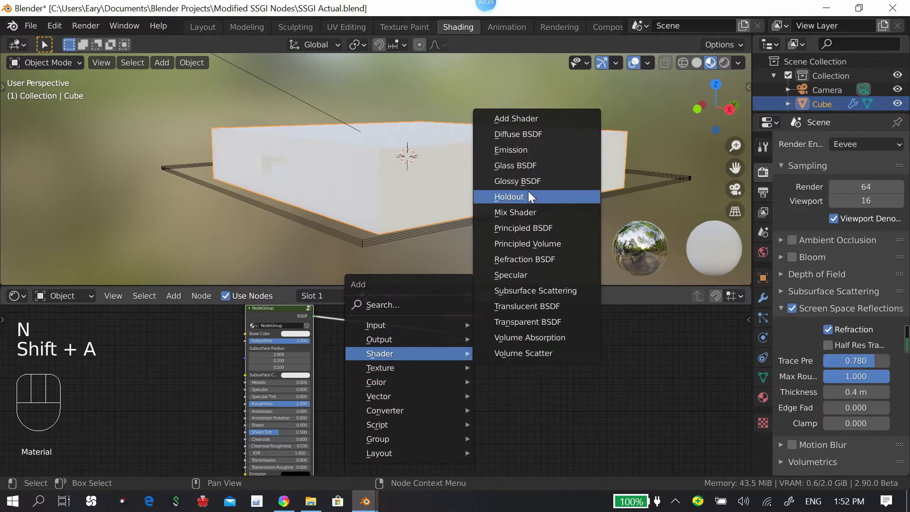
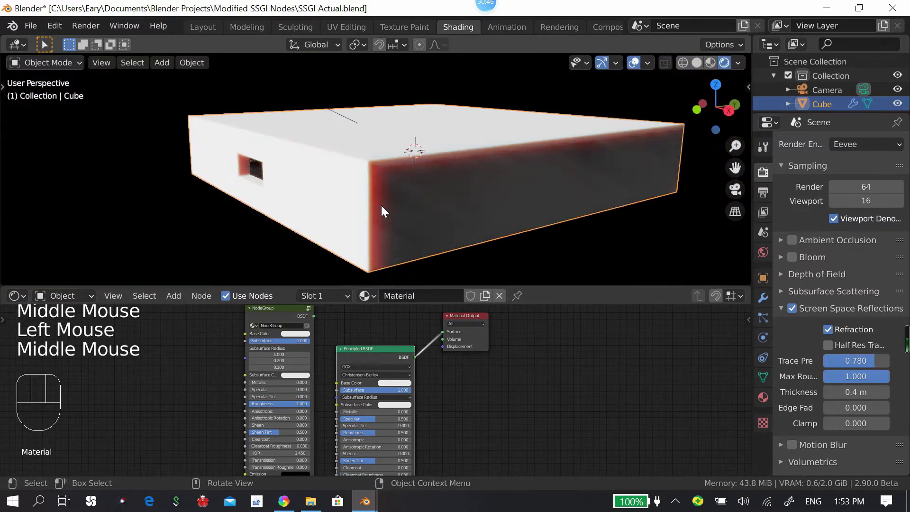
pyautogui.click(289, 318)
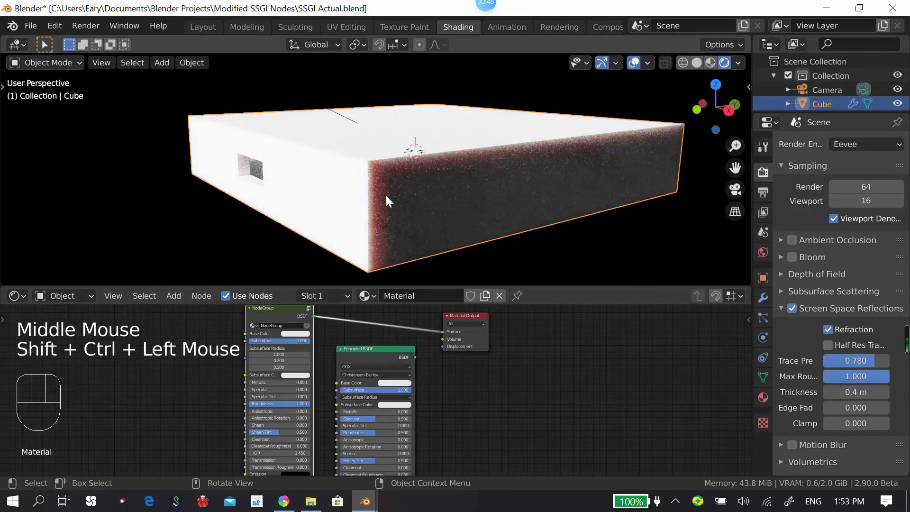
# Step: Orbit around and beneath the room box in Material Preview shading
pyautogui.middleClick(399, 184)
pyautogui.scroll(-3)
pyautogui.middleClick(470, 221)
pyautogui.scroll(3)
pyautogui.moveTo(457, 207); pyautogui.dragTo(705, 63)
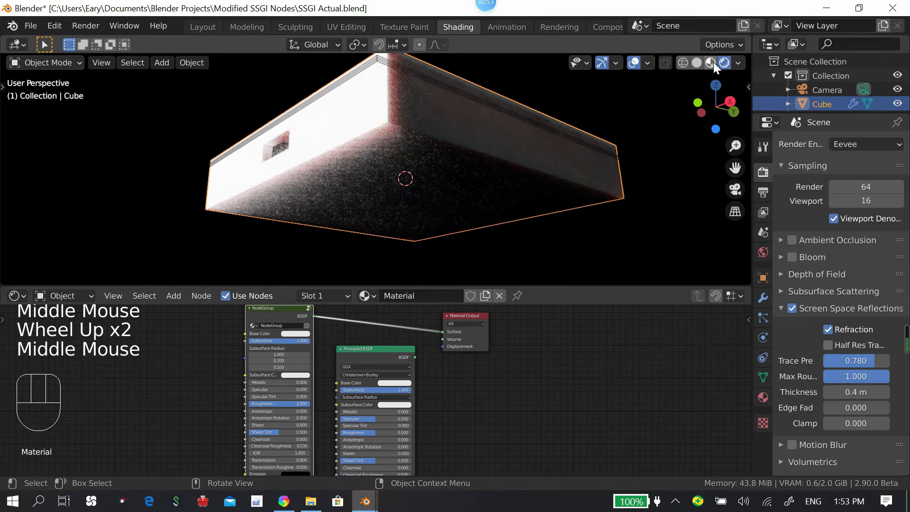
pyautogui.click(508, 177)
pyautogui.moveTo(505, 219); pyautogui.dragTo(514, 157)
pyautogui.middleClick(517, 142)
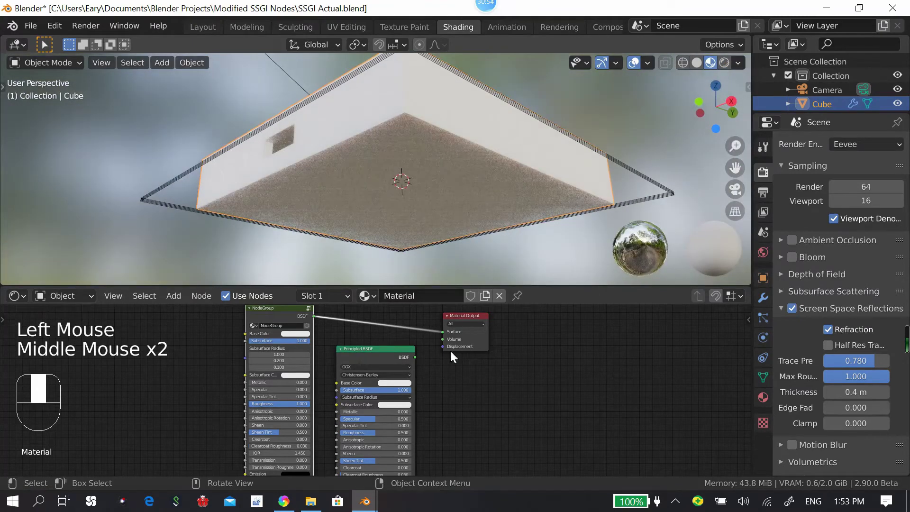
pyautogui.click(377, 362)
pyautogui.moveTo(468, 177); pyautogui.dragTo(353, 280)
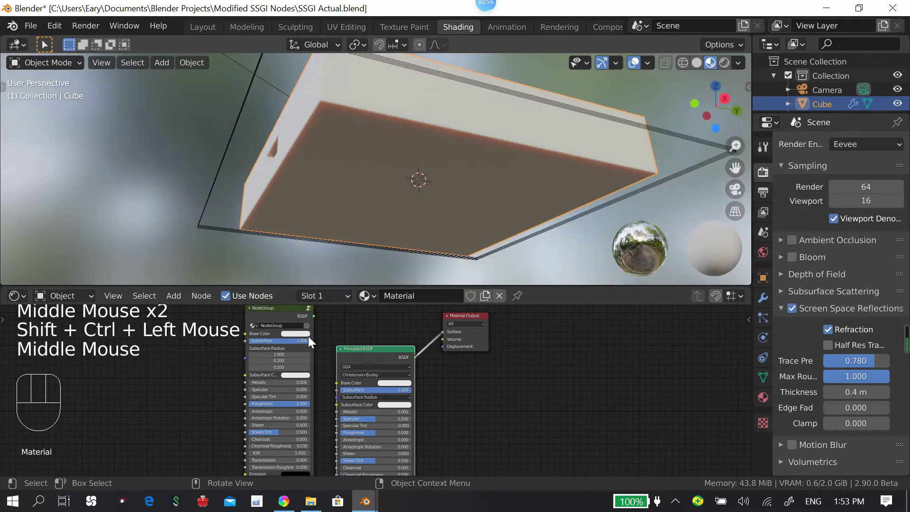
# Step: Adjust the underside view, check the camera view fully rendered, then switch to Solid shading
pyautogui.click(280, 319)
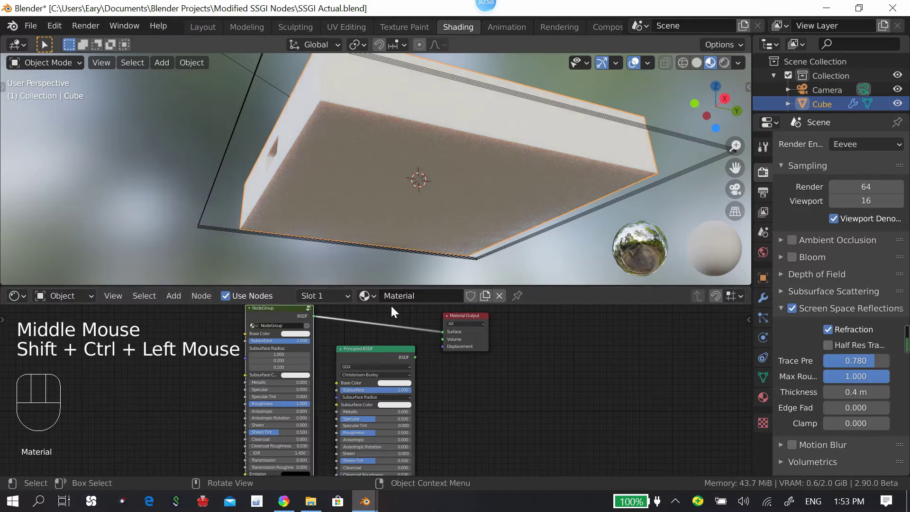
pyautogui.moveTo(376, 354); pyautogui.dragTo(333, 332)
pyautogui.click(290, 311)
pyautogui.moveTo(390, 368); pyautogui.dragTo(365, 360)
pyautogui.moveTo(364, 362); pyautogui.dragTo(312, 339)
pyautogui.moveTo(299, 322); pyautogui.dragTo(370, 324)
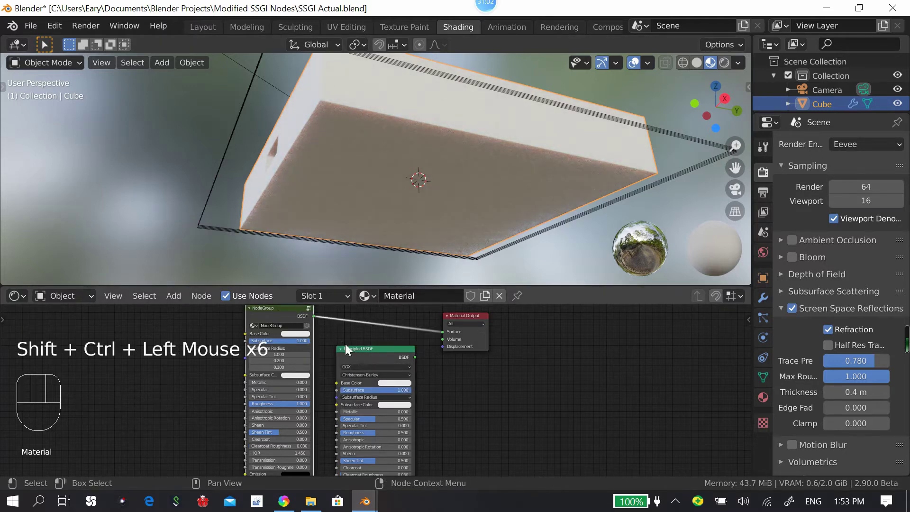
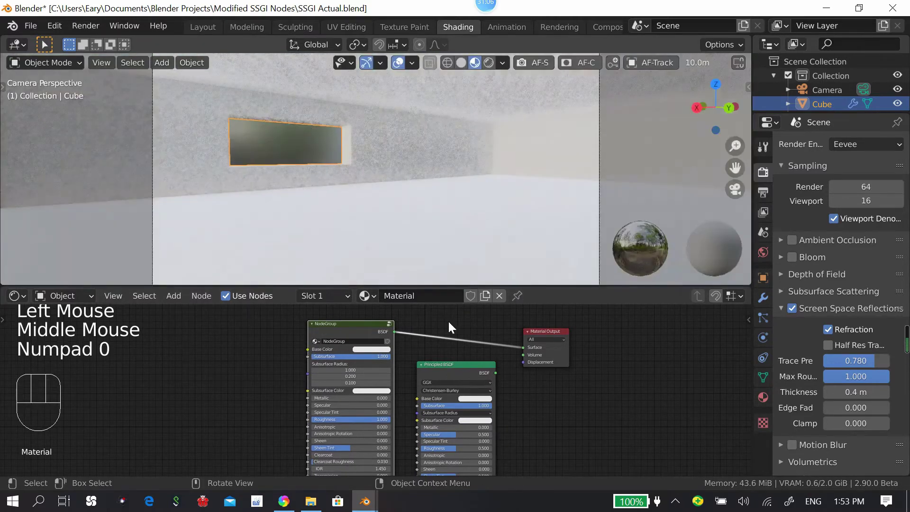
pyautogui.click(490, 66)
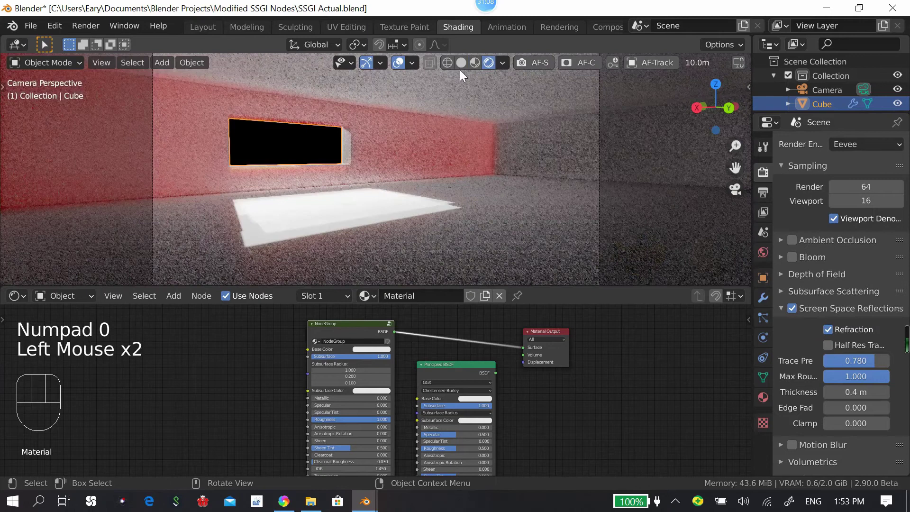
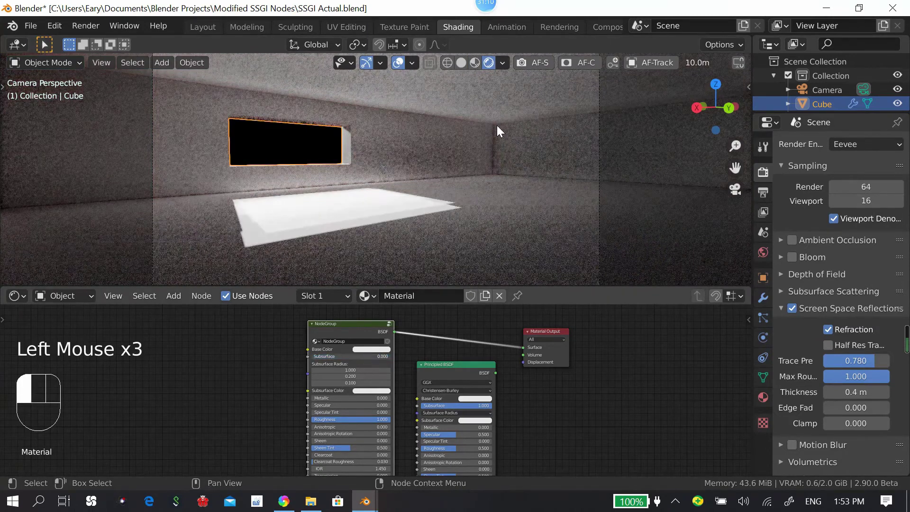
pyautogui.click(386, 202)
# Step: Add a Suzanne monkey mesh, move it in front of the window and rotate it around the vertical axis
pyautogui.press('shift+a')
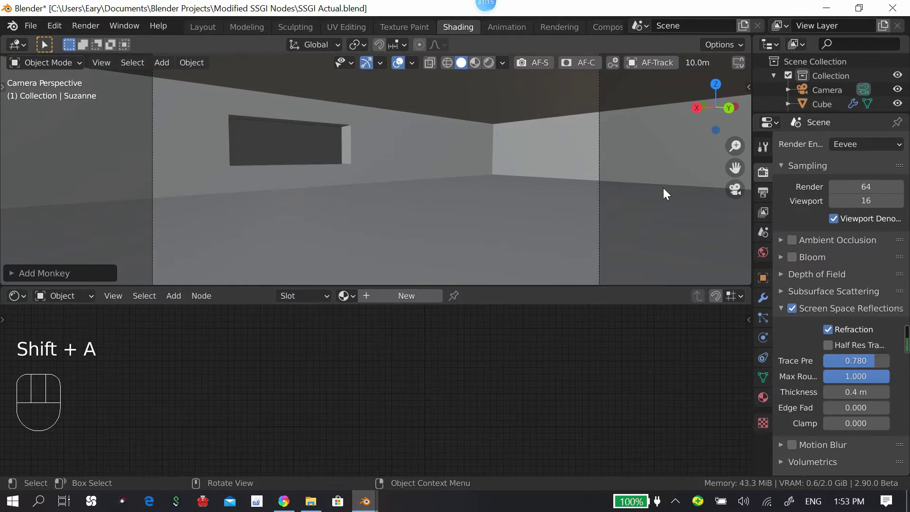
pyautogui.scroll(-3)
pyautogui.press('g')
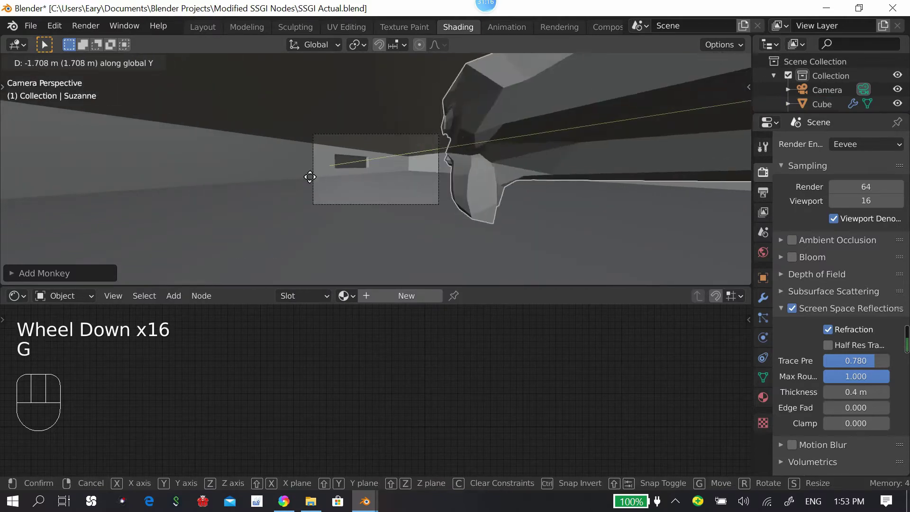
pyautogui.scroll(3)
pyautogui.press('s')
pyautogui.scroll(3)
pyautogui.press('g')
pyautogui.press('r')
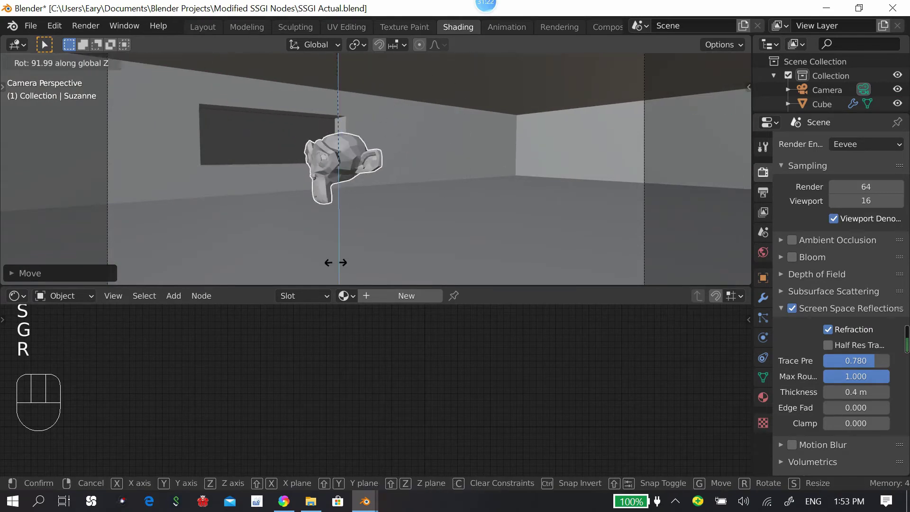
# Step: Shade Suzanne smooth and give it a Subdivision Surface modifier at level 3
pyautogui.rightClick(342, 159)
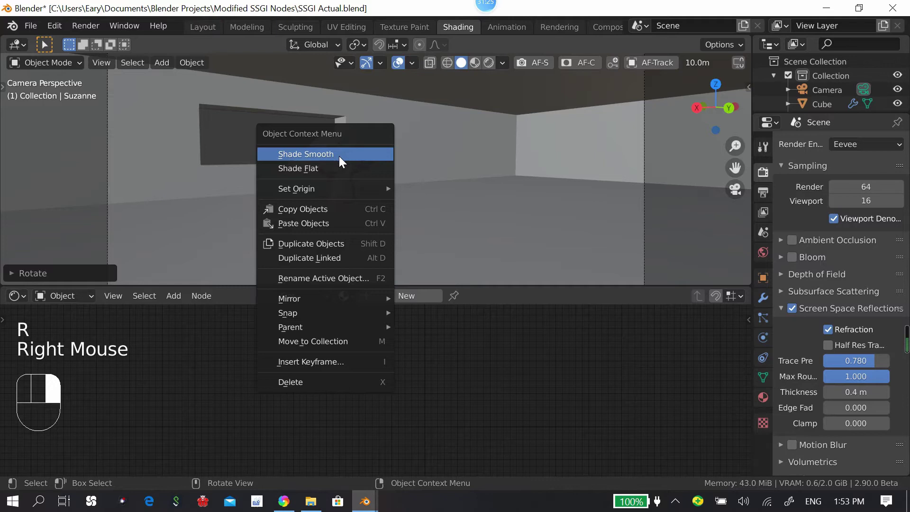
pyautogui.moveTo(769, 382); pyautogui.dragTo(795, 387)
pyautogui.click(809, 408)
pyautogui.click(826, 420)
pyautogui.moveTo(814, 150); pyautogui.dragTo(901, 248)
pyautogui.doubleClick(885, 214)
pyautogui.click(887, 224)
pyautogui.click(888, 225)
pyautogui.click(832, 232)
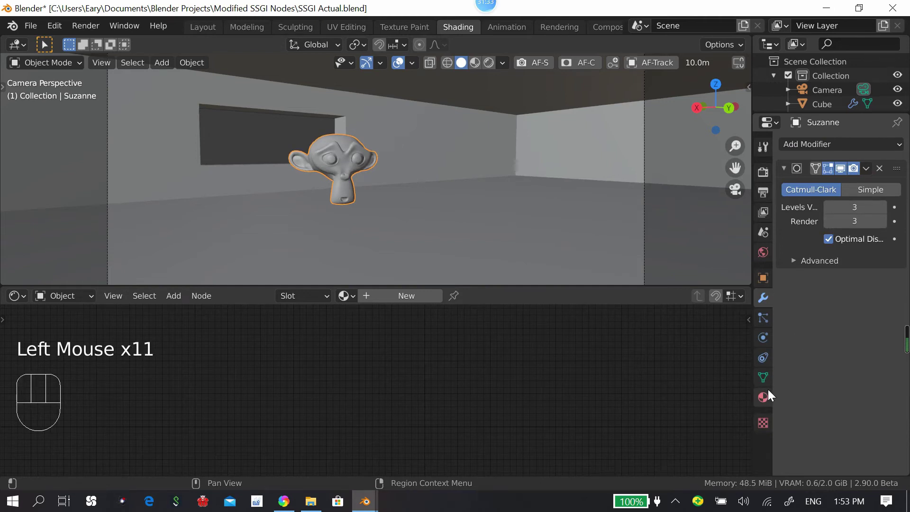
# Step: Assign the room material to Suzanne, make it a single-user copy, test Principled BSDF, then restore the node group
pyautogui.click(771, 396)
pyautogui.click(797, 213)
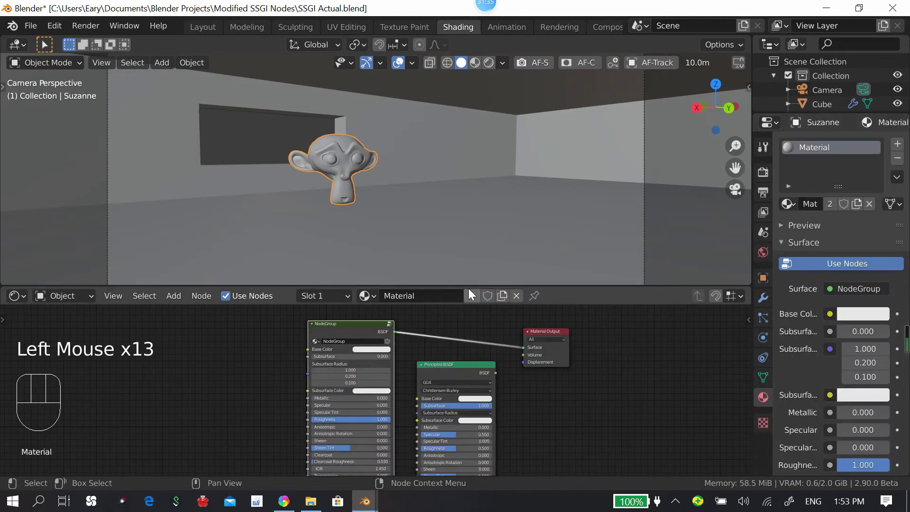
pyautogui.moveTo(474, 299); pyautogui.dragTo(428, 363)
pyautogui.click(341, 360)
pyautogui.click(443, 175)
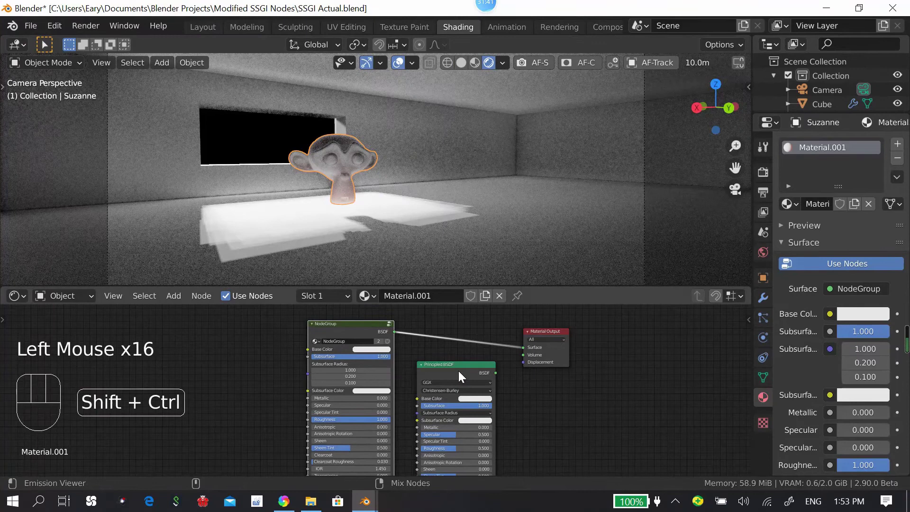
pyautogui.click(462, 376)
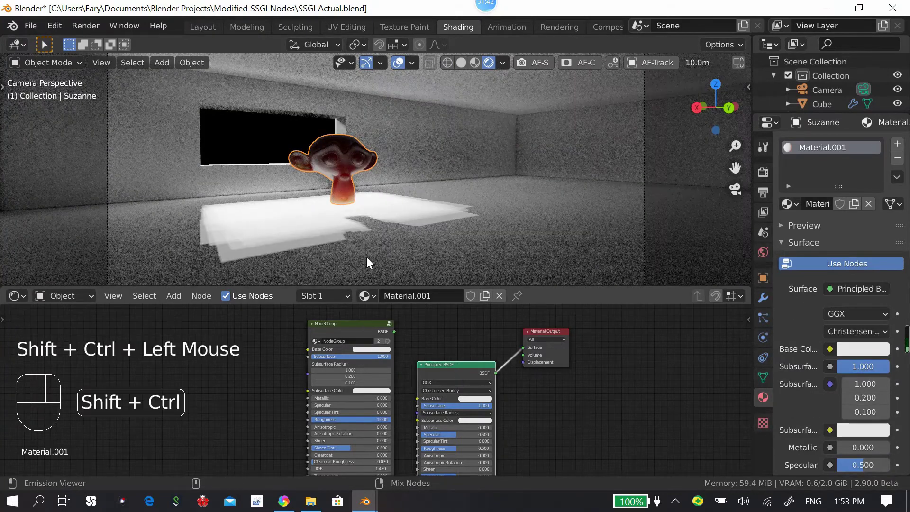
pyautogui.click(348, 327)
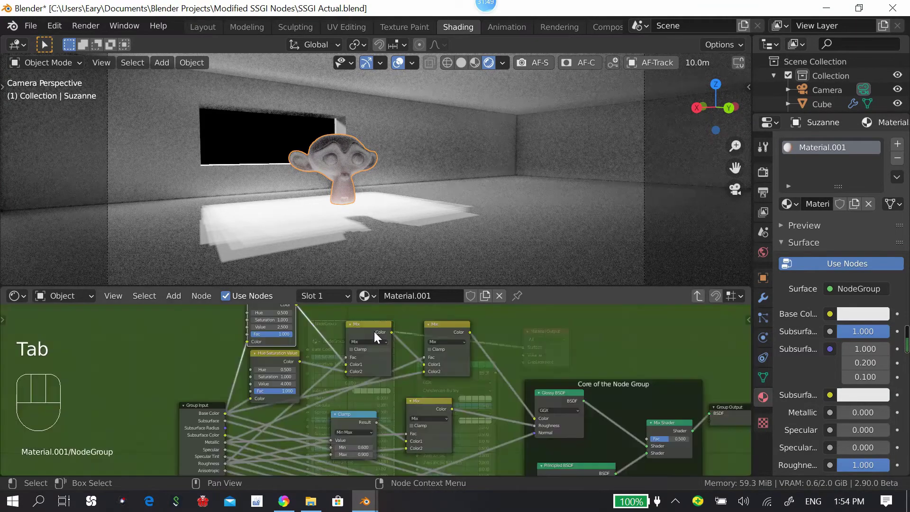
# Step: Pan across the node group to the core shader frame
pyautogui.moveTo(389, 377); pyautogui.dragTo(365, 363)
pyautogui.scroll(-3)
pyautogui.moveTo(441, 376); pyautogui.dragTo(371, 371)
pyautogui.middleClick(384, 415)
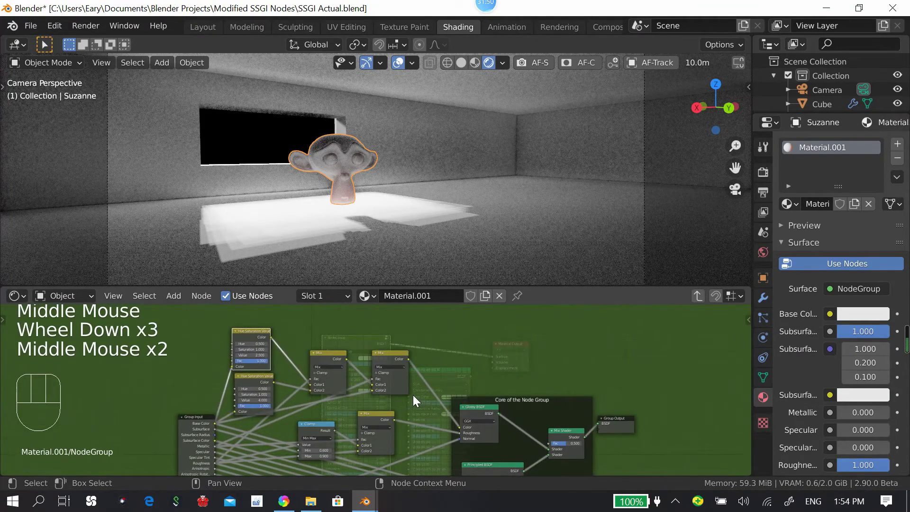
pyautogui.moveTo(201, 344); pyautogui.dragTo(416, 405)
pyautogui.scroll(3)
pyautogui.moveTo(452, 351); pyautogui.dragTo(452, 373)
pyautogui.middleClick(459, 360)
pyautogui.scroll(-3)
pyautogui.moveTo(277, 411); pyautogui.dragTo(345, 413)
# Step: Pack the Glossy BSDF, Principled BSDF and Mix Shader nodes compactly and join them into the Core frame
pyautogui.click(355, 409)
pyautogui.moveTo(349, 409); pyautogui.dragTo(312, 424)
pyautogui.moveTo(268, 425); pyautogui.dragTo(296, 436)
pyautogui.moveTo(320, 415); pyautogui.dragTo(301, 422)
pyautogui.moveTo(323, 428); pyautogui.dragTo(359, 446)
pyautogui.moveTo(353, 422); pyautogui.dragTo(363, 430)
pyautogui.press('ctrl+j')
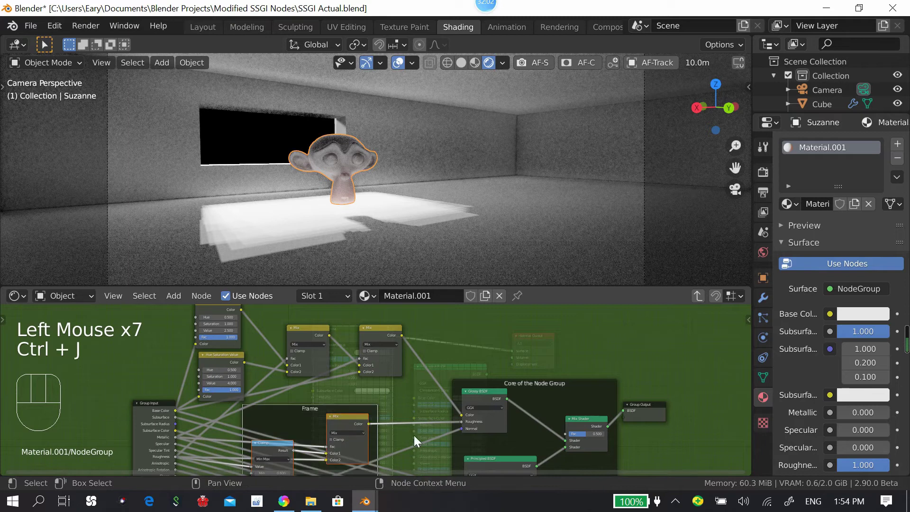
pyautogui.moveTo(323, 425); pyautogui.dragTo(411, 363)
pyautogui.middleClick(381, 399)
pyautogui.middleClick(310, 360)
pyautogui.moveTo(308, 394); pyautogui.dragTo(348, 380)
pyautogui.middleClick(314, 375)
pyautogui.click(221, 366)
pyautogui.moveTo(411, 399); pyautogui.dragTo(428, 387)
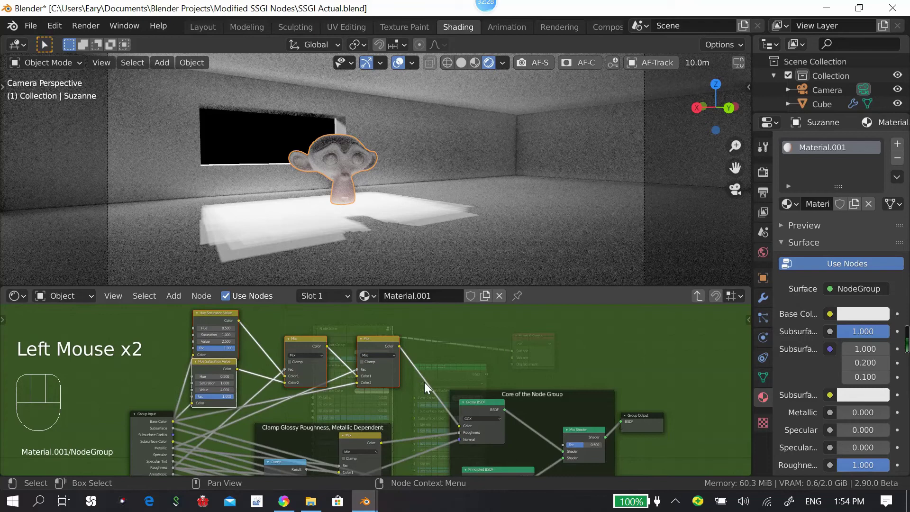
# Step: Frame the remaining nodes as a 'Dependent' frame and move the Group Output into the core frame
pyautogui.press('ctrl+j')
pyautogui.moveTo(305, 335); pyautogui.dragTo(591, 323)
pyautogui.press('Right')
pyautogui.moveTo(464, 407); pyautogui.dragTo(465, 351)
pyautogui.moveTo(465, 343); pyautogui.dragTo(472, 346)
pyautogui.scroll(-3)
pyautogui.moveTo(462, 312); pyautogui.dragTo(477, 351)
pyautogui.middleClick(441, 318)
pyautogui.moveTo(556, 383); pyautogui.dragTo(580, 377)
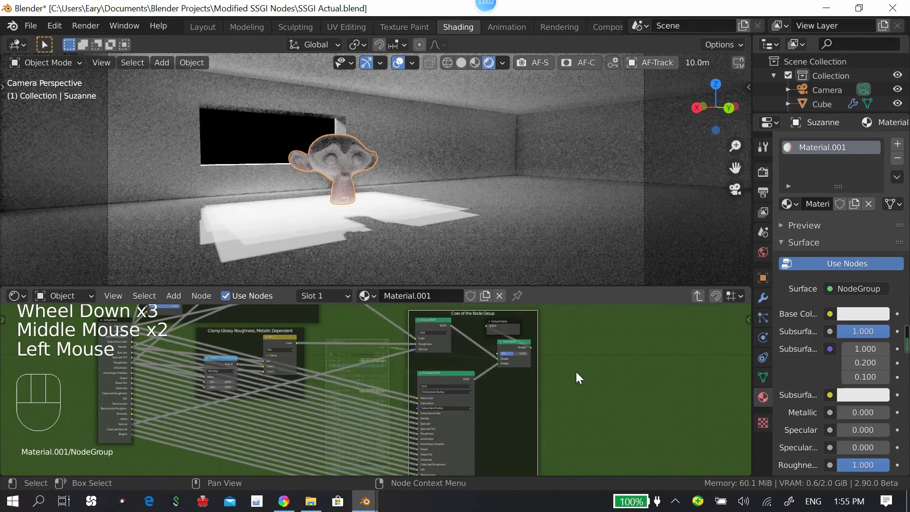
# Step: Zoom onto the core frame and add a Subsurface Scattering node from the Add list
pyautogui.click(514, 323)
pyautogui.moveTo(514, 328); pyautogui.dragTo(574, 366)
pyautogui.moveTo(537, 396); pyautogui.dragTo(435, 392)
pyautogui.moveTo(467, 392); pyautogui.dragTo(407, 399)
pyautogui.scroll(3)
pyautogui.middleClick(345, 374)
pyautogui.moveTo(514, 338); pyautogui.dragTo(512, 335)
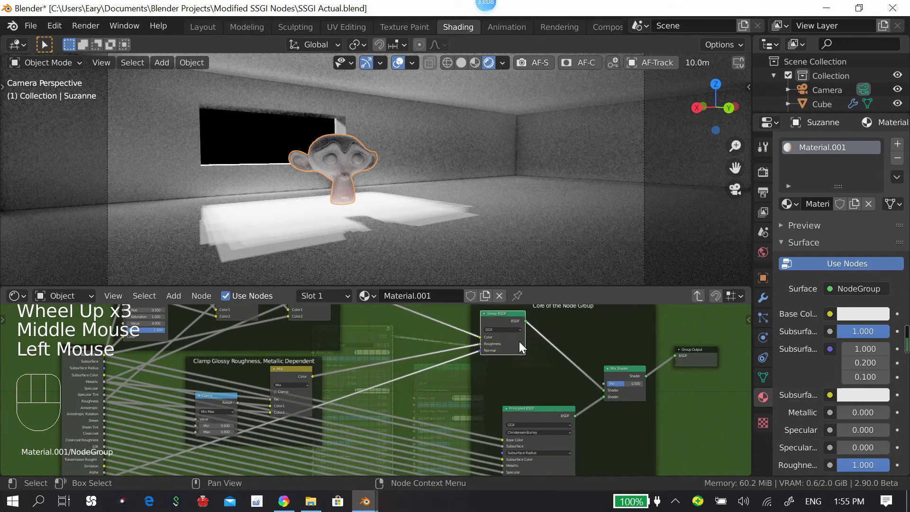
pyautogui.middleClick(518, 383)
pyautogui.press('shift+a')
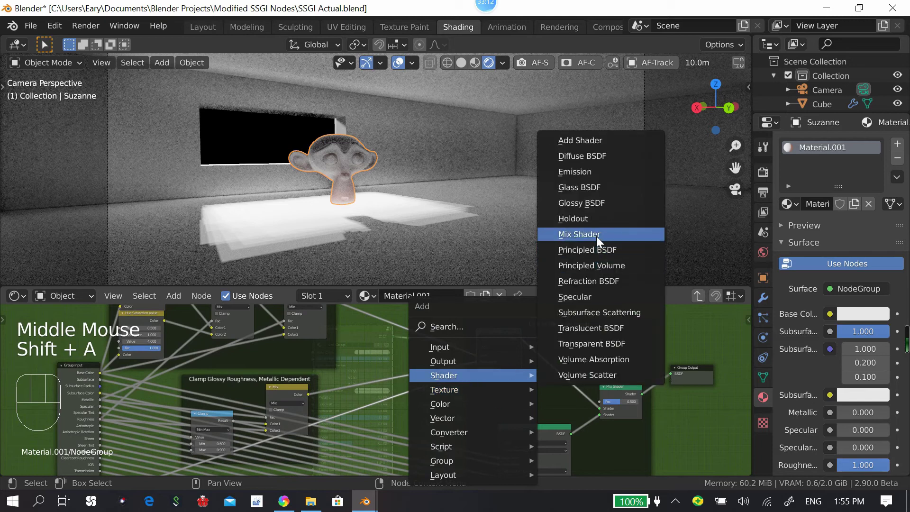
pyautogui.press('shift+a')
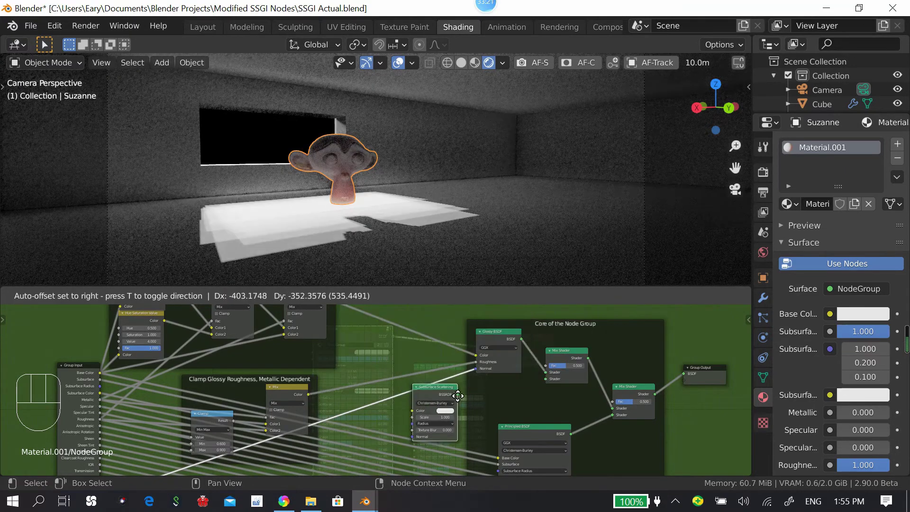
pyautogui.middleClick(601, 380)
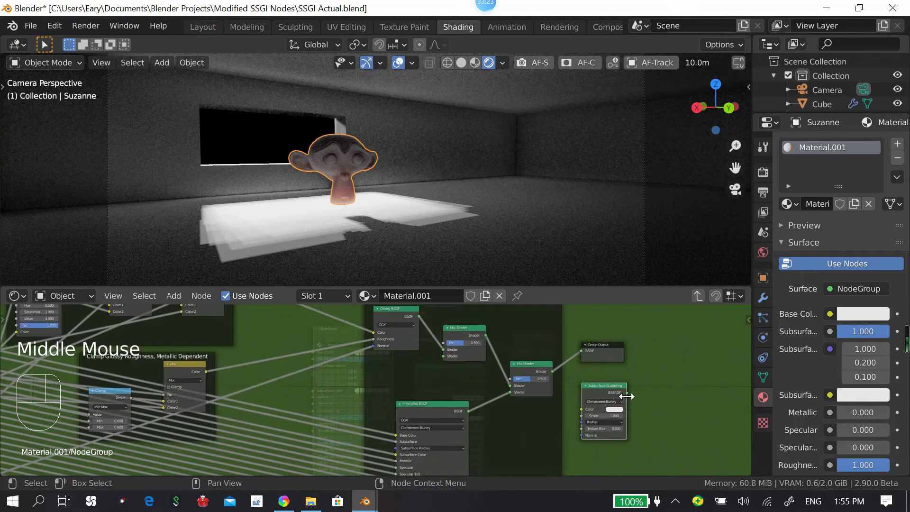
# Step: Wire the Subsurface Scattering node into a Mix Shader and save the file
pyautogui.moveTo(632, 398); pyautogui.dragTo(325, 381)
pyautogui.moveTo(425, 375); pyautogui.dragTo(383, 385)
pyautogui.scroll(-3)
pyautogui.middleClick(422, 358)
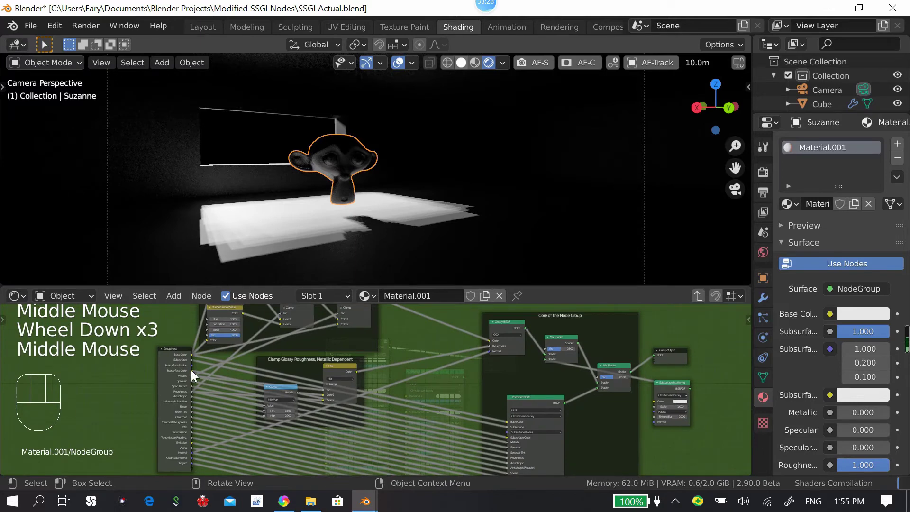
pyautogui.press('ctrl+s')
pyautogui.click(214, 382)
pyautogui.scroll(3)
pyautogui.moveTo(188, 387); pyautogui.dragTo(161, 388)
pyautogui.moveTo(513, 406); pyautogui.dragTo(695, 424)
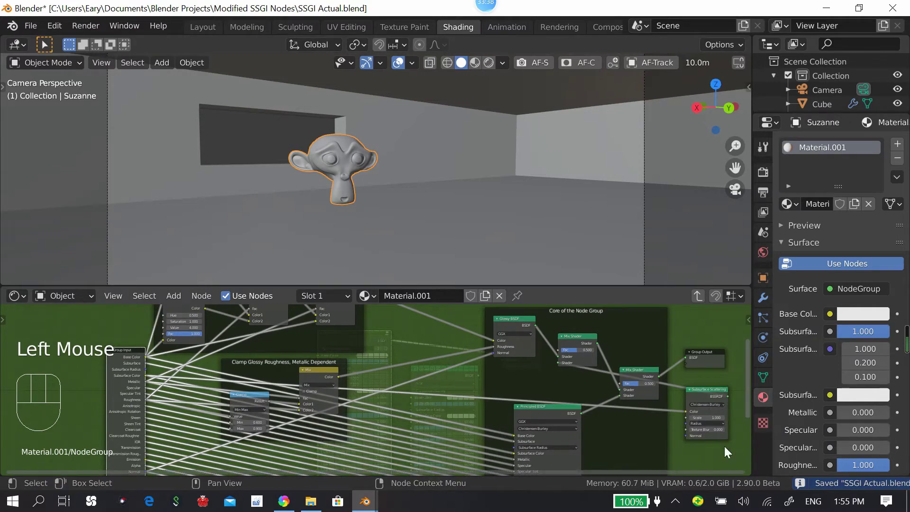
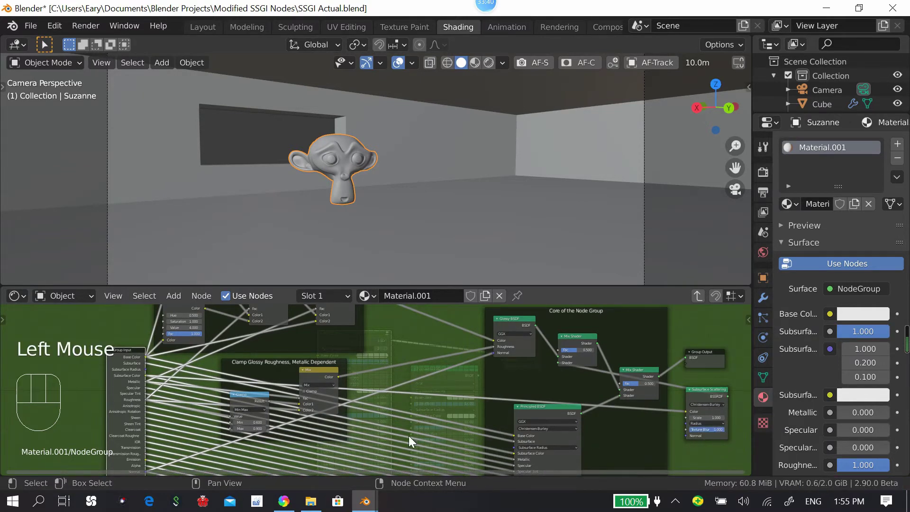
pyautogui.middleClick(142, 403)
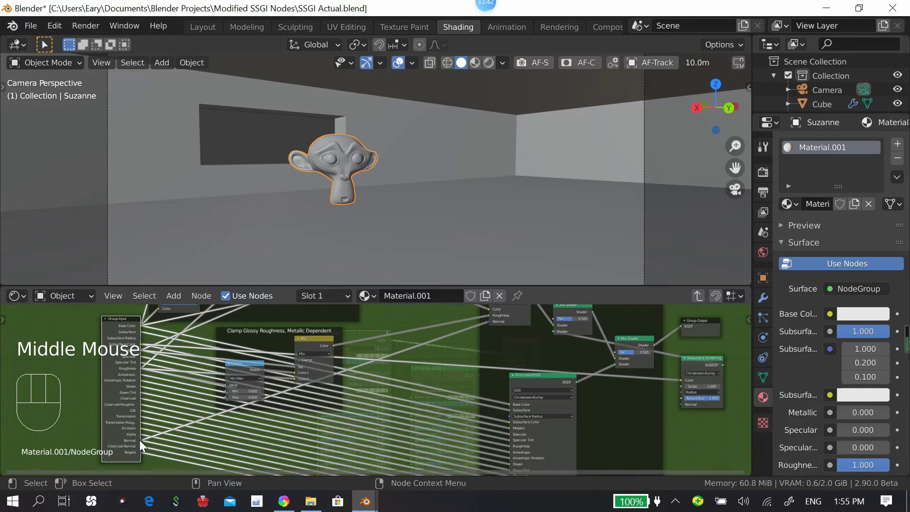
pyautogui.moveTo(145, 444); pyautogui.dragTo(685, 409)
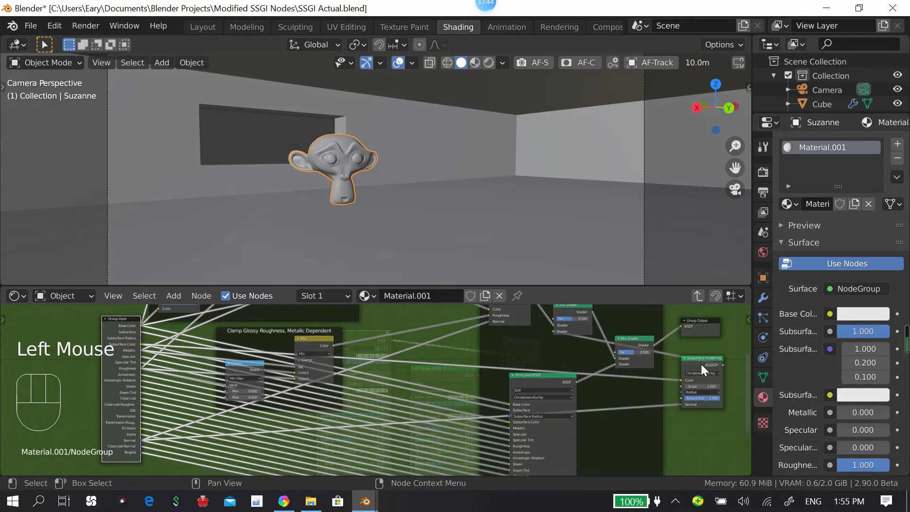
# Step: Place the Subsurface Scattering node left of the Mix Shaders, save, and show the rendered preview
pyautogui.moveTo(547, 339); pyautogui.dragTo(435, 346)
pyautogui.moveTo(456, 348); pyautogui.dragTo(489, 363)
pyautogui.press('ctrl+s')
pyautogui.click(457, 237)
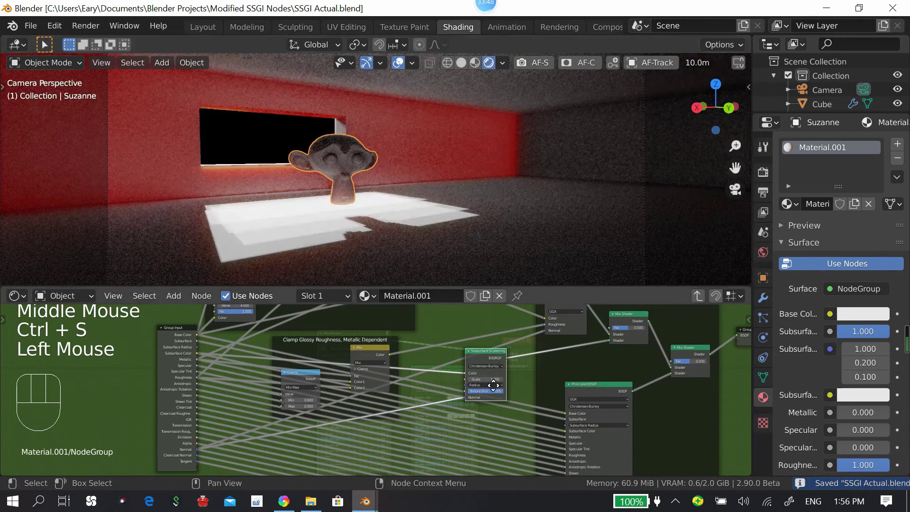
# Step: Rearrange the core-frame nodes inside the group and hop between the group and material levels
pyautogui.moveTo(491, 394); pyautogui.dragTo(628, 365)
pyautogui.click(618, 348)
pyautogui.click(464, 71)
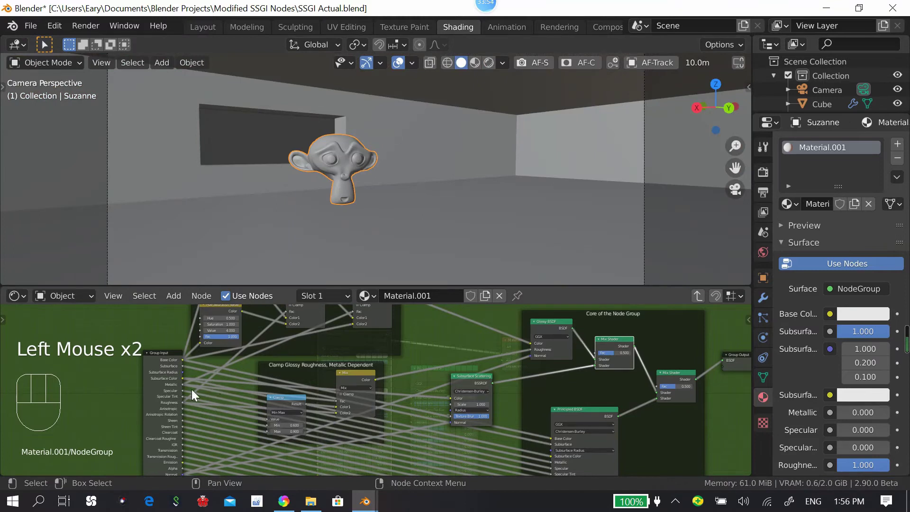
pyautogui.scroll(3)
pyautogui.moveTo(200, 388); pyautogui.dragTo(167, 403)
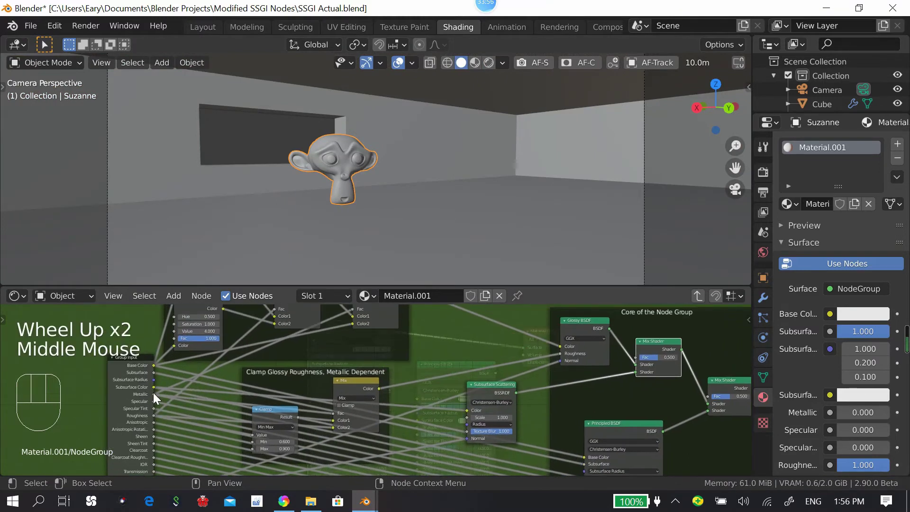
pyautogui.middleClick(144, 395)
pyautogui.moveTo(364, 394); pyautogui.dragTo(703, 411)
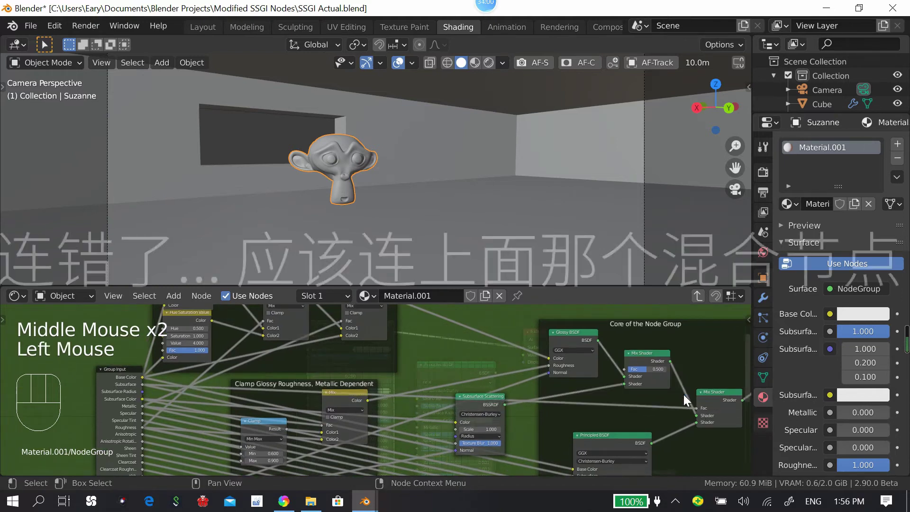
pyautogui.middleClick(610, 383)
pyautogui.middleClick(376, 402)
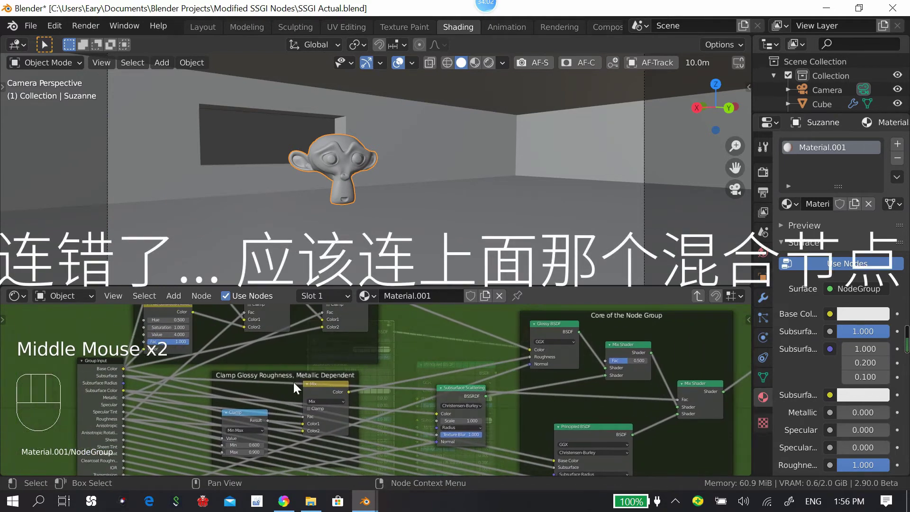
pyautogui.press('Tab')
pyautogui.click(368, 362)
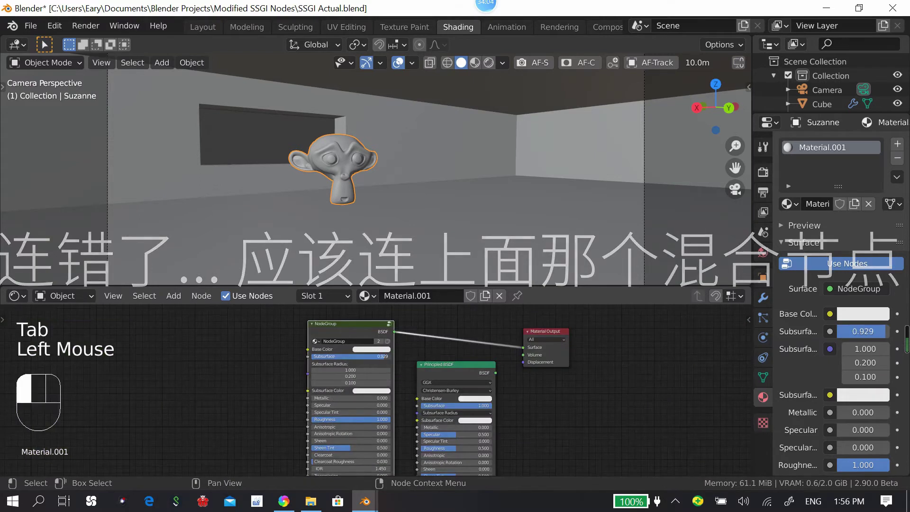
pyautogui.press('Tab')
pyautogui.middleClick(457, 395)
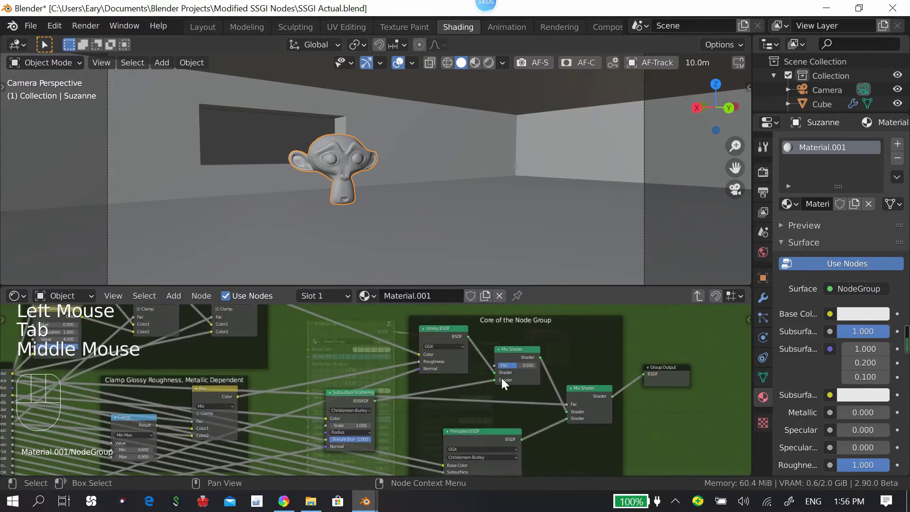
# Step: Wire Subsurface Scattering BSSRDF into the upper Mix Shader and check the result on the material
pyautogui.moveTo(562, 384); pyautogui.dragTo(553, 388)
pyautogui.click(534, 355)
pyautogui.moveTo(539, 411); pyautogui.dragTo(507, 358)
pyautogui.moveTo(531, 361); pyautogui.dragTo(545, 369)
pyautogui.click(541, 378)
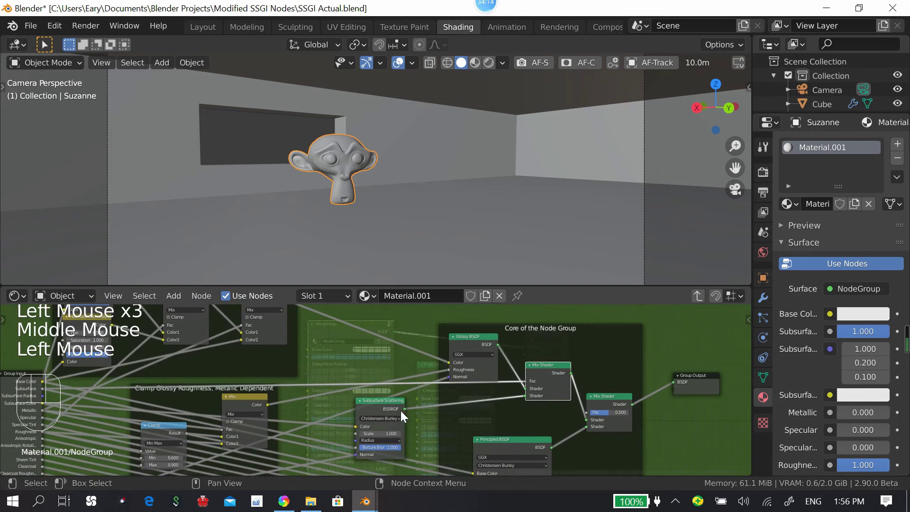
pyautogui.click(394, 403)
pyautogui.middleClick(415, 392)
pyautogui.middleClick(553, 388)
pyautogui.moveTo(473, 352); pyautogui.dragTo(556, 385)
pyautogui.moveTo(562, 377); pyautogui.dragTo(519, 390)
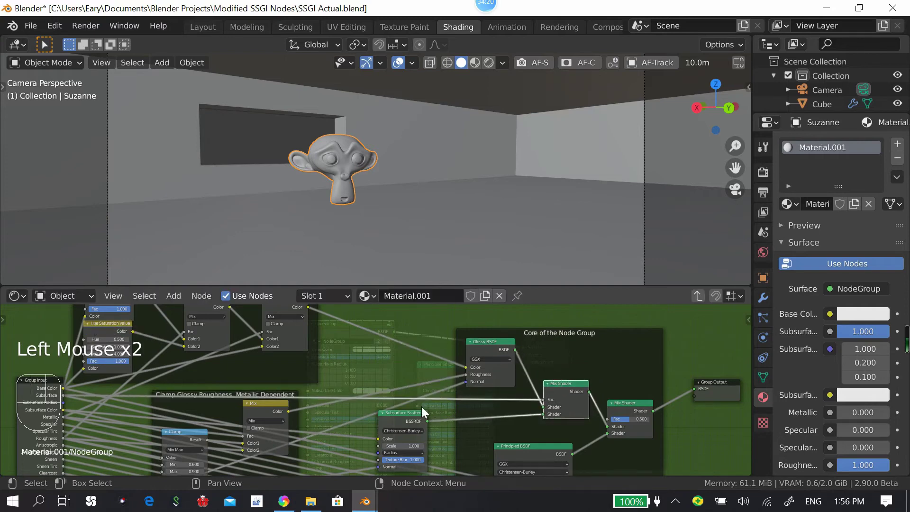
pyautogui.click(491, 71)
pyautogui.press('Tab')
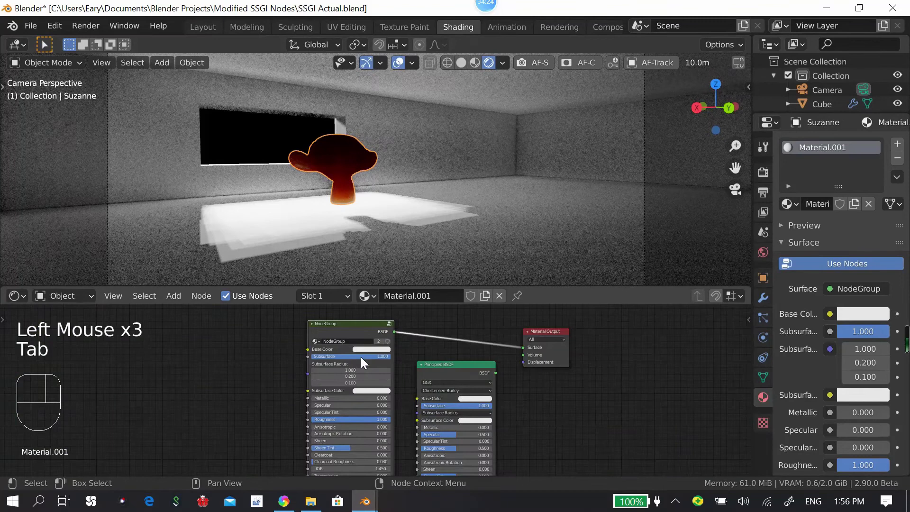
pyautogui.moveTo(438, 205); pyautogui.dragTo(416, 280)
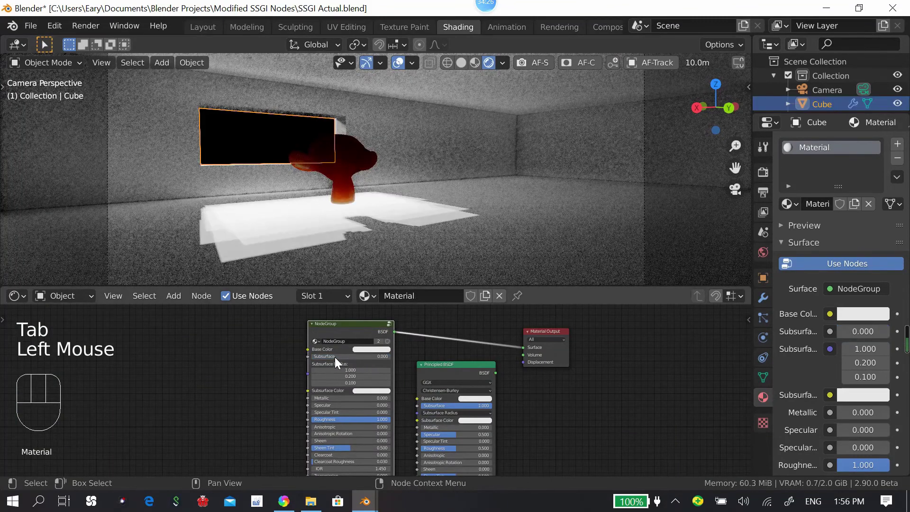
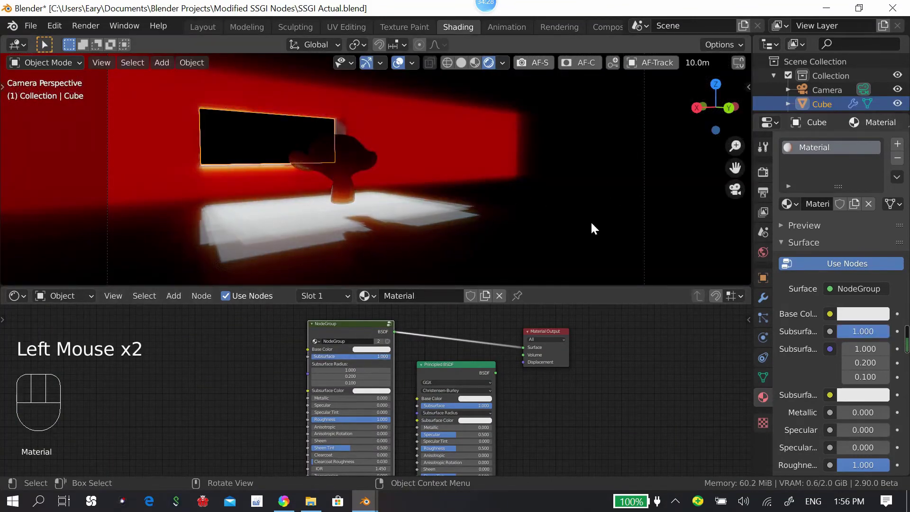
# Step: Add a Clamp node in the group and lower its Max to 0.800
pyautogui.press('Tab')
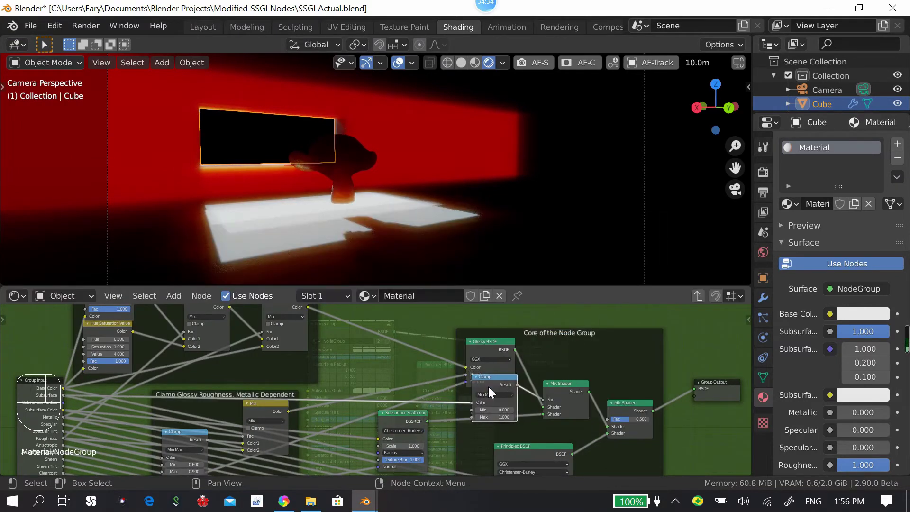
pyautogui.moveTo(480, 366); pyautogui.dragTo(490, 398)
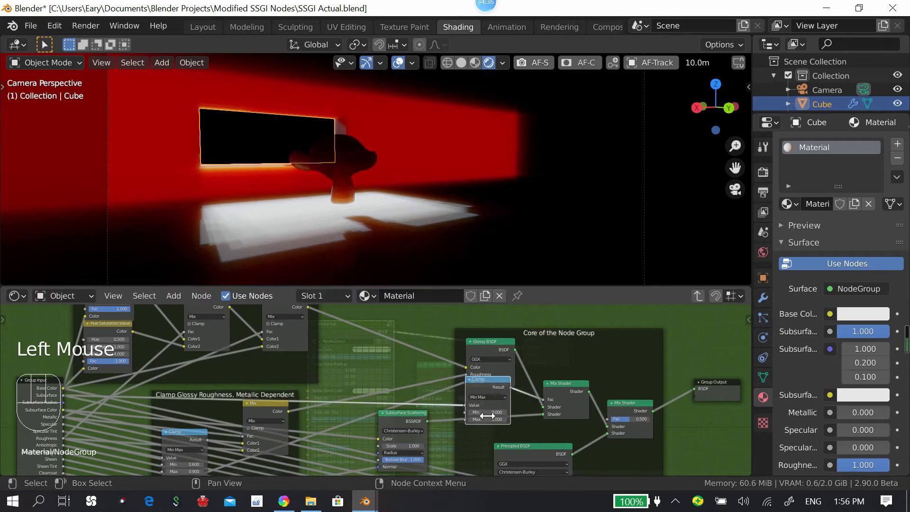
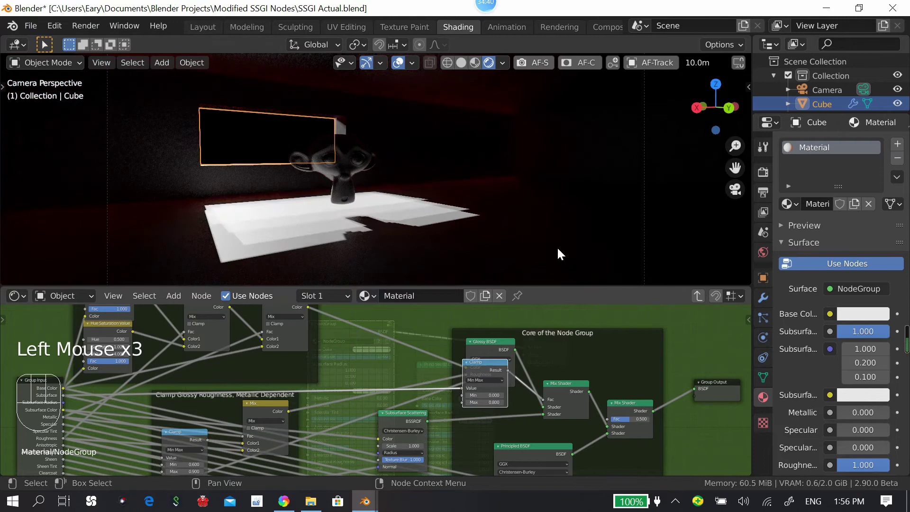
pyautogui.scroll(-3)
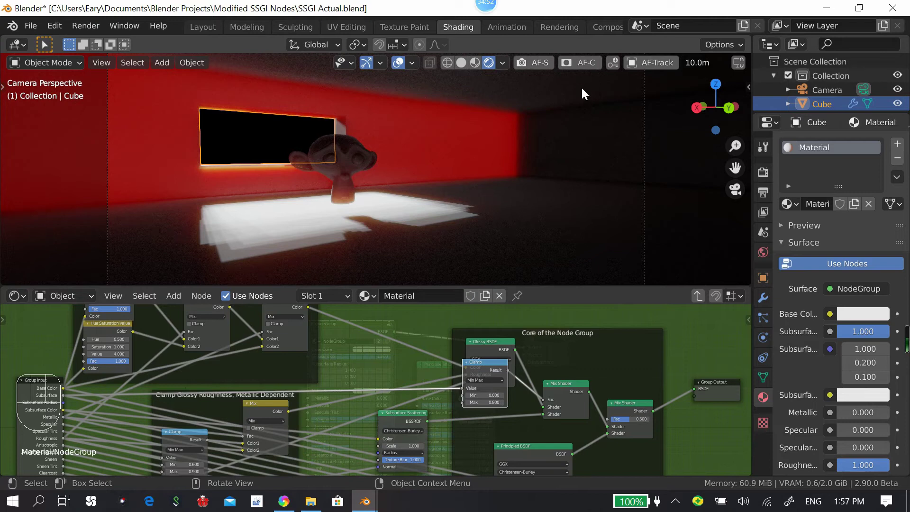
pyautogui.click(483, 367)
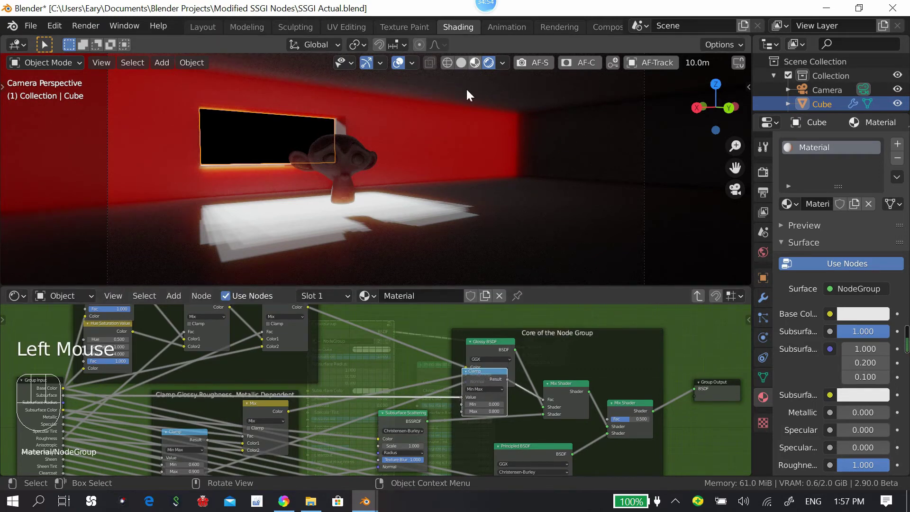
pyautogui.moveTo(381, 362); pyautogui.dragTo(373, 354)
pyautogui.press('Tab')
pyautogui.click(468, 81)
# Step: Set the group's subsurface input to 0.0, unparent a node from its frame (Alt+P) and start moving it
pyautogui.moveTo(467, 389); pyautogui.dragTo(463, 403)
pyautogui.middleClick(519, 375)
pyautogui.moveTo(551, 385); pyautogui.dragTo(563, 348)
pyautogui.click(558, 337)
pyautogui.moveTo(605, 329); pyautogui.dragTo(545, 370)
pyautogui.click(529, 390)
pyautogui.press('alt+p')
pyautogui.press('g')
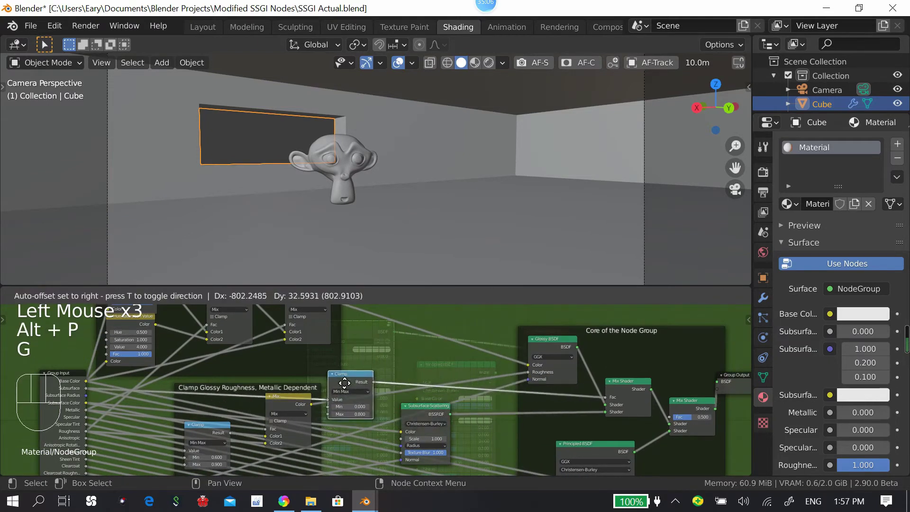
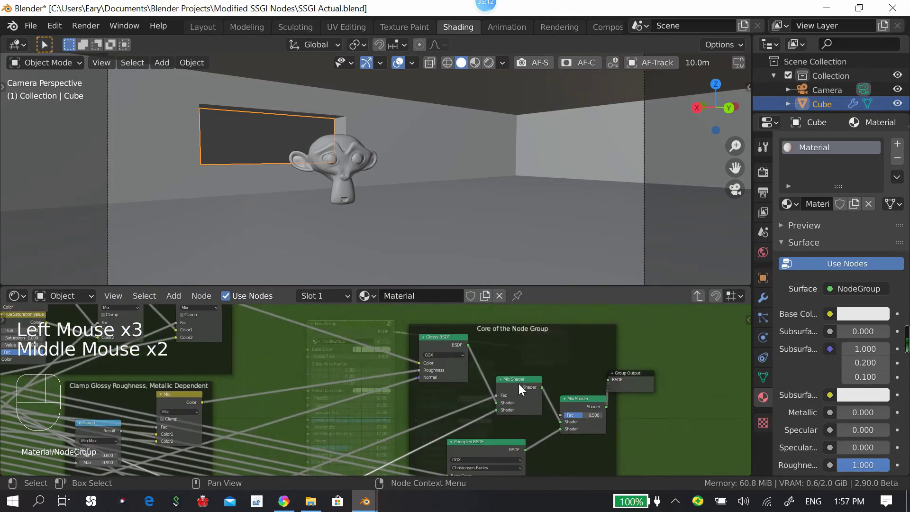
# Step: Select Suzanne in the Outliner and isolate her in local view
pyautogui.moveTo(518, 362); pyautogui.dragTo(511, 326)
pyautogui.moveTo(439, 376); pyautogui.dragTo(425, 369)
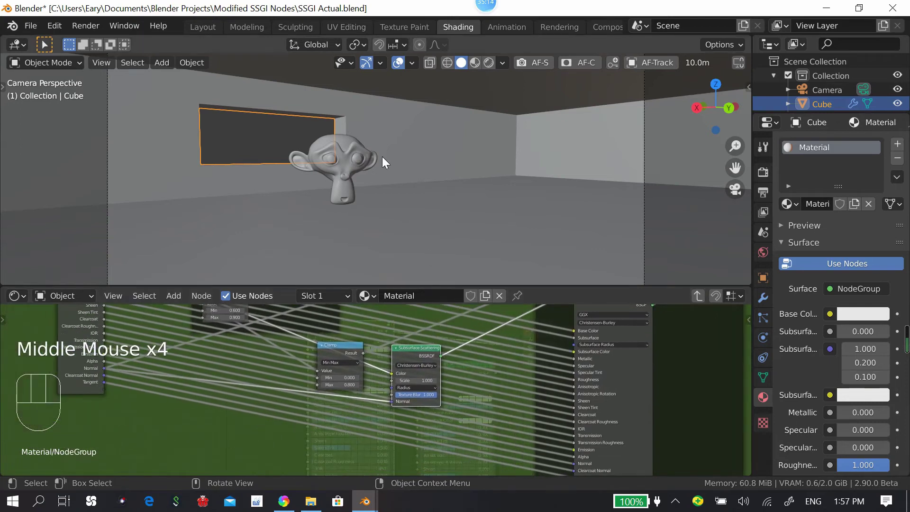
pyautogui.click(356, 168)
pyautogui.scroll(-3)
pyautogui.scroll(-3)
pyautogui.click(837, 76)
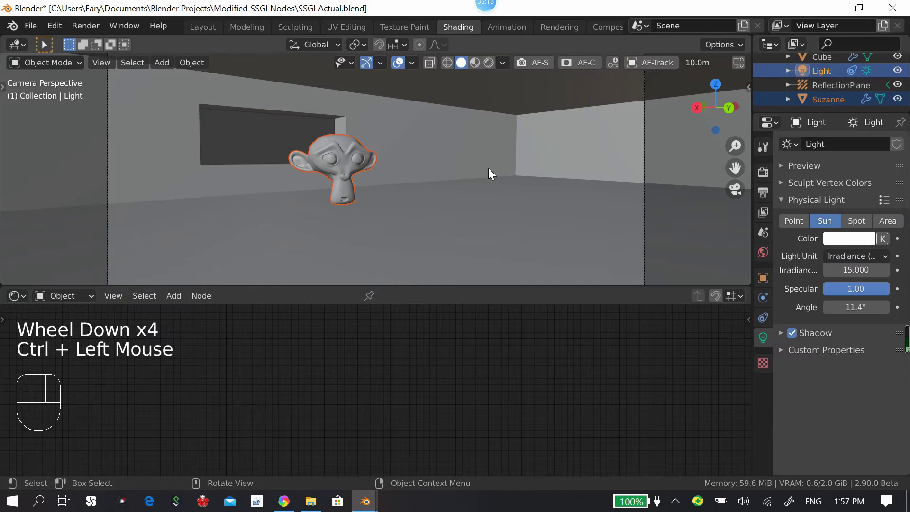
pyautogui.press('/')
pyautogui.click(426, 237)
# Step: Switch the viewport to Rendered shading and frame Suzanne's orange subsurface Principled look
pyautogui.scroll(3)
pyautogui.scroll(3)
pyautogui.click(619, 128)
pyautogui.scroll(-3)
pyautogui.middleClick(557, 163)
pyautogui.moveTo(395, 160); pyautogui.dragTo(384, 273)
pyautogui.middleClick(425, 451)
pyautogui.moveTo(435, 365); pyautogui.dragTo(386, 384)
pyautogui.click(389, 351)
pyautogui.scroll(3)
pyautogui.middleClick(488, 222)
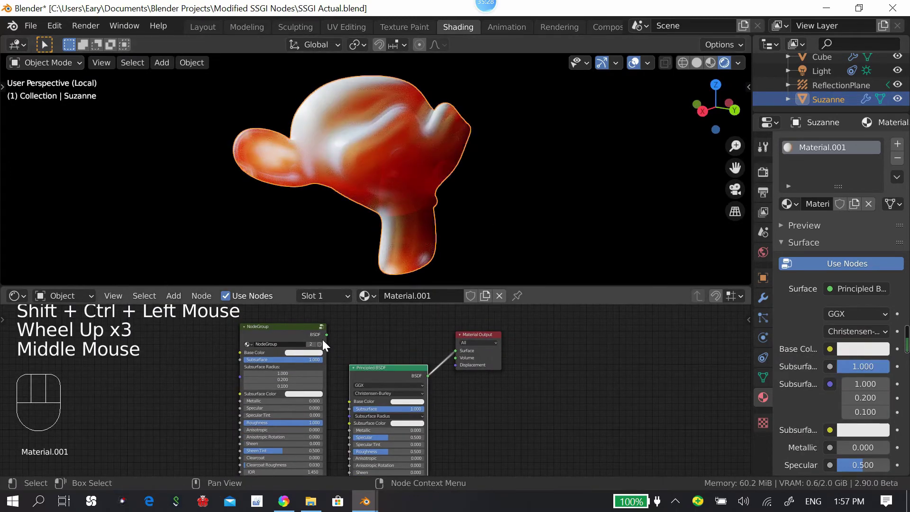
# Step: Raise the Subsurface Scattering node's Scale to 1.500, undoing a stray drag along the way
pyautogui.click(302, 335)
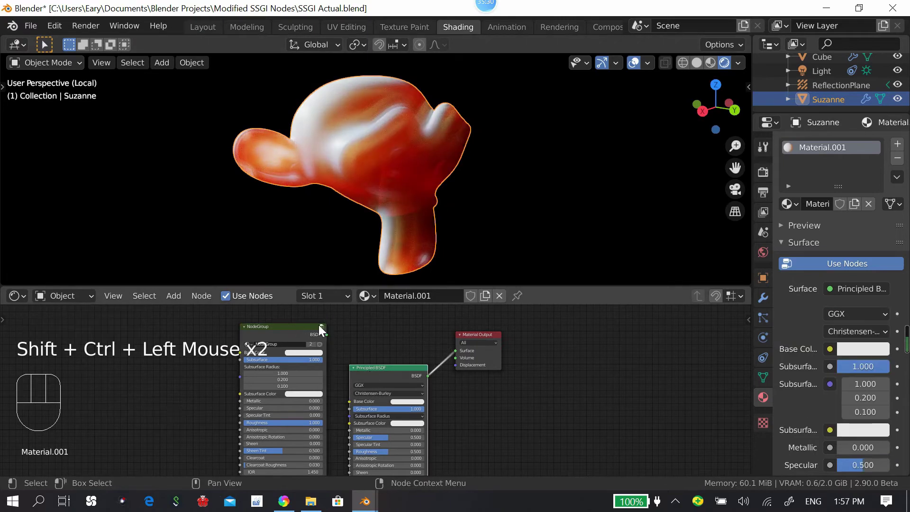
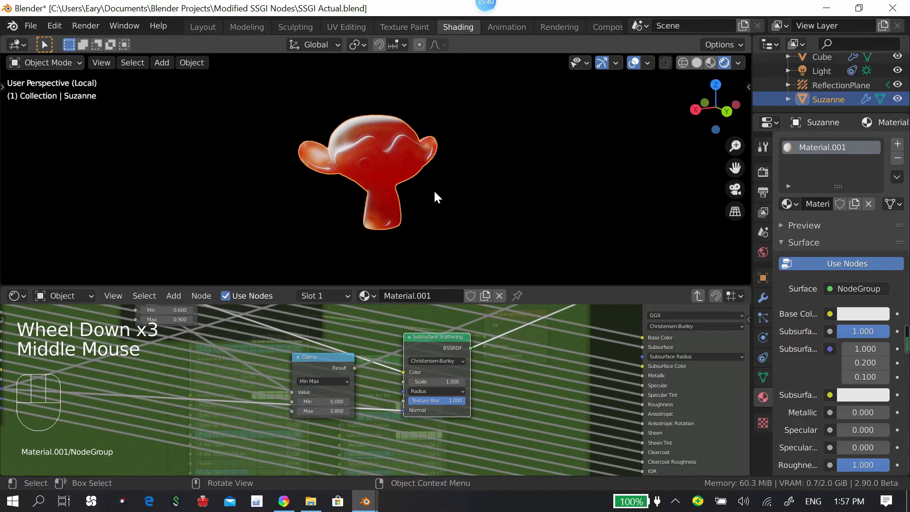
pyautogui.middleClick(461, 192)
pyautogui.scroll(3)
pyautogui.middleClick(473, 199)
pyautogui.moveTo(300, 362); pyautogui.dragTo(319, 494)
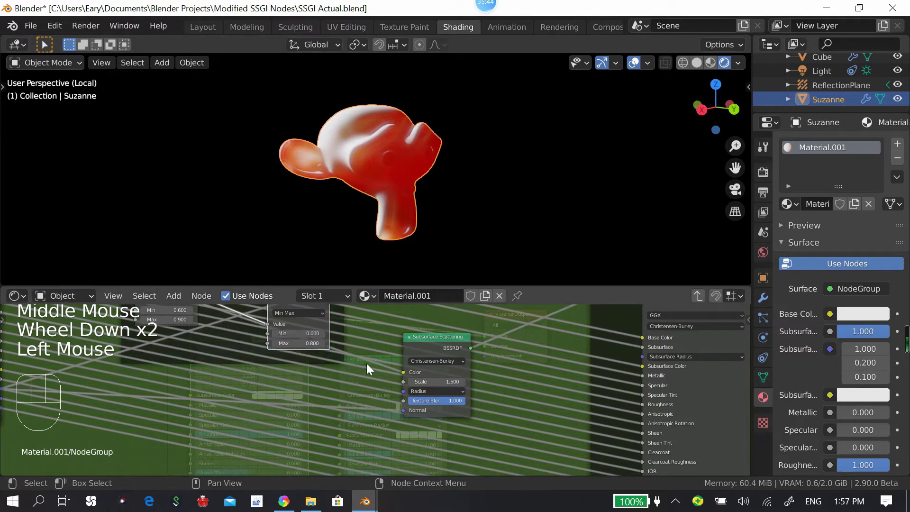
pyautogui.press('ctrl+z')
pyautogui.moveTo(404, 460); pyautogui.dragTo(377, 495)
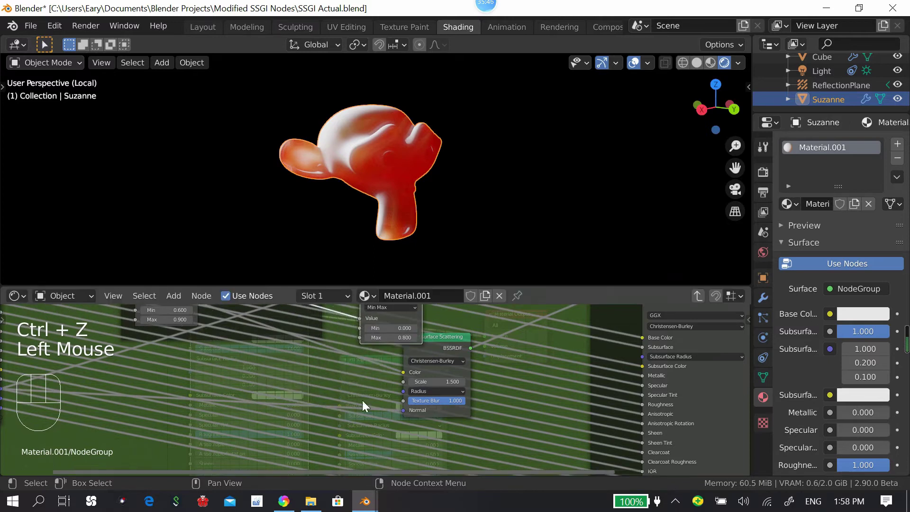
# Step: Switch to Material Preview and give the Principled BSDF a red subsurface colour
pyautogui.click(479, 181)
pyautogui.press('Tab')
pyautogui.middleClick(317, 365)
pyautogui.click(315, 410)
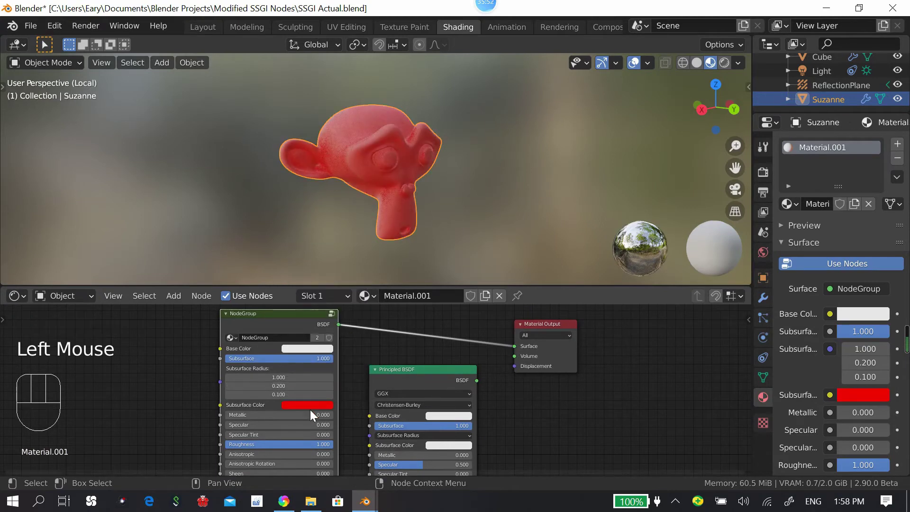
# Step: Select the NodeGroup node and enter it to inspect the Clamp and Subsurface Scattering nodes
pyautogui.click(325, 410)
pyautogui.click(425, 386)
pyautogui.click(298, 326)
pyautogui.moveTo(441, 331); pyautogui.dragTo(403, 345)
pyautogui.press('Tab')
pyautogui.scroll(-3)
pyautogui.middleClick(449, 391)
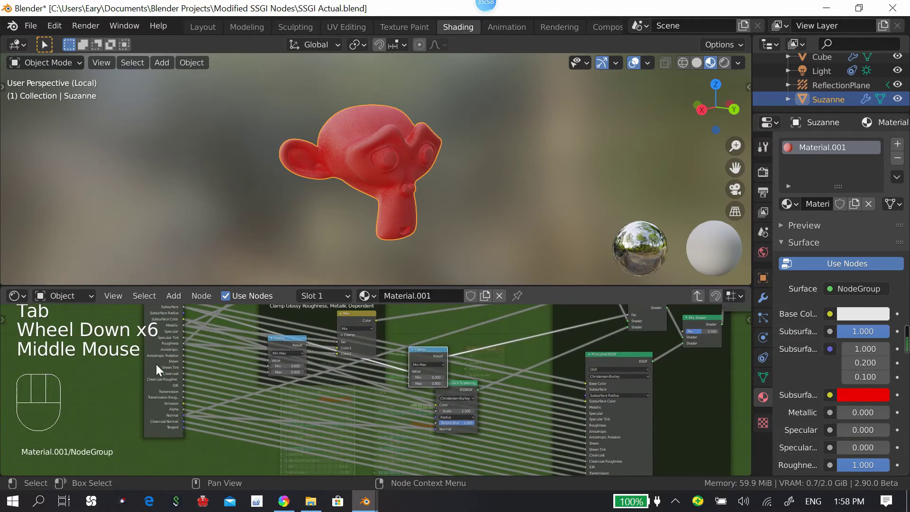
# Step: Add a Multiply math node feeding the Subsurface Scattering colour and preview in Rendered shading
pyautogui.click(155, 425)
pyautogui.middleClick(317, 396)
pyautogui.scroll(3)
pyautogui.middleClick(367, 410)
pyautogui.press('shift+a')
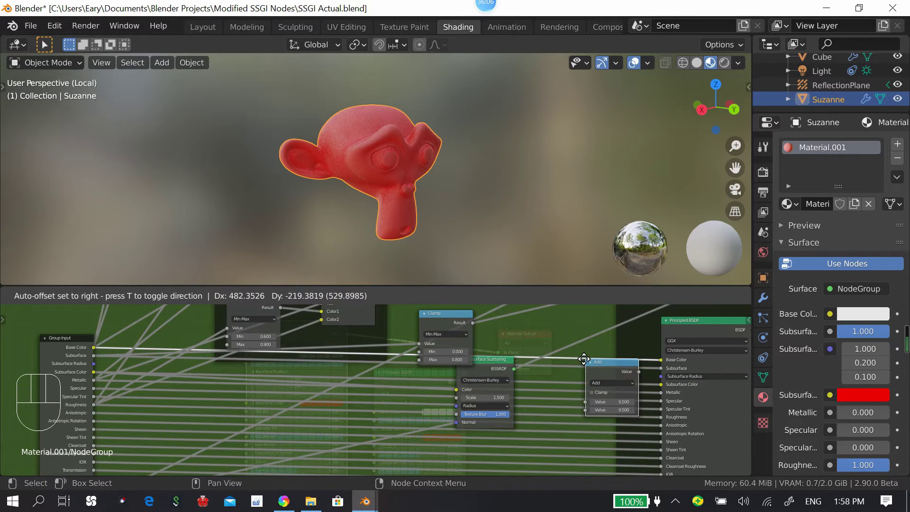
pyautogui.moveTo(531, 368); pyautogui.dragTo(365, 412)
pyautogui.moveTo(369, 405); pyautogui.dragTo(372, 402)
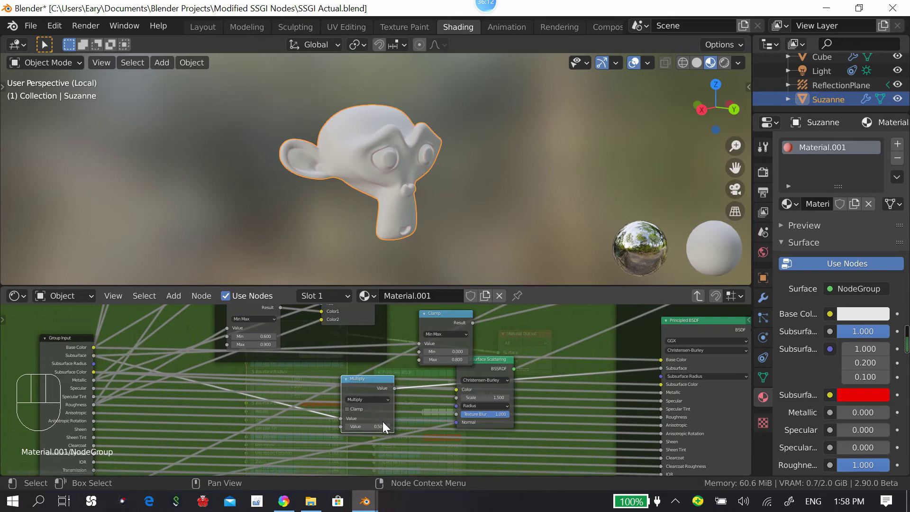
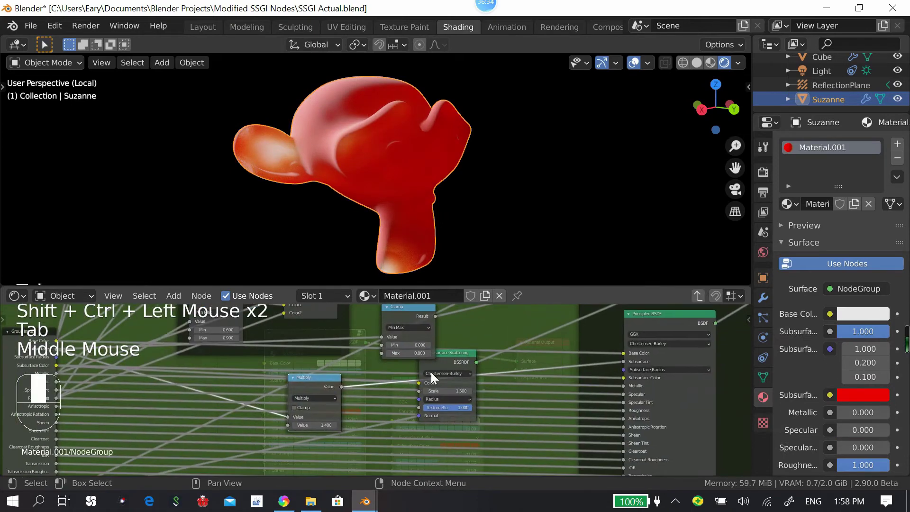
# Step: Adjust the group's nodes and add another node with Shift+A near the Clamp
pyautogui.click(331, 367)
pyautogui.middleClick(372, 377)
pyautogui.moveTo(448, 391); pyautogui.dragTo(372, 410)
pyautogui.click(304, 428)
pyautogui.middleClick(351, 422)
pyautogui.press('shift+a')
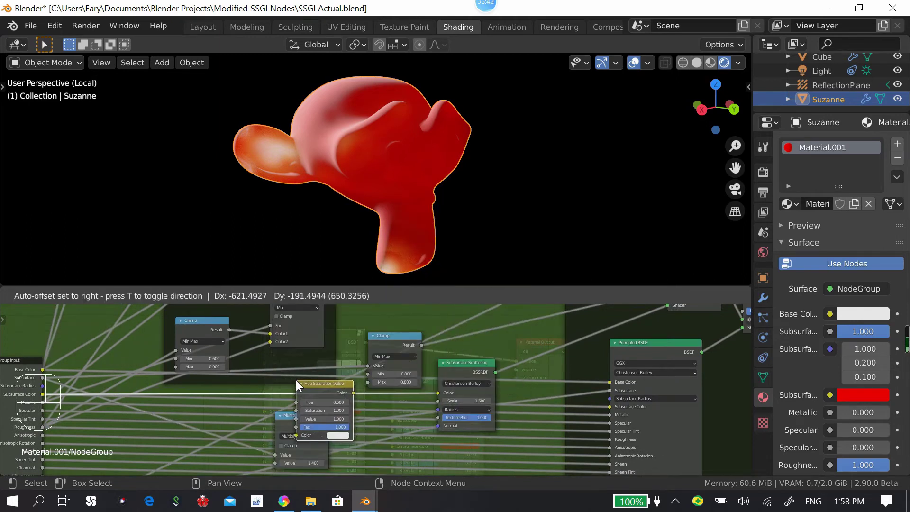
pyautogui.click(315, 386)
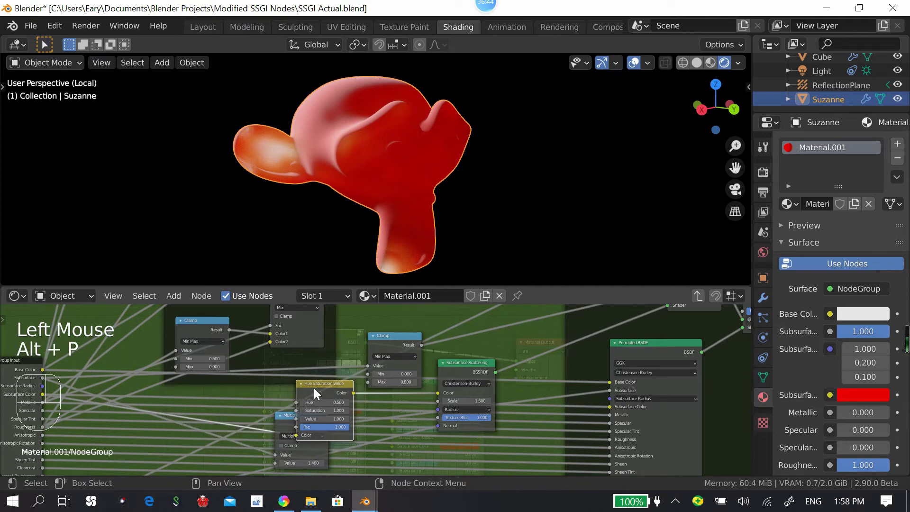
# Step: Move the Subsurface Scattering node just below the Clamp node and reconnect it
pyautogui.moveTo(266, 350); pyautogui.dragTo(351, 393)
pyautogui.click(317, 373)
pyautogui.moveTo(441, 377); pyautogui.dragTo(297, 429)
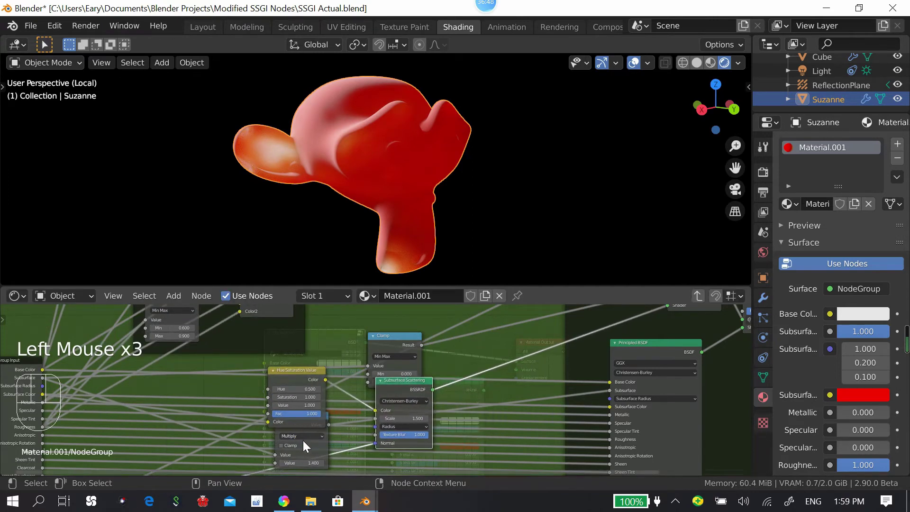
pyautogui.moveTo(313, 462); pyautogui.dragTo(388, 413)
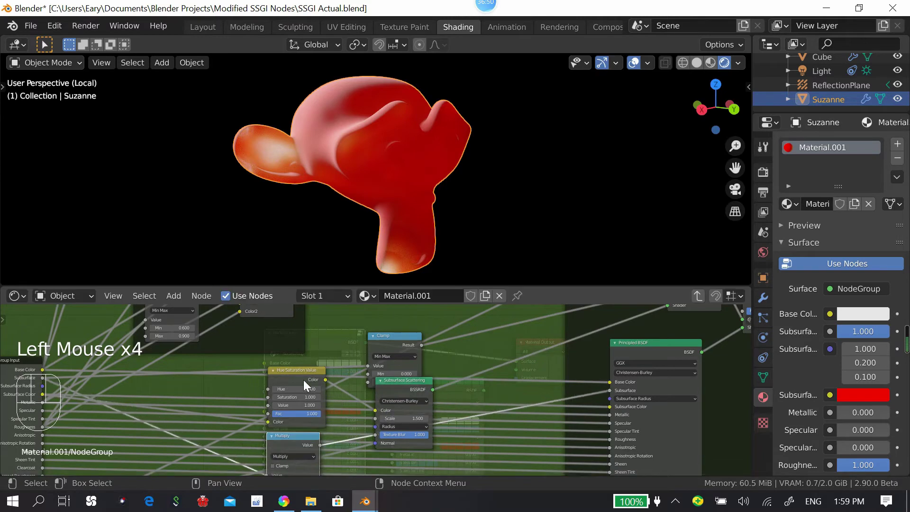
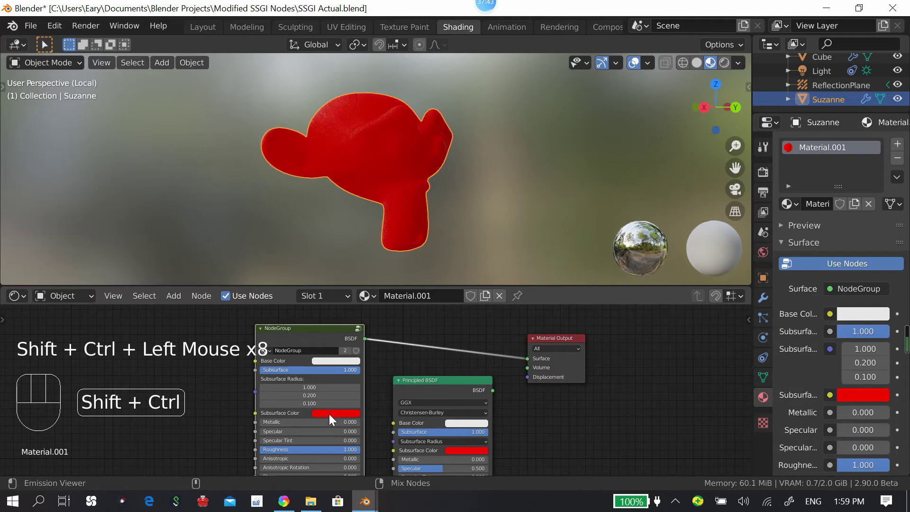
# Step: Pick an orange Subsurface Color for the group input and the Principled BSDF
pyautogui.click(334, 419)
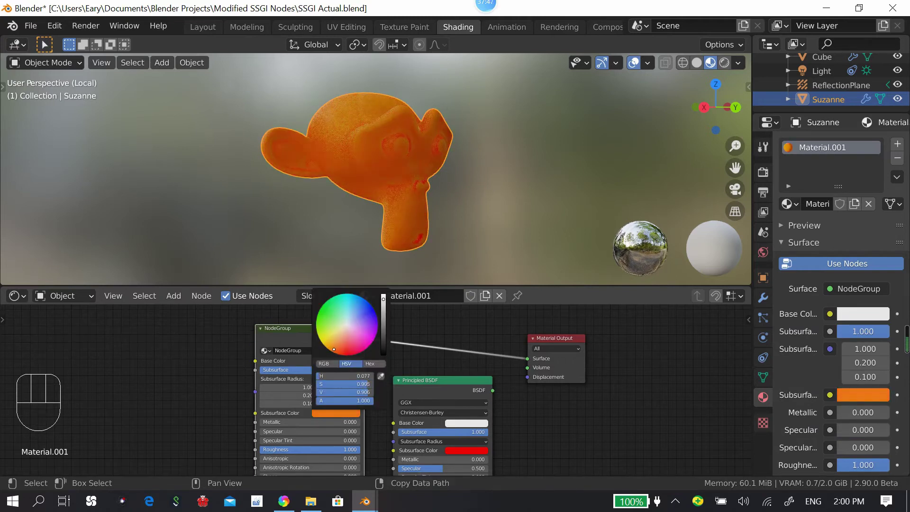
pyautogui.middleClick(423, 199)
pyautogui.scroll(3)
pyautogui.middleClick(411, 218)
pyautogui.middleClick(531, 174)
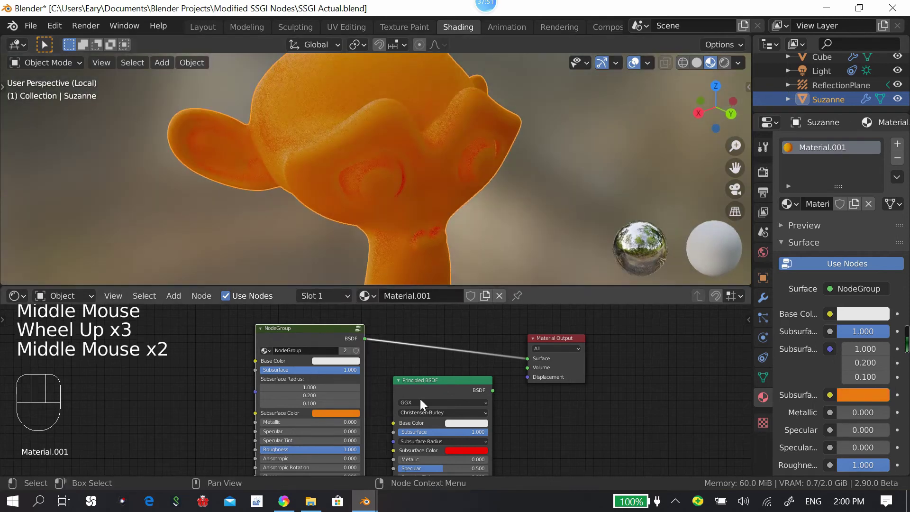
pyautogui.click(361, 419)
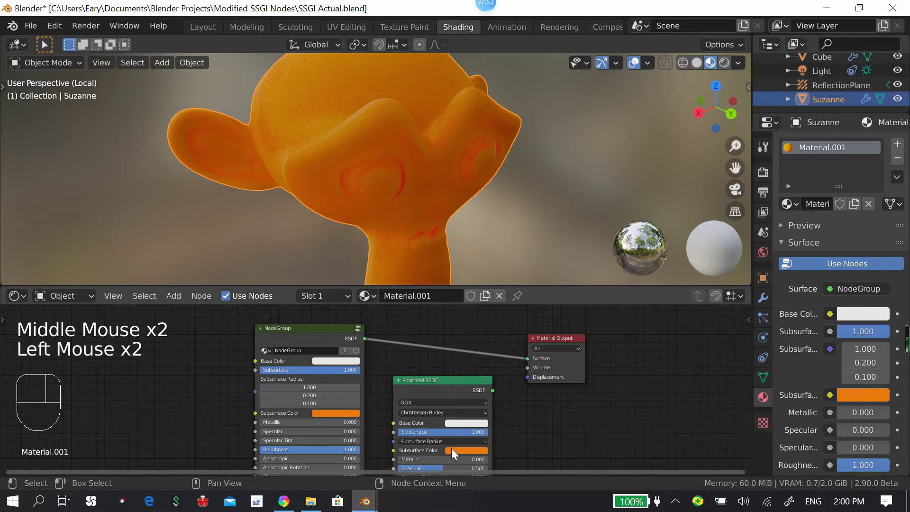
pyautogui.click(434, 394)
# Step: Link Principled BSDF straight to Material Output, then tweak the Hue Saturation node to 0.86 inside the group
pyautogui.middleClick(489, 176)
pyautogui.click(334, 342)
pyautogui.press('Tab')
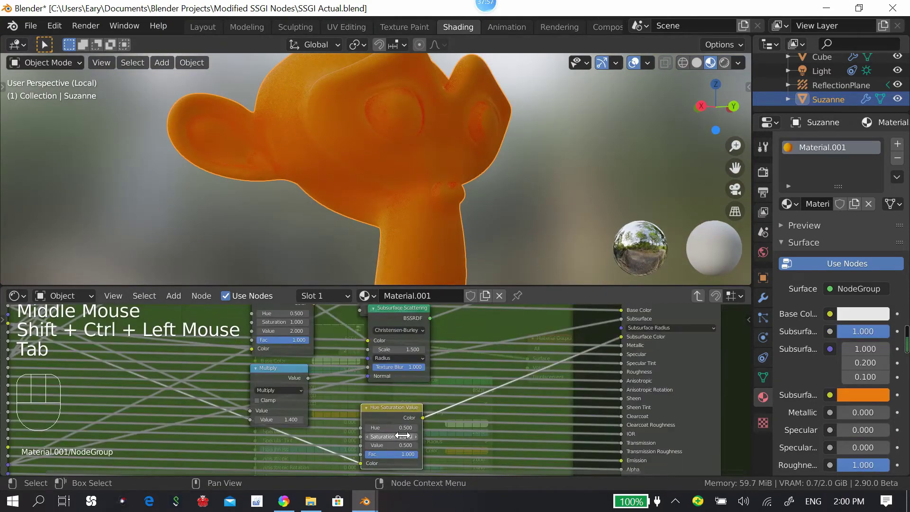
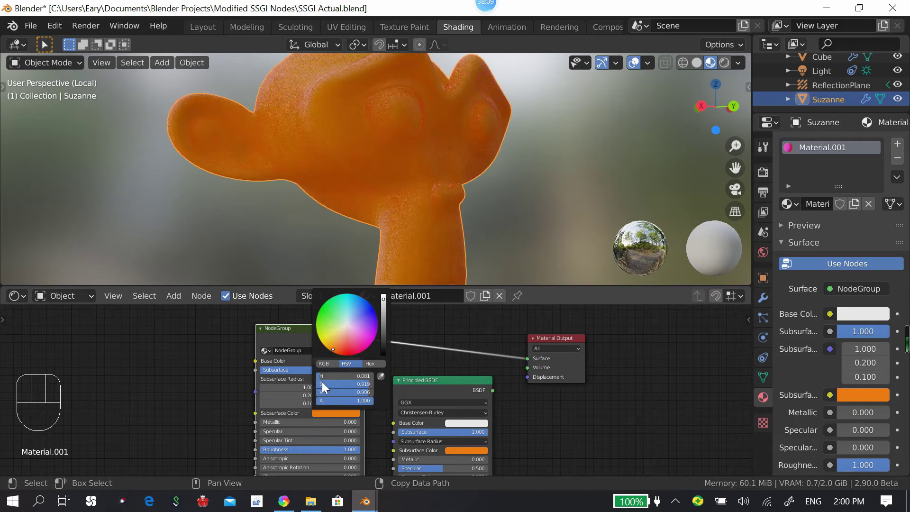
pyautogui.click(422, 401)
pyautogui.scroll(-3)
pyautogui.middleClick(469, 198)
pyautogui.click(342, 333)
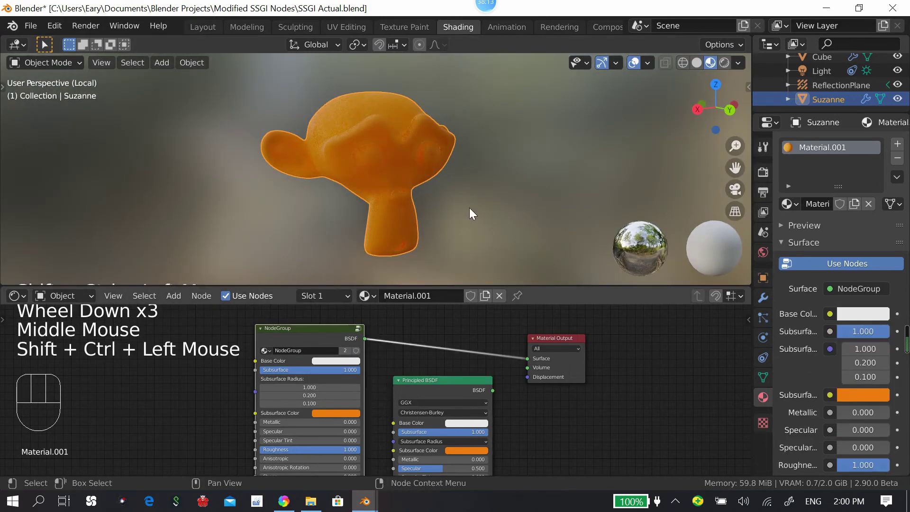
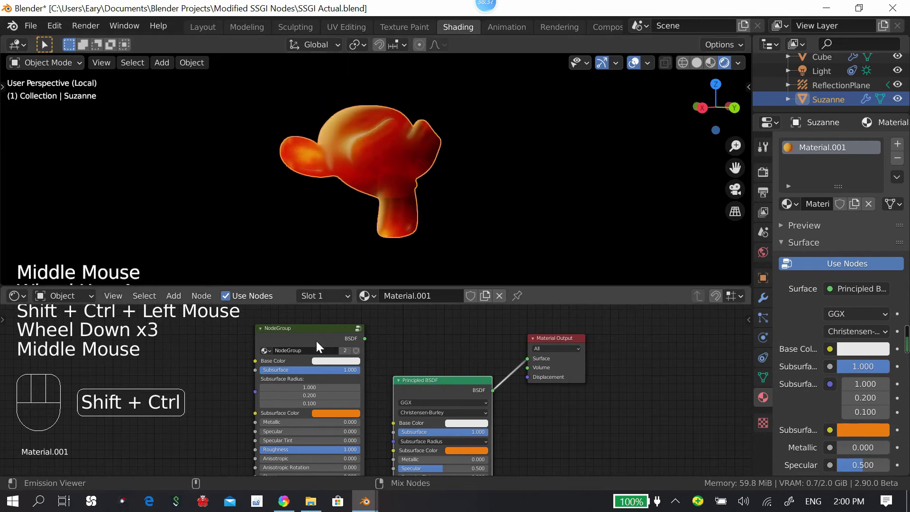
# Step: Inside the group, set Hue Saturation Value saturation 0.850 and Subsurface Scattering scale 1.300
pyautogui.moveTo(324, 343); pyautogui.dragTo(328, 343)
pyautogui.scroll(3)
pyautogui.middleClick(429, 199)
pyautogui.click(477, 228)
pyautogui.moveTo(519, 198); pyautogui.dragTo(429, 331)
pyautogui.click(427, 393)
pyautogui.click(328, 348)
pyautogui.click(440, 384)
pyautogui.click(344, 339)
# Step: Relink the NodeGroup to Material Output and return to the top-level tree with Suzanne rendering orange
pyautogui.scroll(3)
pyautogui.moveTo(411, 237); pyautogui.dragTo(357, 346)
pyautogui.press('Tab')
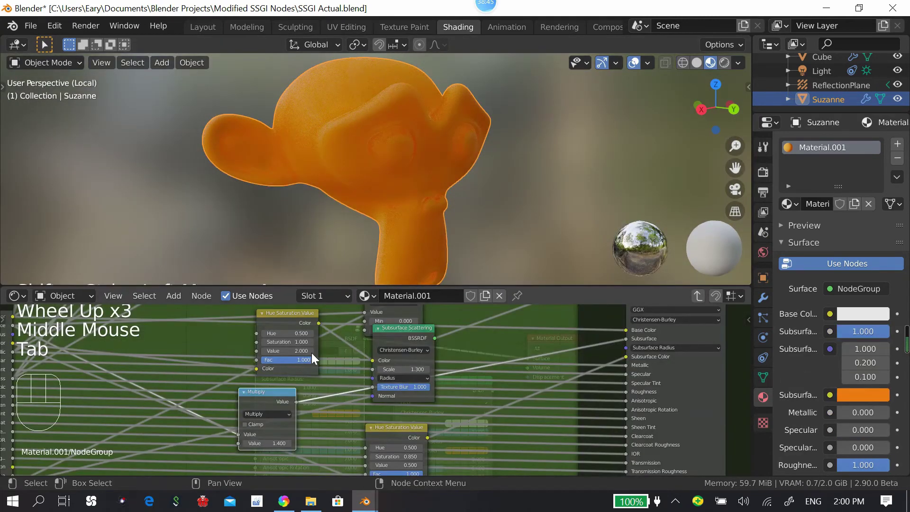
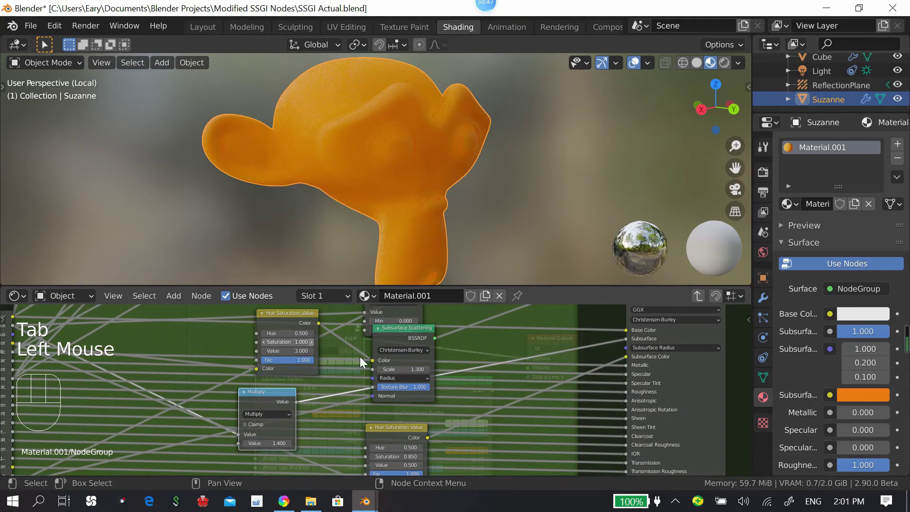
pyautogui.click(413, 382)
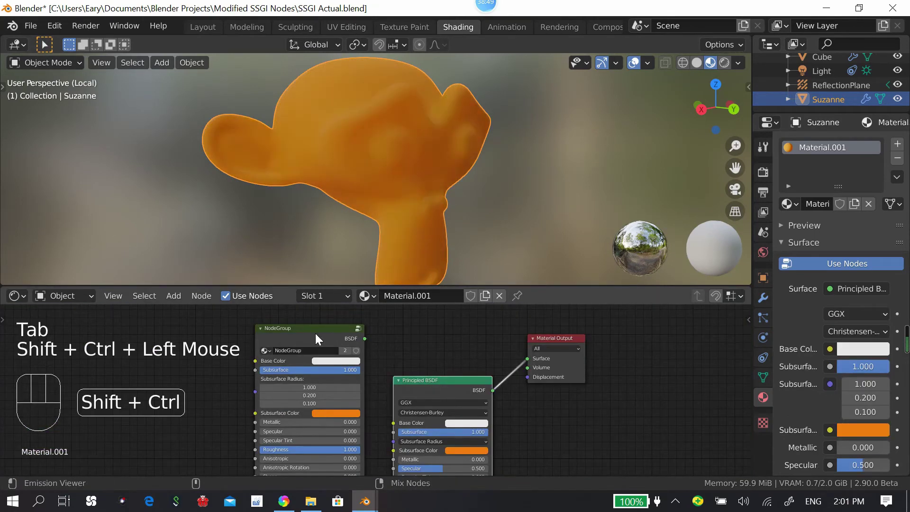
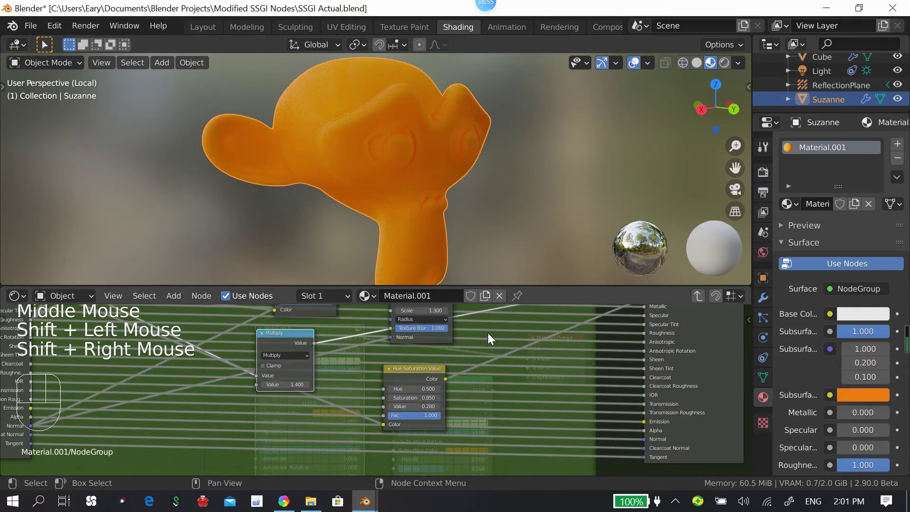
pyautogui.press('ctrl+z')
pyautogui.press('Tab')
pyautogui.scroll(-3)
pyautogui.middleClick(410, 193)
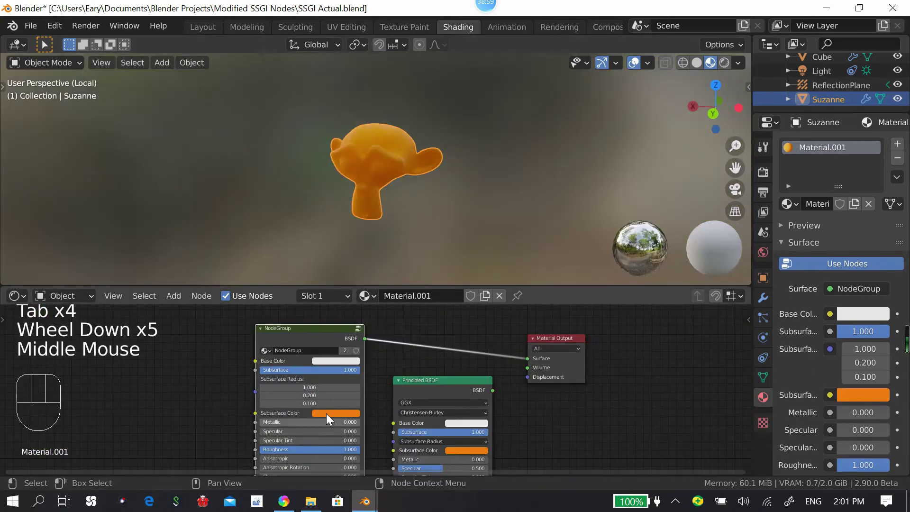
# Step: Set the Subsurface Color to white on both the node group and the Principled BSDF
pyautogui.click(333, 415)
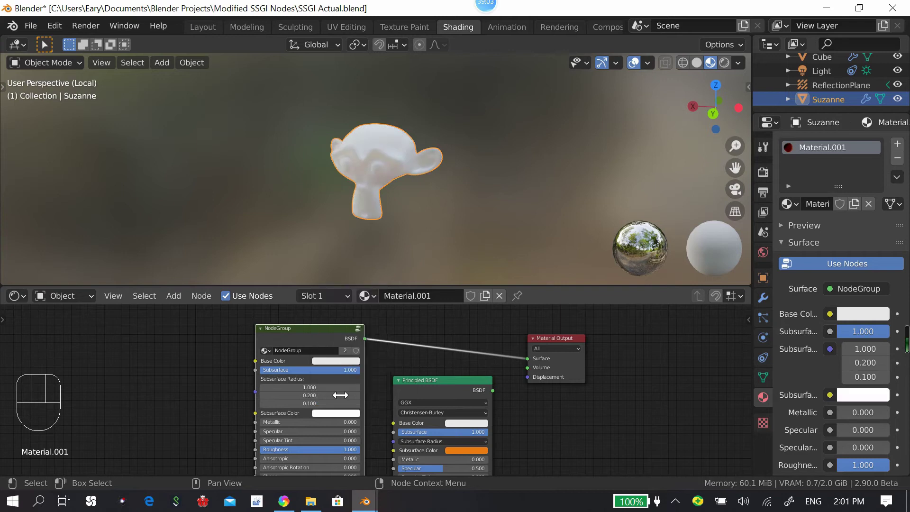
pyautogui.moveTo(491, 189); pyautogui.dragTo(527, 187)
pyautogui.scroll(3)
pyautogui.click(475, 455)
pyautogui.scroll(3)
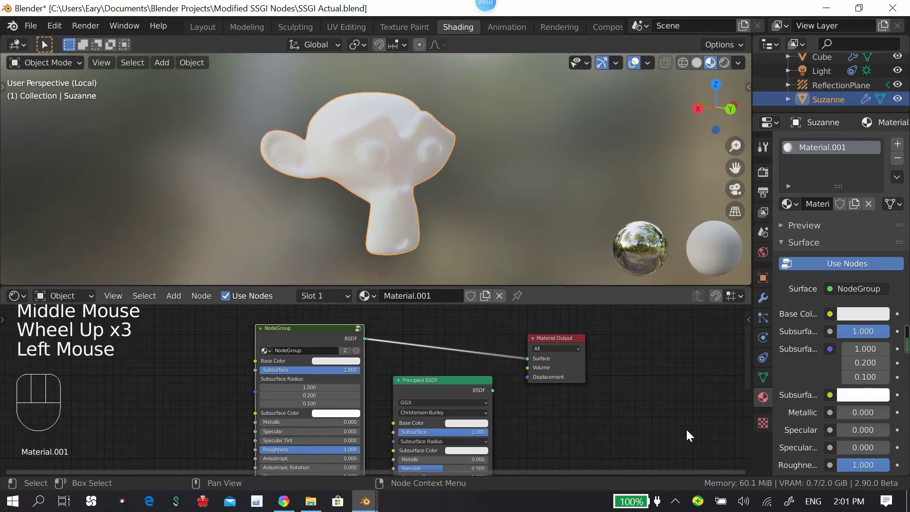
# Step: Wire the Principled BSDF directly to the Material Output to compare against the group
pyautogui.middleClick(641, 403)
pyautogui.middleClick(516, 396)
pyautogui.scroll(-3)
pyautogui.middleClick(566, 371)
pyautogui.moveTo(550, 348); pyautogui.dragTo(500, 402)
pyautogui.moveTo(460, 446); pyautogui.dragTo(481, 385)
pyautogui.moveTo(466, 359); pyautogui.dragTo(455, 364)
pyautogui.middleClick(385, 377)
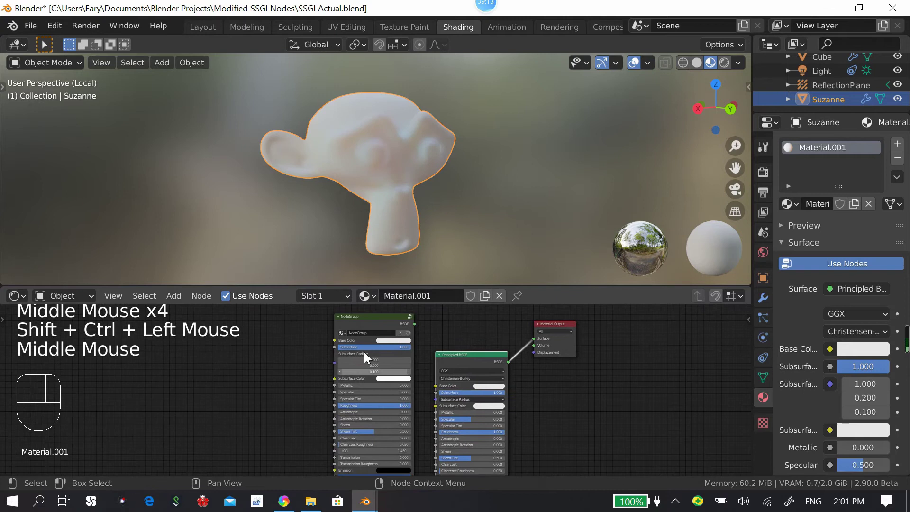
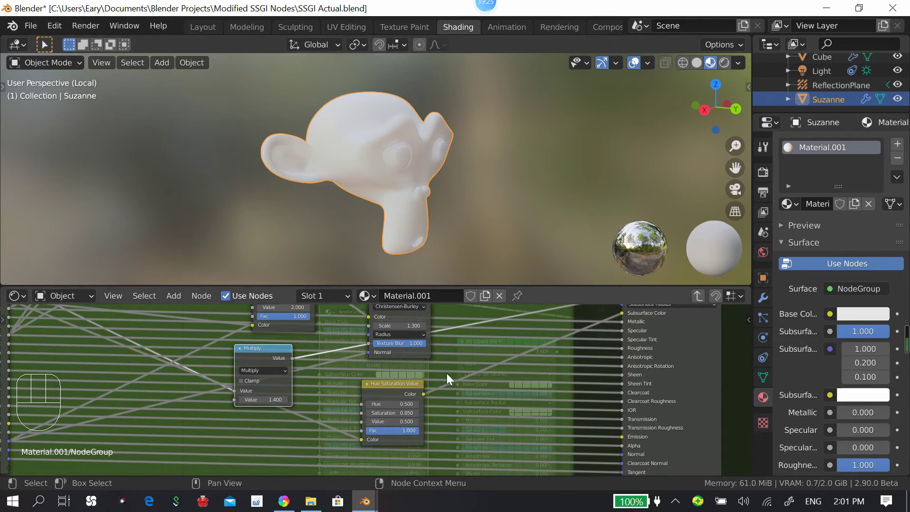
# Step: Relink the node group to the Material Output and view the room through the scene camera
pyautogui.moveTo(477, 347); pyautogui.dragTo(408, 335)
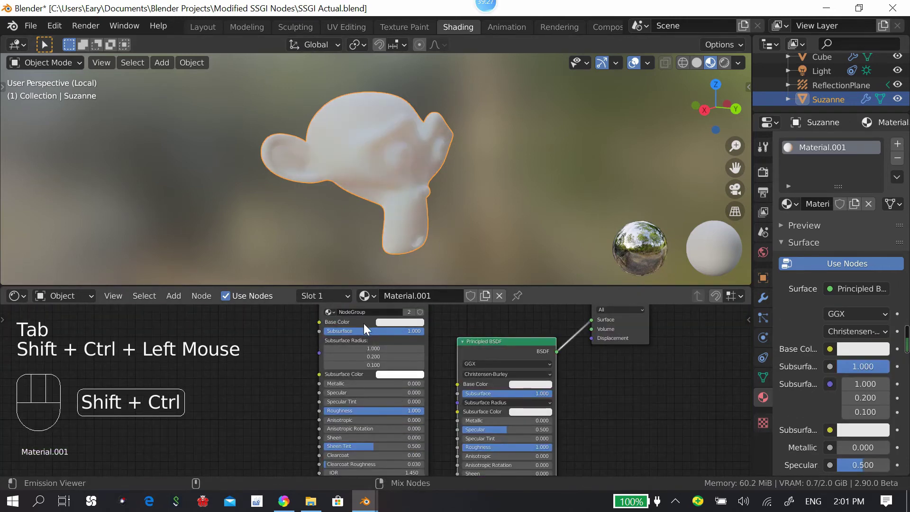
pyautogui.moveTo(459, 238); pyautogui.dragTo(727, 191)
pyautogui.press('/')
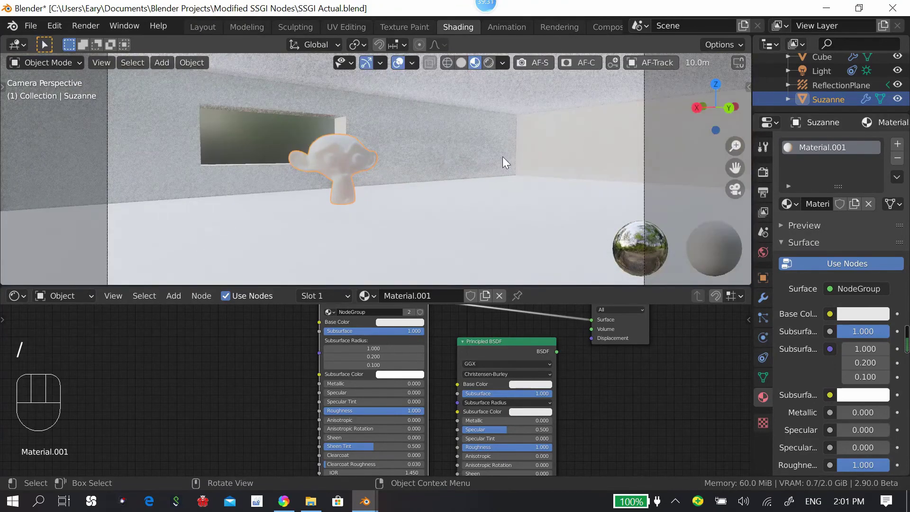
# Step: Preview the camera view with rendered shading and adjust render settings
pyautogui.click(490, 203)
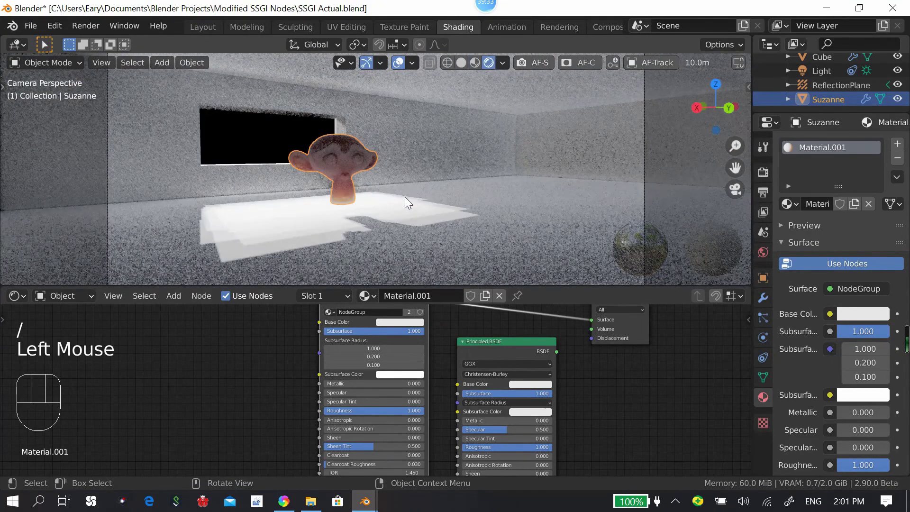
pyautogui.scroll(-3)
pyautogui.scroll(3)
pyautogui.click(470, 355)
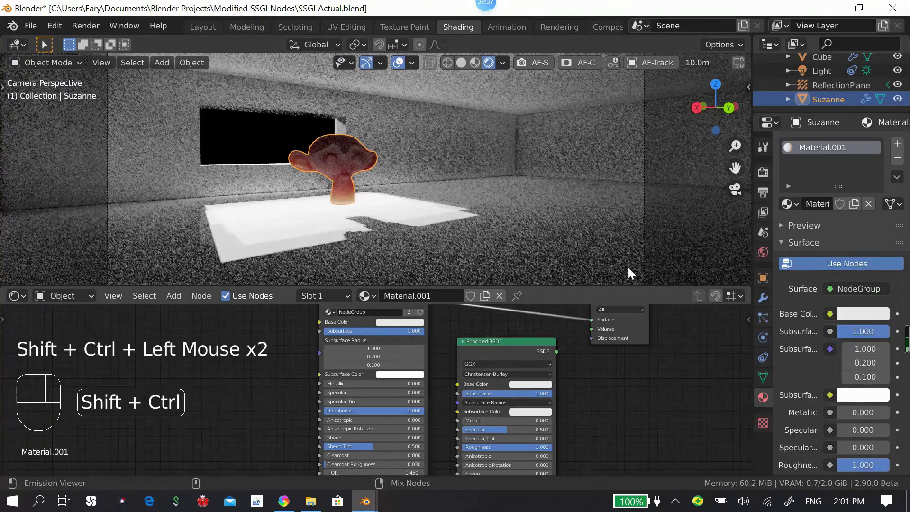
pyautogui.click(755, 246)
pyautogui.click(794, 305)
pyautogui.click(487, 269)
pyautogui.click(492, 351)
# Step: Enable screen space reflections in the render settings and save the blend file
pyautogui.click(368, 329)
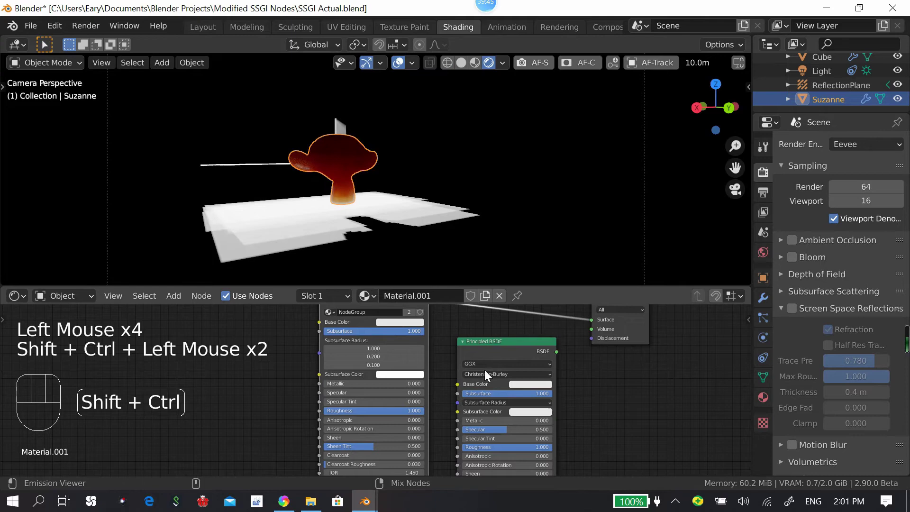
pyautogui.click(462, 351)
pyautogui.click(378, 330)
pyautogui.click(513, 228)
pyautogui.click(349, 323)
pyautogui.click(483, 165)
pyautogui.press('ctrl+s')
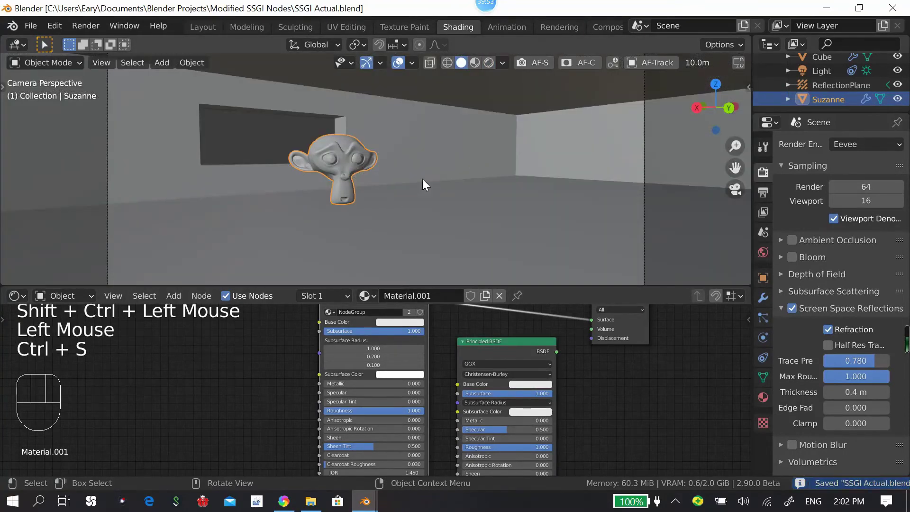
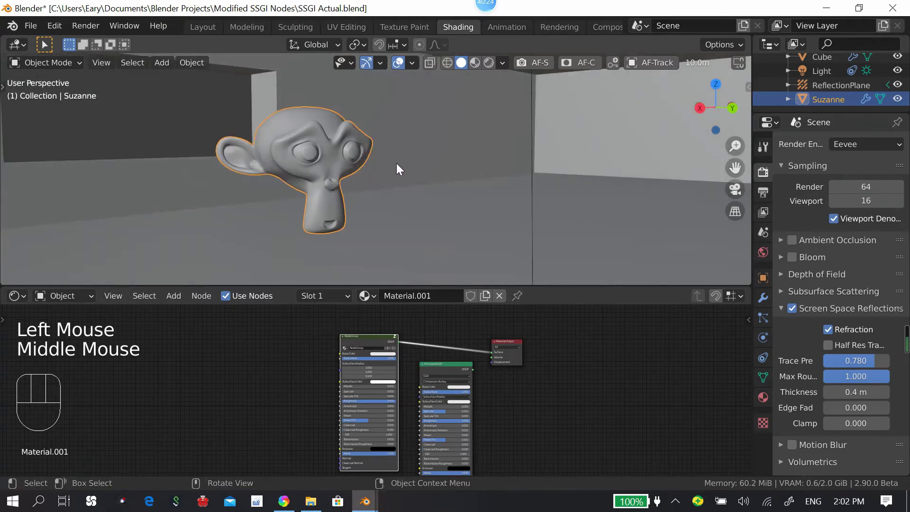
# Step: Return to the camera view, select the Cube and show the scene in rendered preview
pyautogui.press('KP_0')
pyautogui.click(371, 343)
pyautogui.click(426, 344)
pyautogui.click(439, 280)
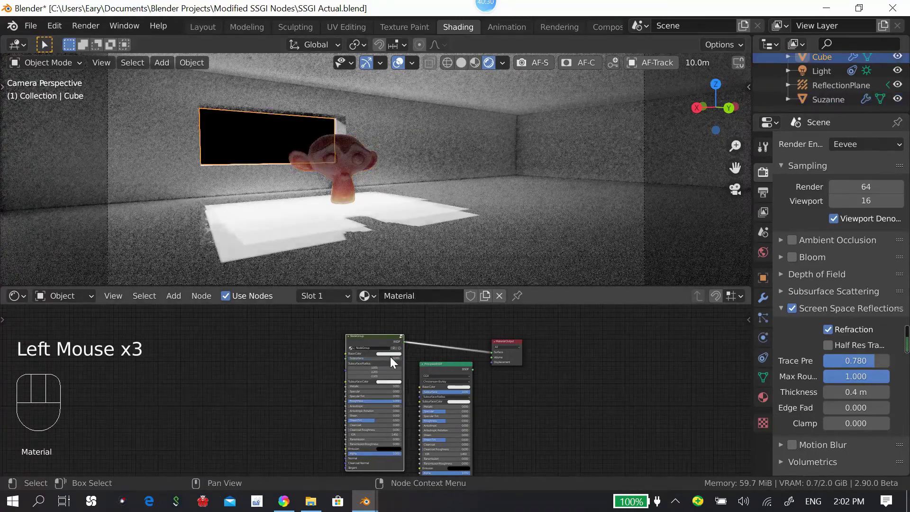
pyautogui.moveTo(397, 359); pyautogui.dragTo(411, 324)
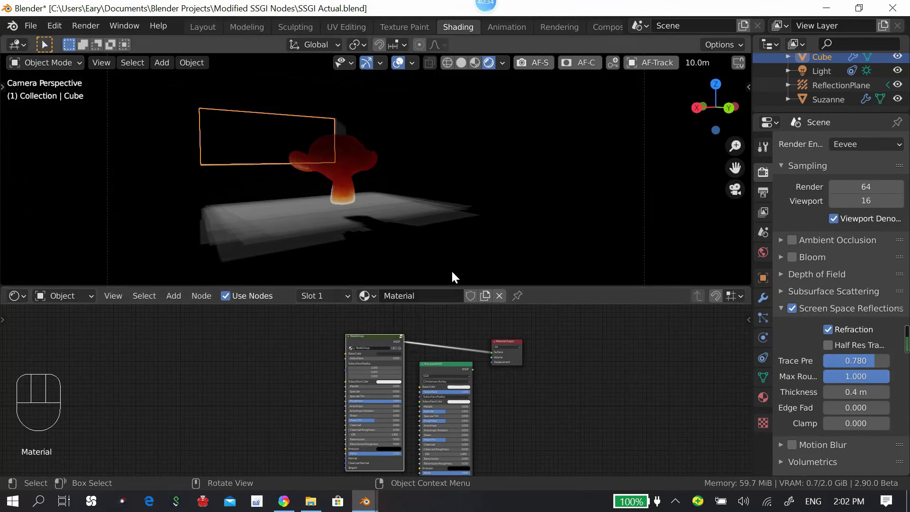
# Step: Frame the Cube material's node tree ready to enter its node group
pyautogui.click(360, 344)
pyautogui.moveTo(313, 382); pyautogui.dragTo(337, 396)
pyautogui.middleClick(331, 411)
pyautogui.moveTo(361, 319); pyautogui.dragTo(284, 370)
pyautogui.middleClick(310, 385)
pyautogui.scroll(3)
# Step: Open the node group inside the Cube material and set viewport shading to Solid
pyautogui.moveTo(314, 367); pyautogui.dragTo(338, 384)
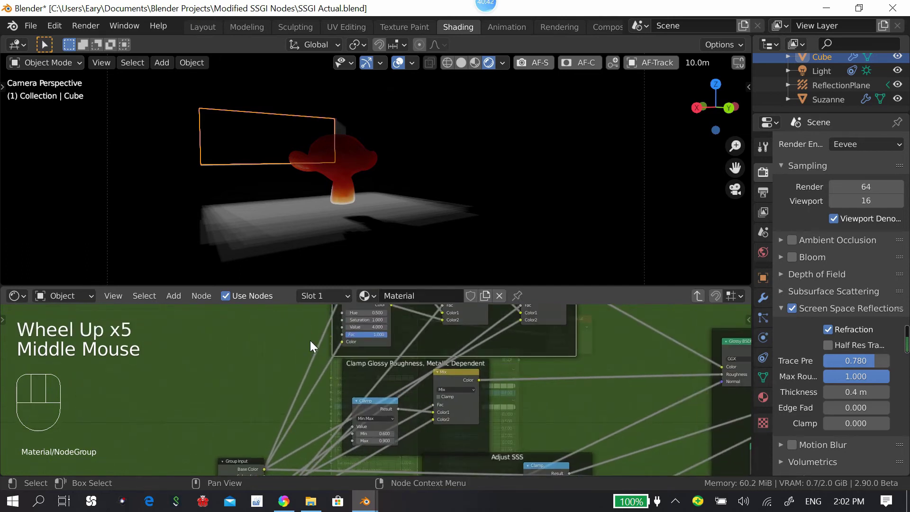
pyautogui.moveTo(309, 339); pyautogui.dragTo(338, 385)
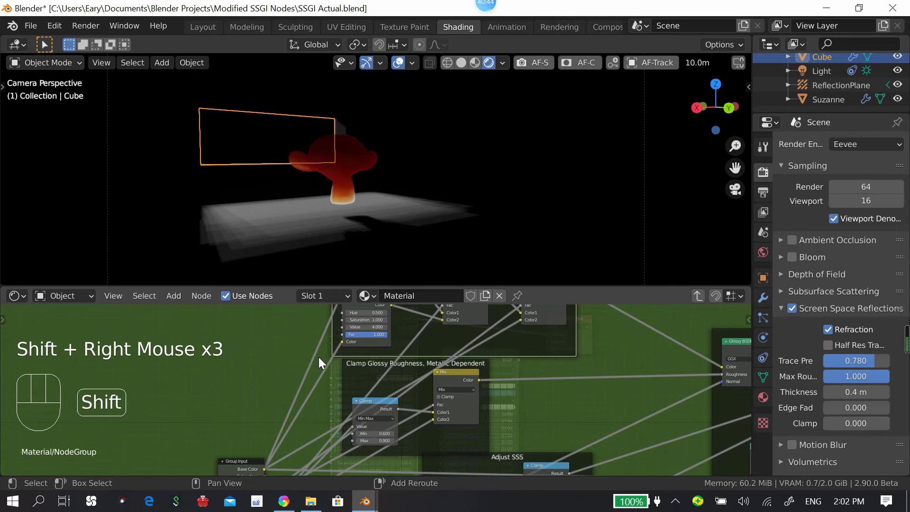
pyautogui.rightClick(311, 338)
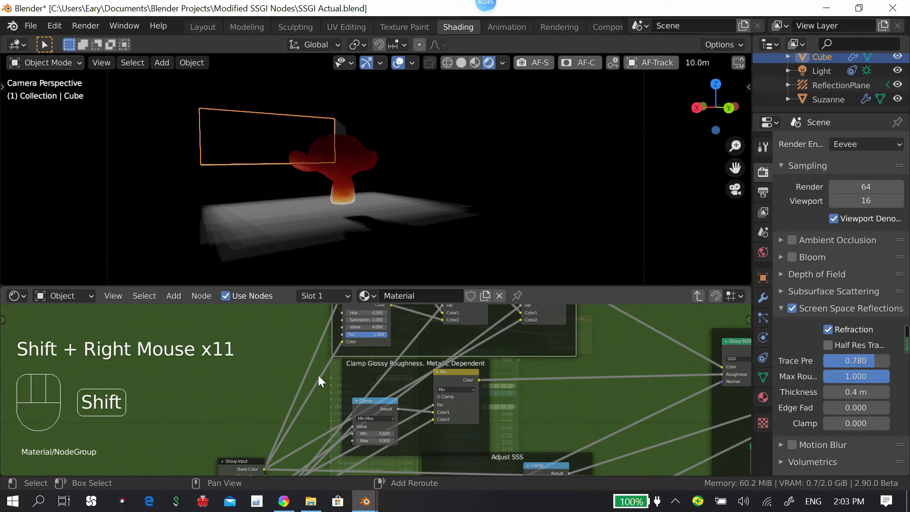
pyautogui.moveTo(304, 357); pyautogui.dragTo(322, 381)
pyautogui.moveTo(274, 319); pyautogui.dragTo(313, 358)
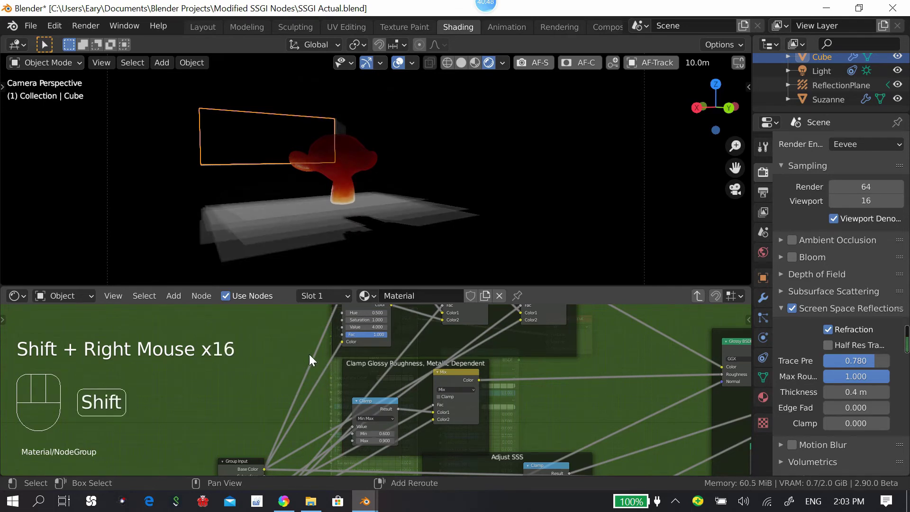
pyautogui.moveTo(312, 343); pyautogui.dragTo(341, 390)
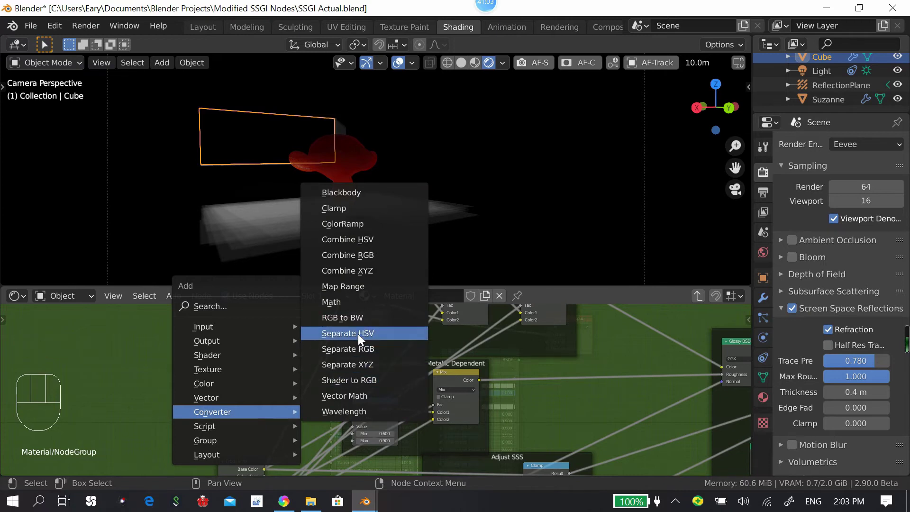
pyautogui.click(470, 69)
# Step: Add a Hue Saturation Value node and place it under the Adjust SSS frame
pyautogui.click(284, 405)
pyautogui.moveTo(292, 400); pyautogui.dragTo(352, 376)
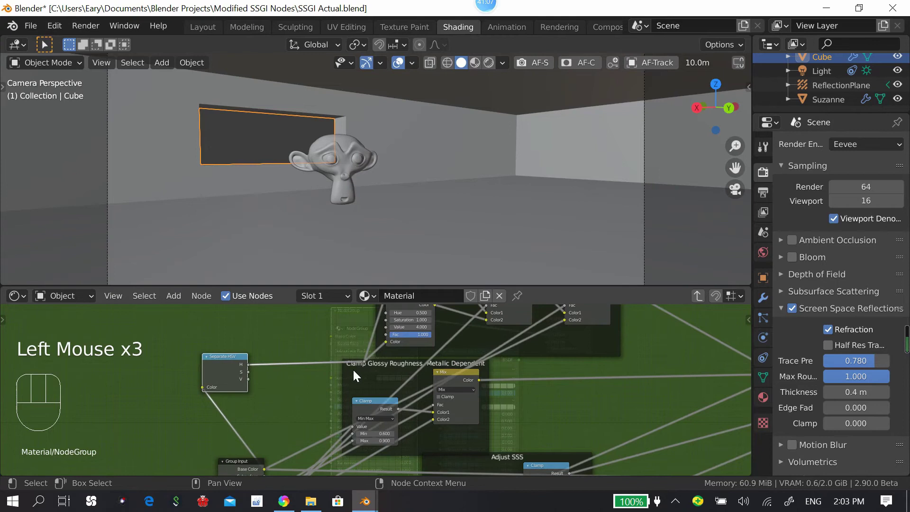
pyautogui.click(370, 363)
pyautogui.press('g')
pyautogui.press('shift+a')
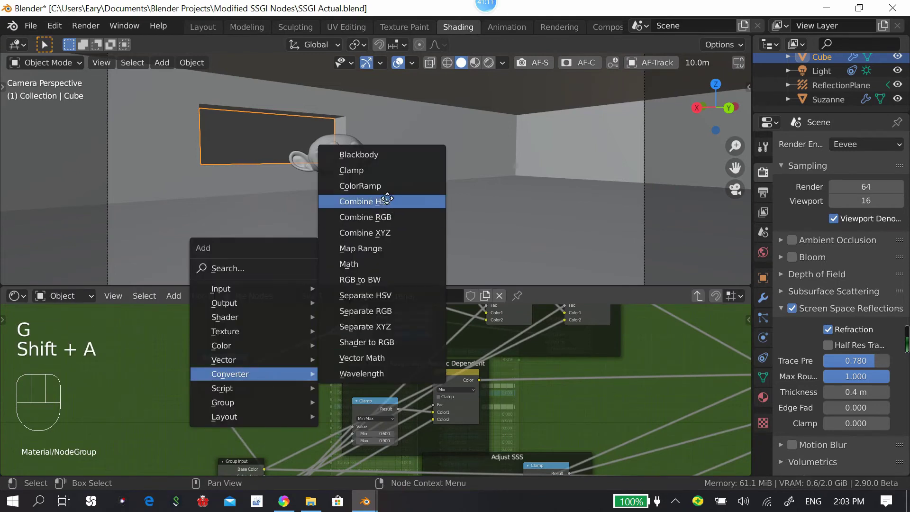
pyautogui.moveTo(219, 343); pyautogui.dragTo(228, 349)
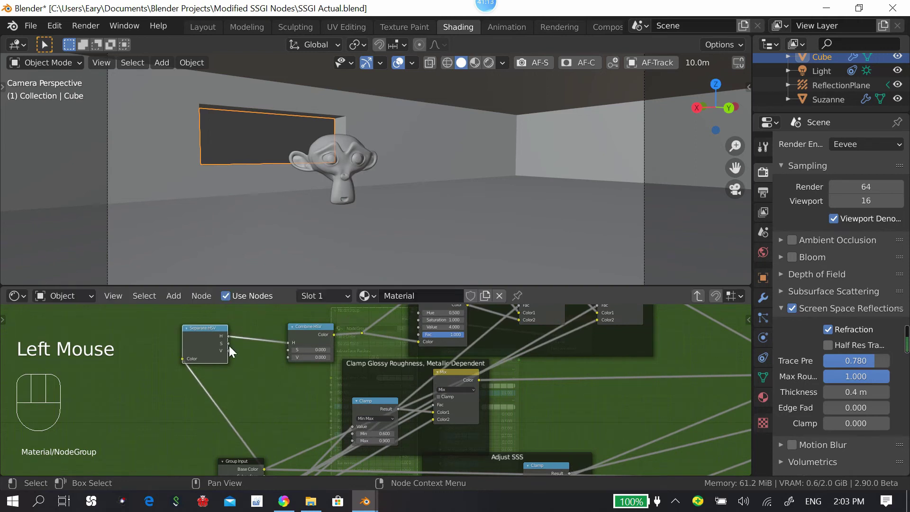
pyautogui.moveTo(232, 348); pyautogui.dragTo(264, 370)
pyautogui.middleClick(263, 349)
# Step: Set the Hue Saturation Value node's value to 4.0 and tidy its position
pyautogui.press('shift+a')
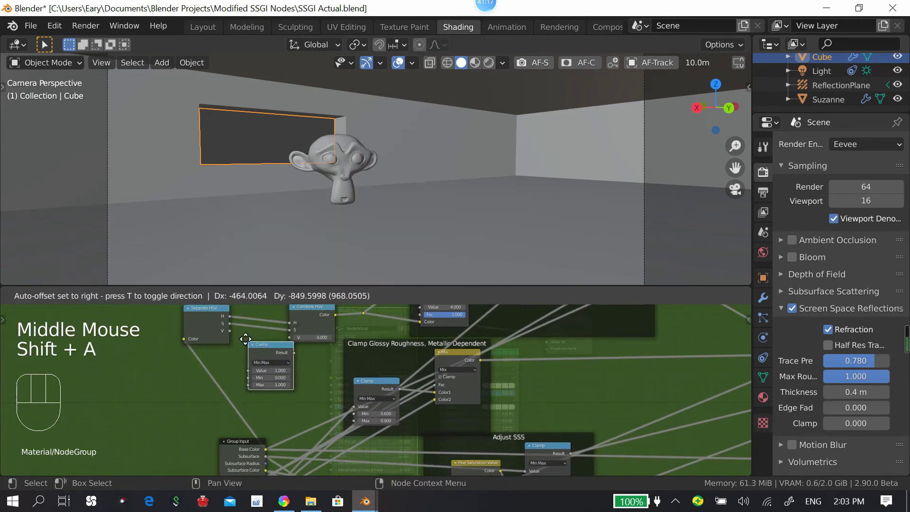
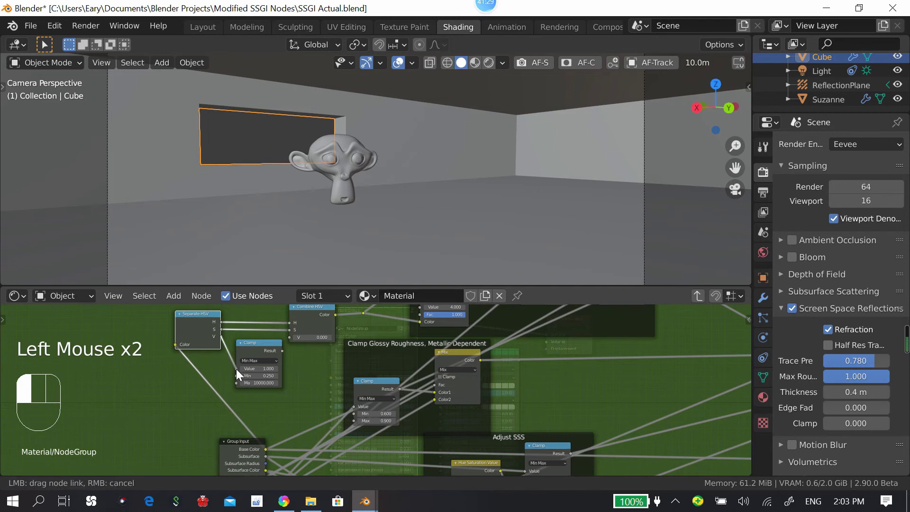
pyautogui.moveTo(288, 351); pyautogui.dragTo(231, 347)
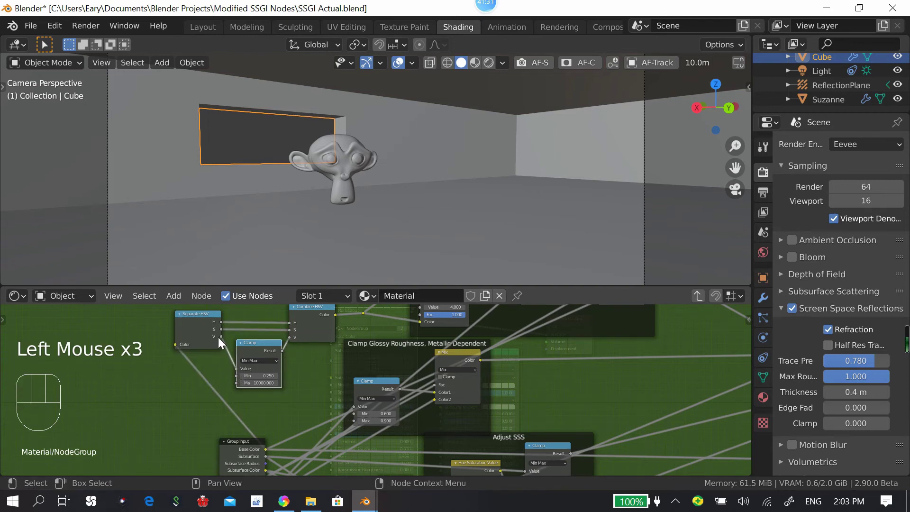
pyautogui.click(226, 341)
pyautogui.moveTo(239, 319); pyautogui.dragTo(227, 336)
pyautogui.moveTo(237, 333); pyautogui.dragTo(225, 341)
pyautogui.click(232, 342)
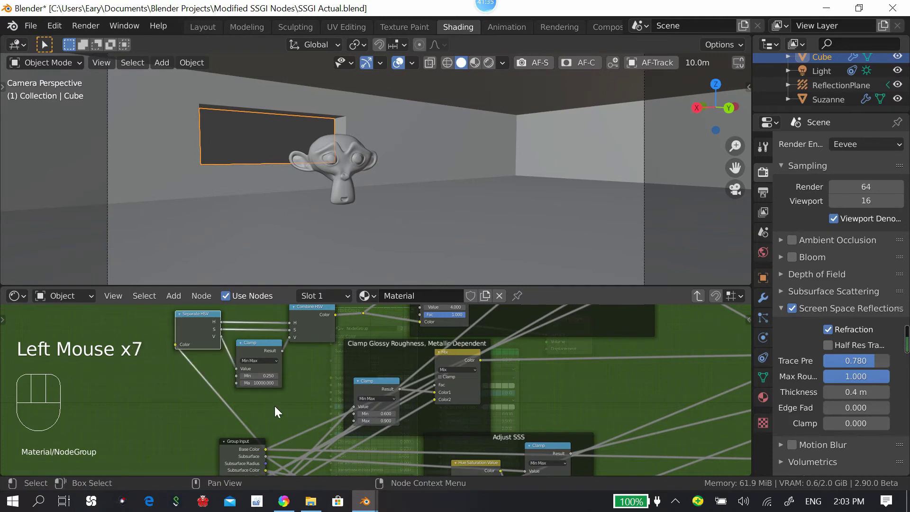
pyautogui.doubleClick(256, 355)
pyautogui.moveTo(258, 352); pyautogui.dragTo(299, 379)
pyautogui.click(281, 378)
pyautogui.moveTo(256, 343); pyautogui.dragTo(264, 368)
pyautogui.middleClick(319, 363)
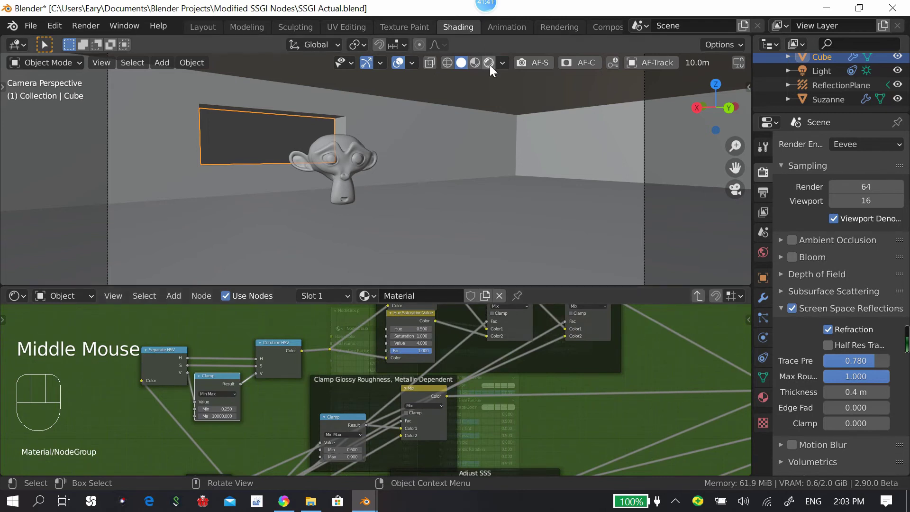
# Step: Check Suzanne's group colour picker under rendered and studio lighting, then return to solid shading
pyautogui.click(461, 196)
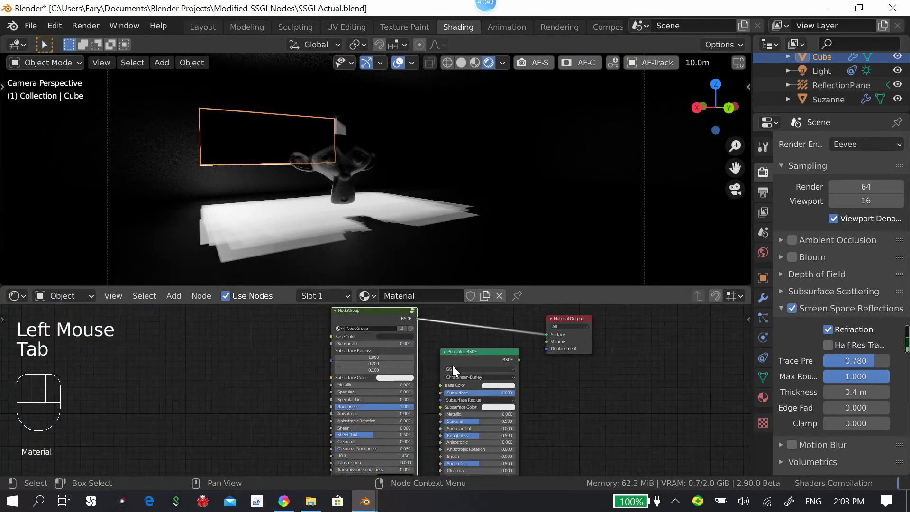
pyautogui.scroll(-3)
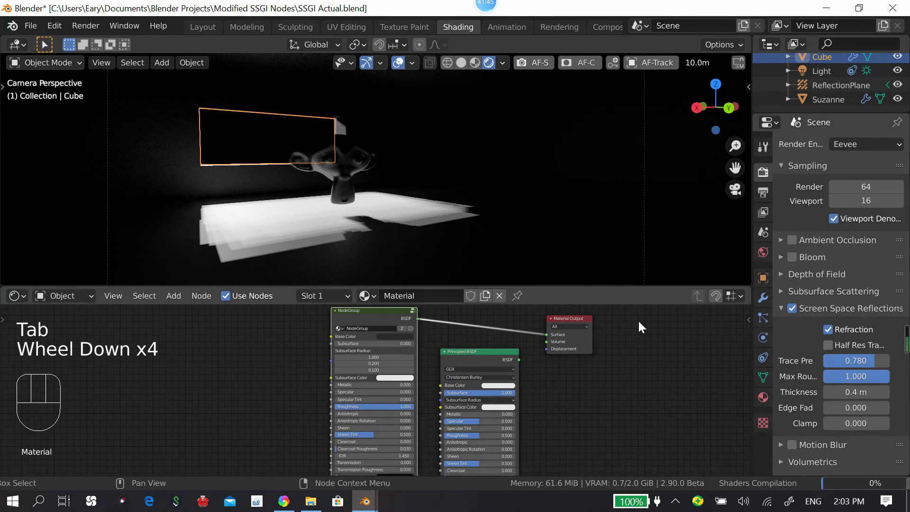
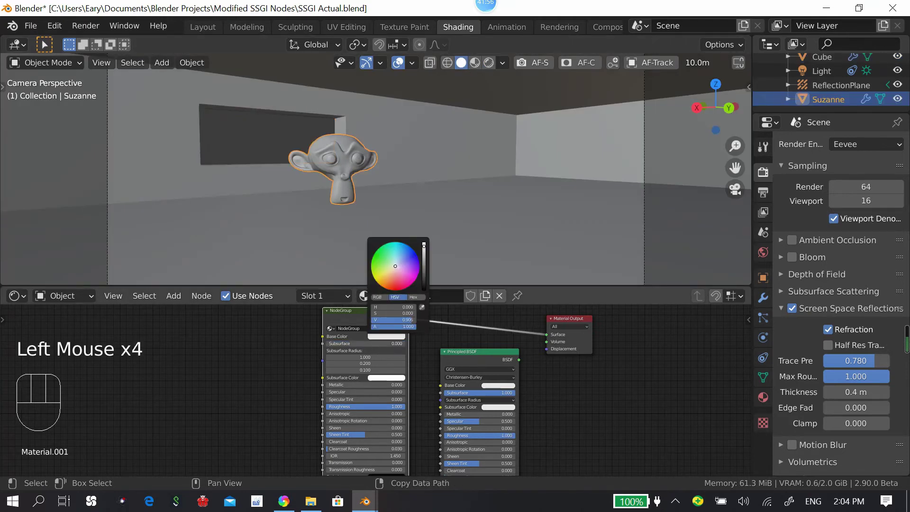
pyautogui.click(378, 154)
pyautogui.moveTo(406, 160); pyautogui.dragTo(394, 161)
pyautogui.press('KP_0')
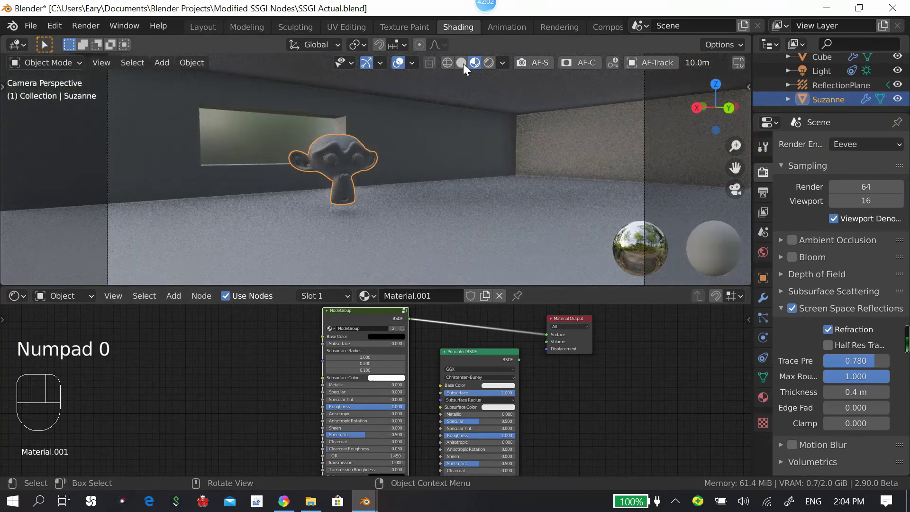
pyautogui.click(437, 150)
pyautogui.click(406, 343)
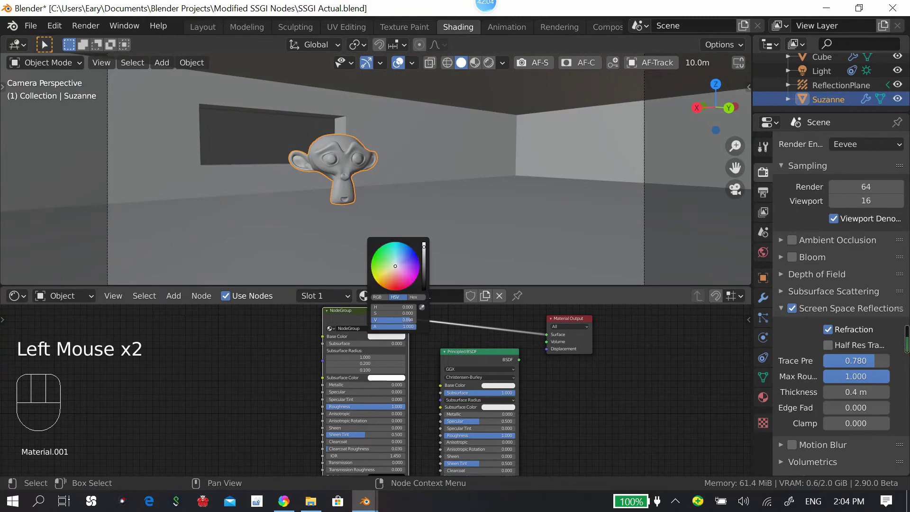
# Step: Check the Cube's group node colour, switch to rendered preview and save the blend file
pyautogui.click(382, 121)
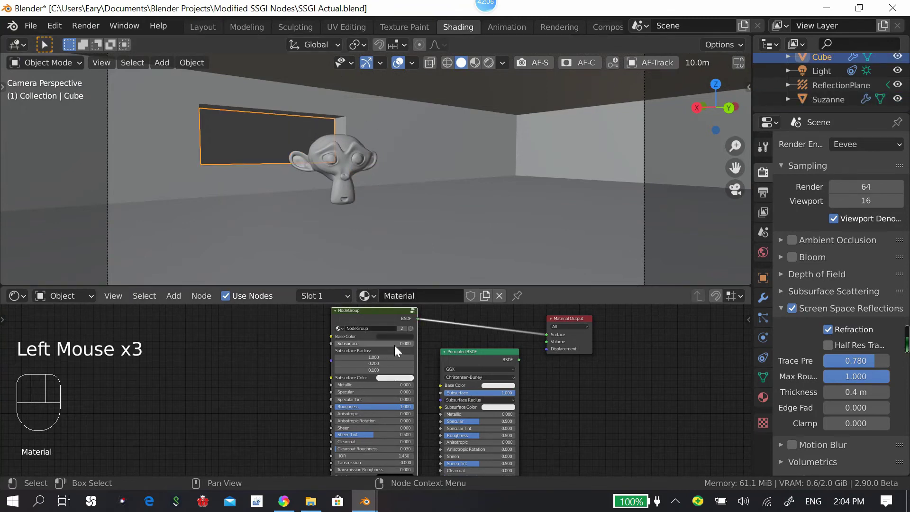
pyautogui.click(398, 342)
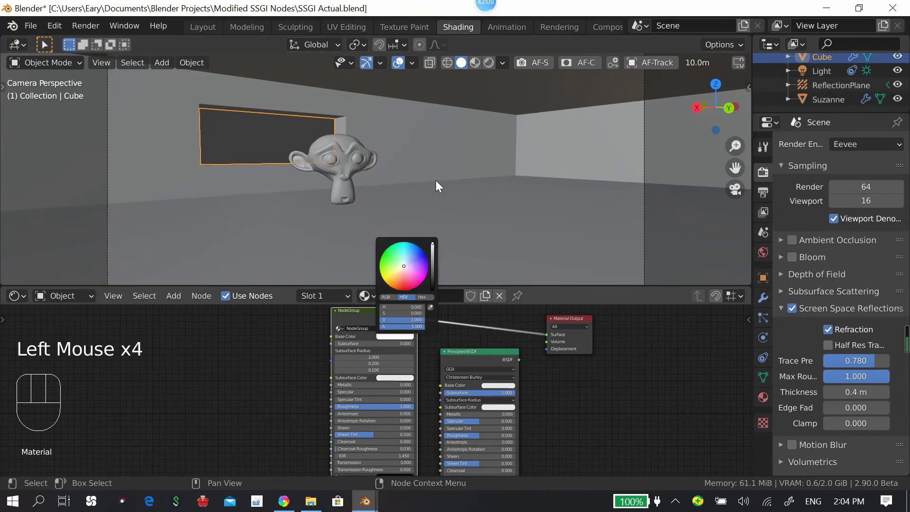
pyautogui.moveTo(499, 166); pyautogui.dragTo(499, 209)
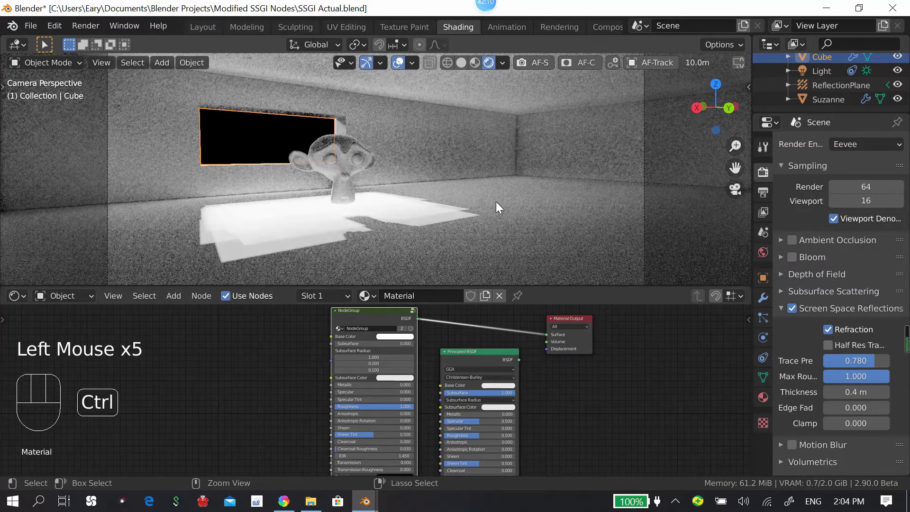
pyautogui.press('ctrl+s')
pyautogui.press('a')
pyautogui.press('a')
pyautogui.middleClick(391, 364)
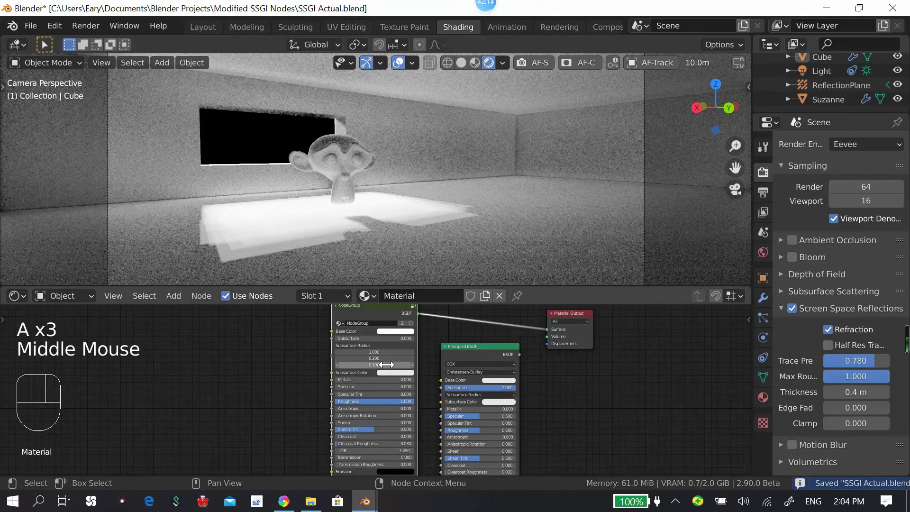
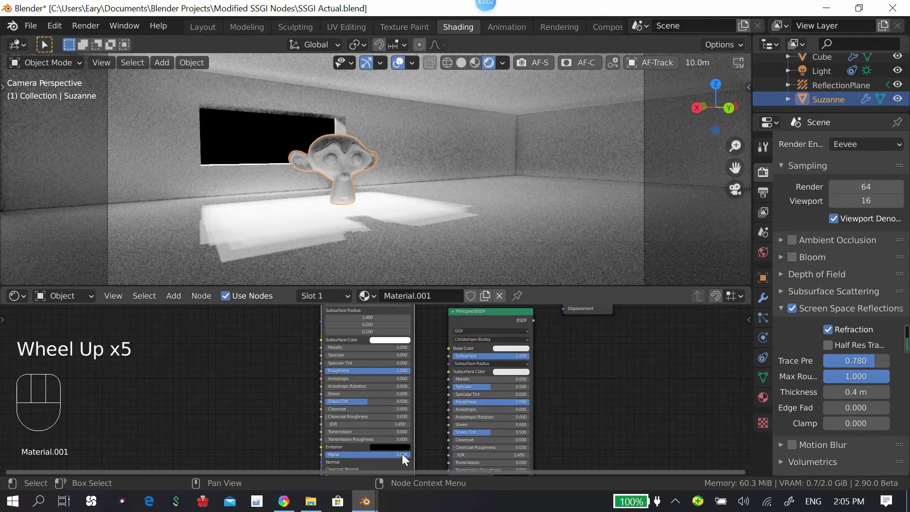
# Step: Set Suzanne's material Blend Mode to Alpha Hashed in the node editor sidebar
pyautogui.moveTo(409, 458); pyautogui.dragTo(562, 383)
pyautogui.press('n')
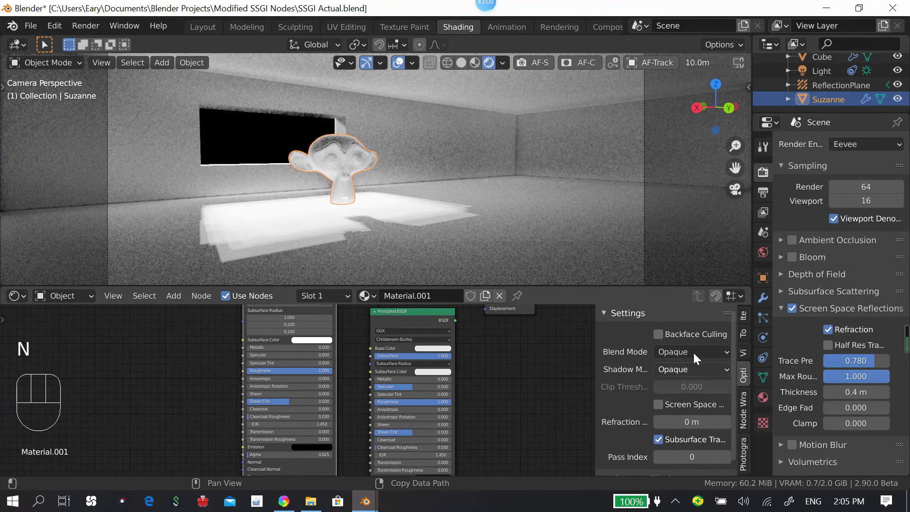
pyautogui.moveTo(699, 356); pyautogui.dragTo(650, 378)
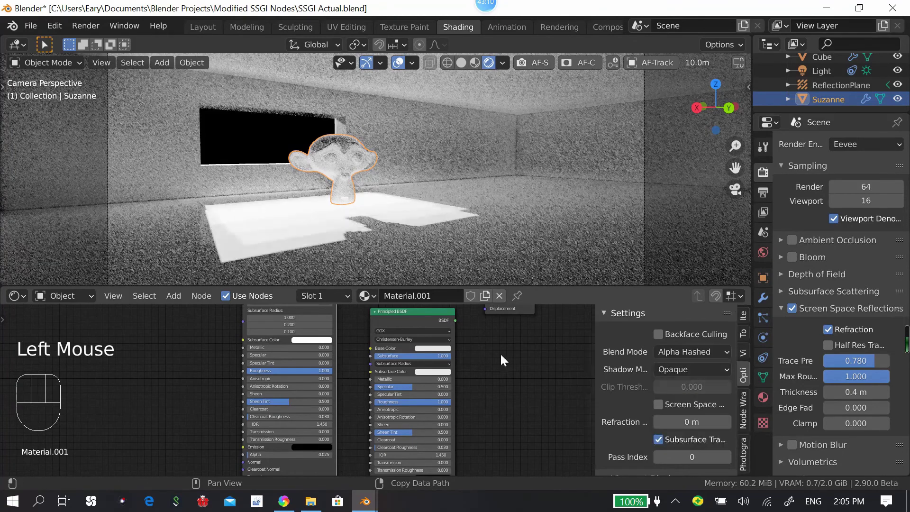
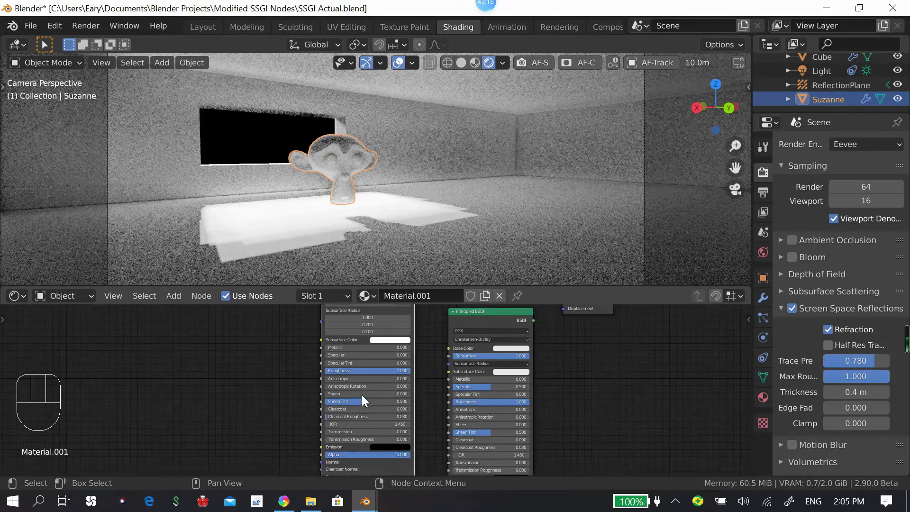
# Step: Enter the node group inside Suzanne's material and locate the Mix Shader feeding the output
pyautogui.scroll(-3)
pyautogui.moveTo(510, 379); pyautogui.dragTo(560, 390)
pyautogui.moveTo(426, 379); pyautogui.dragTo(496, 387)
pyautogui.scroll(3)
pyautogui.moveTo(426, 388); pyautogui.dragTo(380, 396)
pyautogui.moveTo(367, 363); pyautogui.dragTo(485, 388)
pyautogui.middleClick(425, 370)
pyautogui.press('shift+a')
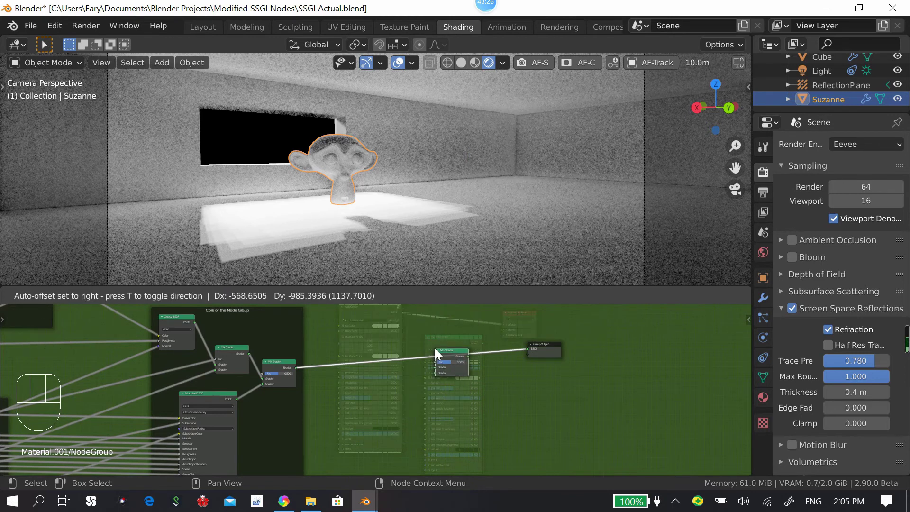
pyautogui.moveTo(464, 339); pyautogui.dragTo(458, 368)
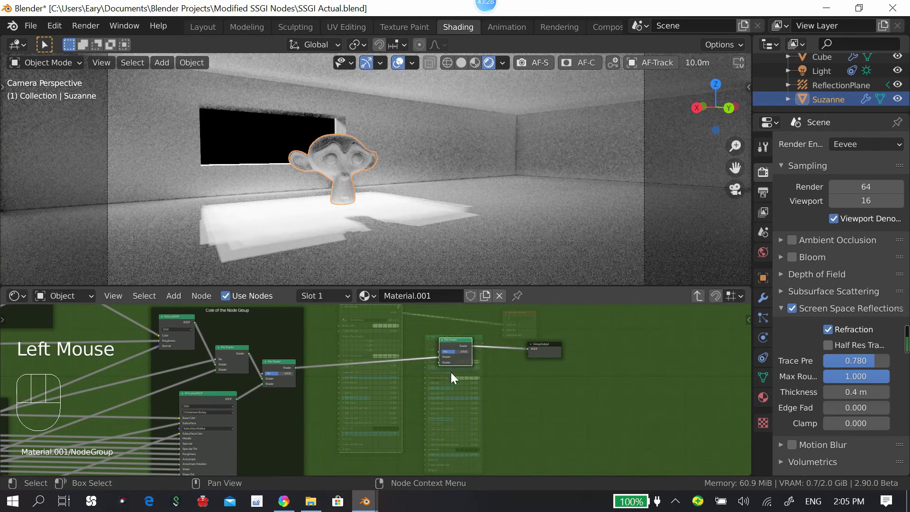
# Step: Rearrange the group's nodes and links to make room beside the Mix Shader
pyautogui.scroll(3)
pyautogui.middleClick(481, 384)
pyautogui.scroll(-3)
pyautogui.moveTo(273, 381); pyautogui.dragTo(210, 400)
pyautogui.moveTo(136, 429); pyautogui.dragTo(128, 445)
pyautogui.moveTo(112, 445); pyautogui.dragTo(533, 376)
pyautogui.moveTo(374, 395); pyautogui.dragTo(386, 393)
pyautogui.scroll(3)
pyautogui.moveTo(446, 367); pyautogui.dragTo(451, 385)
pyautogui.moveTo(465, 398); pyautogui.dragTo(271, 474)
pyautogui.middleClick(272, 474)
pyautogui.moveTo(420, 403); pyautogui.dragTo(216, 405)
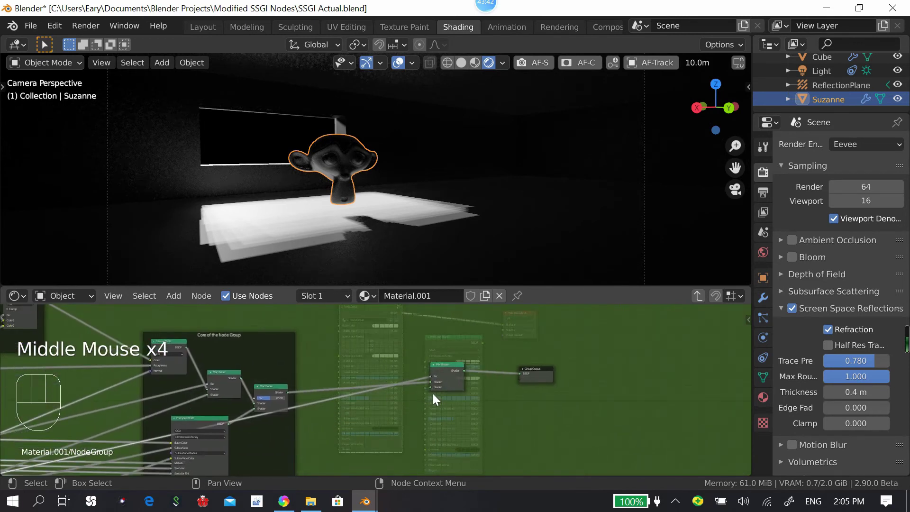
pyautogui.scroll(3)
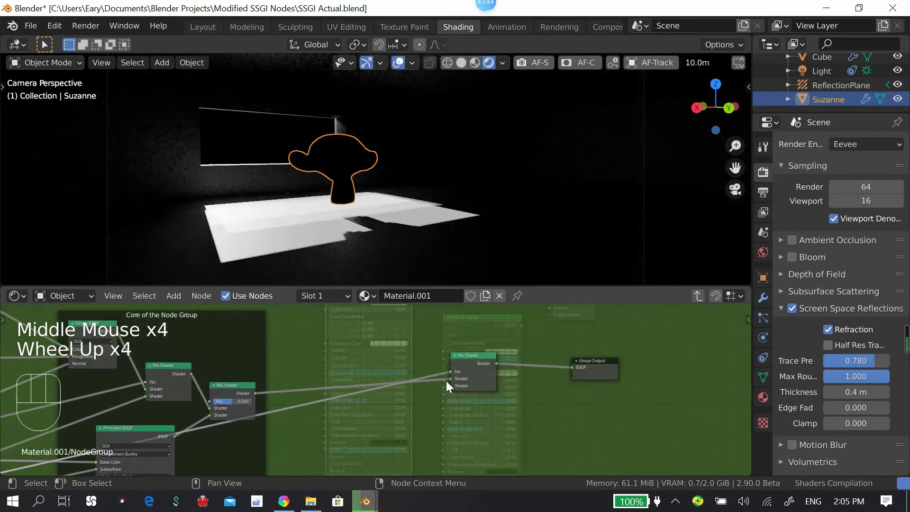
pyautogui.click(454, 392)
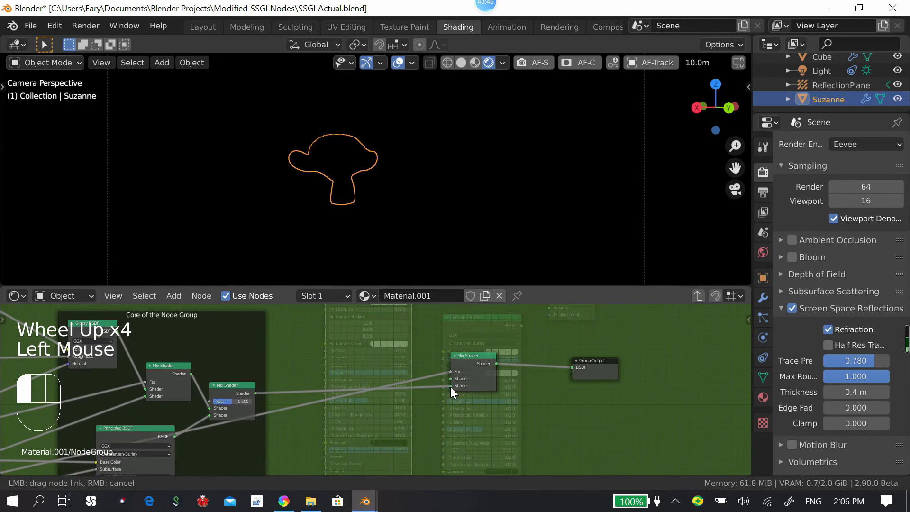
pyautogui.middleClick(440, 411)
# Step: Add a Transparent BSDF and wire its output into the Mix Shader's Shader socket
pyautogui.press('shift+a')
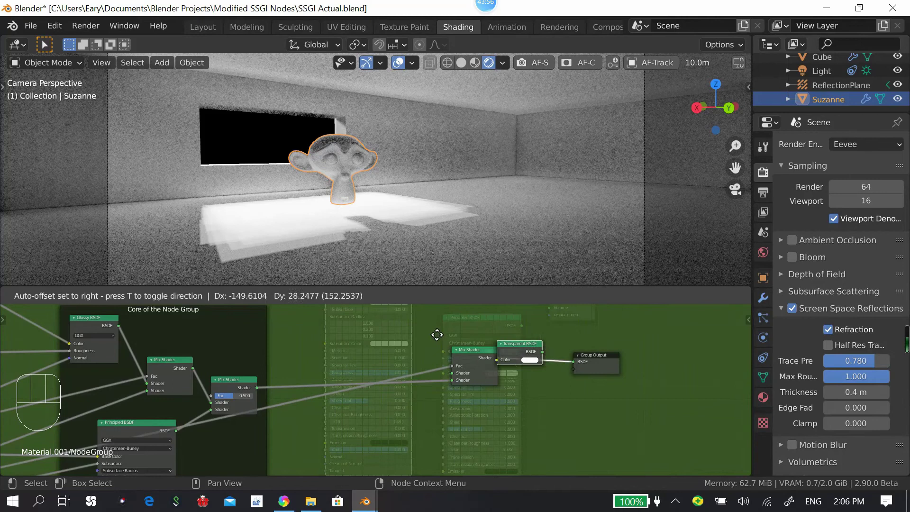
pyautogui.moveTo(417, 342); pyautogui.dragTo(449, 368)
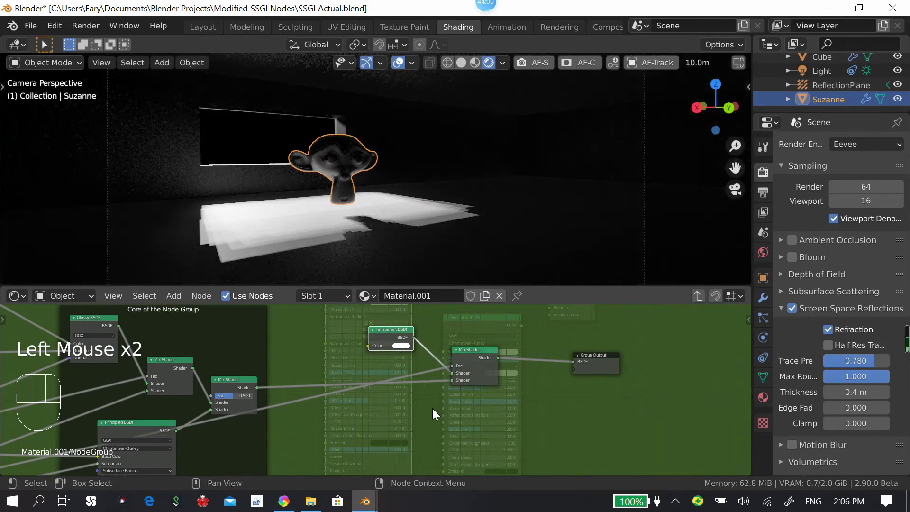
pyautogui.moveTo(390, 339); pyautogui.dragTo(411, 355)
pyautogui.click(399, 342)
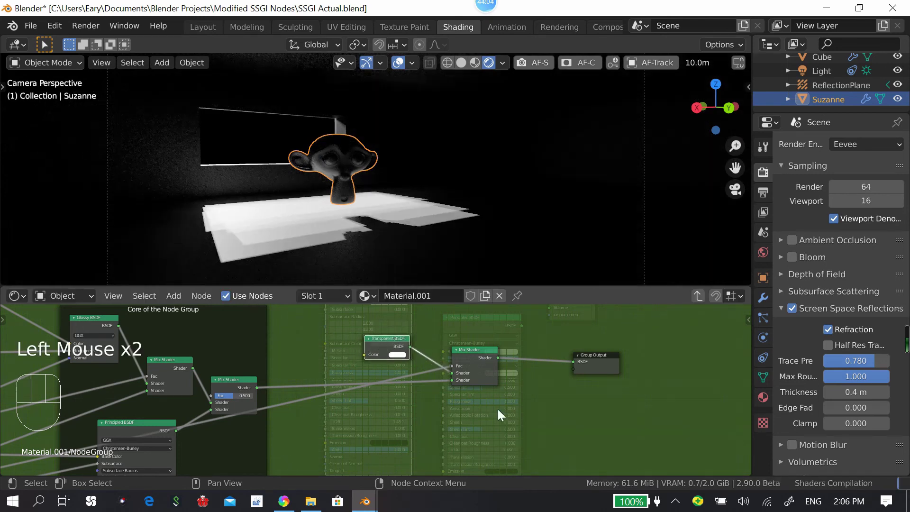
pyautogui.moveTo(390, 344); pyautogui.dragTo(463, 382)
pyautogui.moveTo(354, 325); pyautogui.dragTo(439, 379)
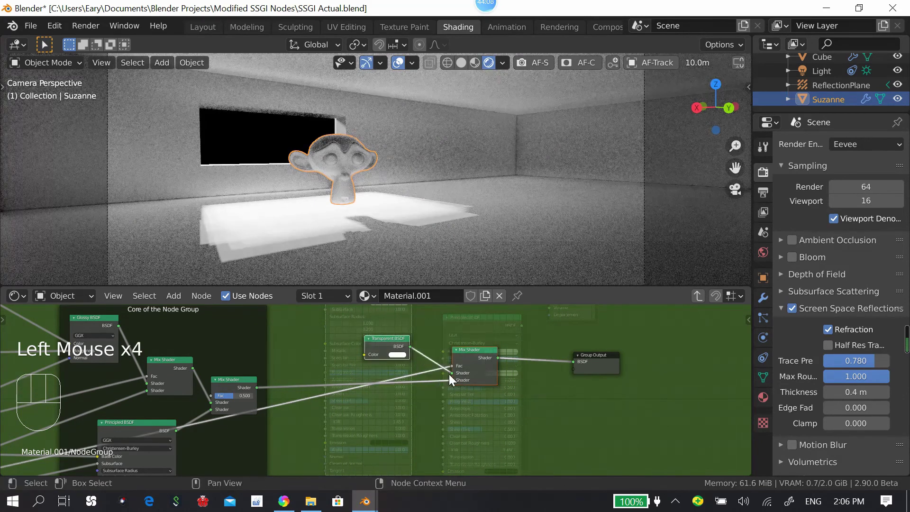
# Step: Enclose the Transparent BSDF and Mix Shader in a frame labelled 'Alpha' and exit the group
pyautogui.press('ctrl+i')
pyautogui.moveTo(444, 347); pyautogui.dragTo(527, 346)
pyautogui.click(511, 342)
pyautogui.click(556, 430)
pyautogui.click(516, 367)
pyautogui.moveTo(617, 340); pyautogui.dragTo(471, 462)
pyautogui.click(455, 430)
pyautogui.moveTo(550, 368); pyautogui.dragTo(523, 384)
pyautogui.scroll(-3)
pyautogui.press('Tab')
pyautogui.scroll(3)
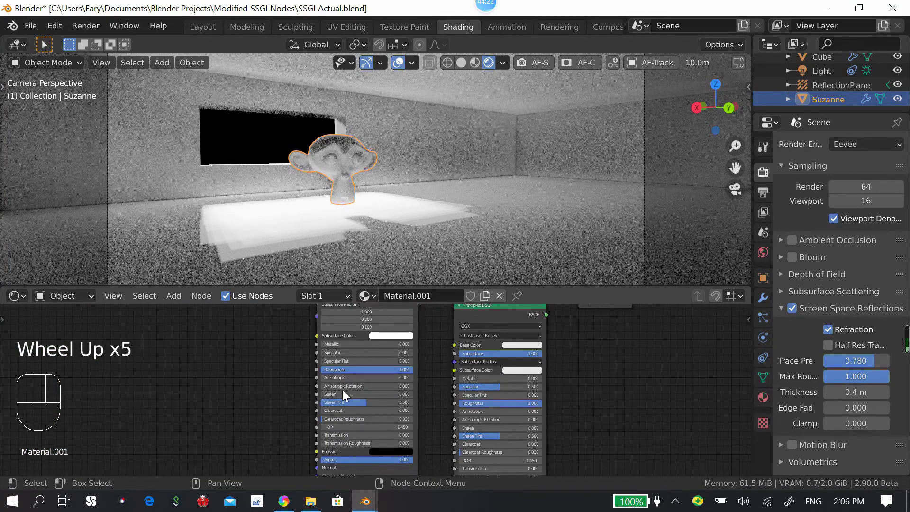
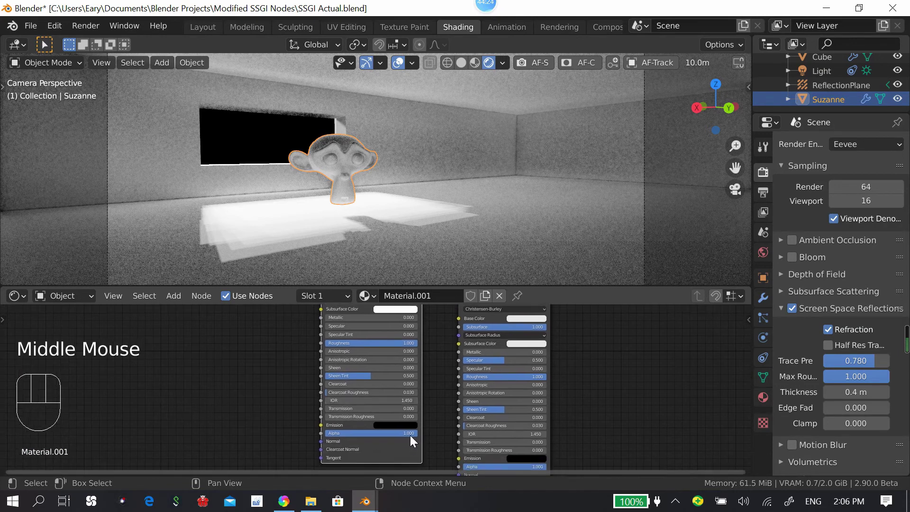
# Step: Inside the node group, position the Mix Shader and start its link toward the Alpha frame
pyautogui.moveTo(413, 438); pyautogui.dragTo(389, 394)
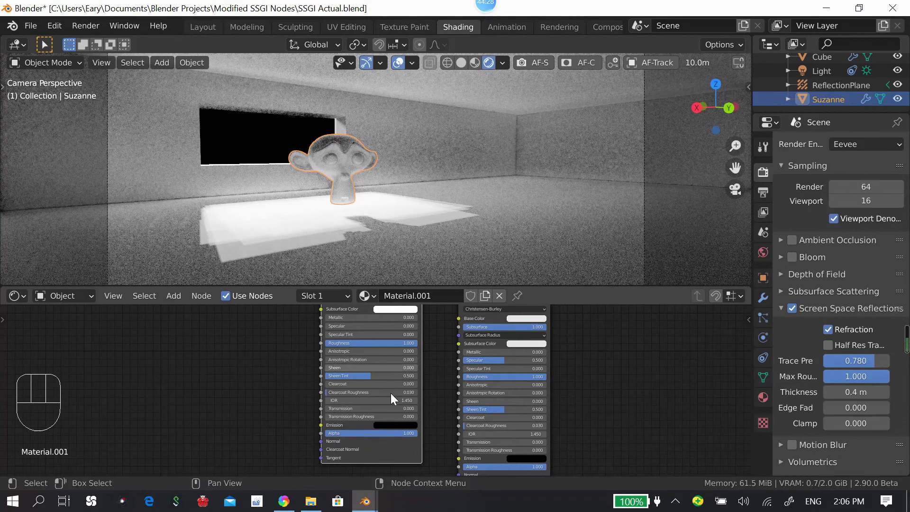
pyautogui.scroll(-3)
pyautogui.middleClick(493, 401)
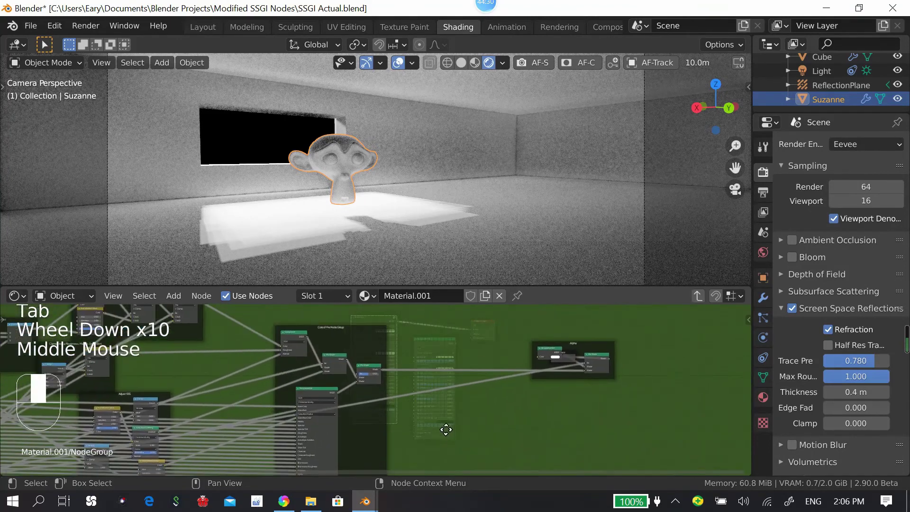
pyautogui.scroll(3)
pyautogui.press('shift+a')
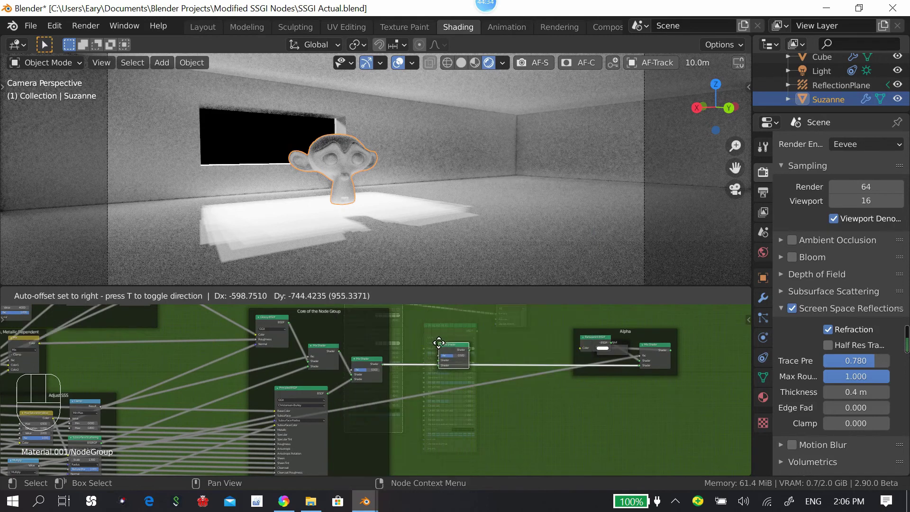
pyautogui.moveTo(470, 336); pyautogui.dragTo(467, 358)
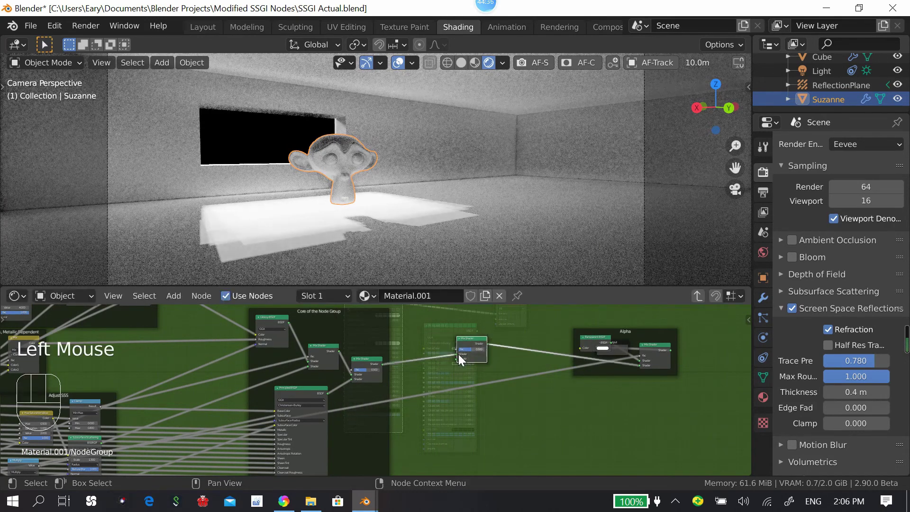
pyautogui.moveTo(443, 372); pyautogui.dragTo(288, 399)
pyautogui.moveTo(337, 370); pyautogui.dragTo(349, 369)
# Step: Reroute the Mix Shader's shader links so they run cleanly around the Alpha frame
pyautogui.scroll(-3)
pyautogui.middleClick(167, 396)
pyautogui.scroll(3)
pyautogui.middleClick(184, 403)
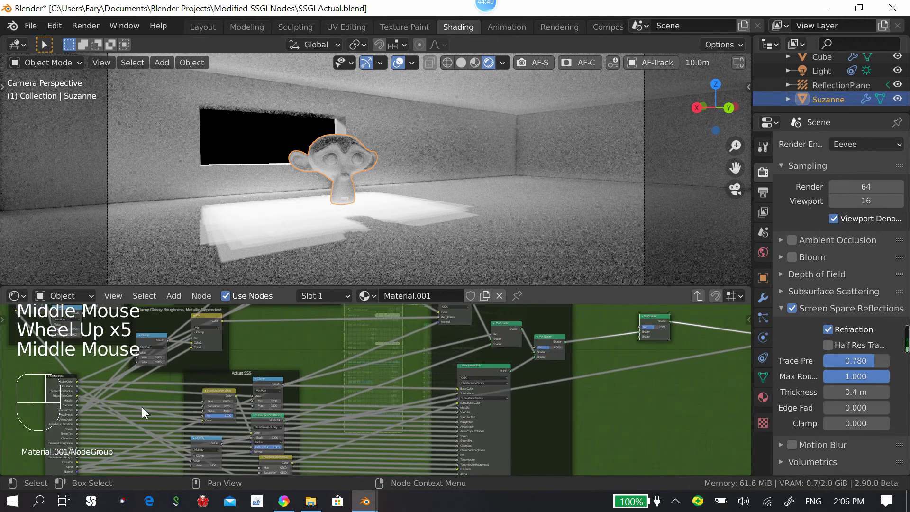
pyautogui.moveTo(134, 407); pyautogui.dragTo(111, 441)
pyautogui.middleClick(101, 443)
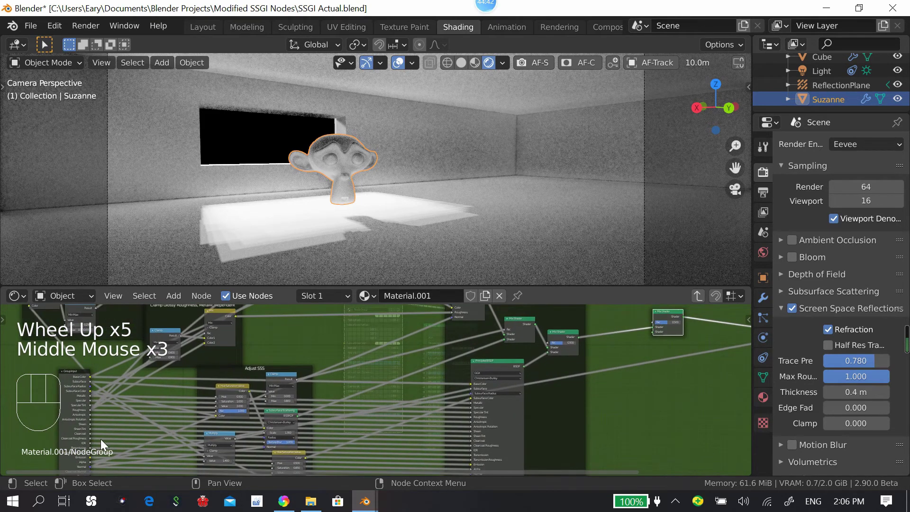
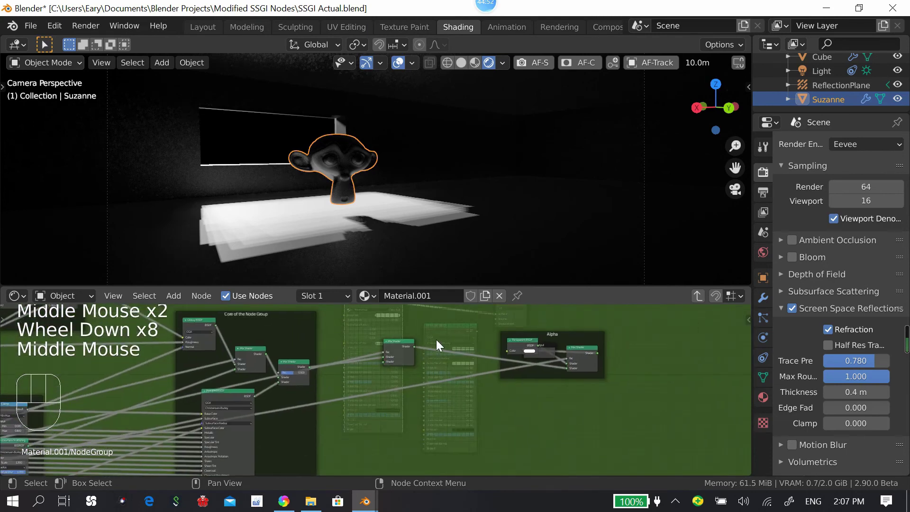
pyautogui.moveTo(503, 389); pyautogui.dragTo(387, 393)
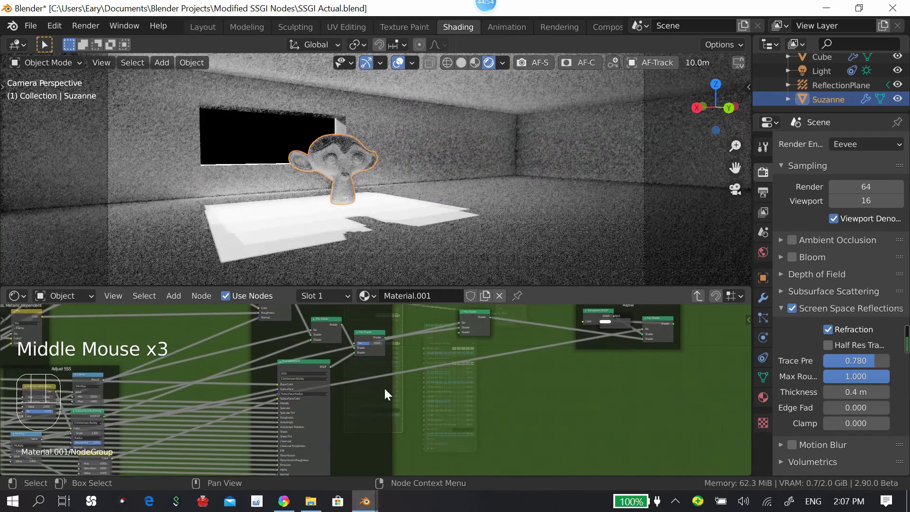
pyautogui.moveTo(410, 363); pyautogui.dragTo(483, 351)
pyautogui.moveTo(463, 363); pyautogui.dragTo(468, 378)
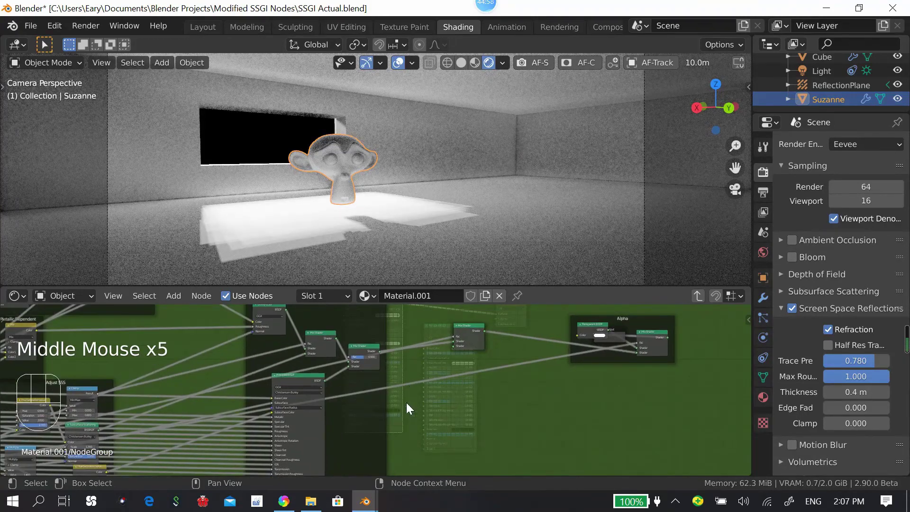
pyautogui.middleClick(407, 389)
# Step: Run the transparency link out to the group boundary and step into the nested node group
pyautogui.click(284, 368)
pyautogui.moveTo(297, 379); pyautogui.dragTo(592, 387)
pyautogui.moveTo(587, 366); pyautogui.dragTo(544, 367)
pyautogui.scroll(-3)
pyautogui.middleClick(499, 363)
pyautogui.press('shift+d')
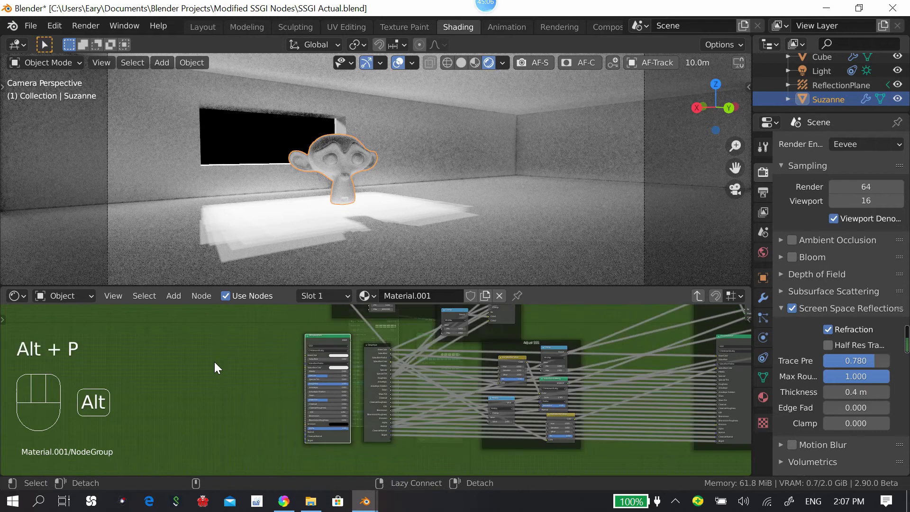
pyautogui.scroll(3)
pyautogui.middleClick(395, 350)
# Step: Wire the Group Input Alpha socket through to the Alpha frame's Mix Shader Fac
pyautogui.moveTo(339, 331); pyautogui.dragTo(395, 371)
pyautogui.moveTo(406, 345); pyautogui.dragTo(415, 358)
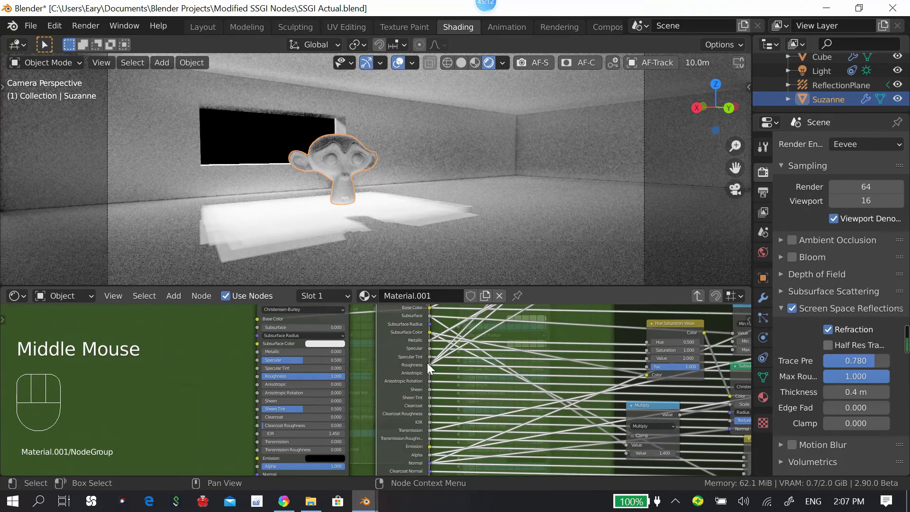
pyautogui.moveTo(413, 354); pyautogui.dragTo(429, 383)
pyautogui.click(266, 376)
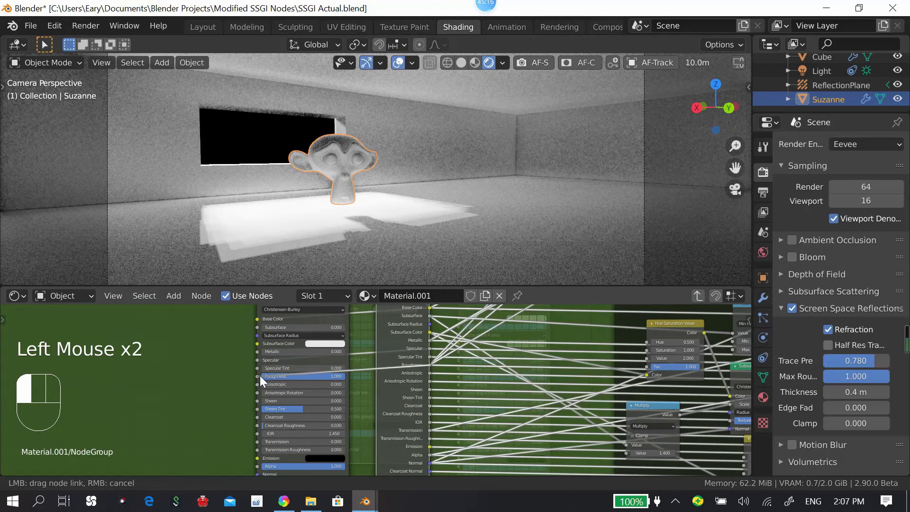
pyautogui.moveTo(271, 377); pyautogui.dragTo(322, 378)
pyautogui.moveTo(322, 364); pyautogui.dragTo(448, 395)
pyautogui.moveTo(432, 365); pyautogui.dragTo(433, 375)
# Step: Link the remaining lower sockets — Normal, Clearcoat Normal, Tangent — across to the next node
pyautogui.moveTo(284, 386); pyautogui.dragTo(417, 393)
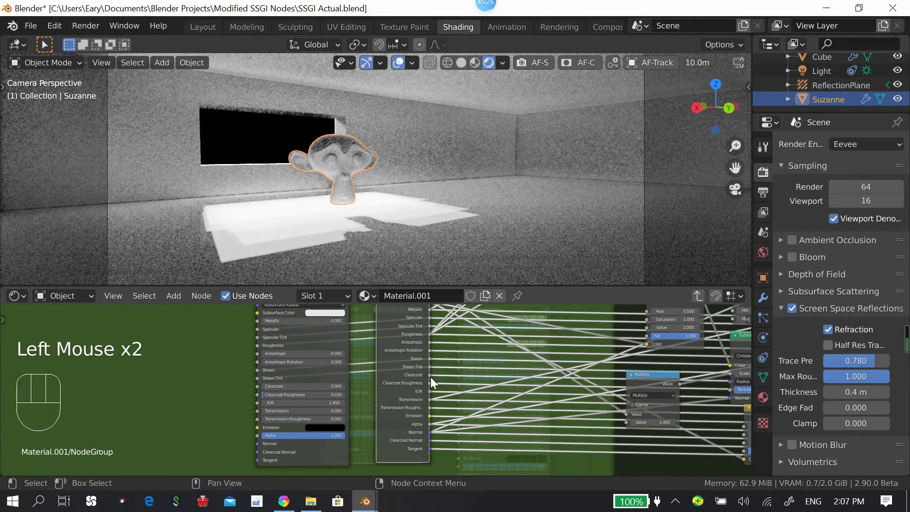
pyautogui.moveTo(292, 392); pyautogui.dragTo(430, 388)
pyautogui.moveTo(295, 404); pyautogui.dragTo(432, 399)
pyautogui.moveTo(277, 414); pyautogui.dragTo(270, 407)
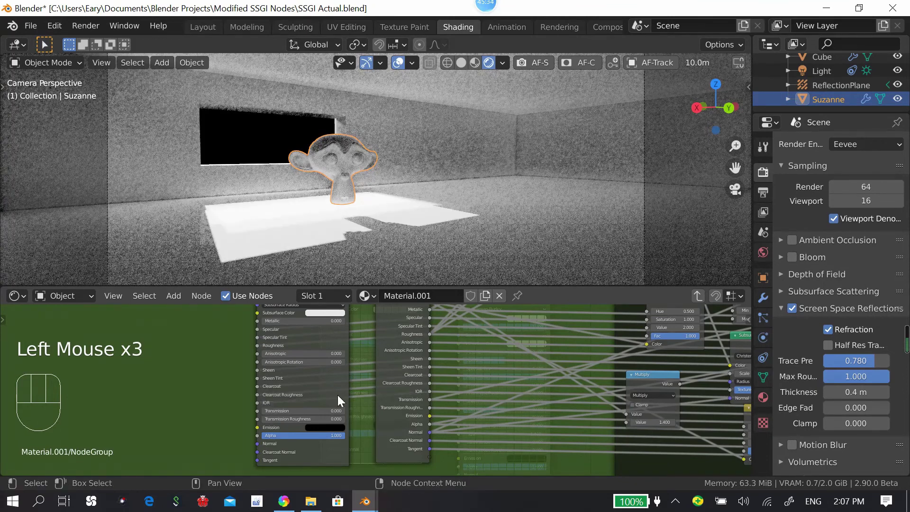
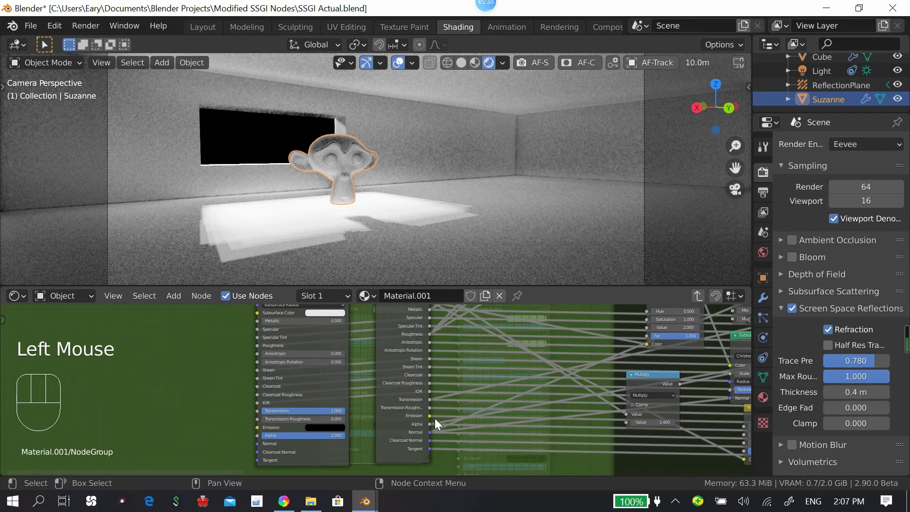
pyautogui.moveTo(434, 412); pyautogui.dragTo(351, 424)
pyautogui.moveTo(351, 424); pyautogui.dragTo(425, 436)
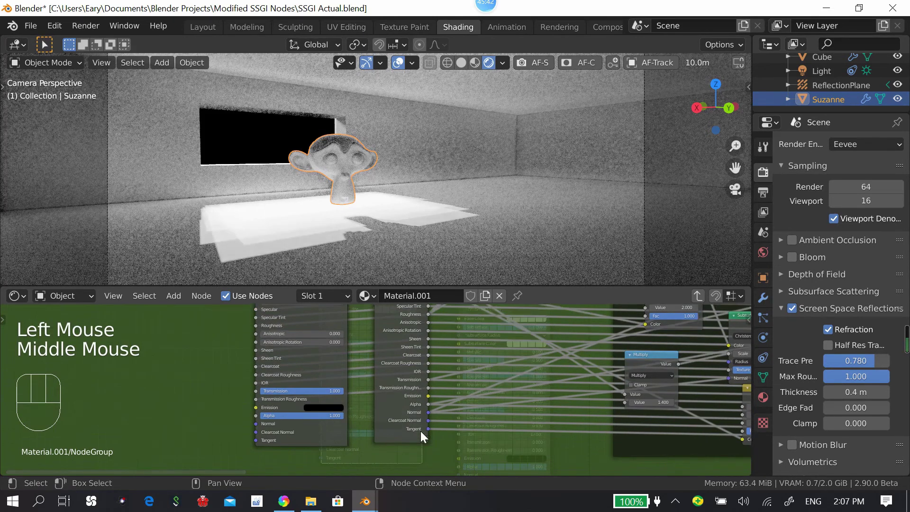
pyautogui.moveTo(327, 424); pyautogui.dragTo(387, 446)
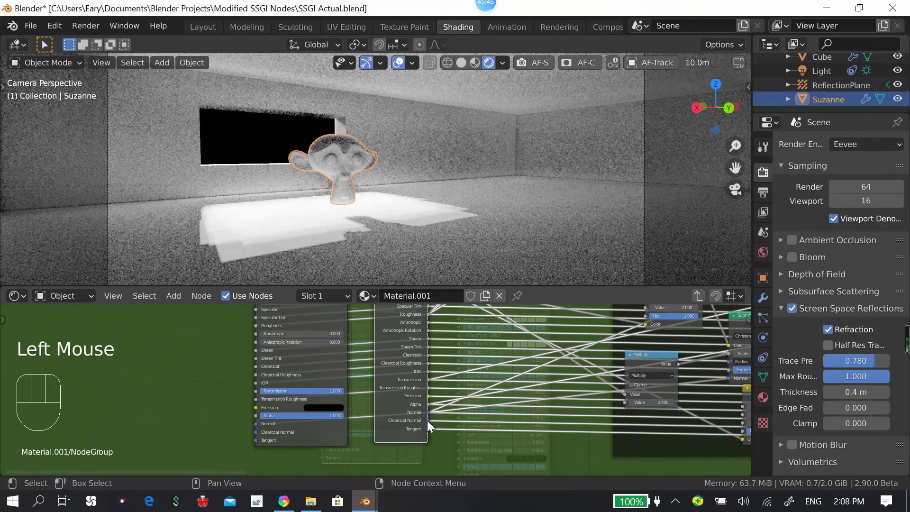
pyautogui.moveTo(253, 428); pyautogui.dragTo(436, 429)
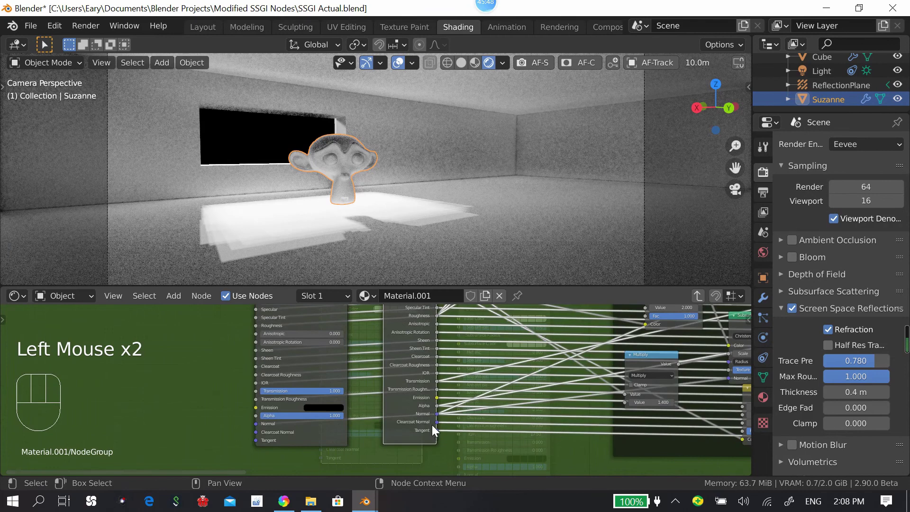
pyautogui.moveTo(440, 426); pyautogui.dragTo(429, 431)
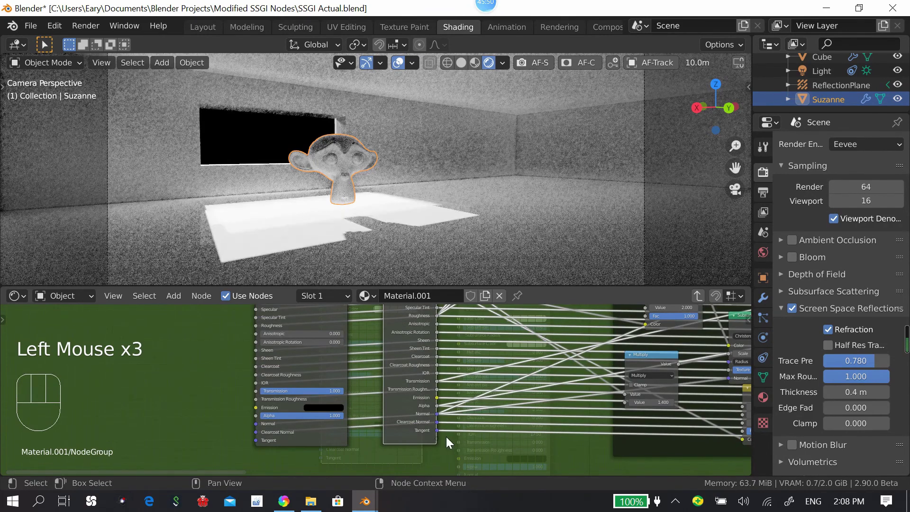
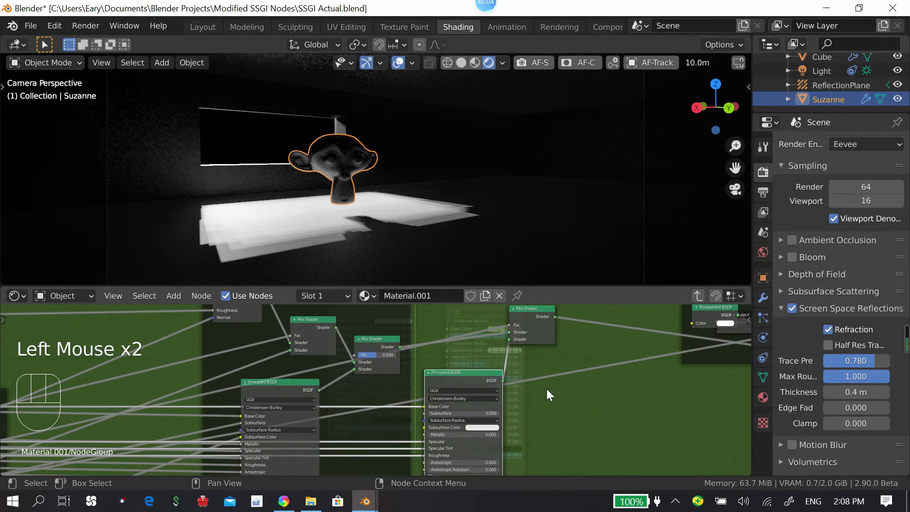
# Step: Switch Screen Space Refraction off for Material.001 in the sidebar Settings, then hide the sidebar
pyautogui.press('Tab')
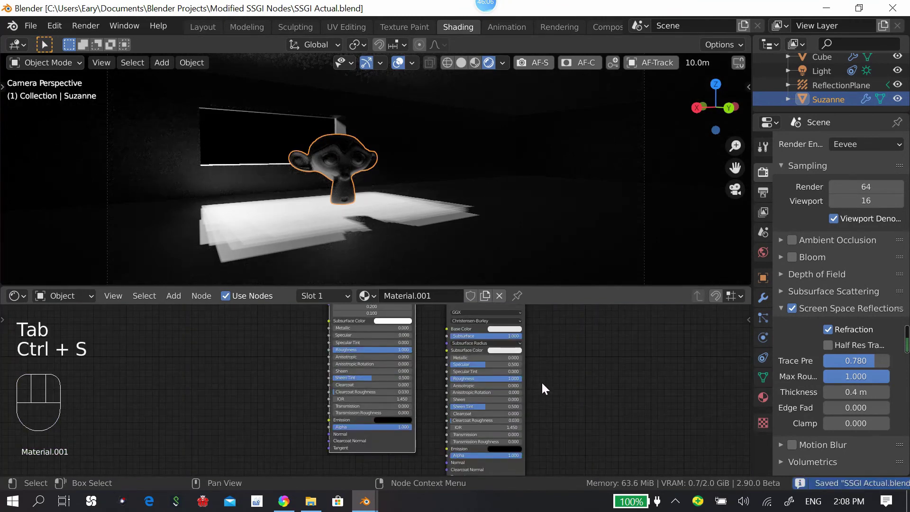
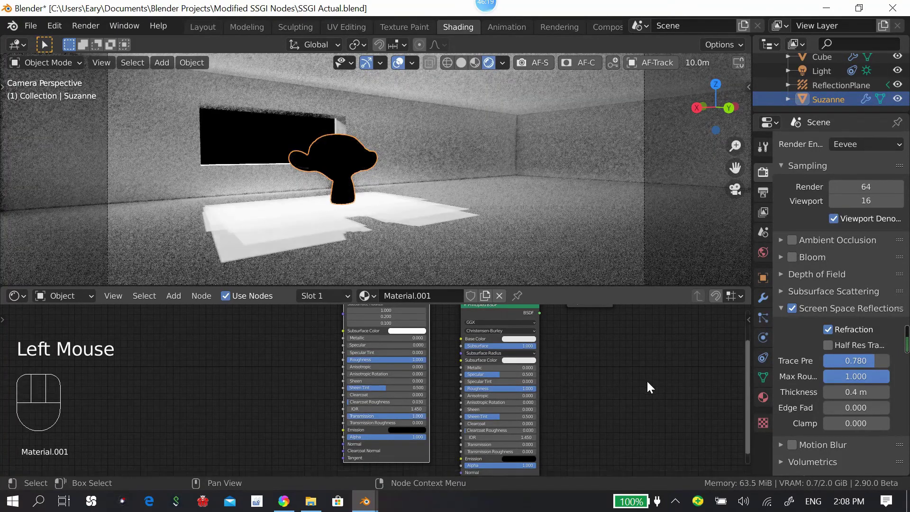
pyautogui.press('n')
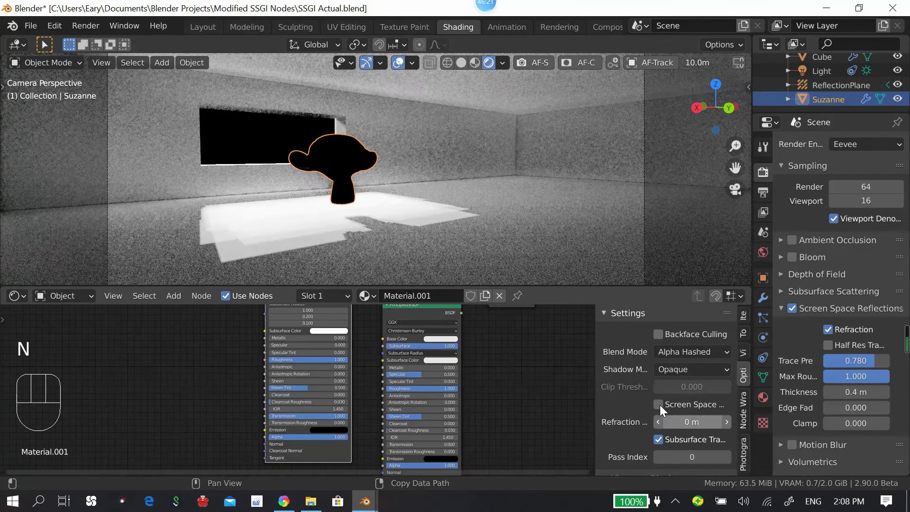
pyautogui.click(661, 441)
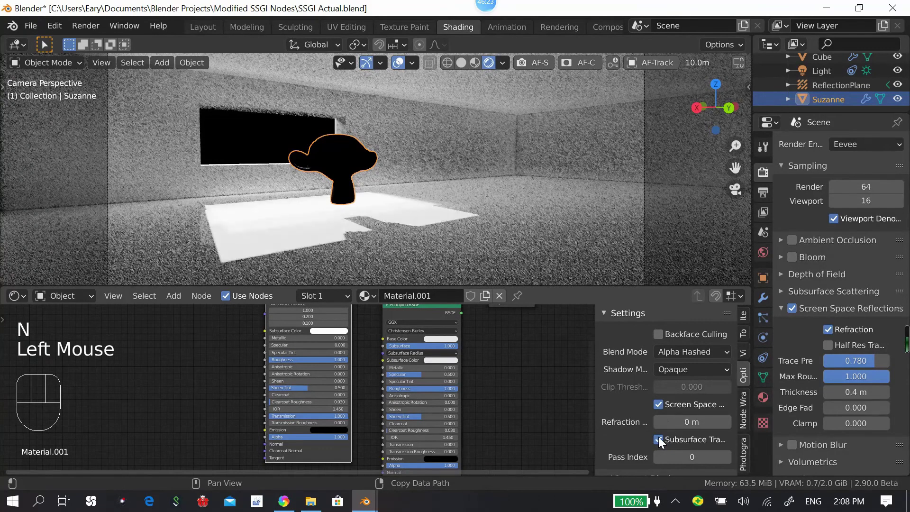
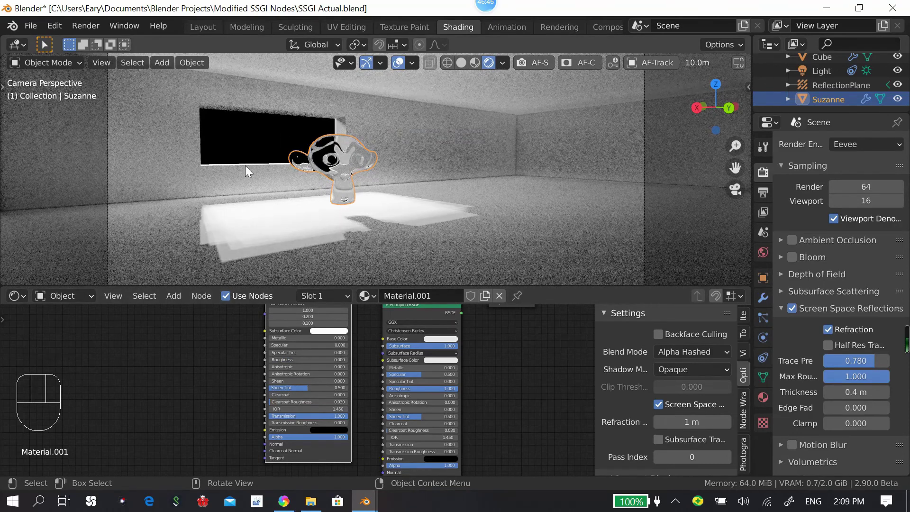
pyautogui.moveTo(660, 408); pyautogui.dragTo(663, 439)
pyautogui.click(663, 443)
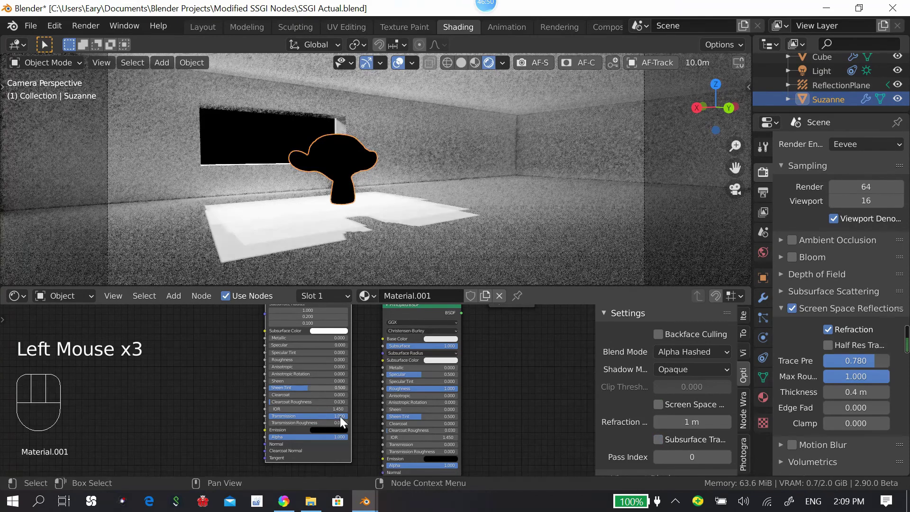
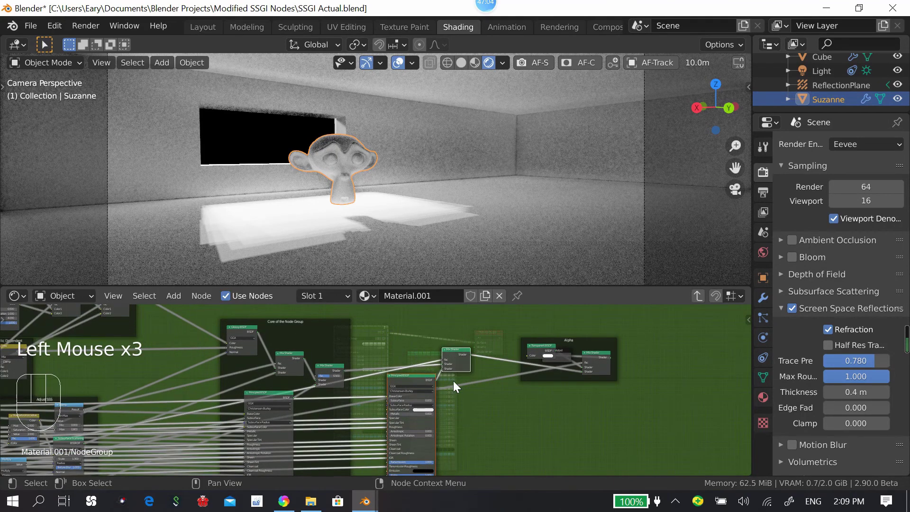
# Step: Frame the Principled BSDF and Mix Shader with Ctrl+J into a new Transmission frame and drag it aside
pyautogui.press('ctrl+j')
pyautogui.moveTo(453, 386); pyautogui.dragTo(450, 343)
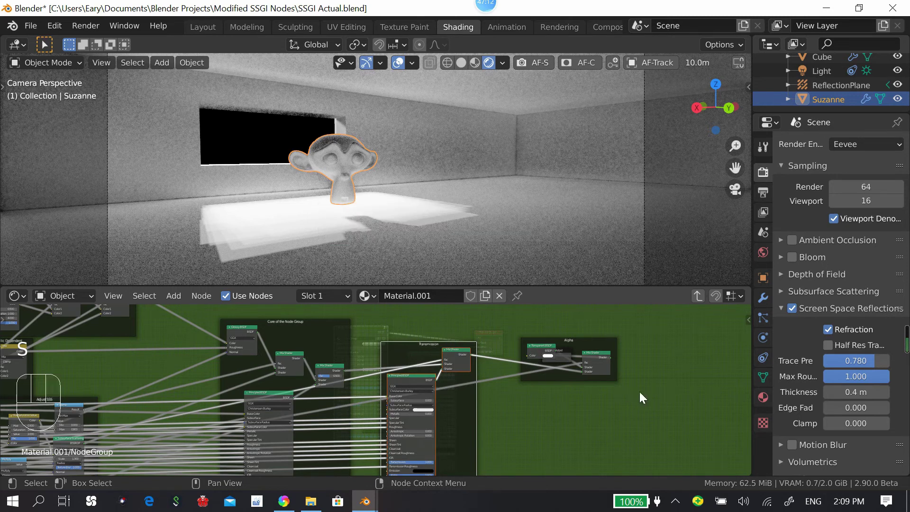
pyautogui.moveTo(441, 308); pyautogui.dragTo(427, 346)
pyautogui.moveTo(450, 344); pyautogui.dragTo(541, 344)
pyautogui.click(541, 344)
pyautogui.press('g')
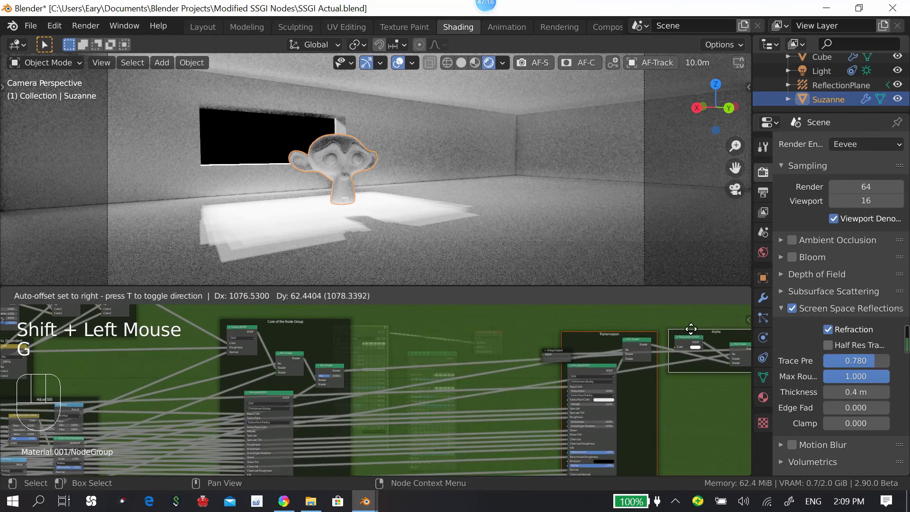
pyautogui.middleClick(472, 342)
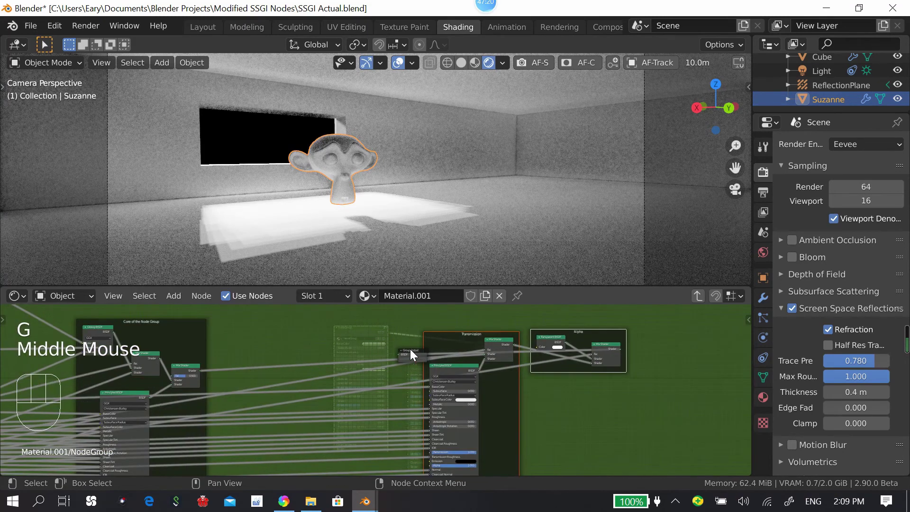
pyautogui.moveTo(413, 344); pyautogui.dragTo(325, 406)
pyautogui.middleClick(436, 386)
# Step: Line the Transmission frame up level beside the Alpha frame
pyautogui.press('Tab')
pyautogui.middleClick(412, 405)
pyautogui.scroll(3)
pyautogui.press('Tab')
pyautogui.moveTo(365, 395); pyautogui.dragTo(407, 395)
pyautogui.scroll(-3)
pyautogui.middleClick(408, 385)
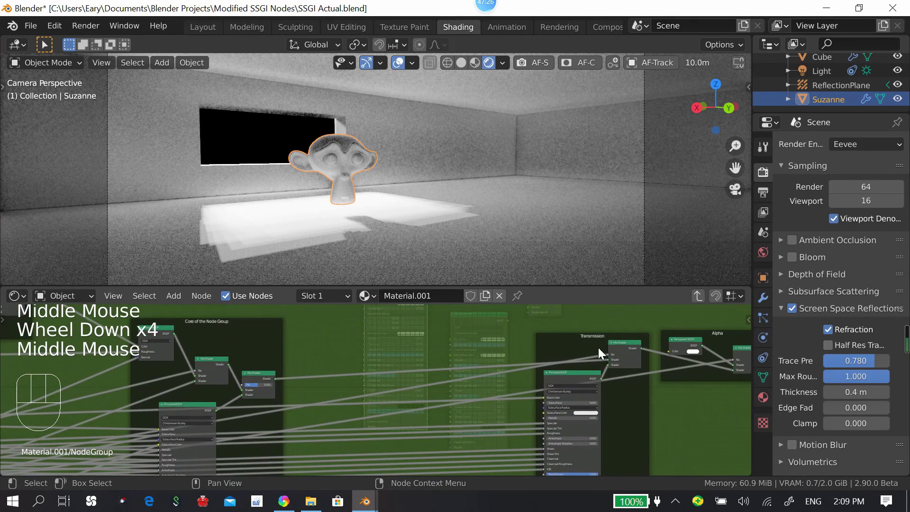
pyautogui.click(594, 339)
# Step: Add a Mix Shader node and place it next to the Transmission frame
pyautogui.press('shift+a')
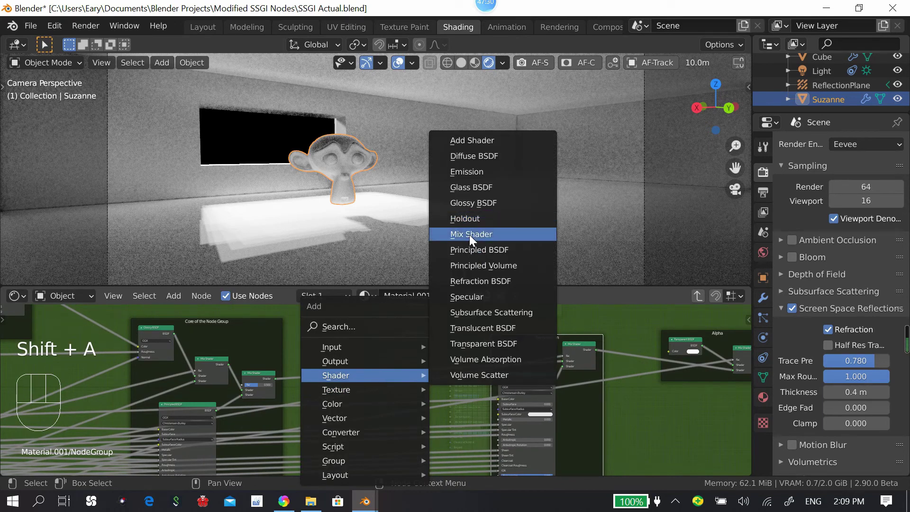
pyautogui.moveTo(407, 331); pyautogui.dragTo(334, 378)
pyautogui.moveTo(353, 376); pyautogui.dragTo(373, 398)
pyautogui.scroll(-3)
pyautogui.middleClick(438, 375)
pyautogui.middleClick(308, 384)
pyautogui.scroll(3)
pyautogui.middleClick(384, 376)
# Step: Adjust the Hue Saturation Value node's colour and add a Separate HSV node beside it
pyautogui.moveTo(285, 379); pyautogui.dragTo(272, 381)
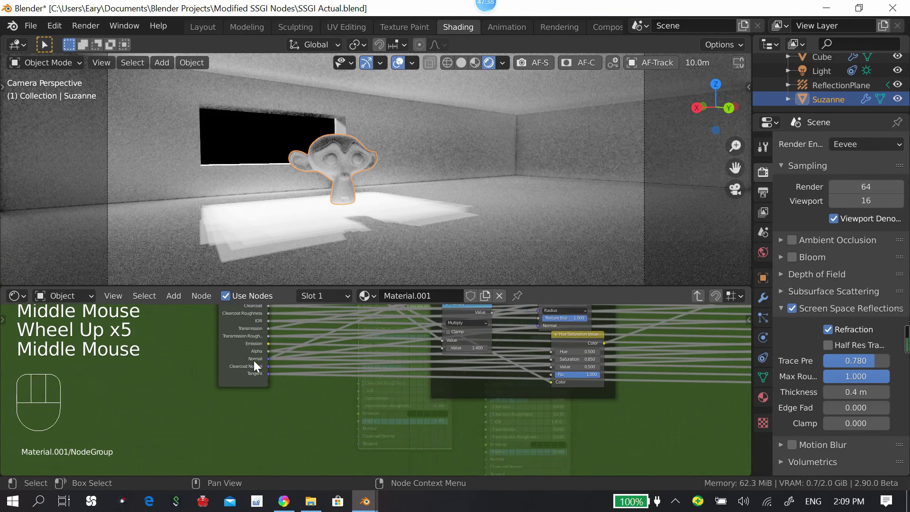
pyautogui.moveTo(247, 355); pyautogui.dragTo(264, 358)
pyautogui.click(266, 350)
pyautogui.moveTo(267, 351); pyautogui.dragTo(292, 402)
pyautogui.press('shift+a')
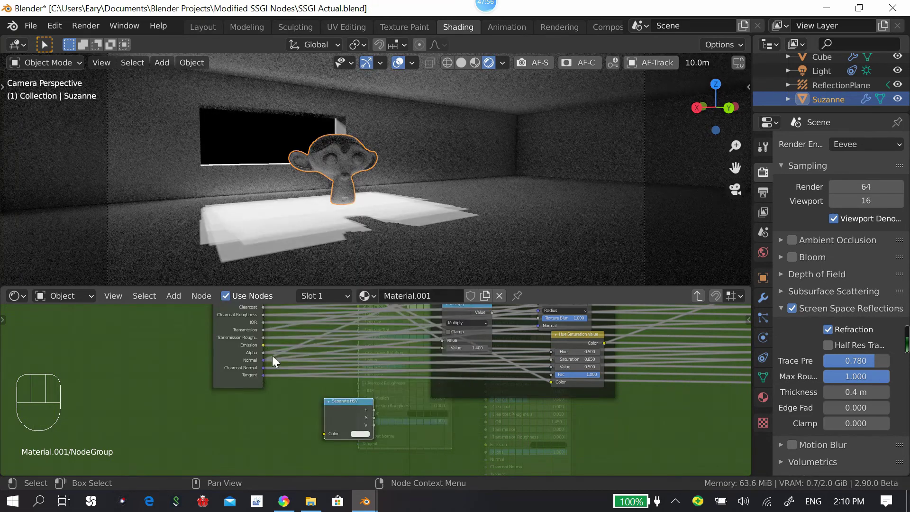
pyautogui.moveTo(312, 422); pyautogui.dragTo(394, 420)
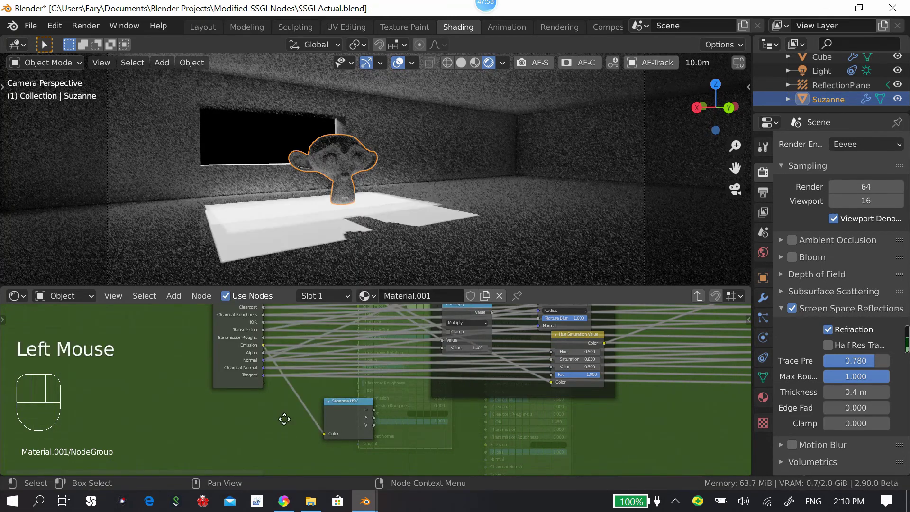
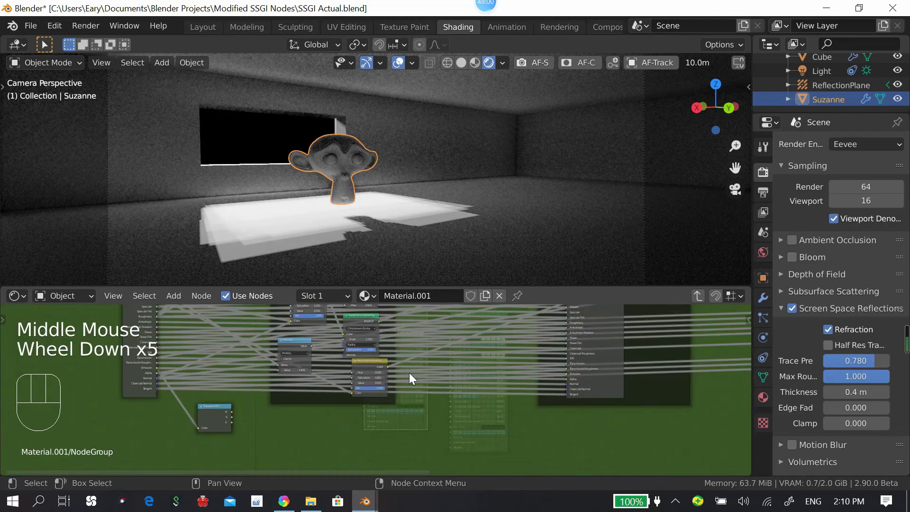
# Step: Rearrange the mix shader nodes near the Transmission frame to make room for an emission branch
pyautogui.moveTo(285, 419); pyautogui.dragTo(273, 429)
pyautogui.moveTo(206, 429); pyautogui.dragTo(729, 350)
pyautogui.moveTo(670, 359); pyautogui.dragTo(485, 403)
pyautogui.moveTo(483, 406); pyautogui.dragTo(307, 378)
pyautogui.scroll(3)
pyautogui.moveTo(328, 389); pyautogui.dragTo(333, 421)
pyautogui.click(303, 379)
pyautogui.scroll(3)
pyautogui.moveTo(309, 366); pyautogui.dragTo(340, 375)
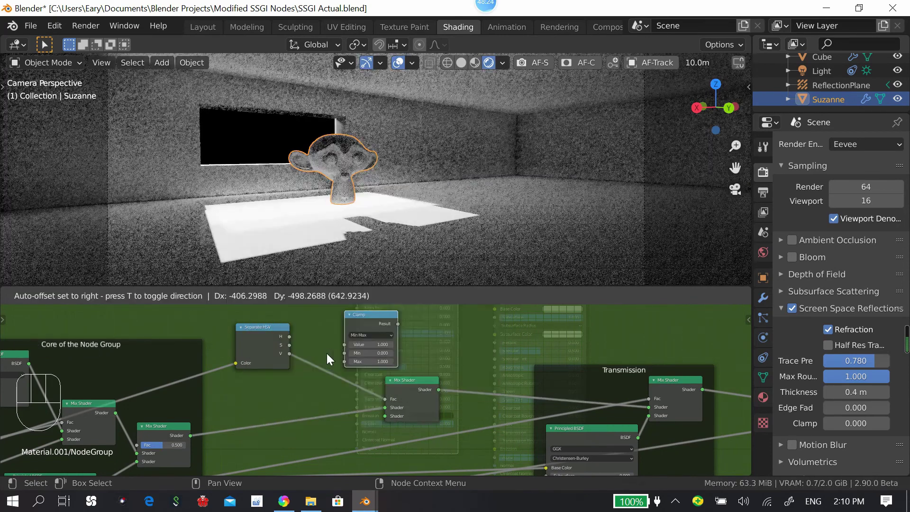
pyautogui.moveTo(341, 335); pyautogui.dragTo(383, 365)
pyautogui.middleClick(385, 345)
pyautogui.middleClick(409, 373)
# Step: Add an Emission shader, switch to solid shading, and sit it above the Mix Shader
pyautogui.press('shift+a')
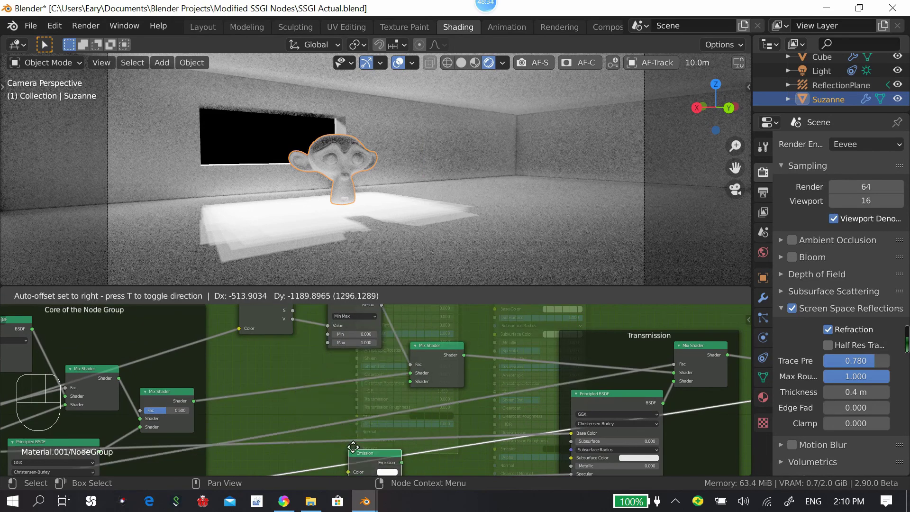
pyautogui.press('shift+a')
pyautogui.scroll(3)
pyautogui.middleClick(430, 355)
pyautogui.click(402, 339)
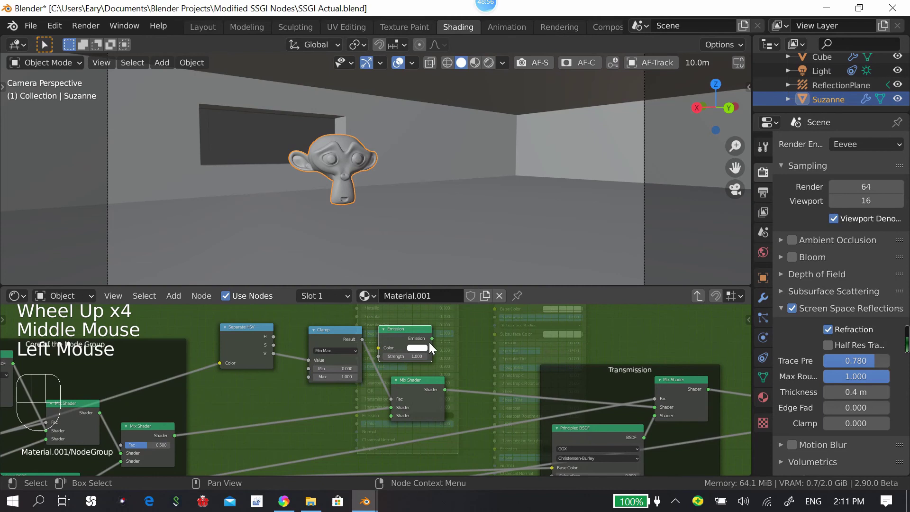
pyautogui.middleClick(273, 375)
pyautogui.rightClick(261, 388)
pyautogui.rightClick(257, 366)
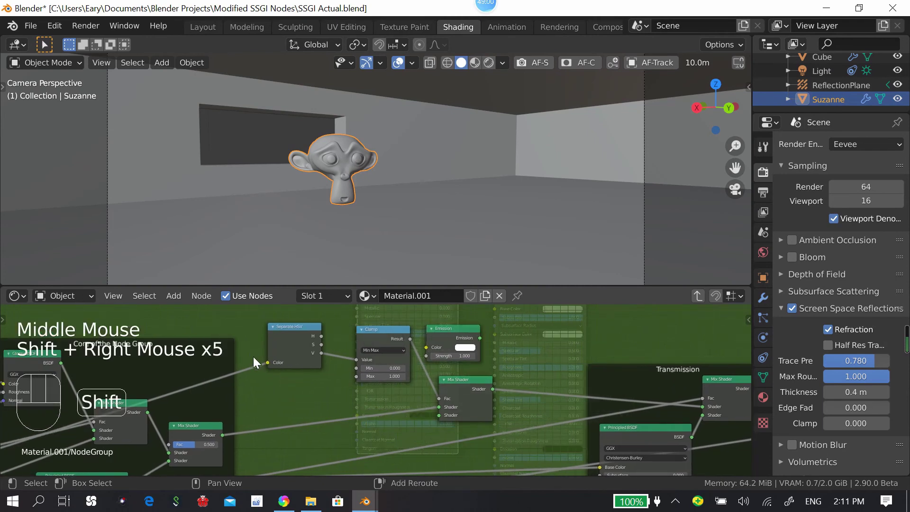
pyautogui.moveTo(255, 358); pyautogui.dragTo(251, 355)
pyautogui.rightClick(257, 396)
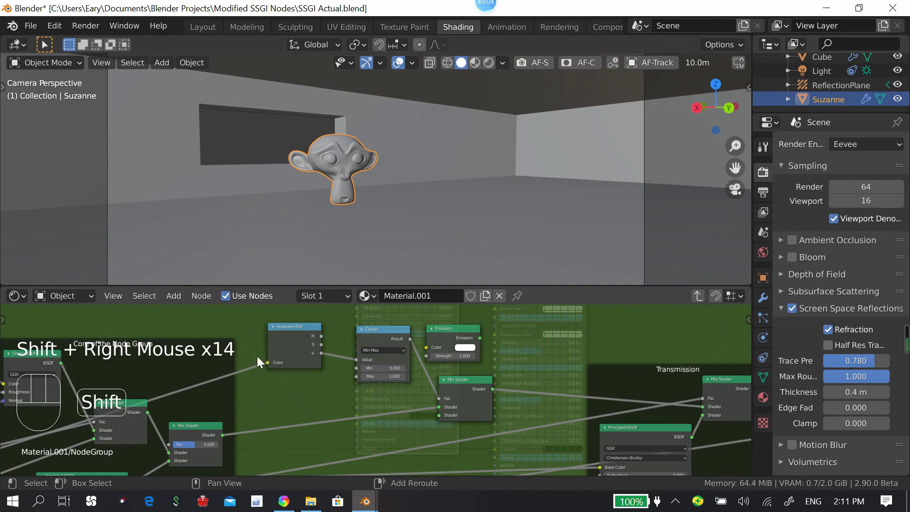
# Step: Feed the Emission output into the Mix Shader and set its colour to white in rendered view
pyautogui.moveTo(247, 350); pyautogui.dragTo(280, 422)
pyautogui.moveTo(268, 374); pyautogui.dragTo(319, 340)
pyautogui.click(290, 322)
pyautogui.click(454, 337)
pyautogui.moveTo(427, 373); pyautogui.dragTo(365, 405)
pyautogui.moveTo(359, 402); pyautogui.dragTo(332, 412)
pyautogui.moveTo(340, 394); pyautogui.dragTo(453, 411)
pyautogui.moveTo(463, 366); pyautogui.dragTo(384, 420)
pyautogui.click(385, 417)
pyautogui.press('Tab')
pyautogui.click(443, 295)
# Step: Hide the Light in the Outliner so Suzanne's emission is the room's only light source
pyautogui.middleClick(417, 353)
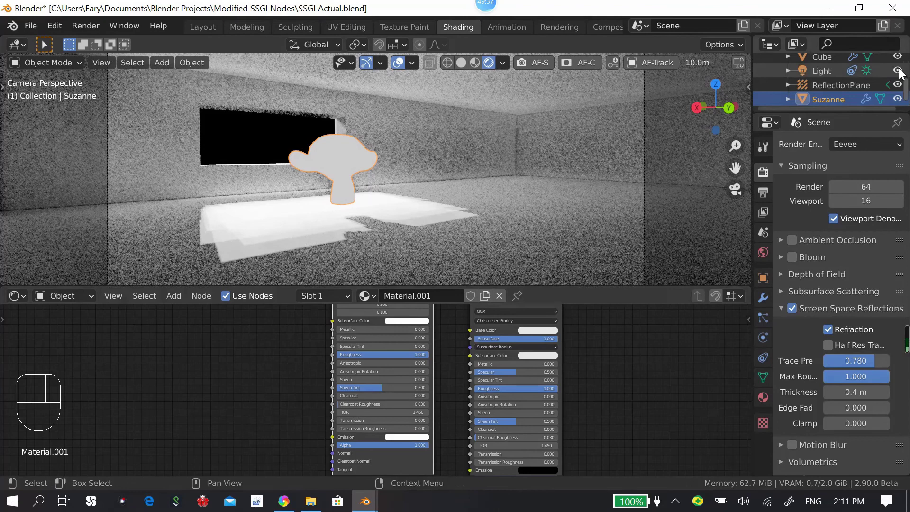
pyautogui.click(902, 74)
pyautogui.scroll(-3)
pyautogui.scroll(3)
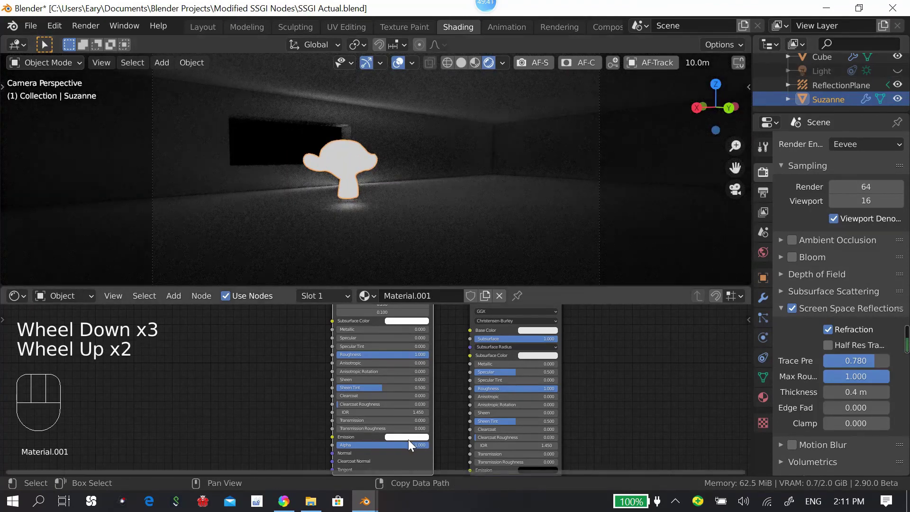
pyautogui.middleClick(476, 387)
pyautogui.moveTo(413, 419); pyautogui.dragTo(393, 419)
pyautogui.moveTo(388, 411); pyautogui.dragTo(488, 447)
pyautogui.click(468, 443)
pyautogui.click(384, 434)
pyautogui.middleClick(439, 392)
# Step: Set the Principled BSDF Emission colour to white and check the lighting result
pyautogui.press('shift+a')
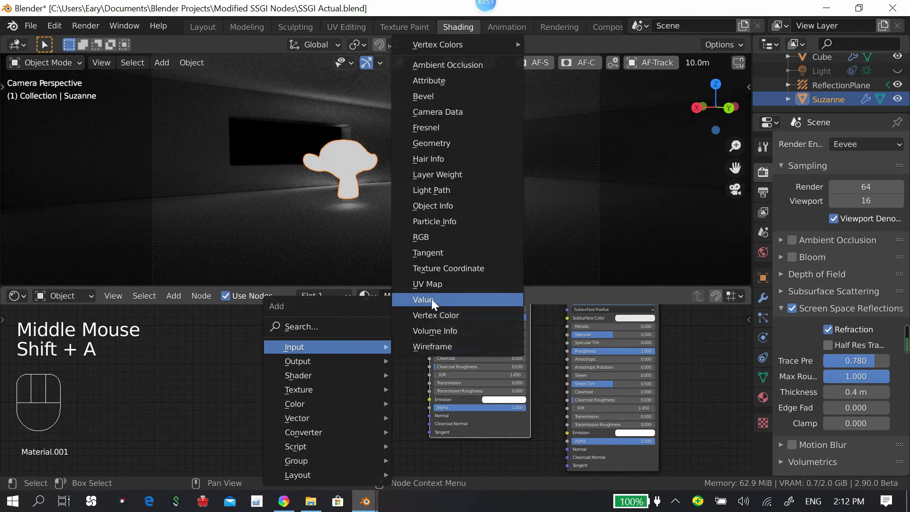
pyautogui.moveTo(251, 363); pyautogui.dragTo(279, 379)
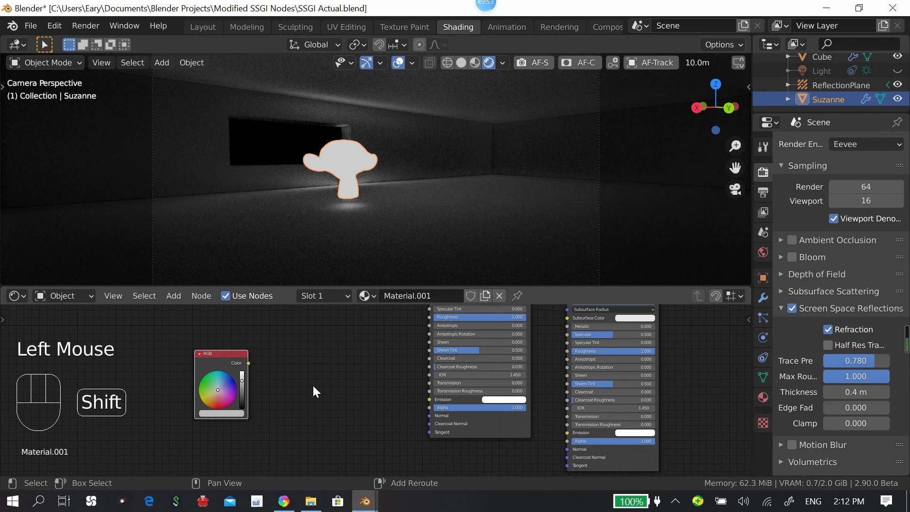
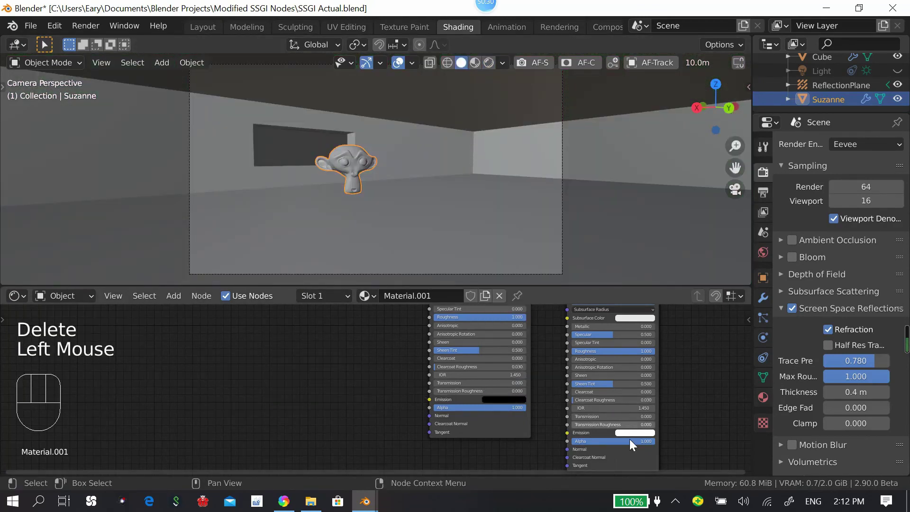
pyautogui.click(632, 435)
pyautogui.moveTo(496, 359); pyautogui.dragTo(453, 391)
pyautogui.press('Tab')
pyautogui.click(416, 324)
# Step: Set the emission colours back to black and reopen the node group with the Transmission and Alpha frames
pyautogui.press('Tab')
pyautogui.middleClick(437, 352)
pyautogui.scroll(-3)
pyautogui.middleClick(476, 334)
pyautogui.moveTo(351, 334); pyautogui.dragTo(309, 342)
pyautogui.click(252, 328)
pyautogui.click(339, 397)
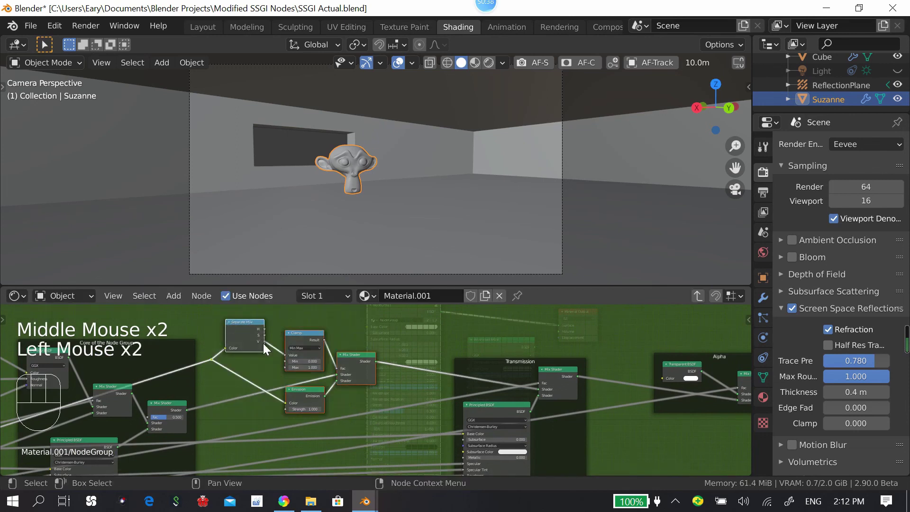
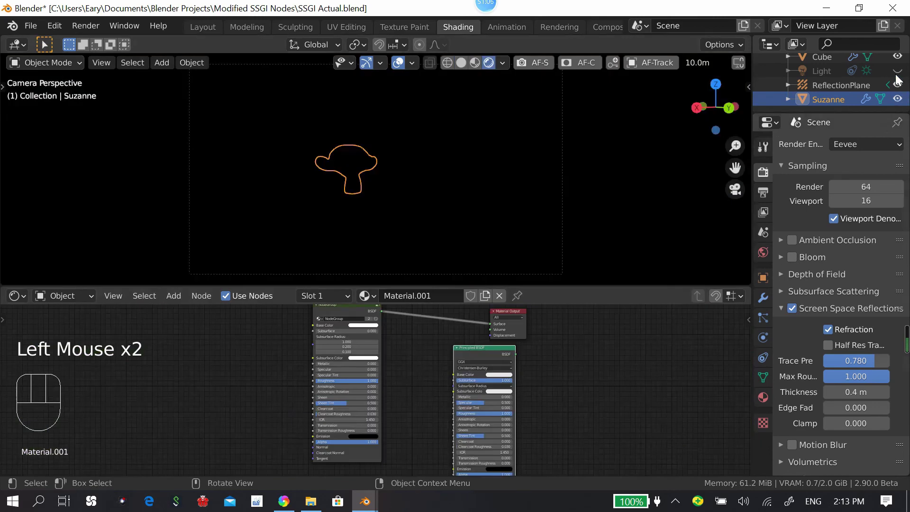
# Step: Unhide the Light, select the room Cube and bring its Principled BSDF and Material Output into view
pyautogui.moveTo(536, 126); pyautogui.dragTo(465, 141)
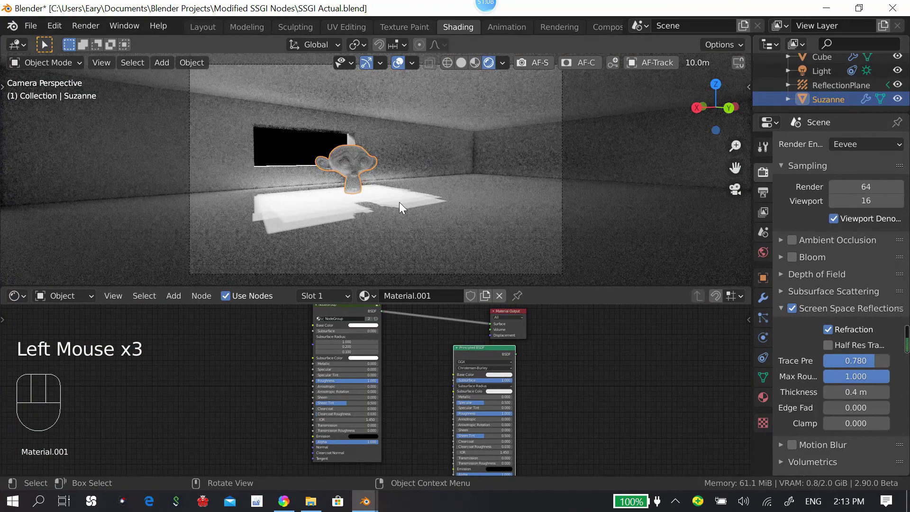
pyautogui.click(402, 279)
pyautogui.scroll(3)
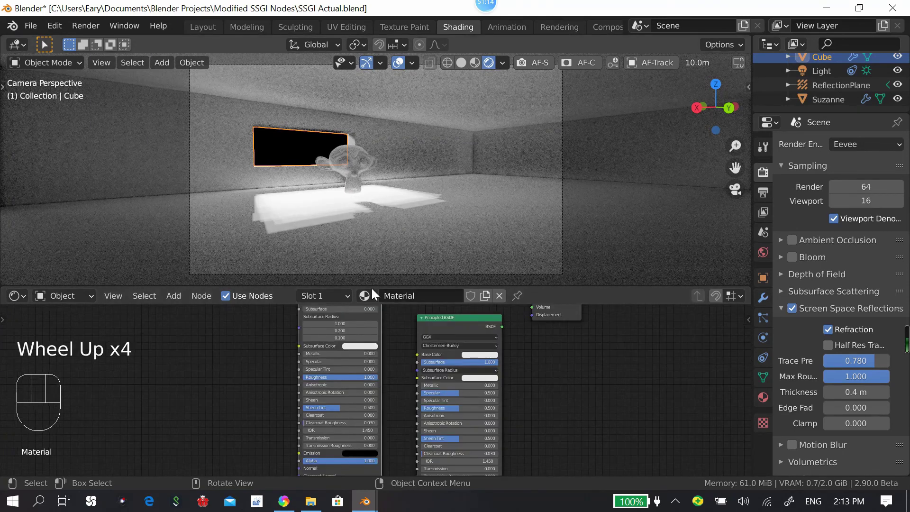
pyautogui.moveTo(411, 341); pyautogui.dragTo(419, 366)
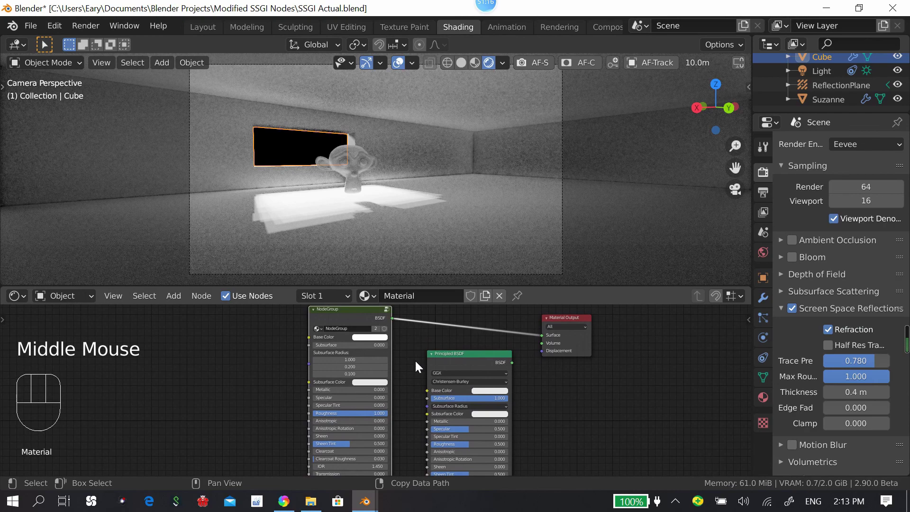
pyautogui.moveTo(393, 359); pyautogui.dragTo(421, 373)
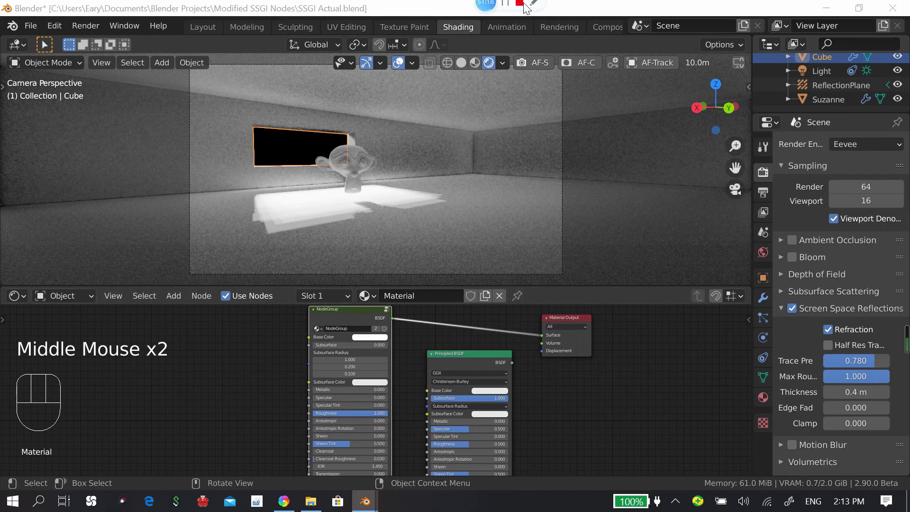